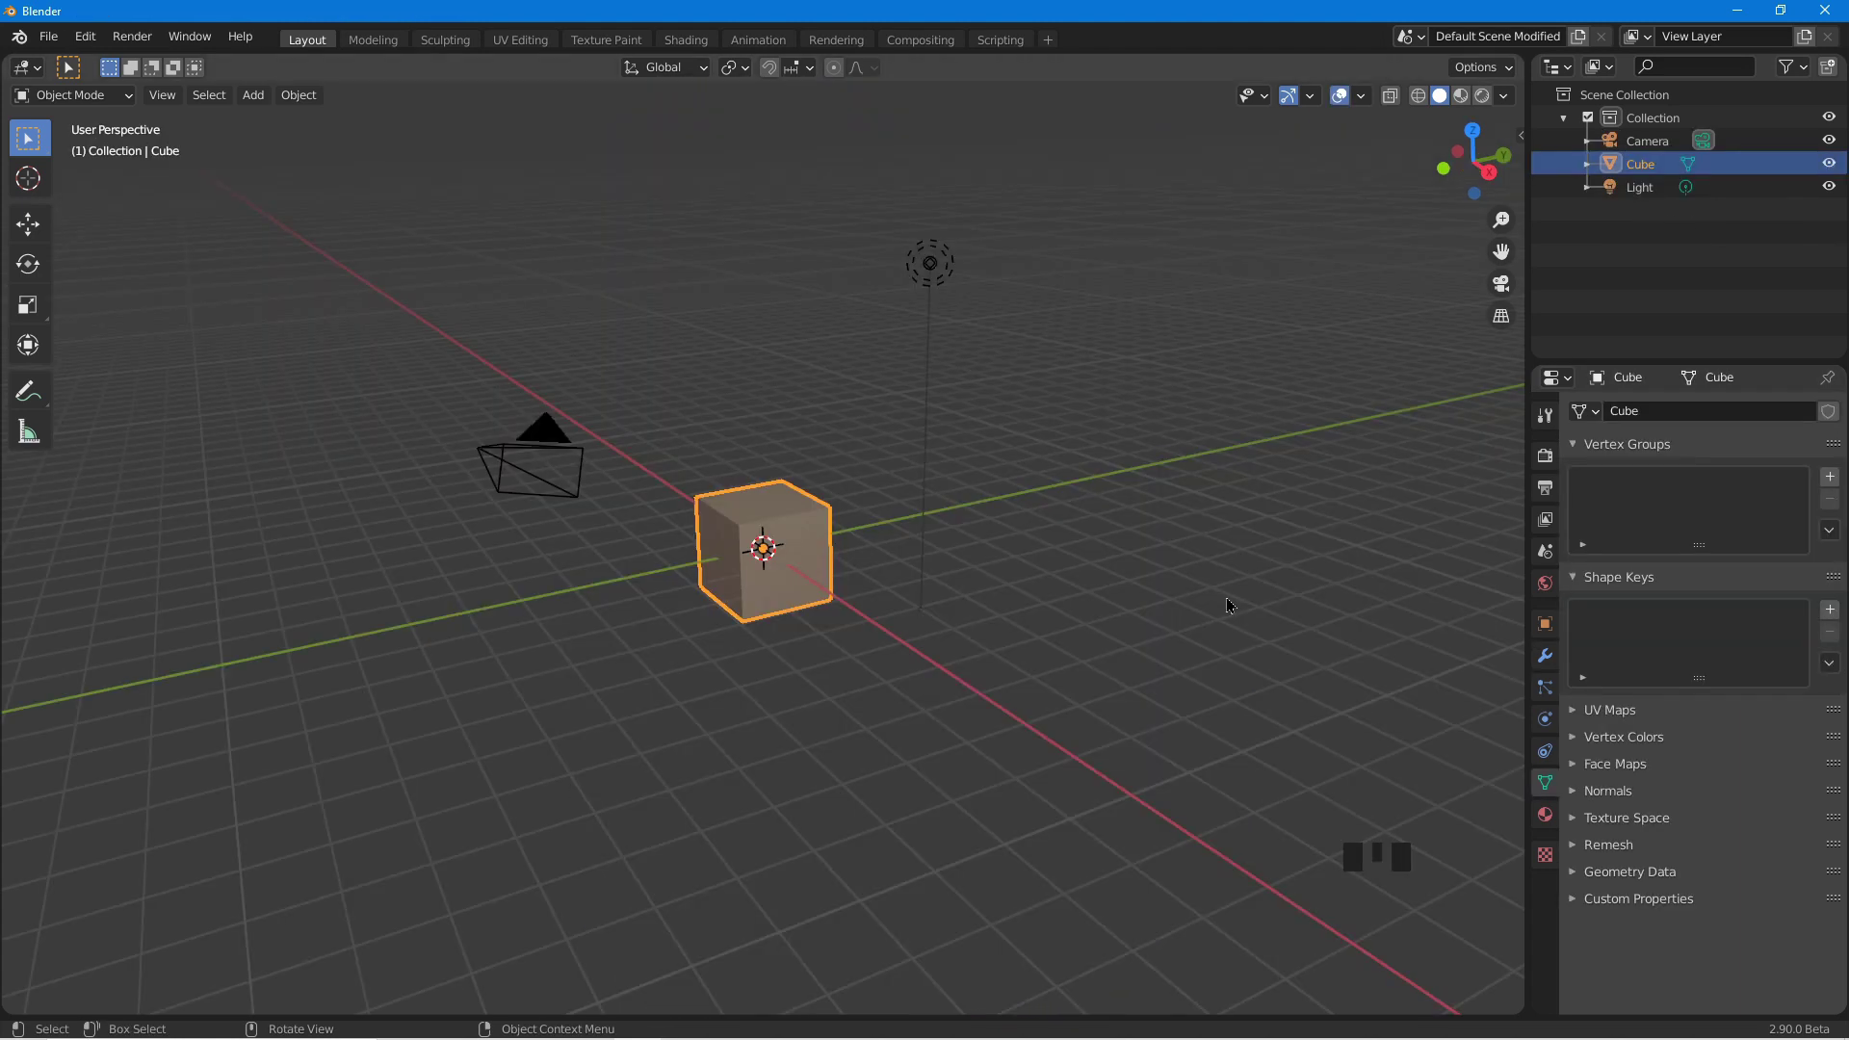
Delete the default cube, camera and light, then view the empty scene from the front in orthographic.
key(a)
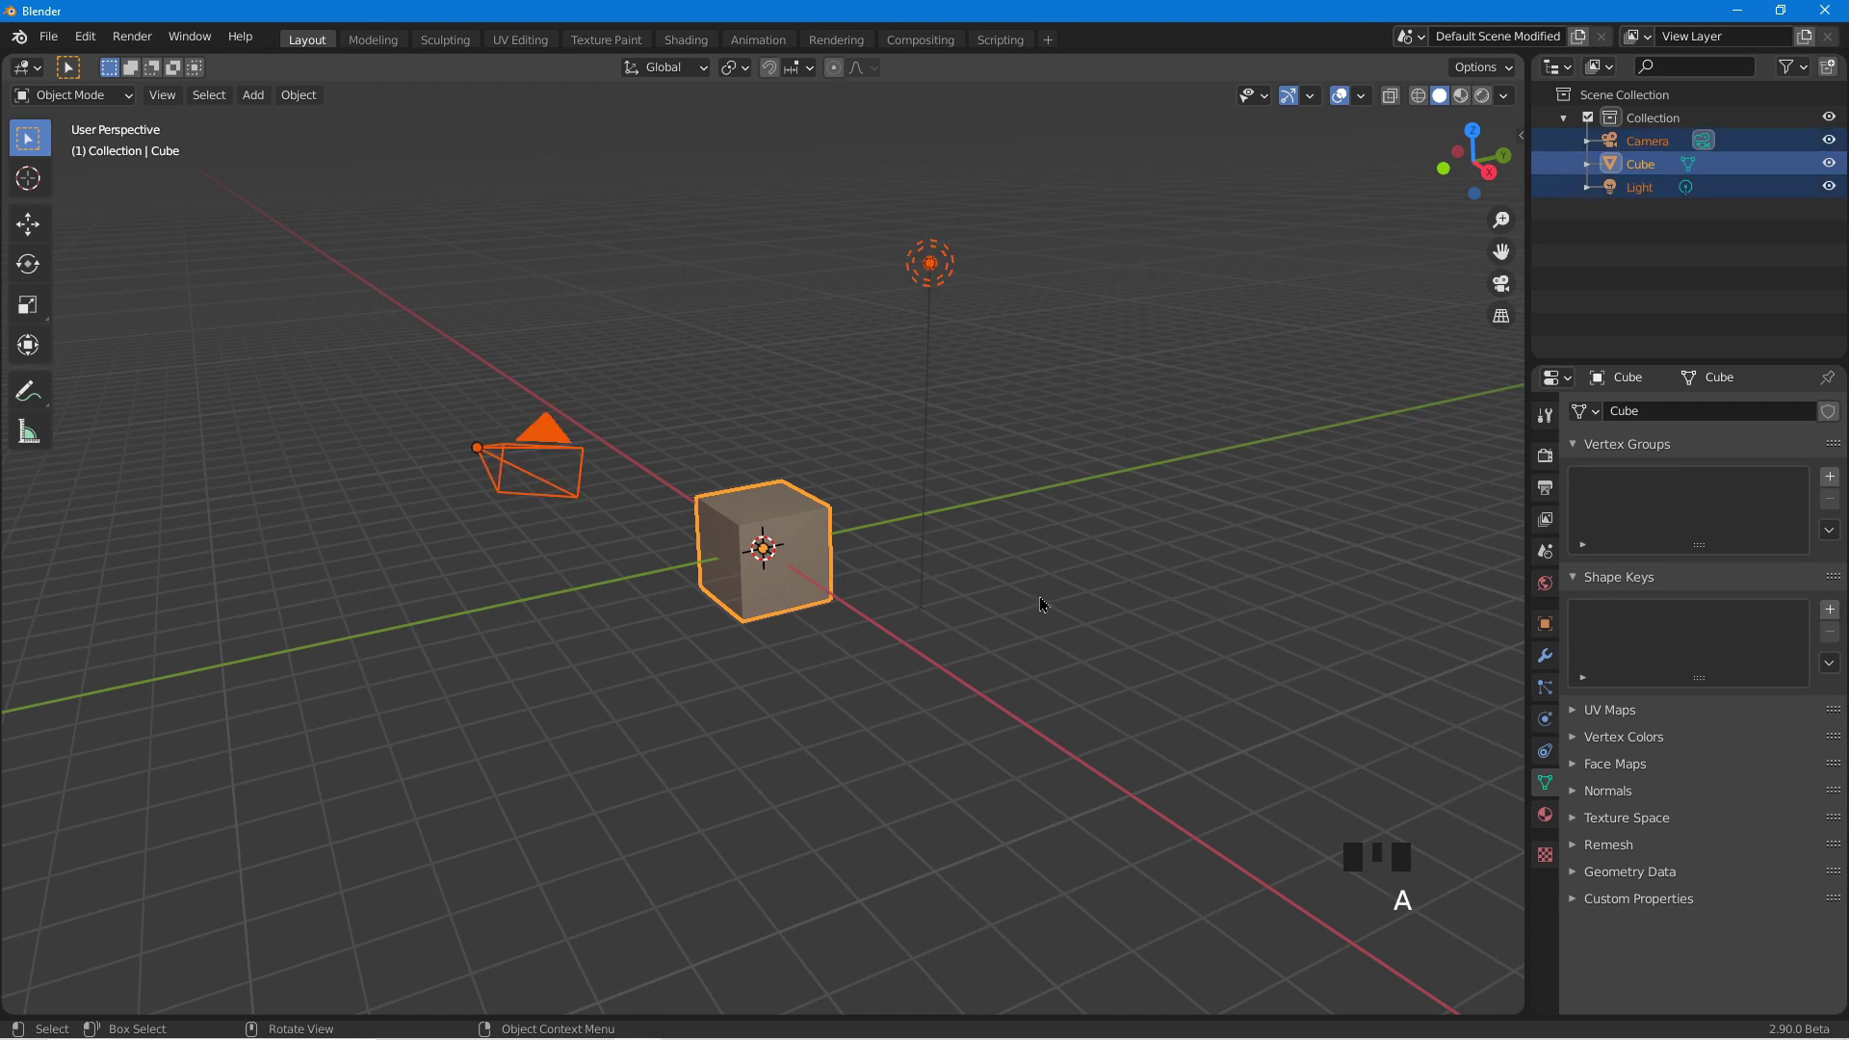
key(Delete)
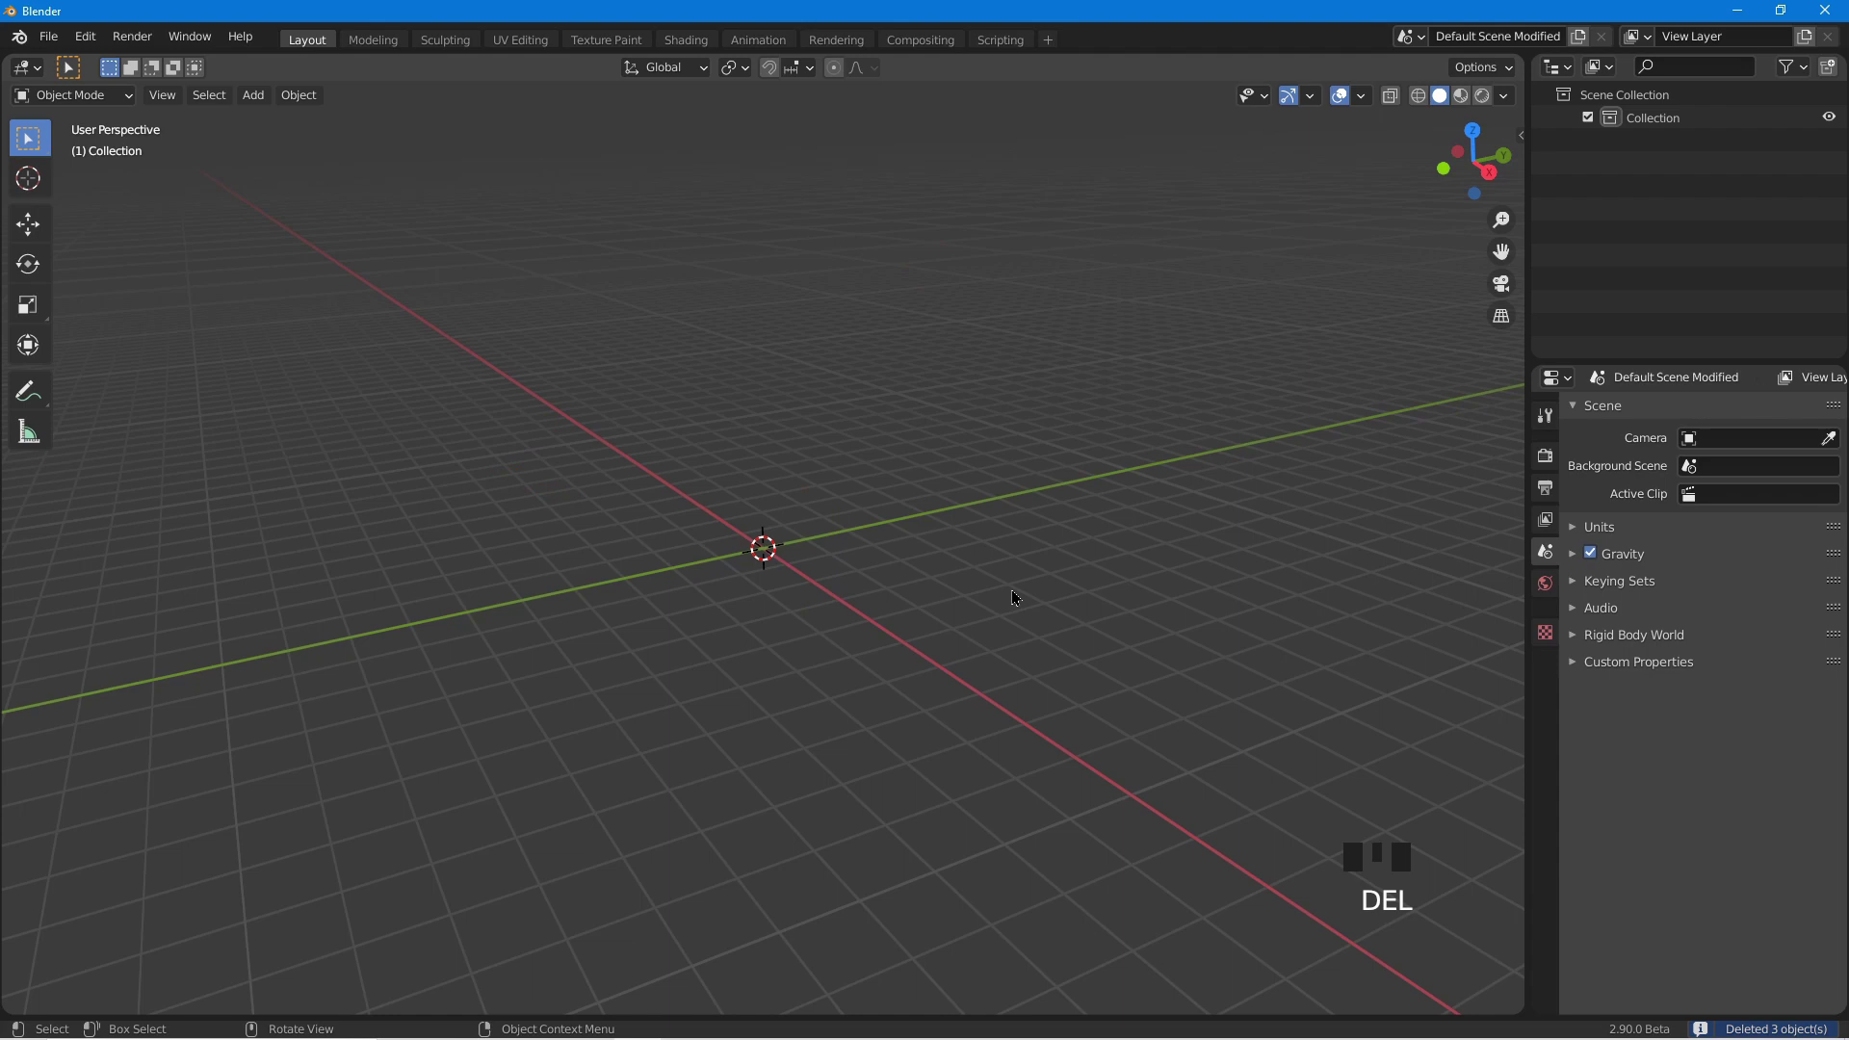
key(KP_1)
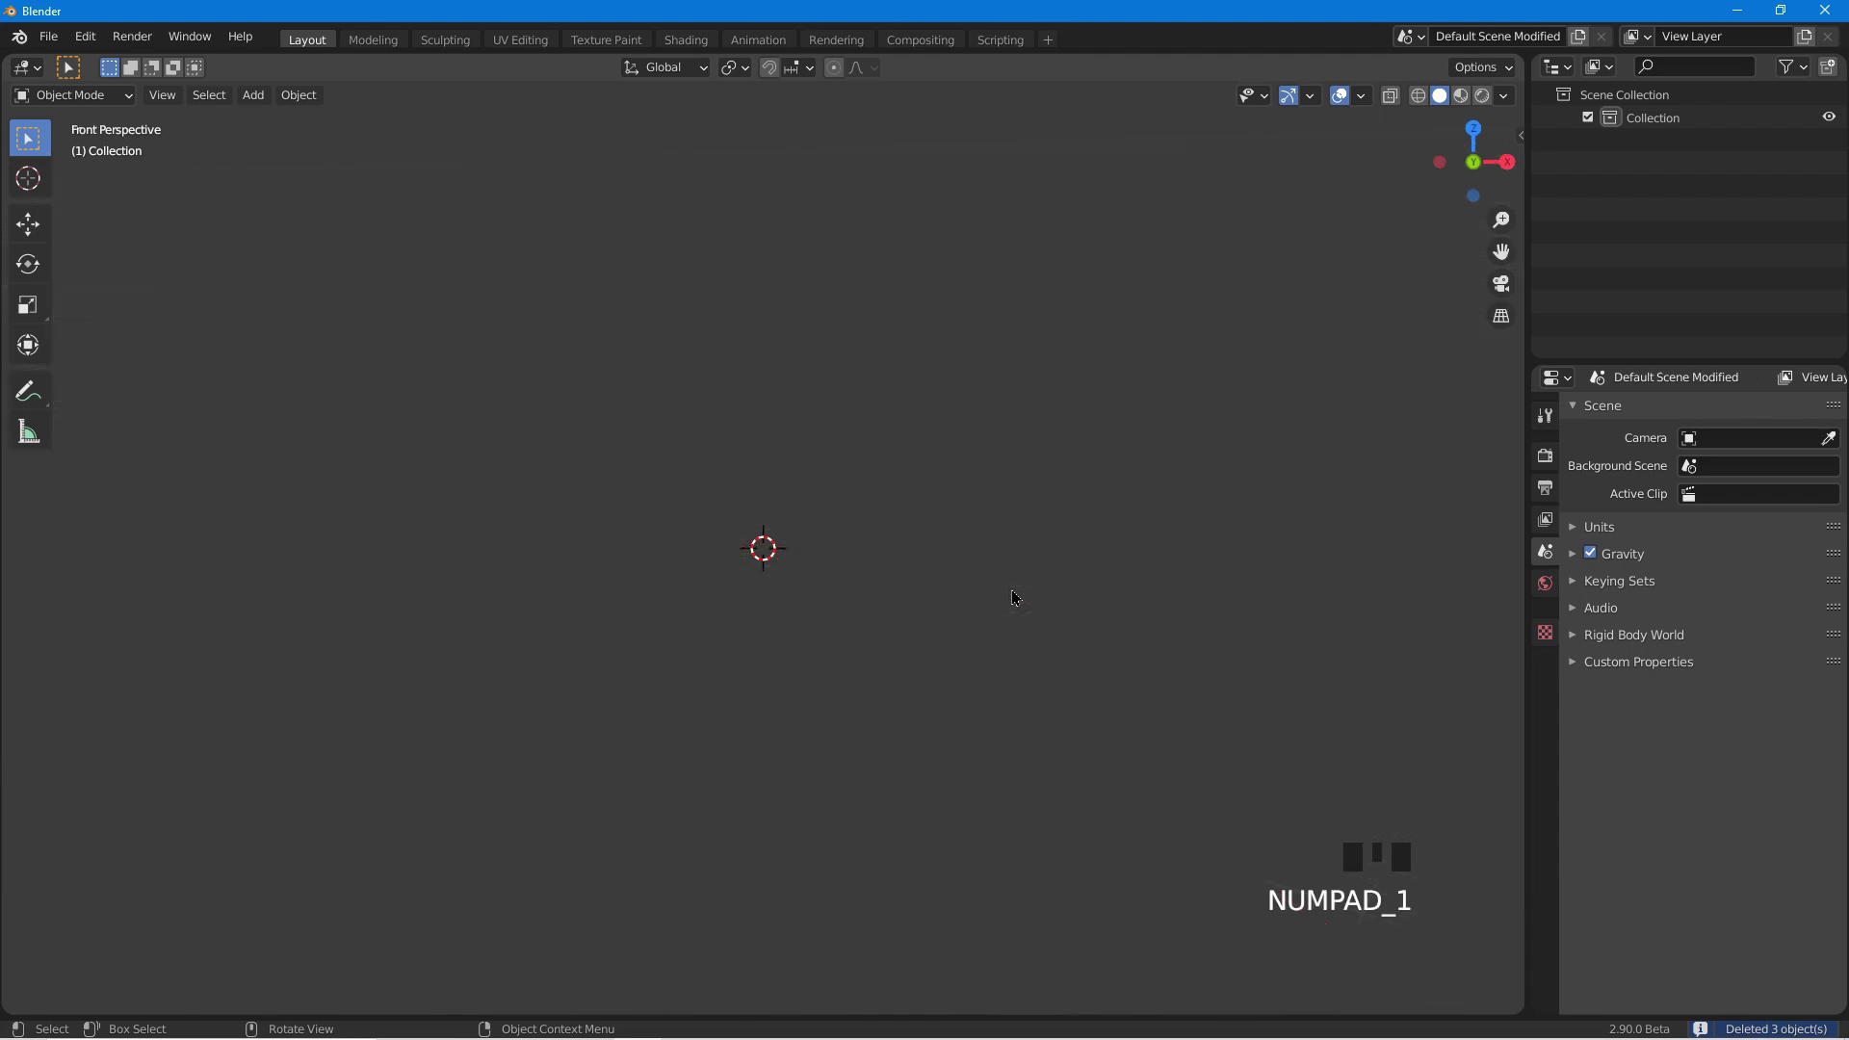
key(KP_5)
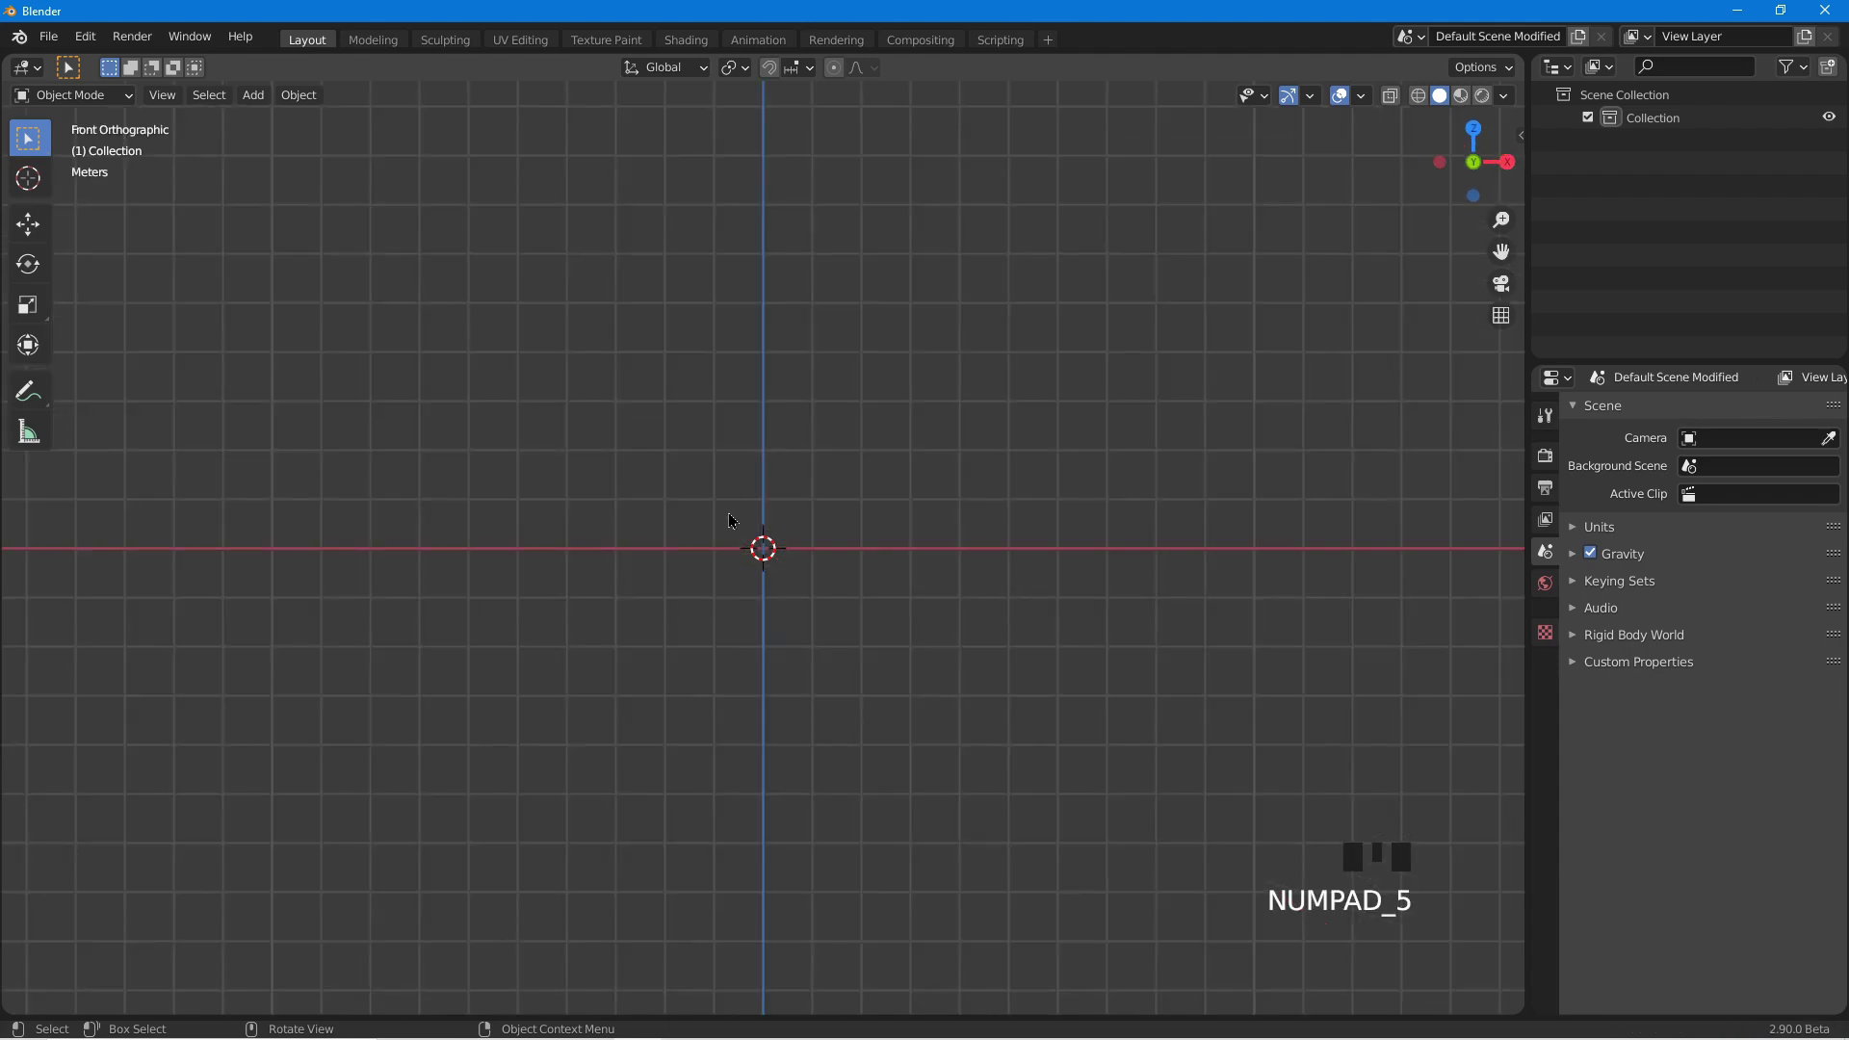
scroll(up, 3)
scroll(up, 3)
Add a cylinder and set its Cap Fill Type to Nothing so it has no end caps.
key(shift+a)
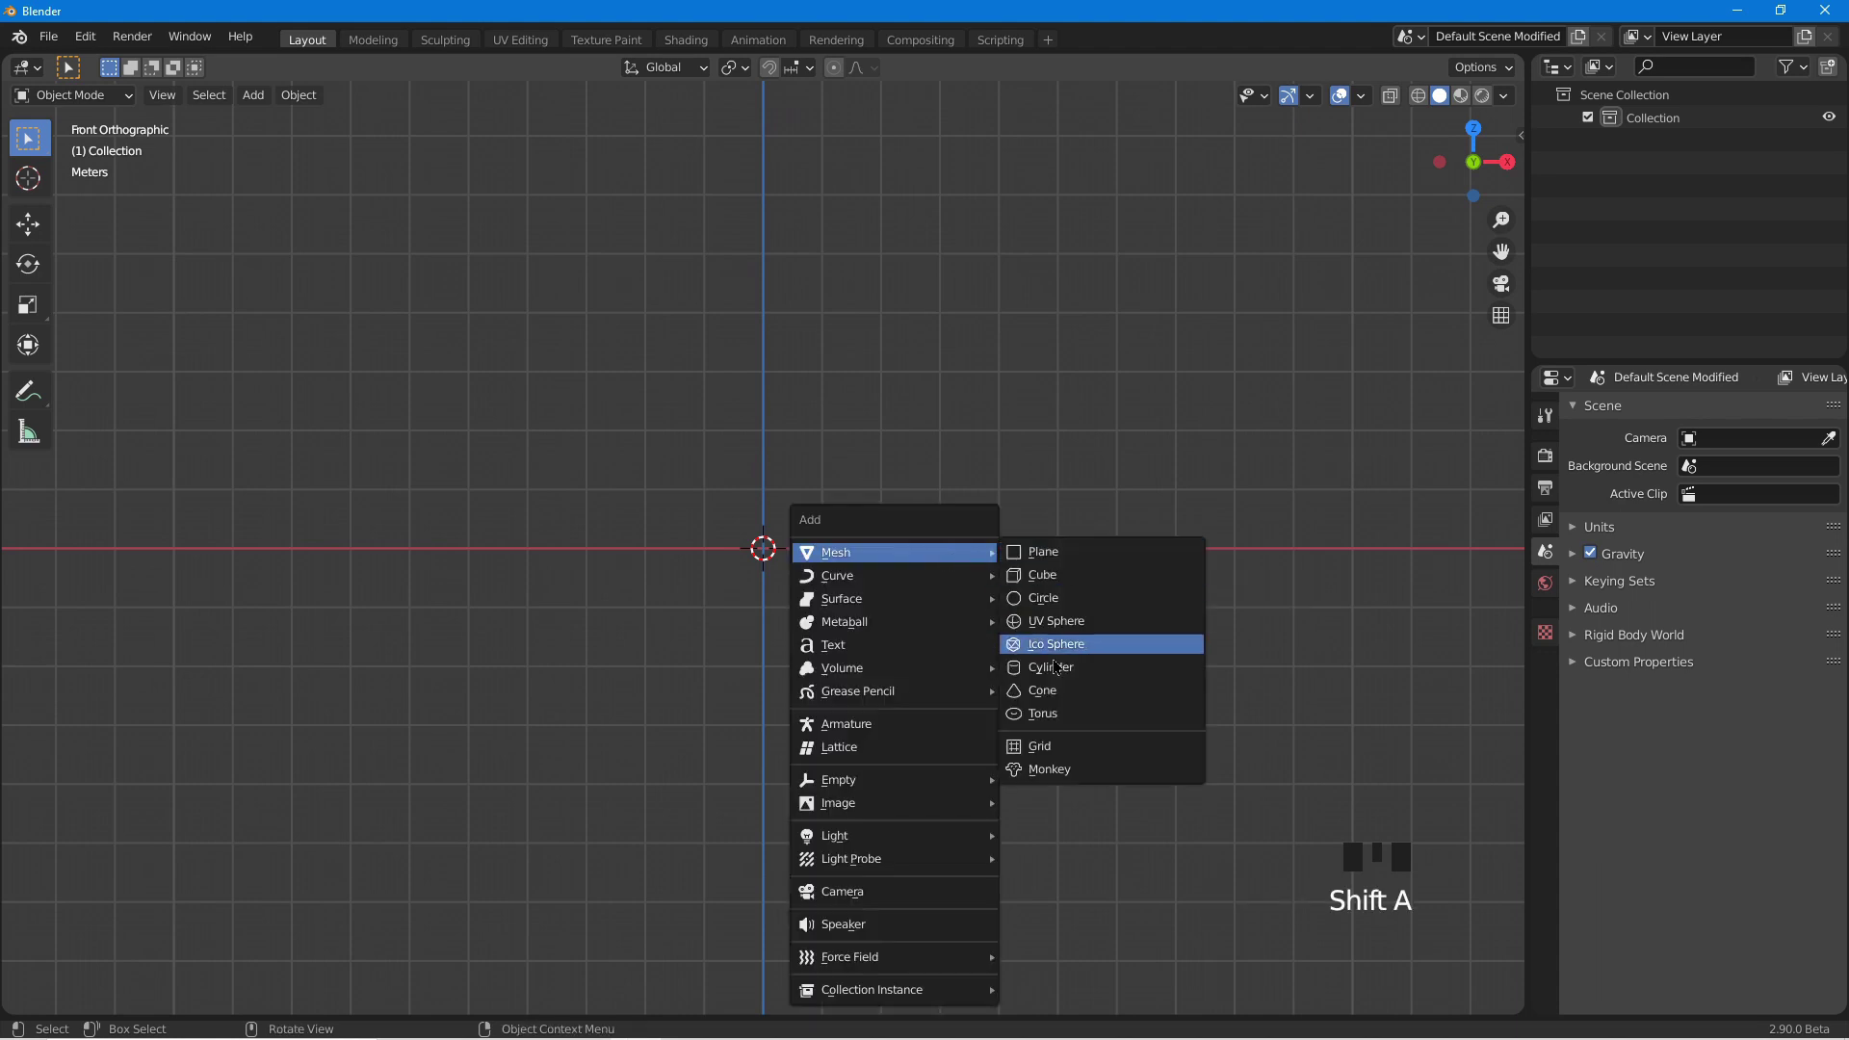
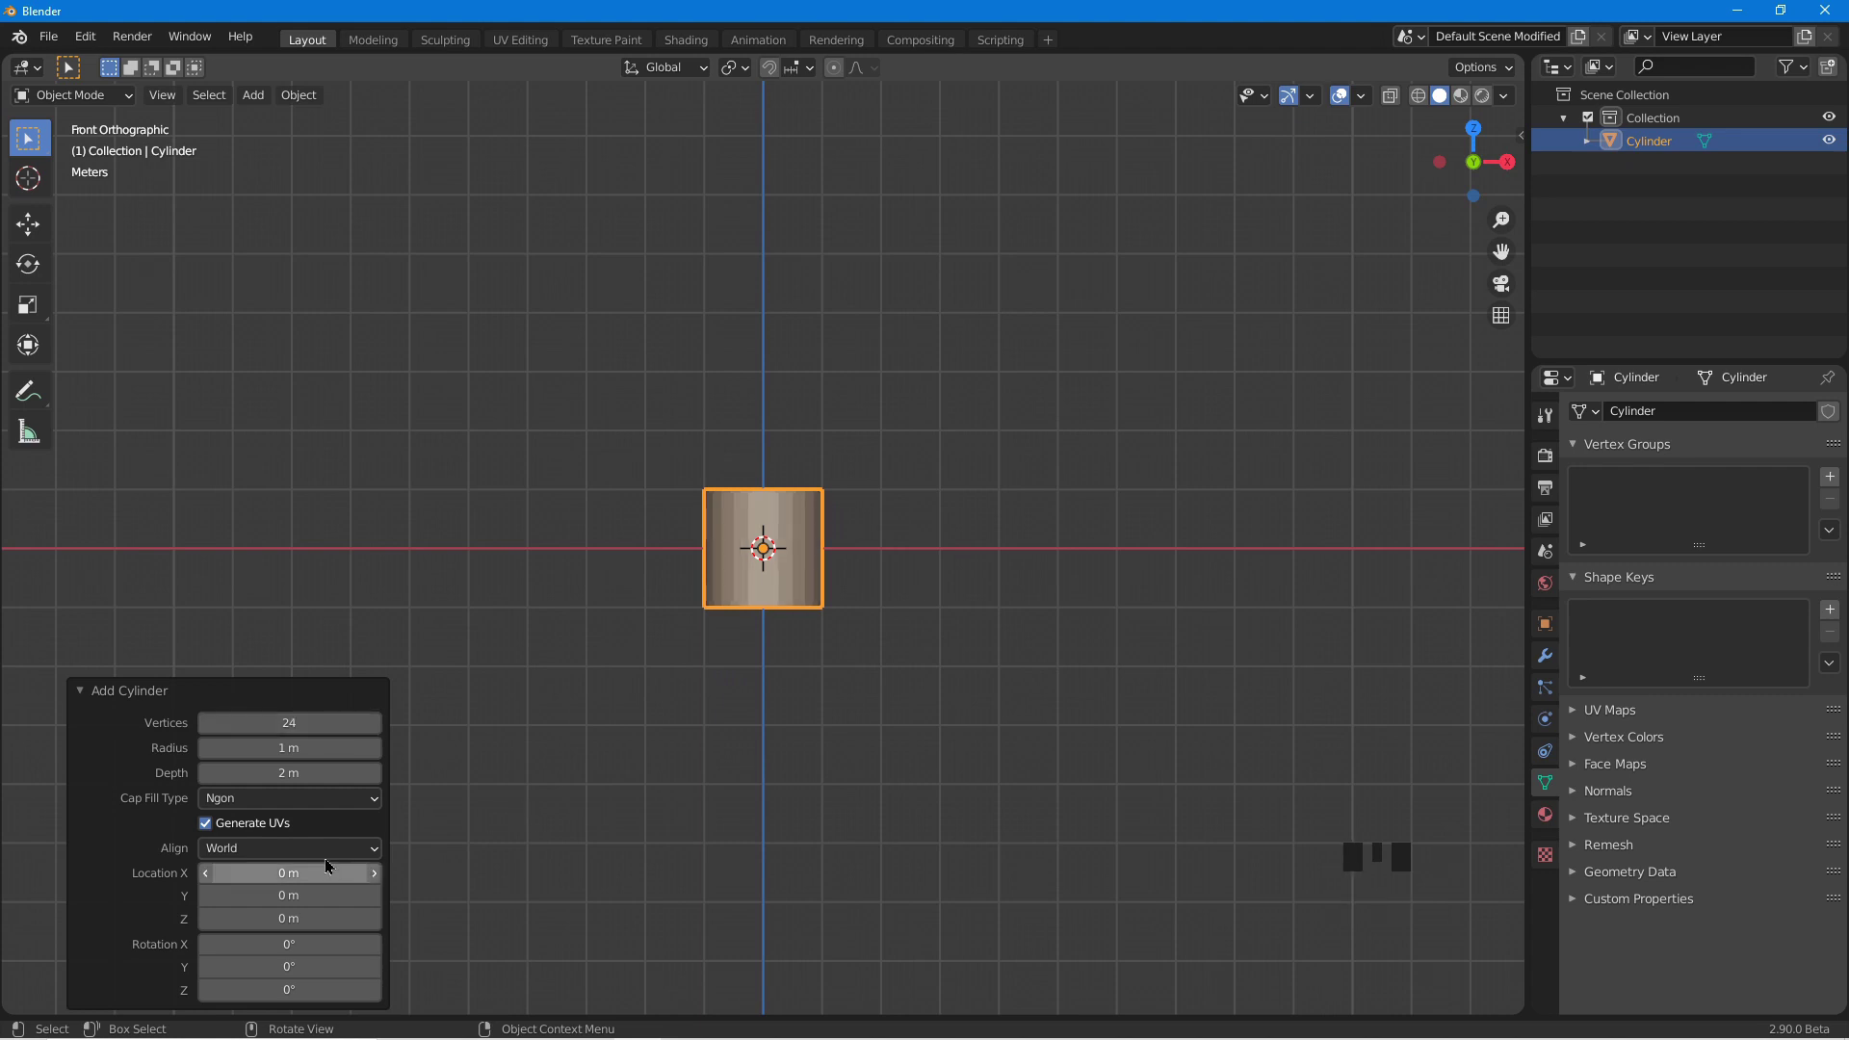
drag(266, 806, 910, 716)
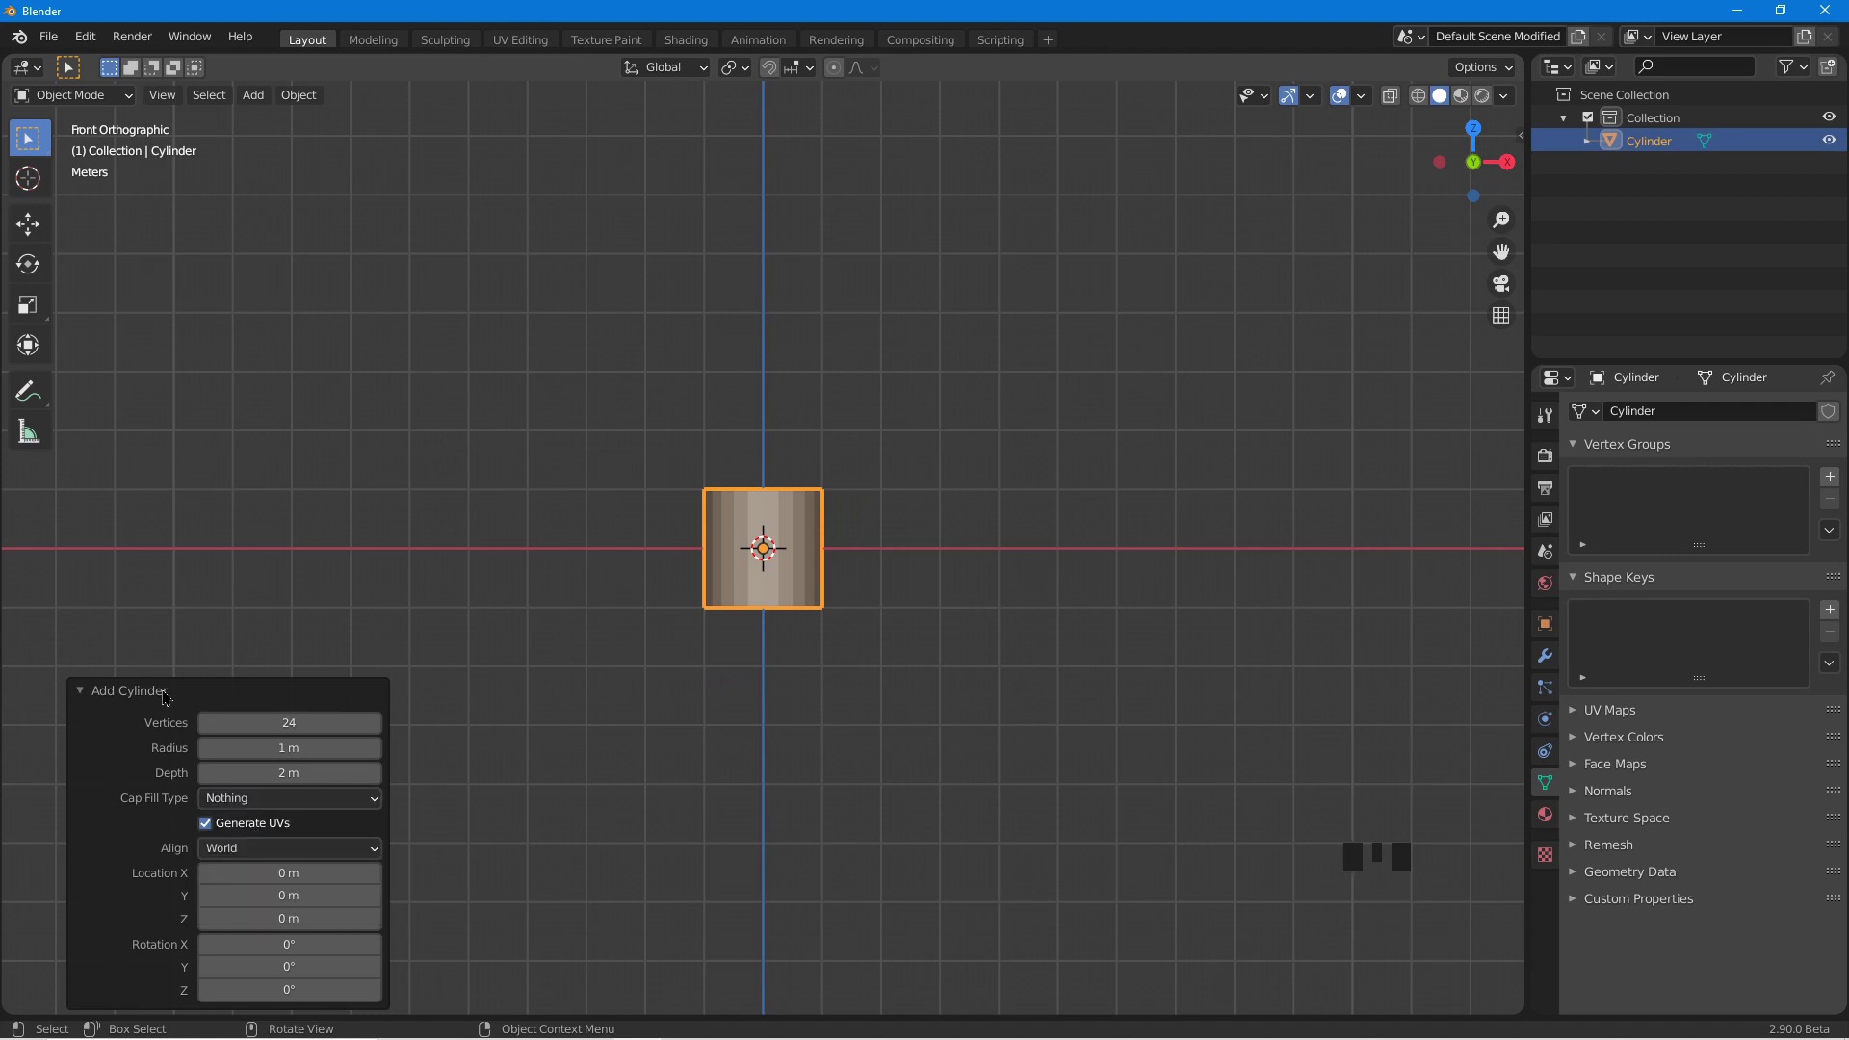
drag(169, 695, 681, 673)
Loop-cut the cylinder with evenly spaced horizontal edge loops and return to Object Mode.
key(Tab)
scroll(up, 3)
key(ctrl+r)
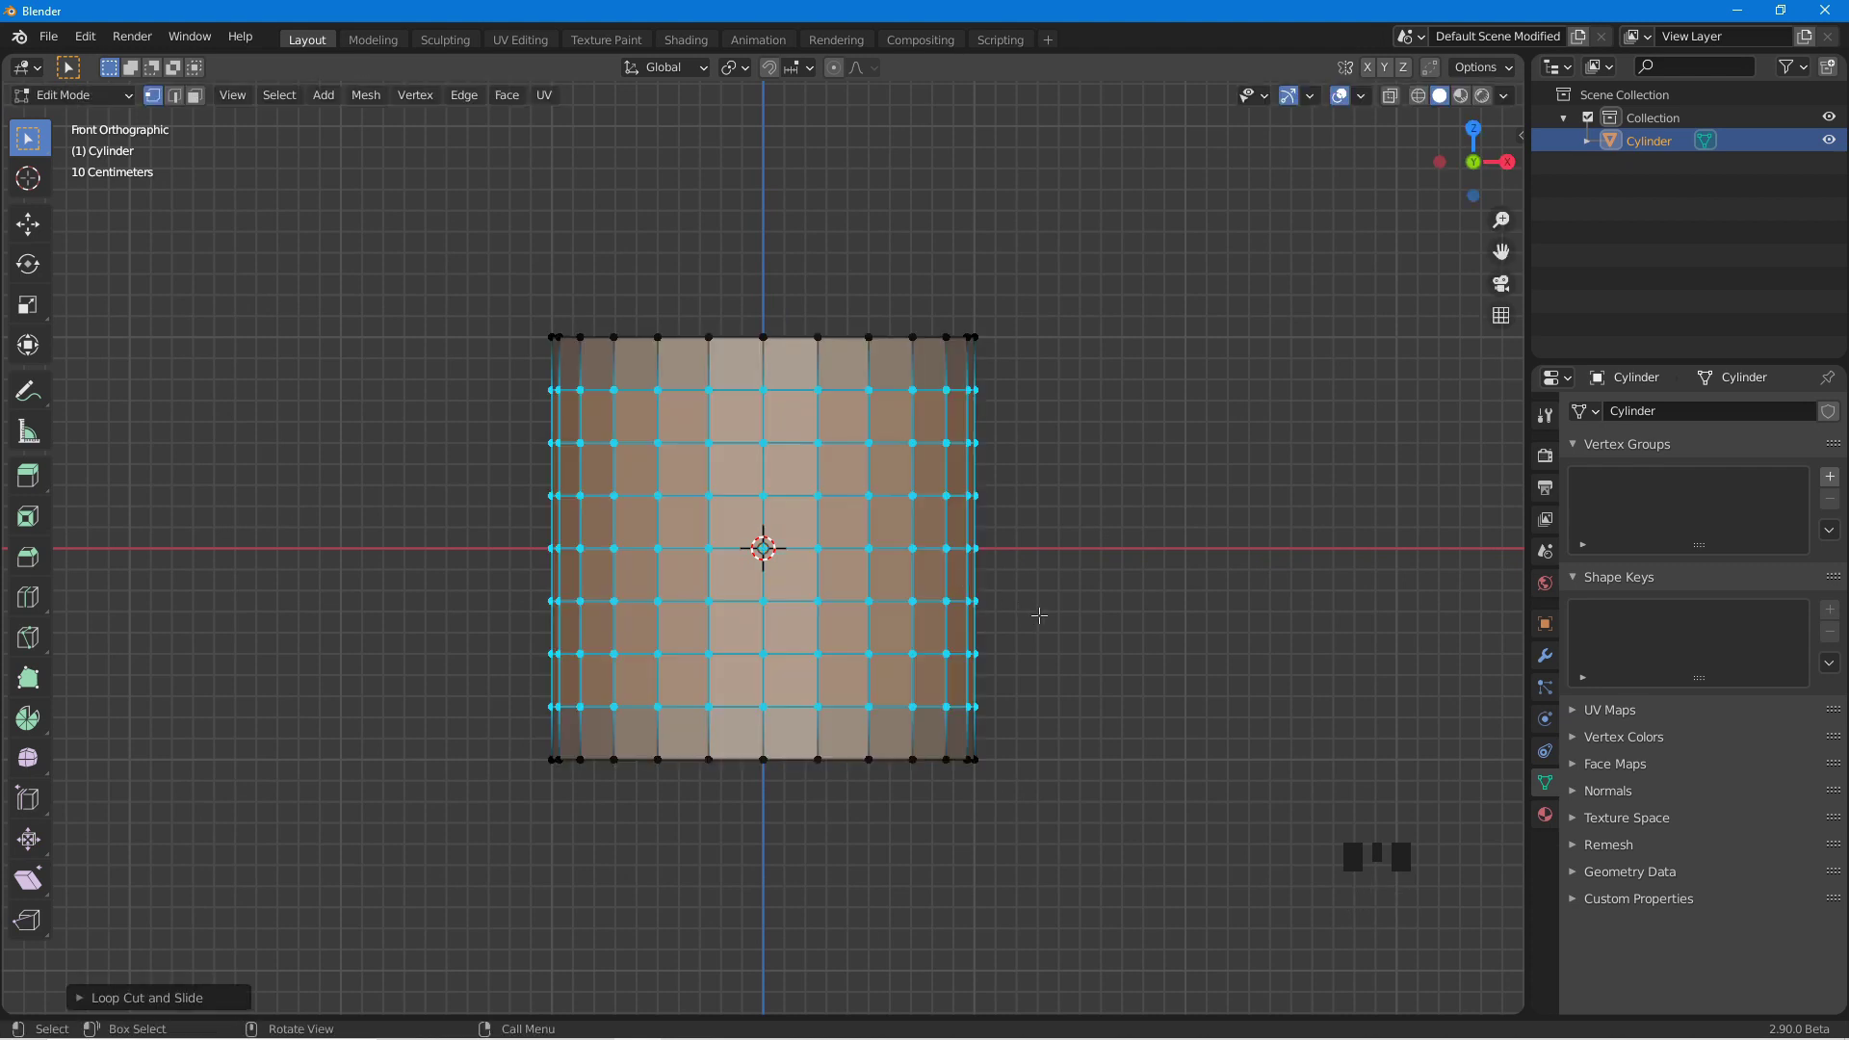
drag(1103, 578, 972, 471)
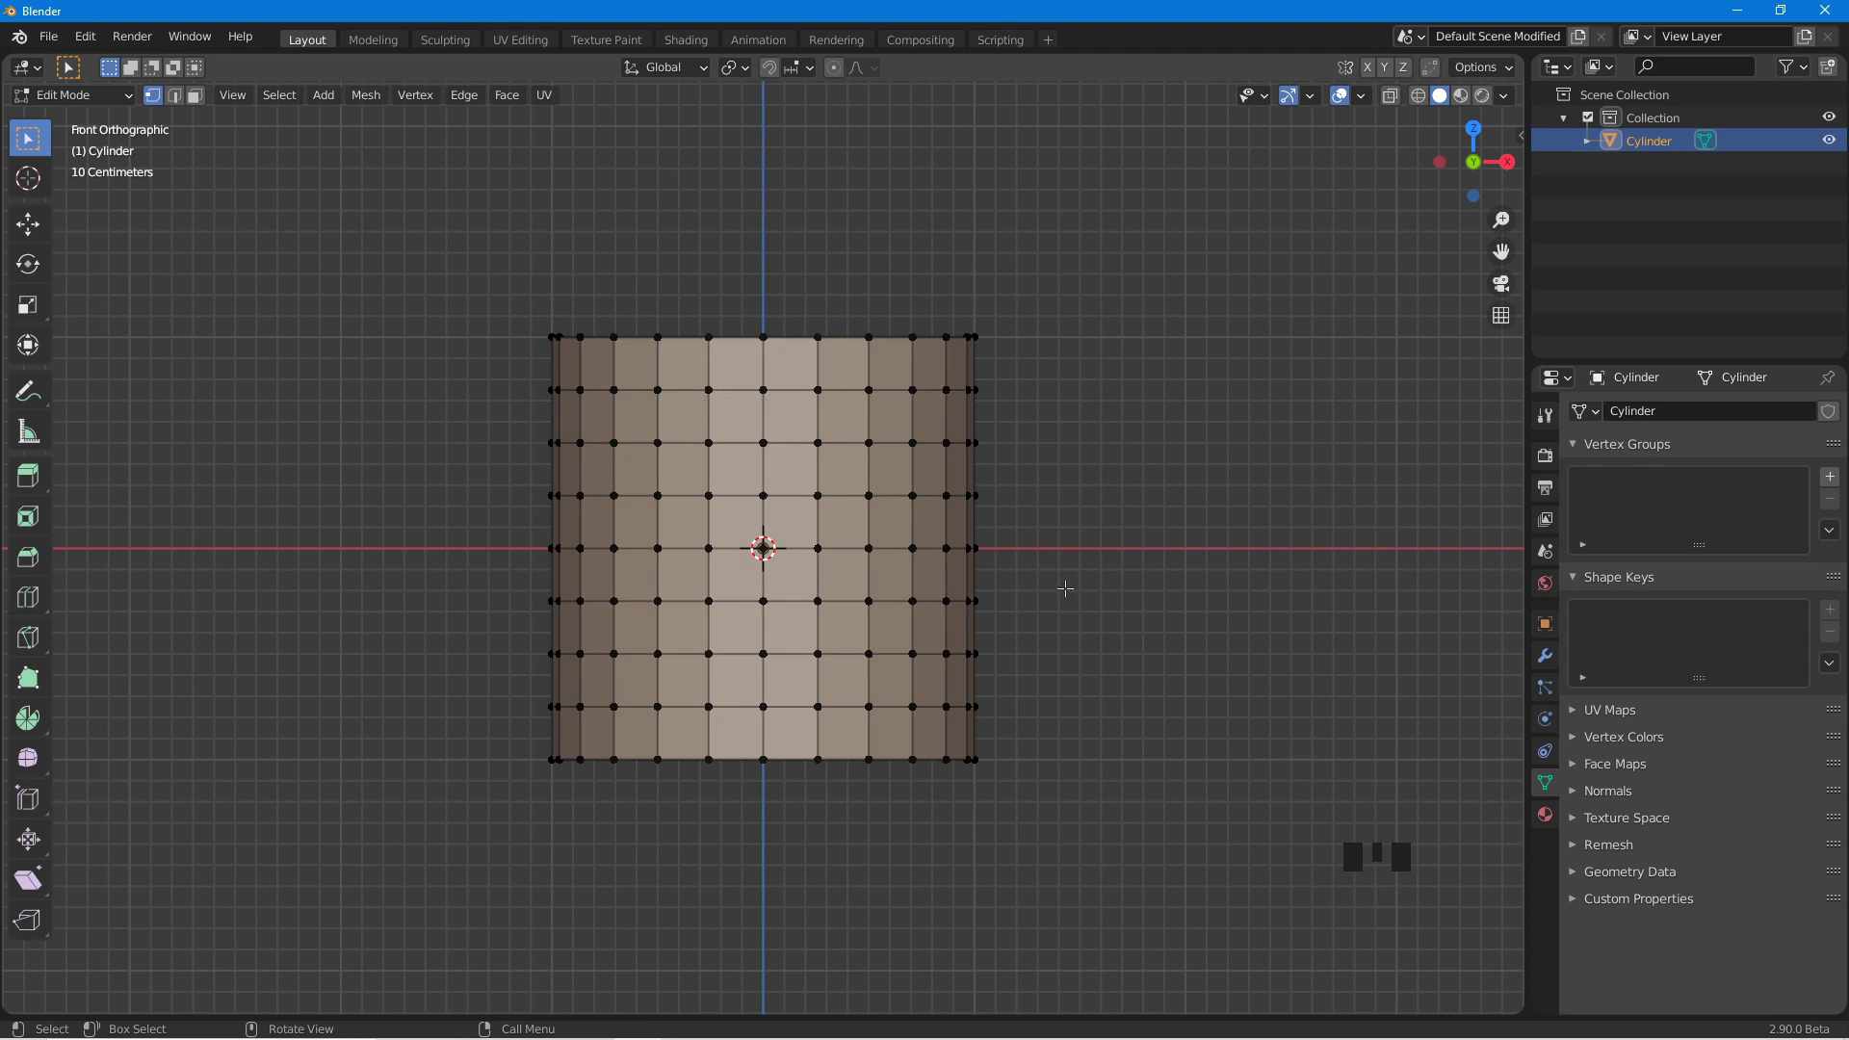
scroll(down, 3)
key(Tab)
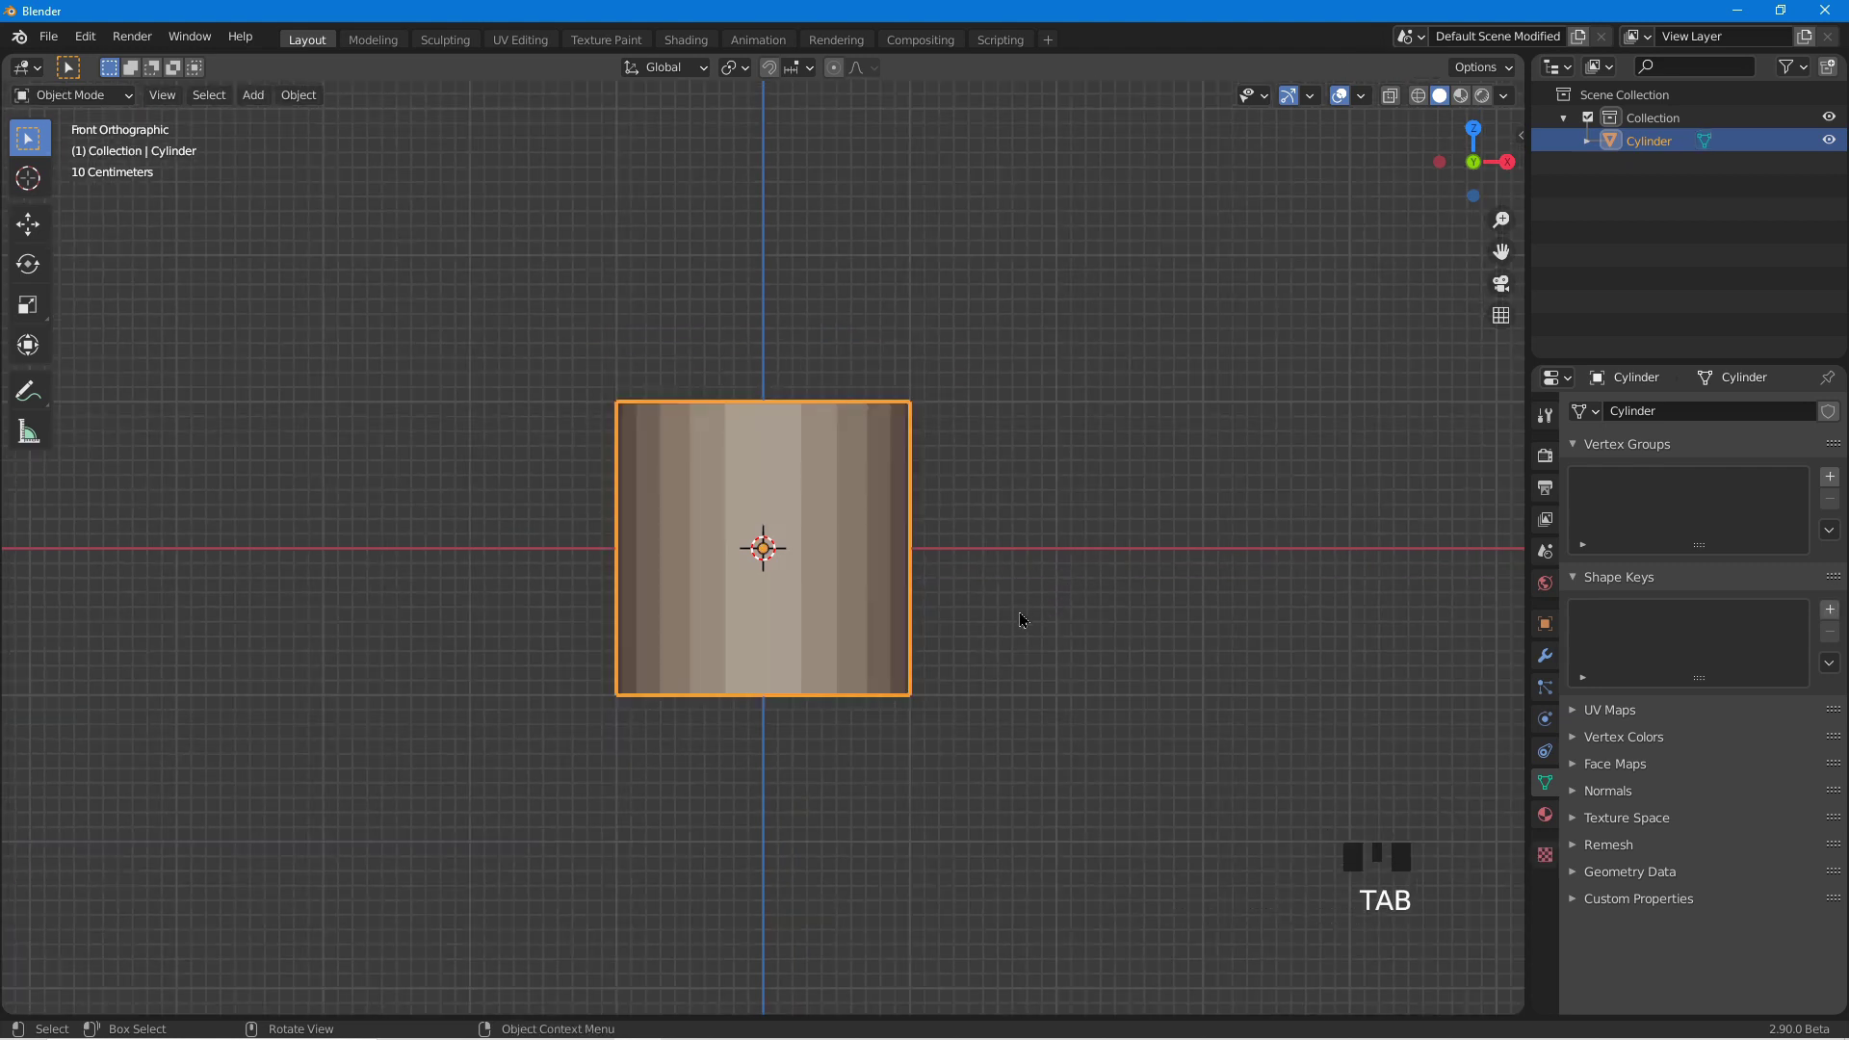
Duplicate the cylinder in place and rename the copy Cylinder.BASE in the Outliner.
key(shift+d)
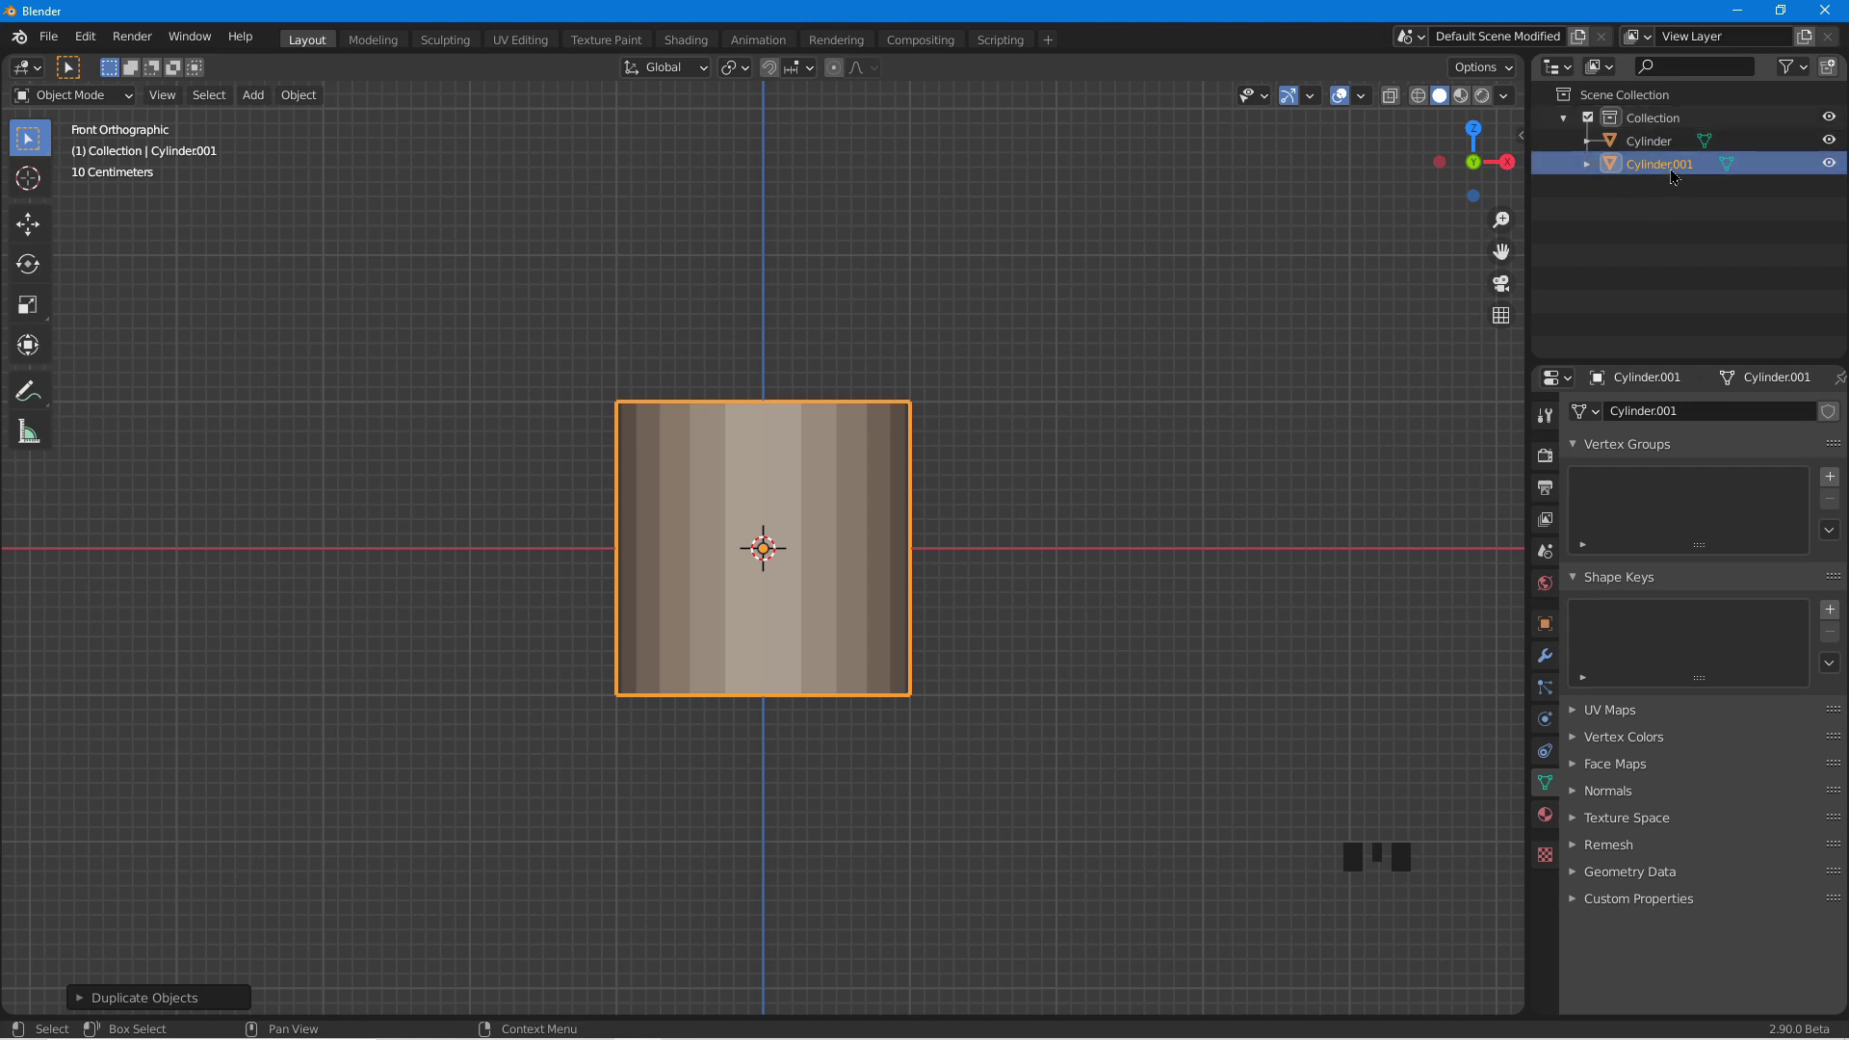
click(1657, 146)
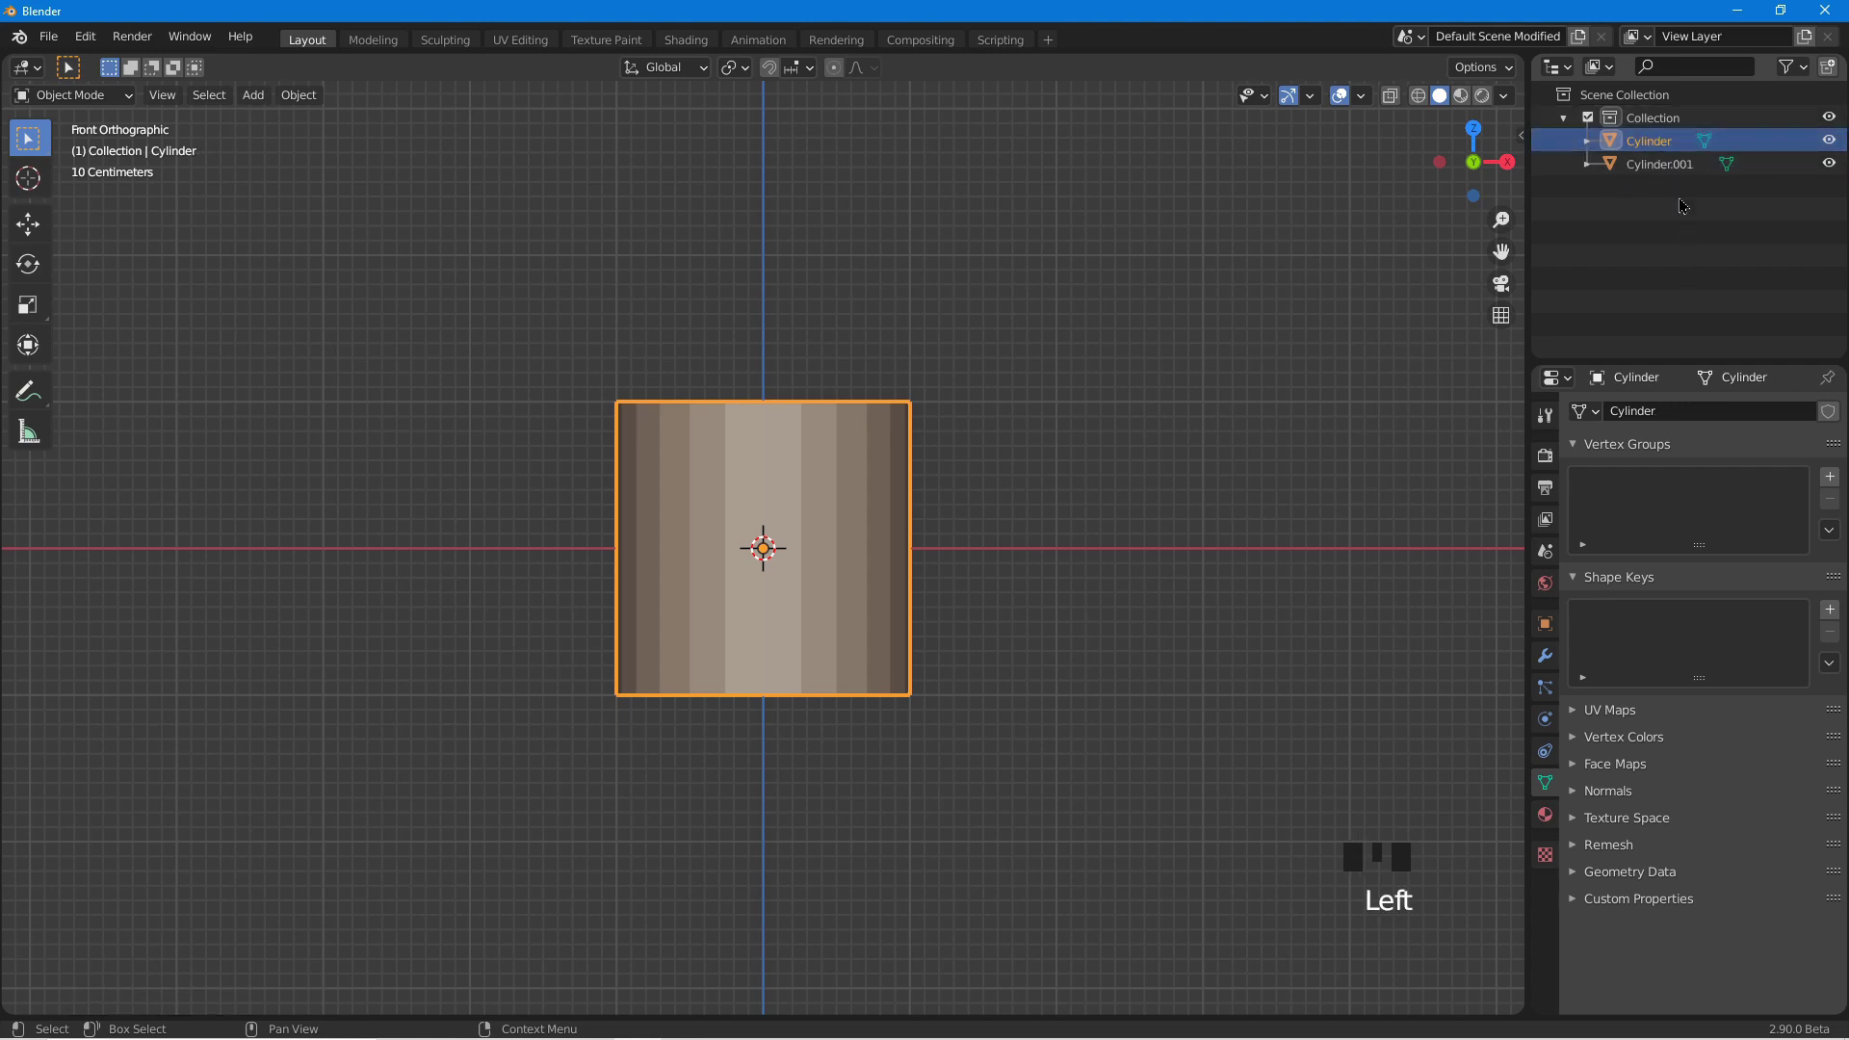
click(1666, 171)
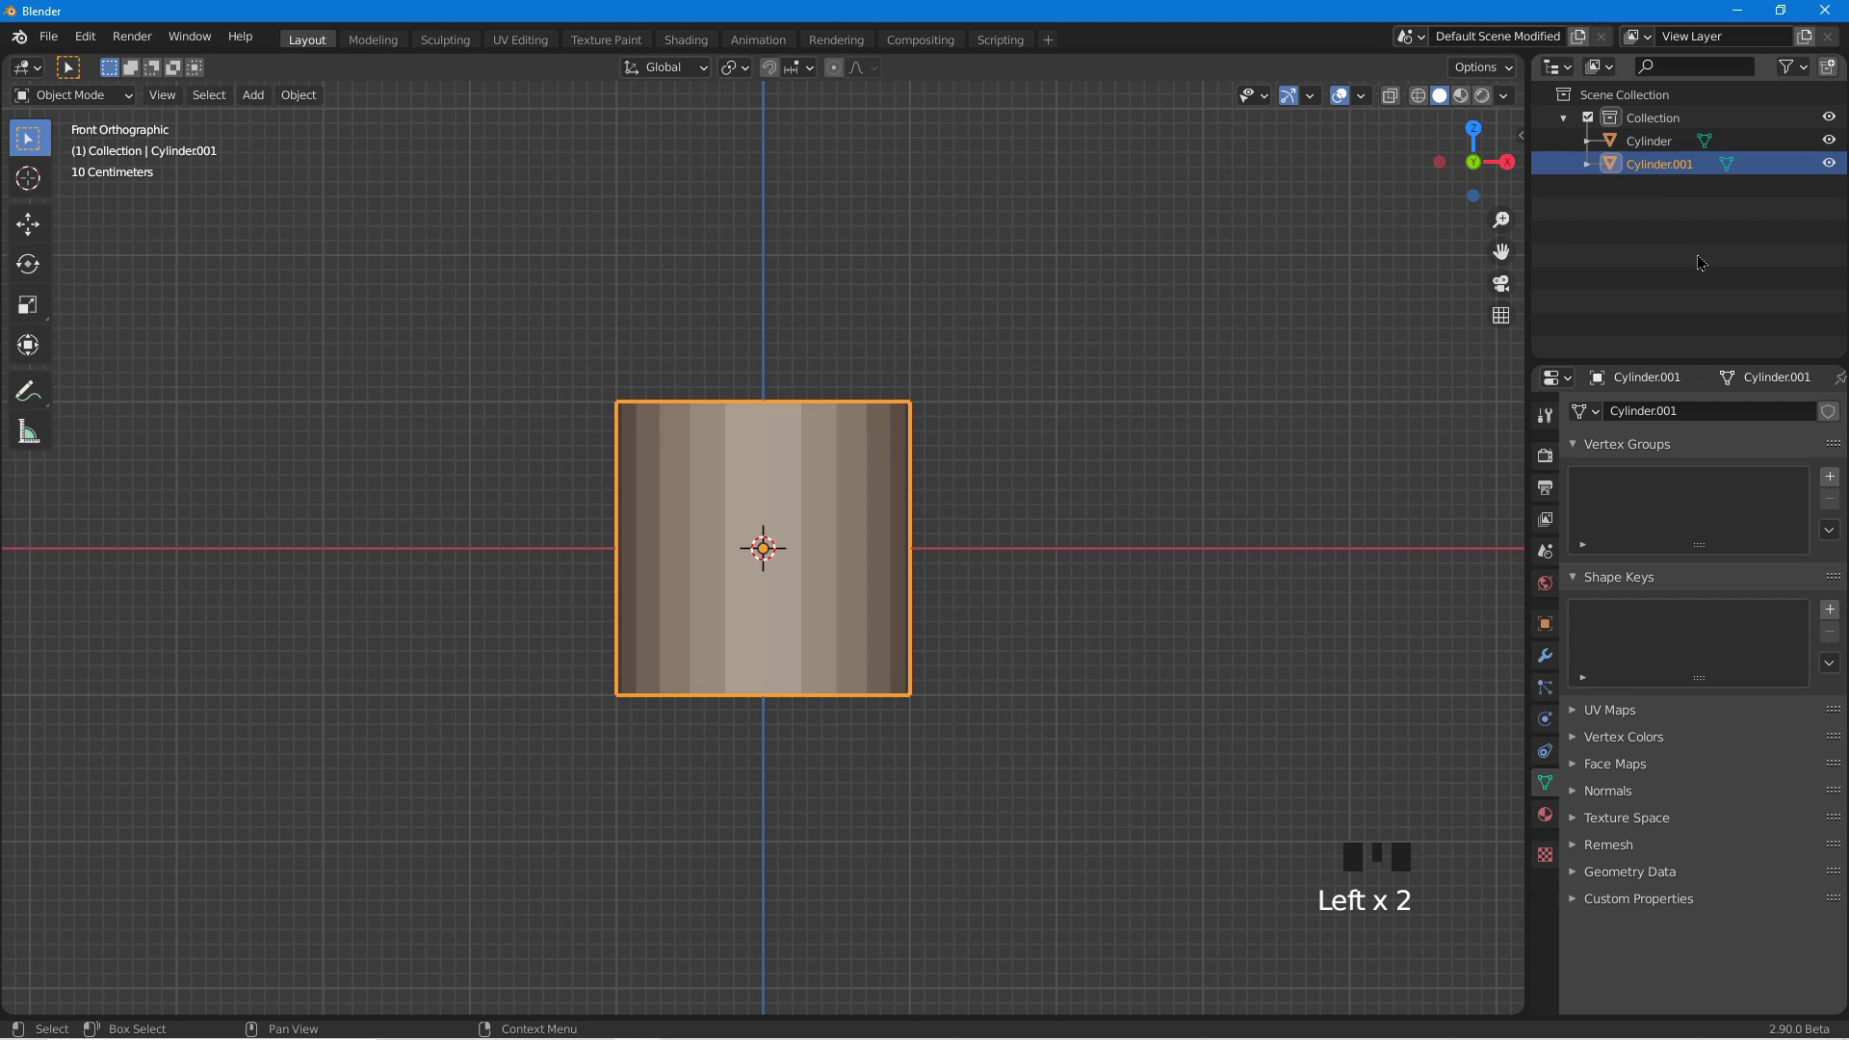
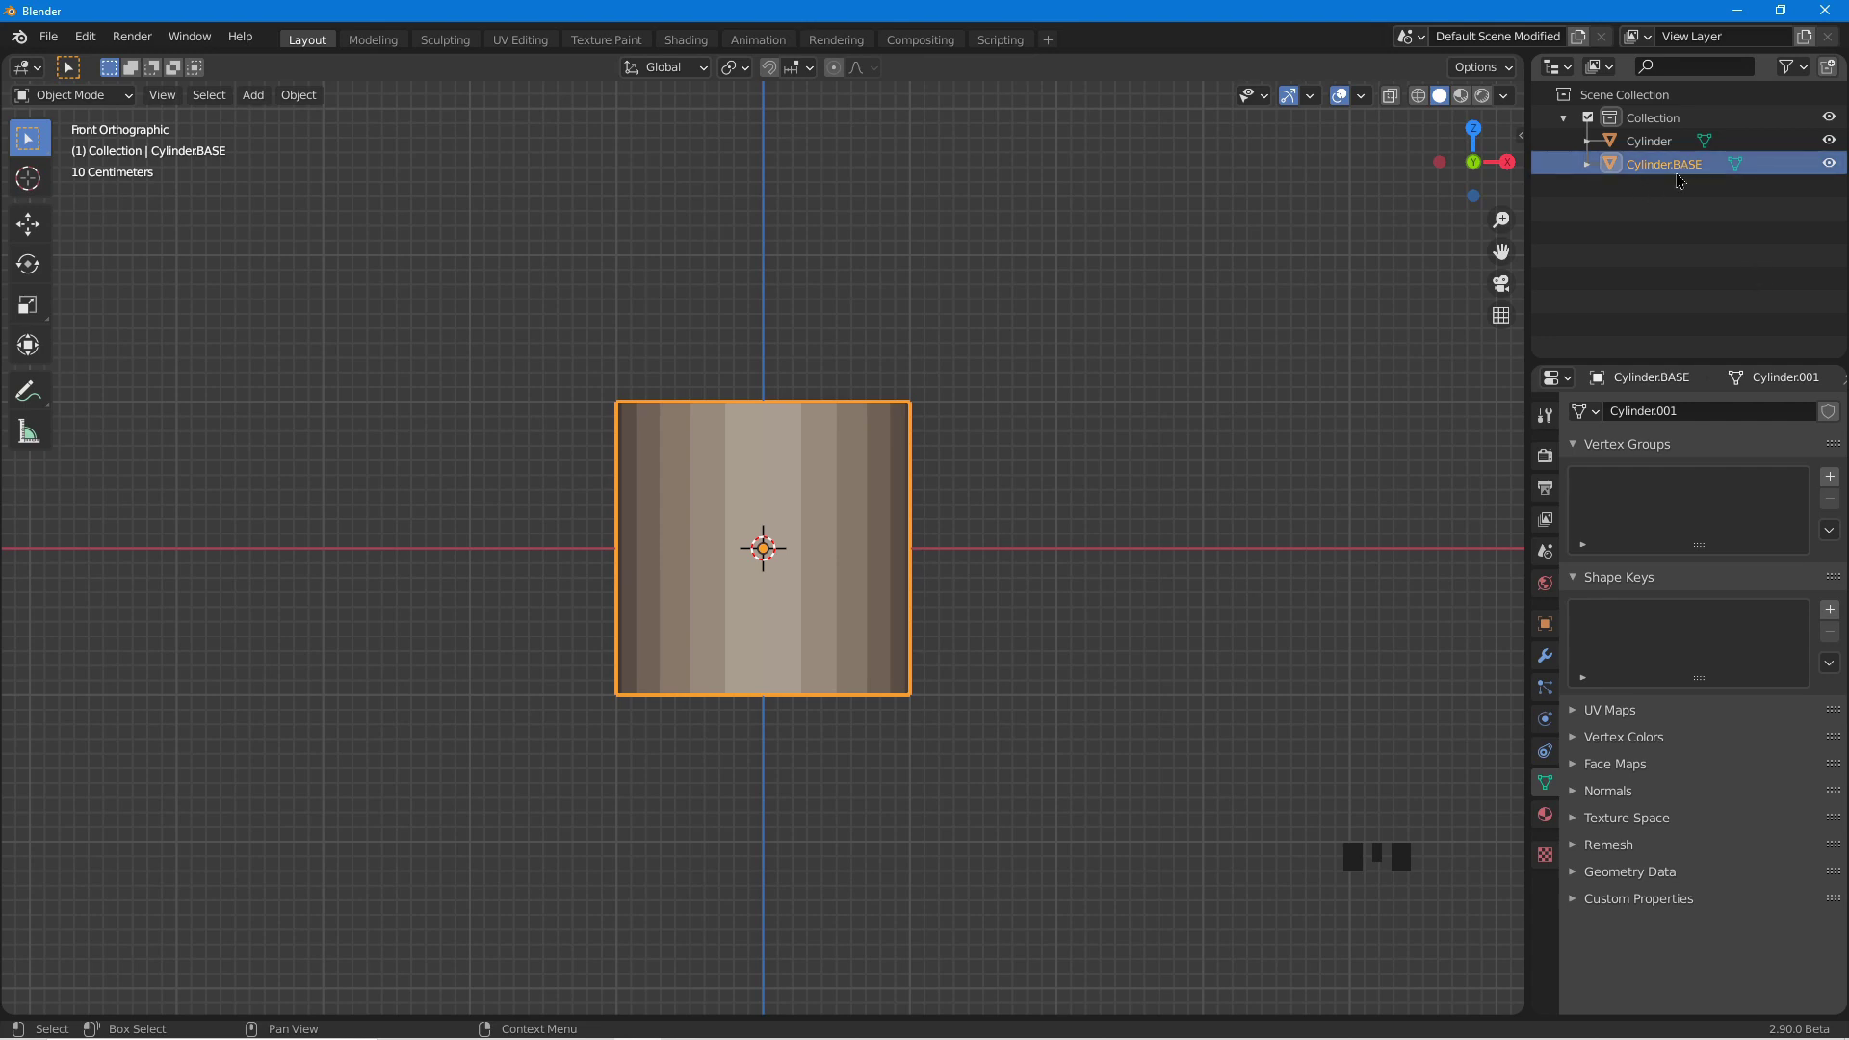
click(1683, 178)
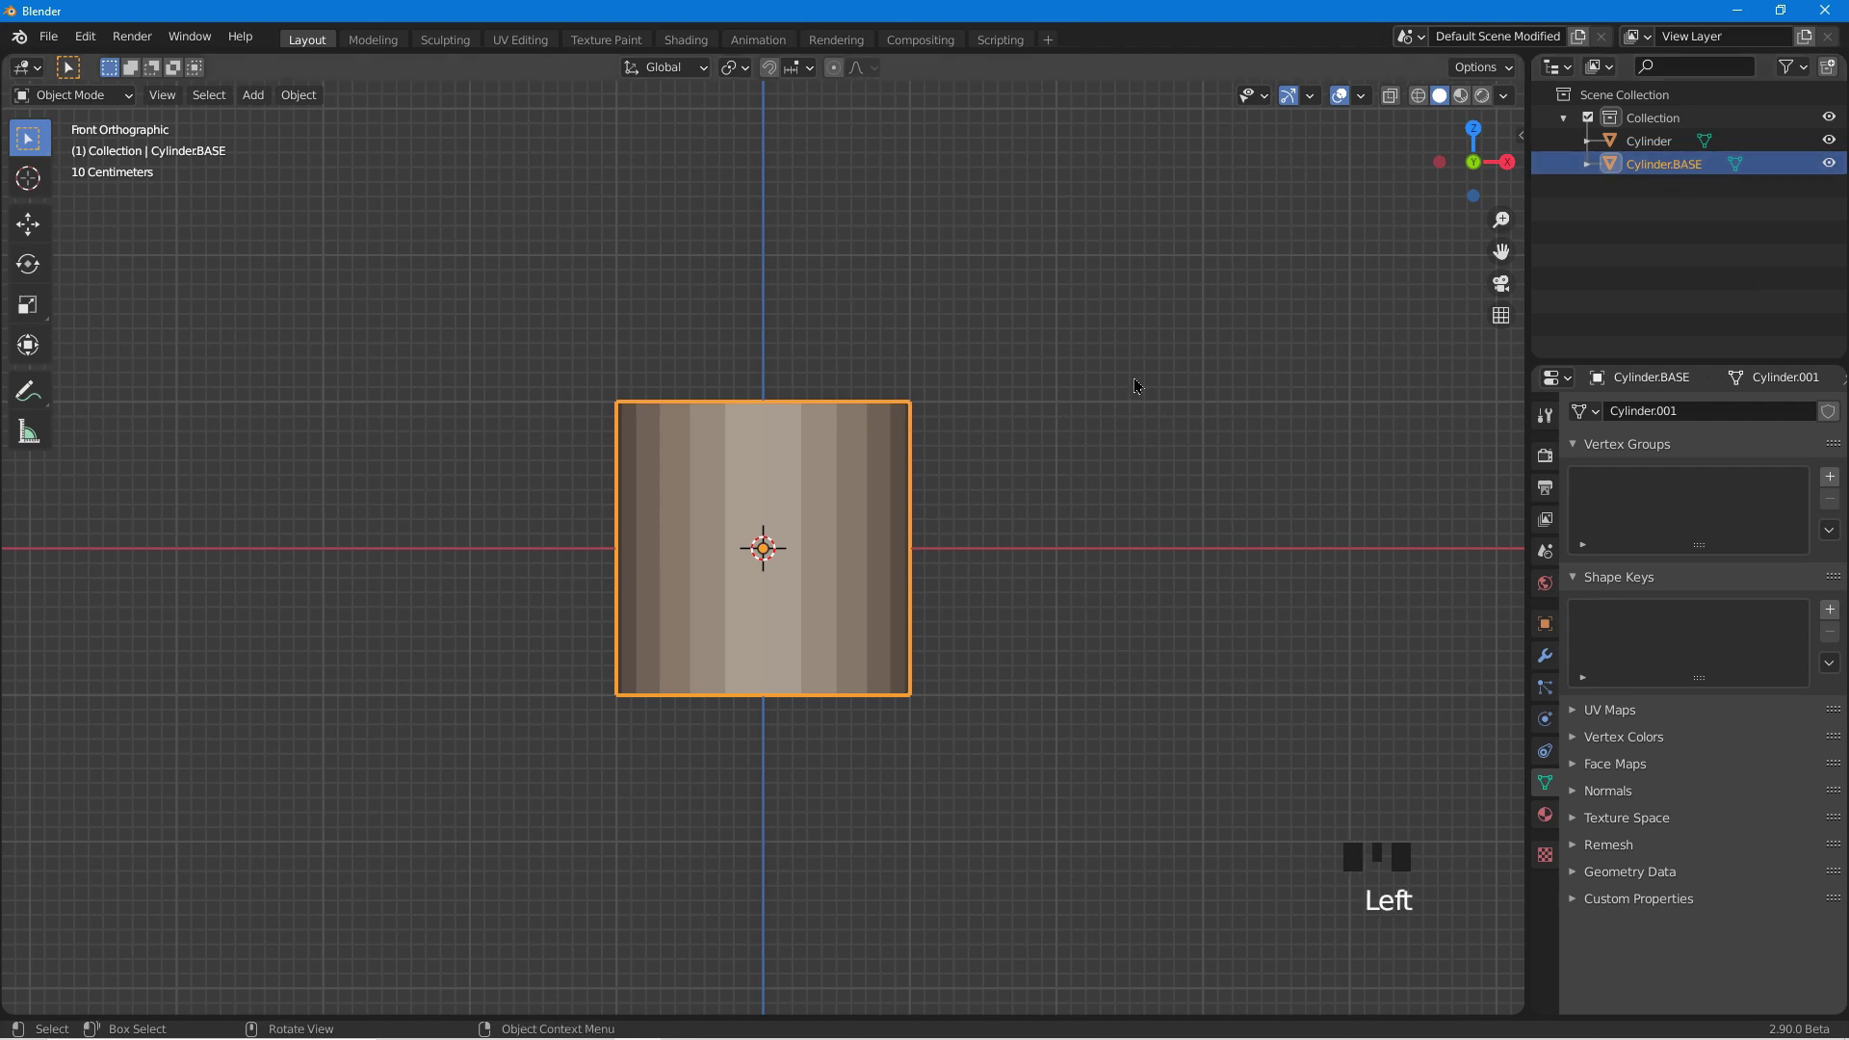
Shade Cylinder.BASE smooth, add a Subdivision Surface modifier at viewport level 4, and hide it.
drag(1141, 384, 1552, 667)
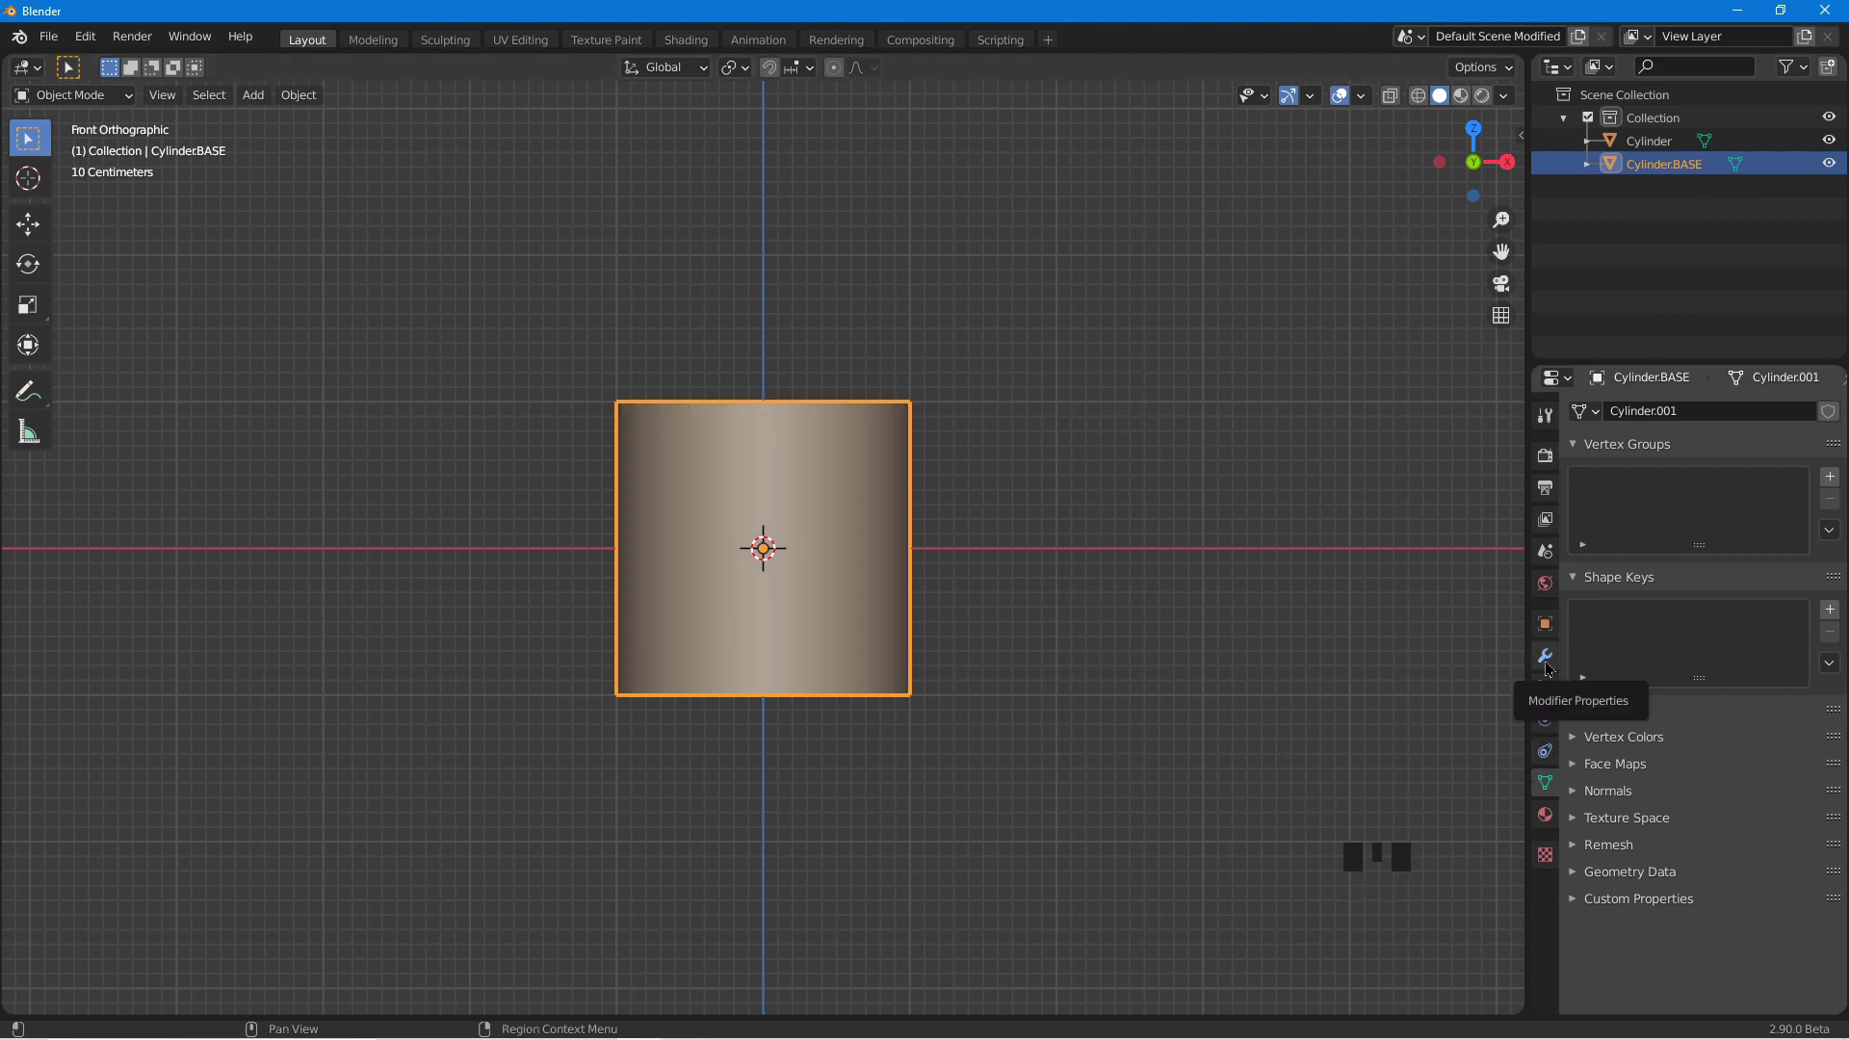
click(1551, 667)
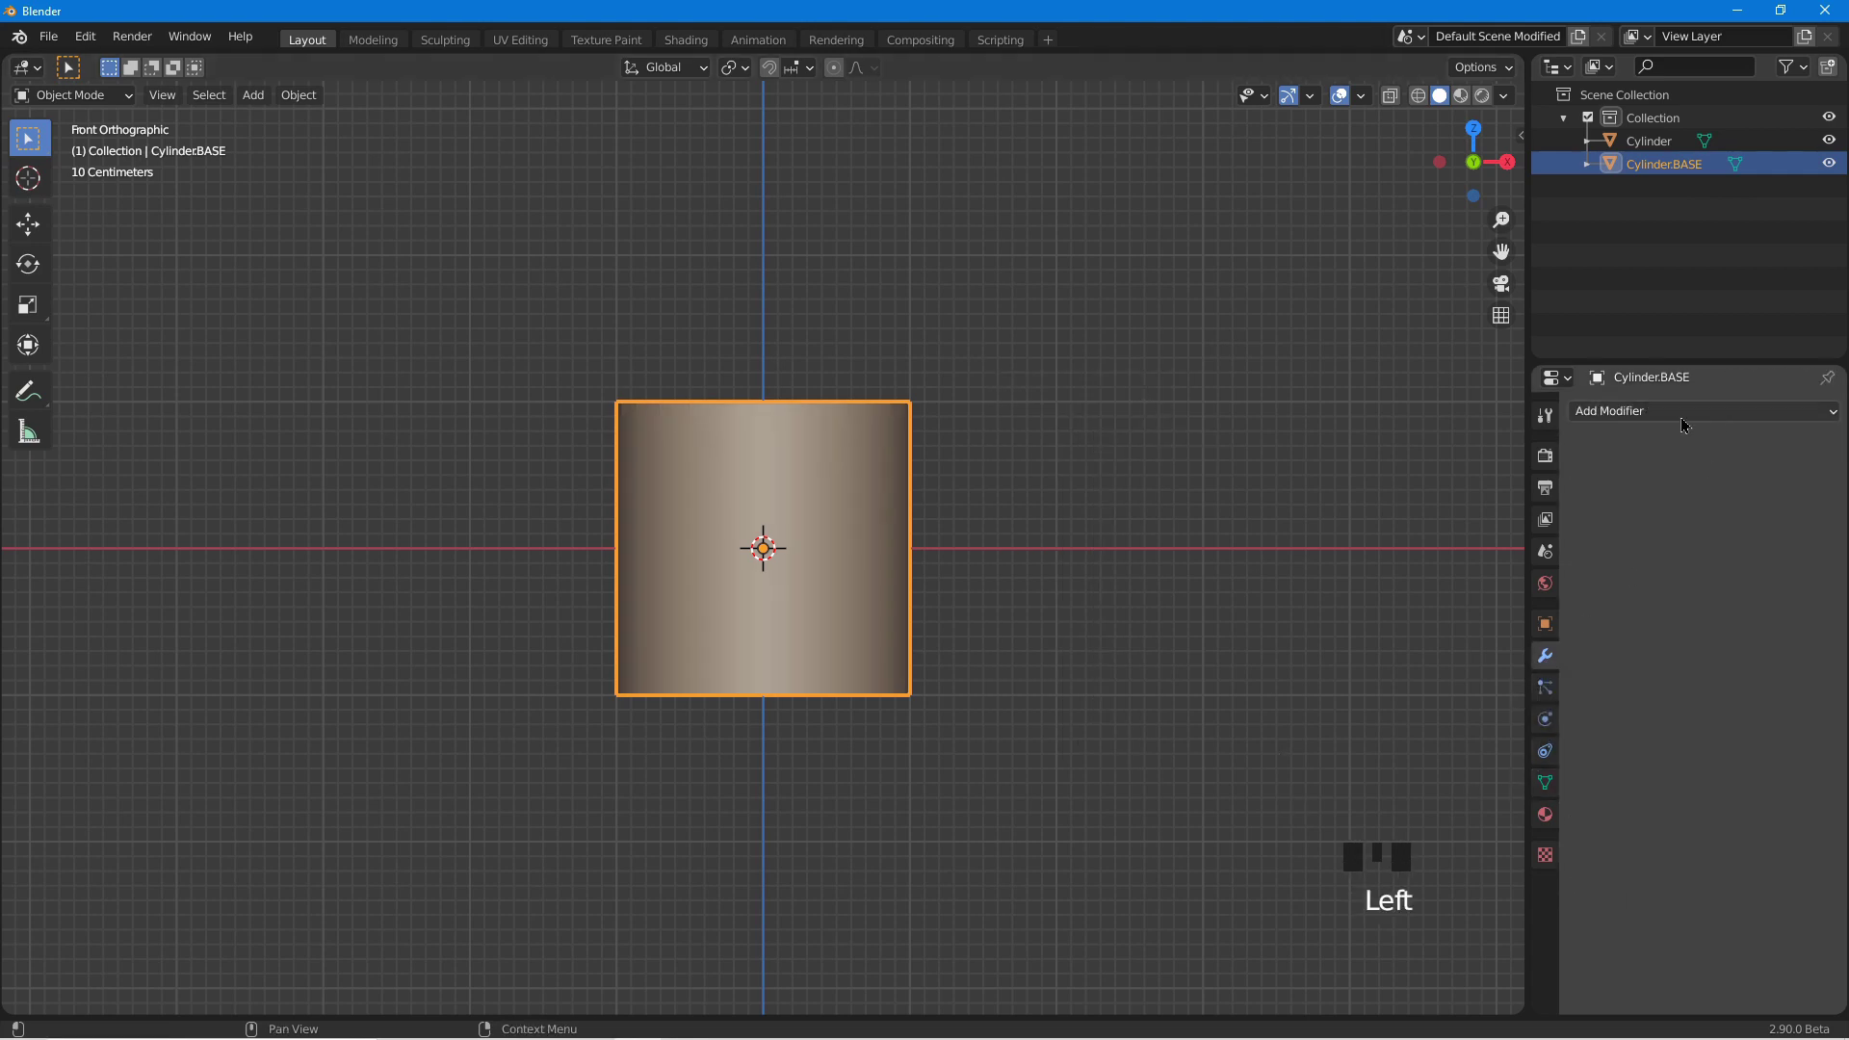
click(1684, 422)
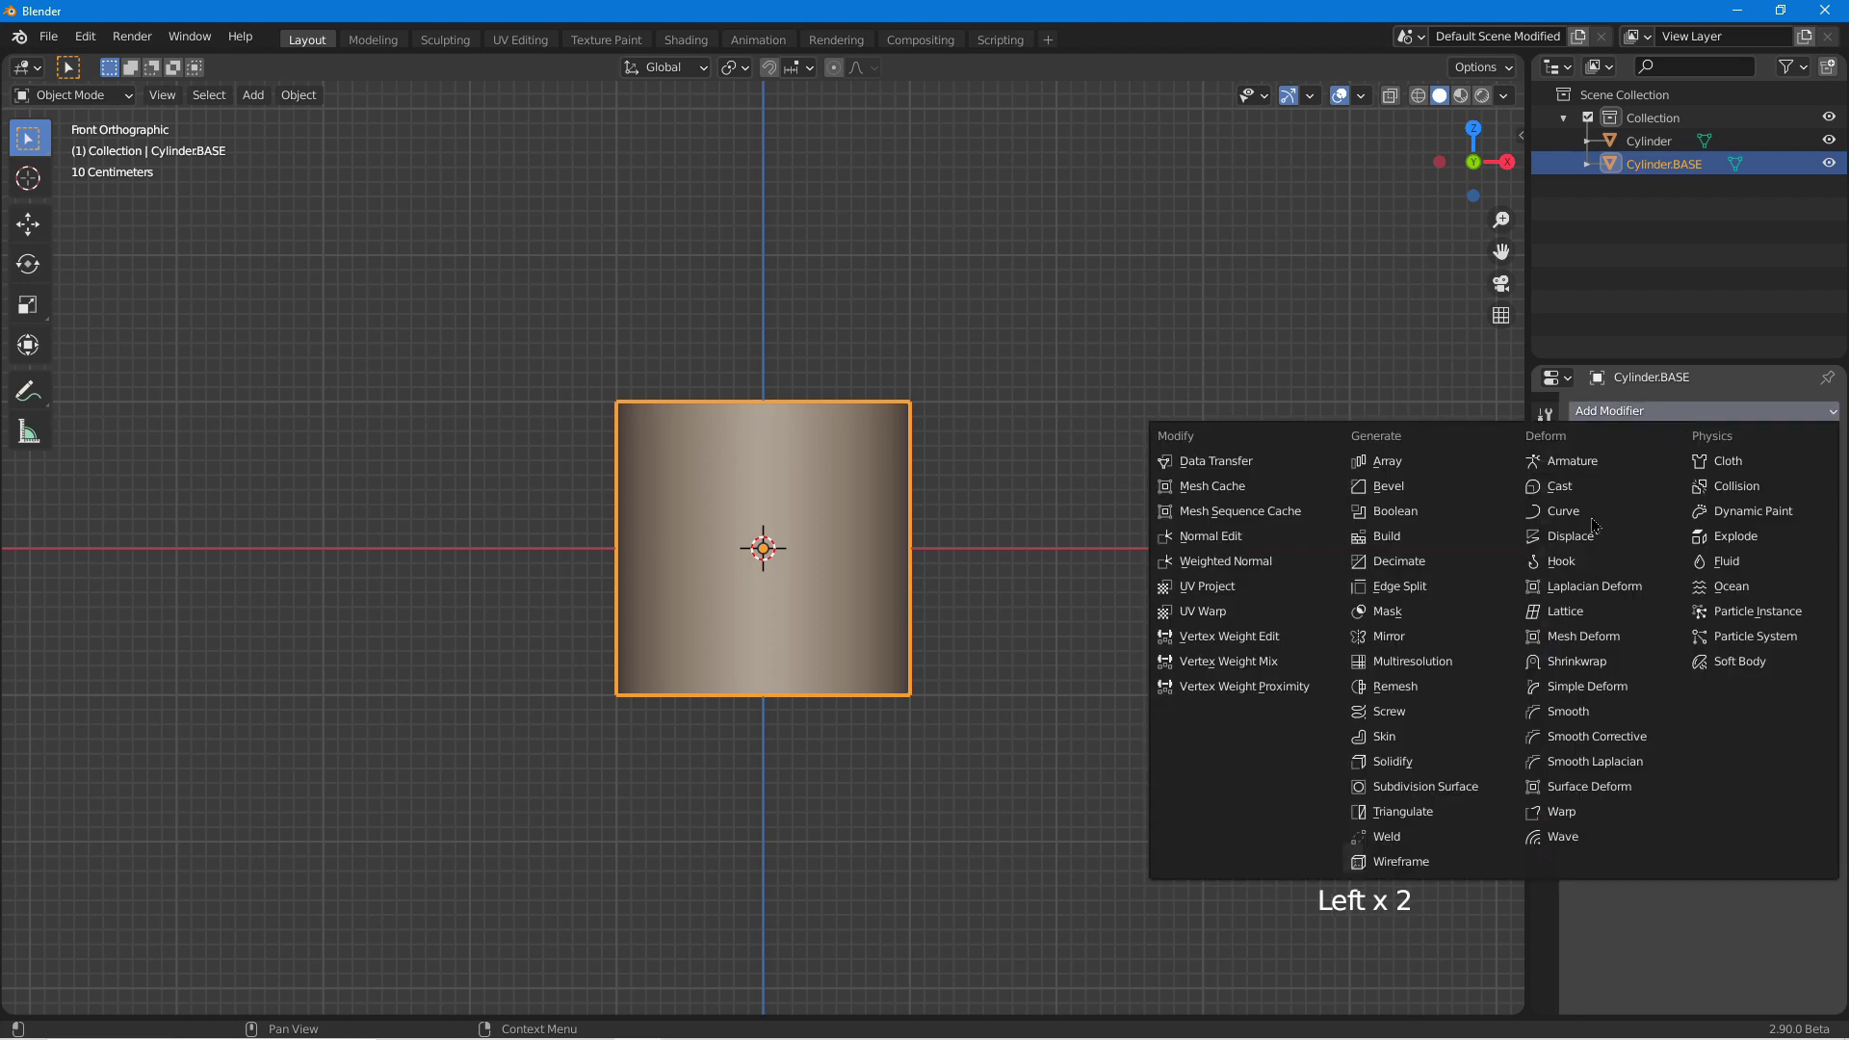
click(1471, 798)
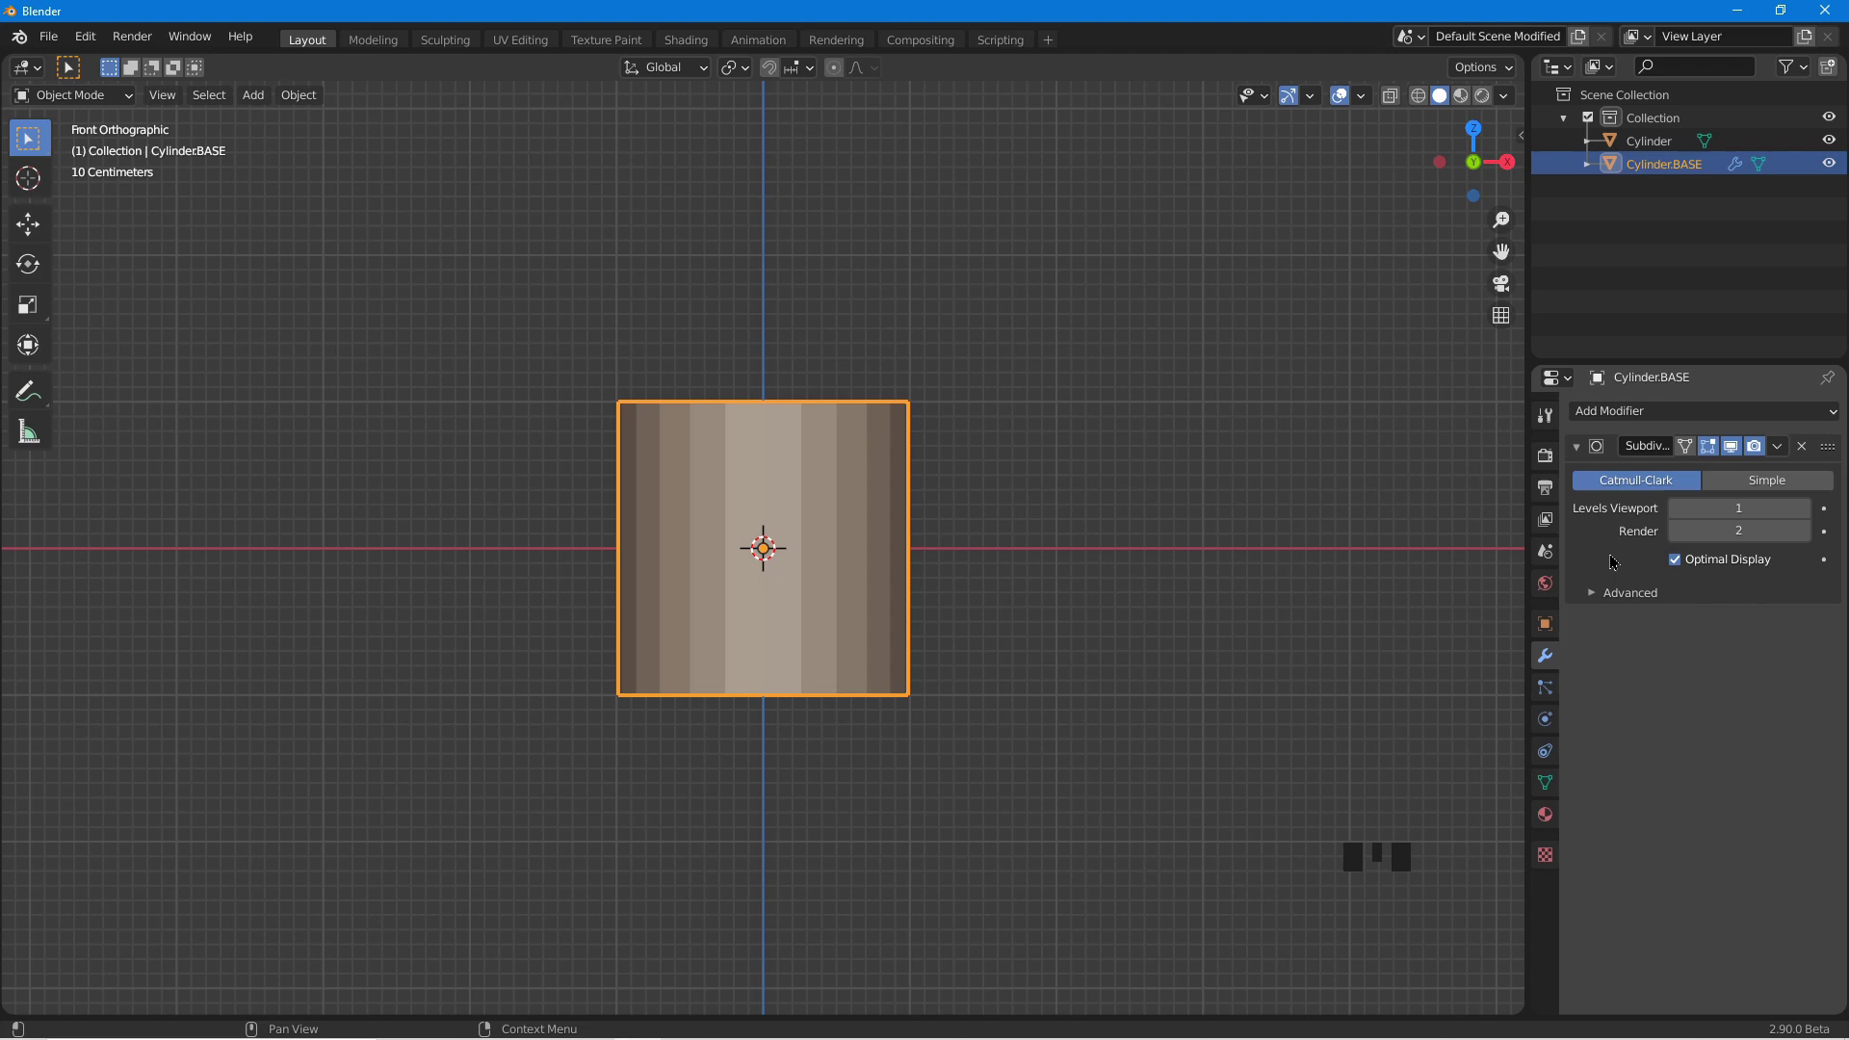
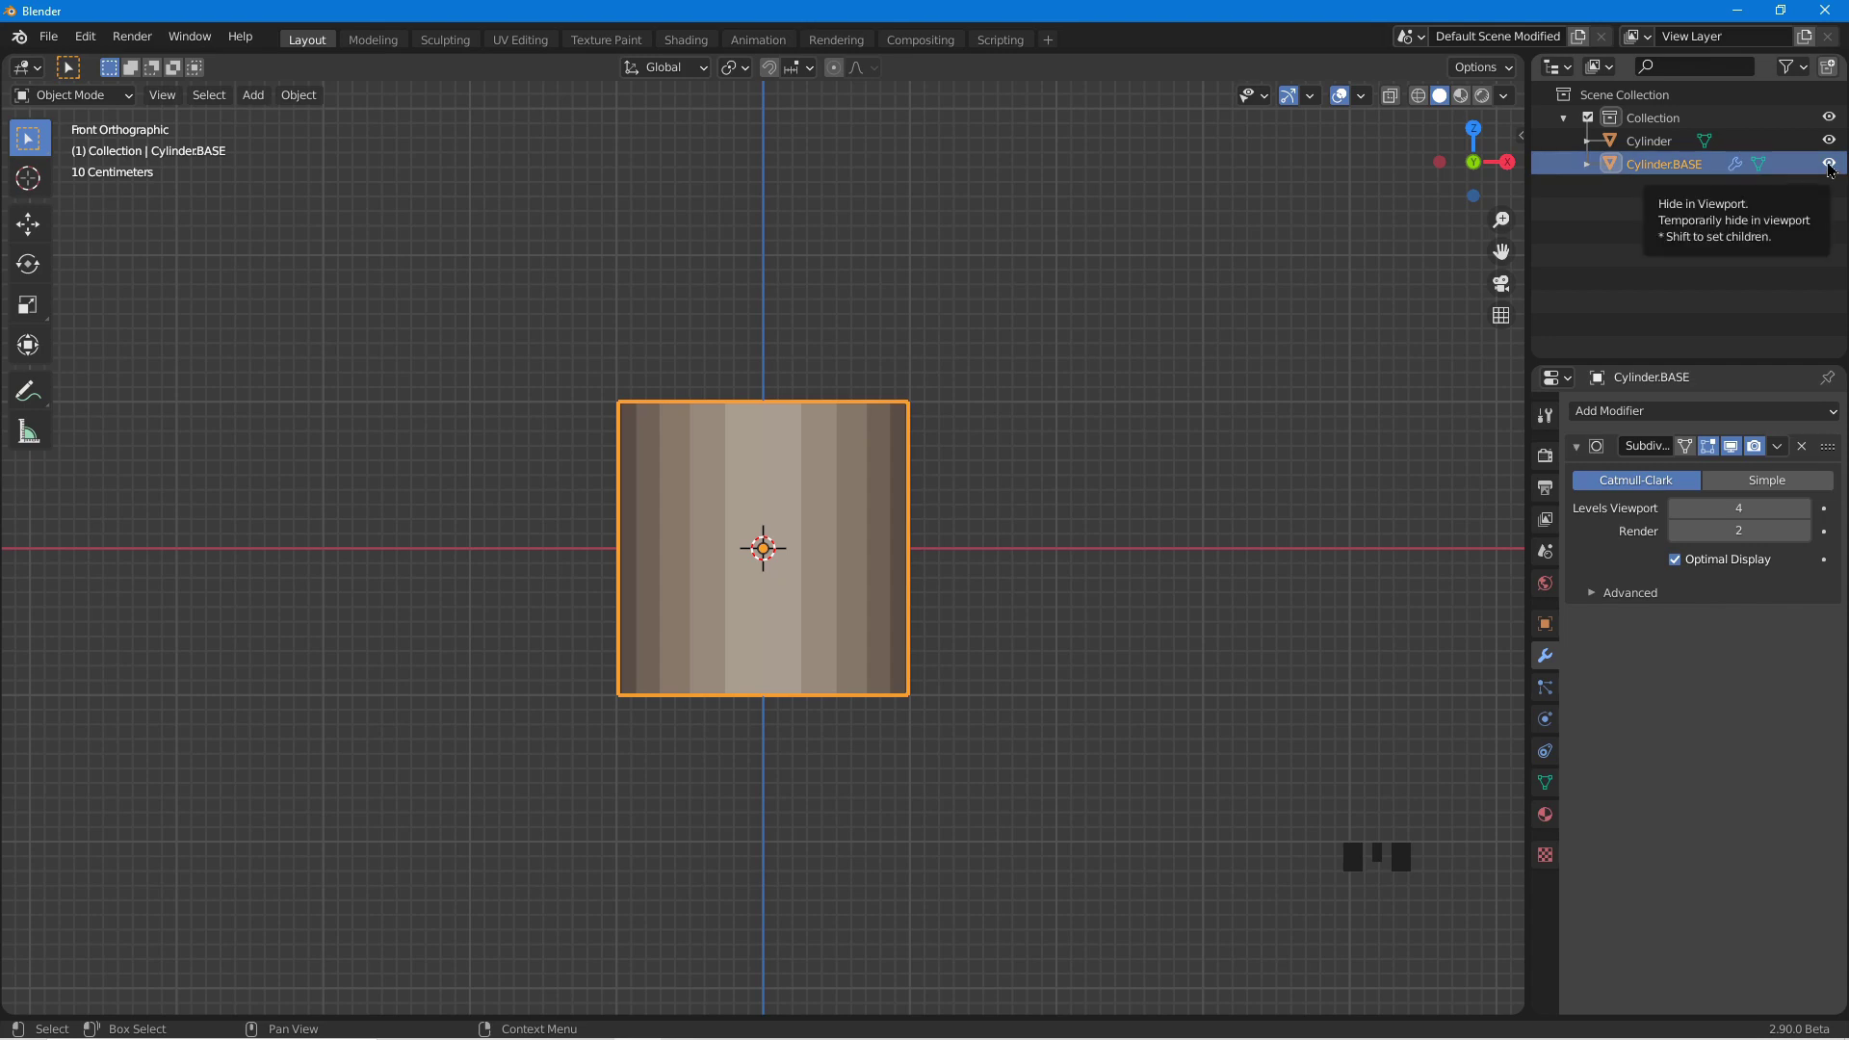
click(1834, 167)
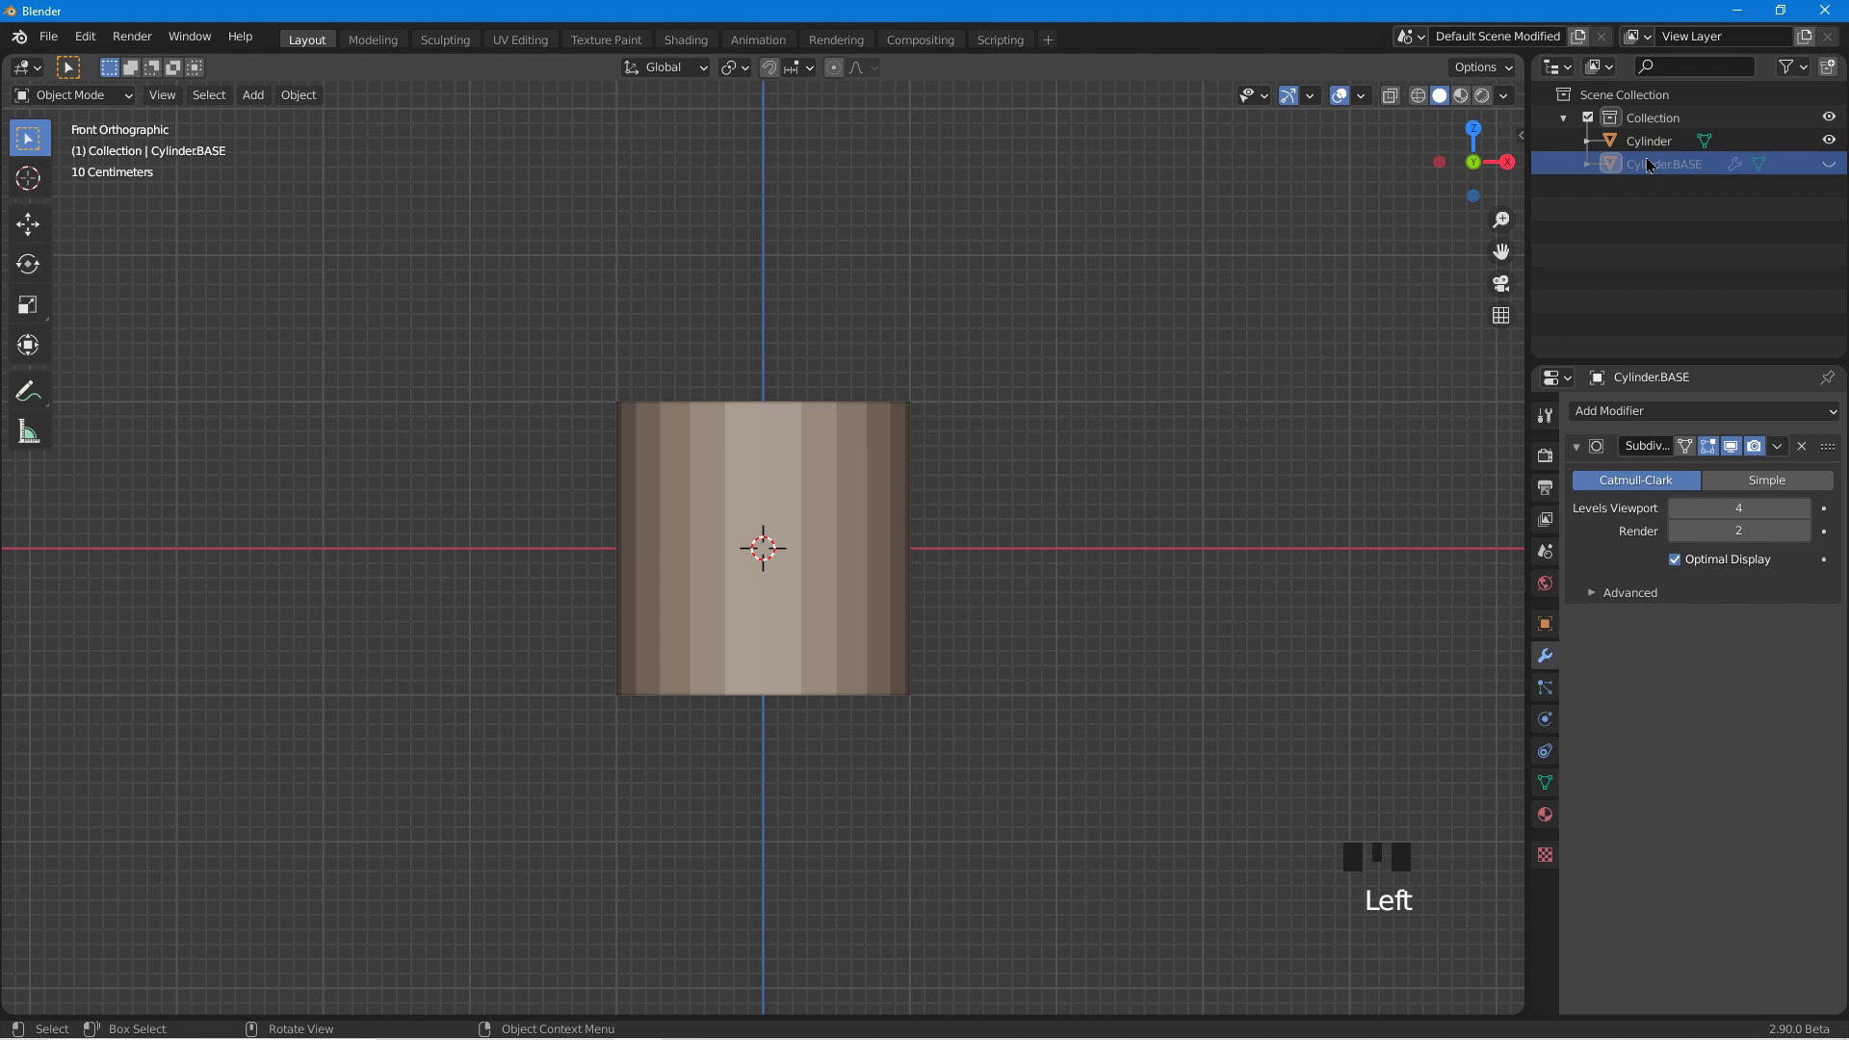
Select the original Cylinder, enter Edit Mode in face select and clear the selection.
click(1660, 142)
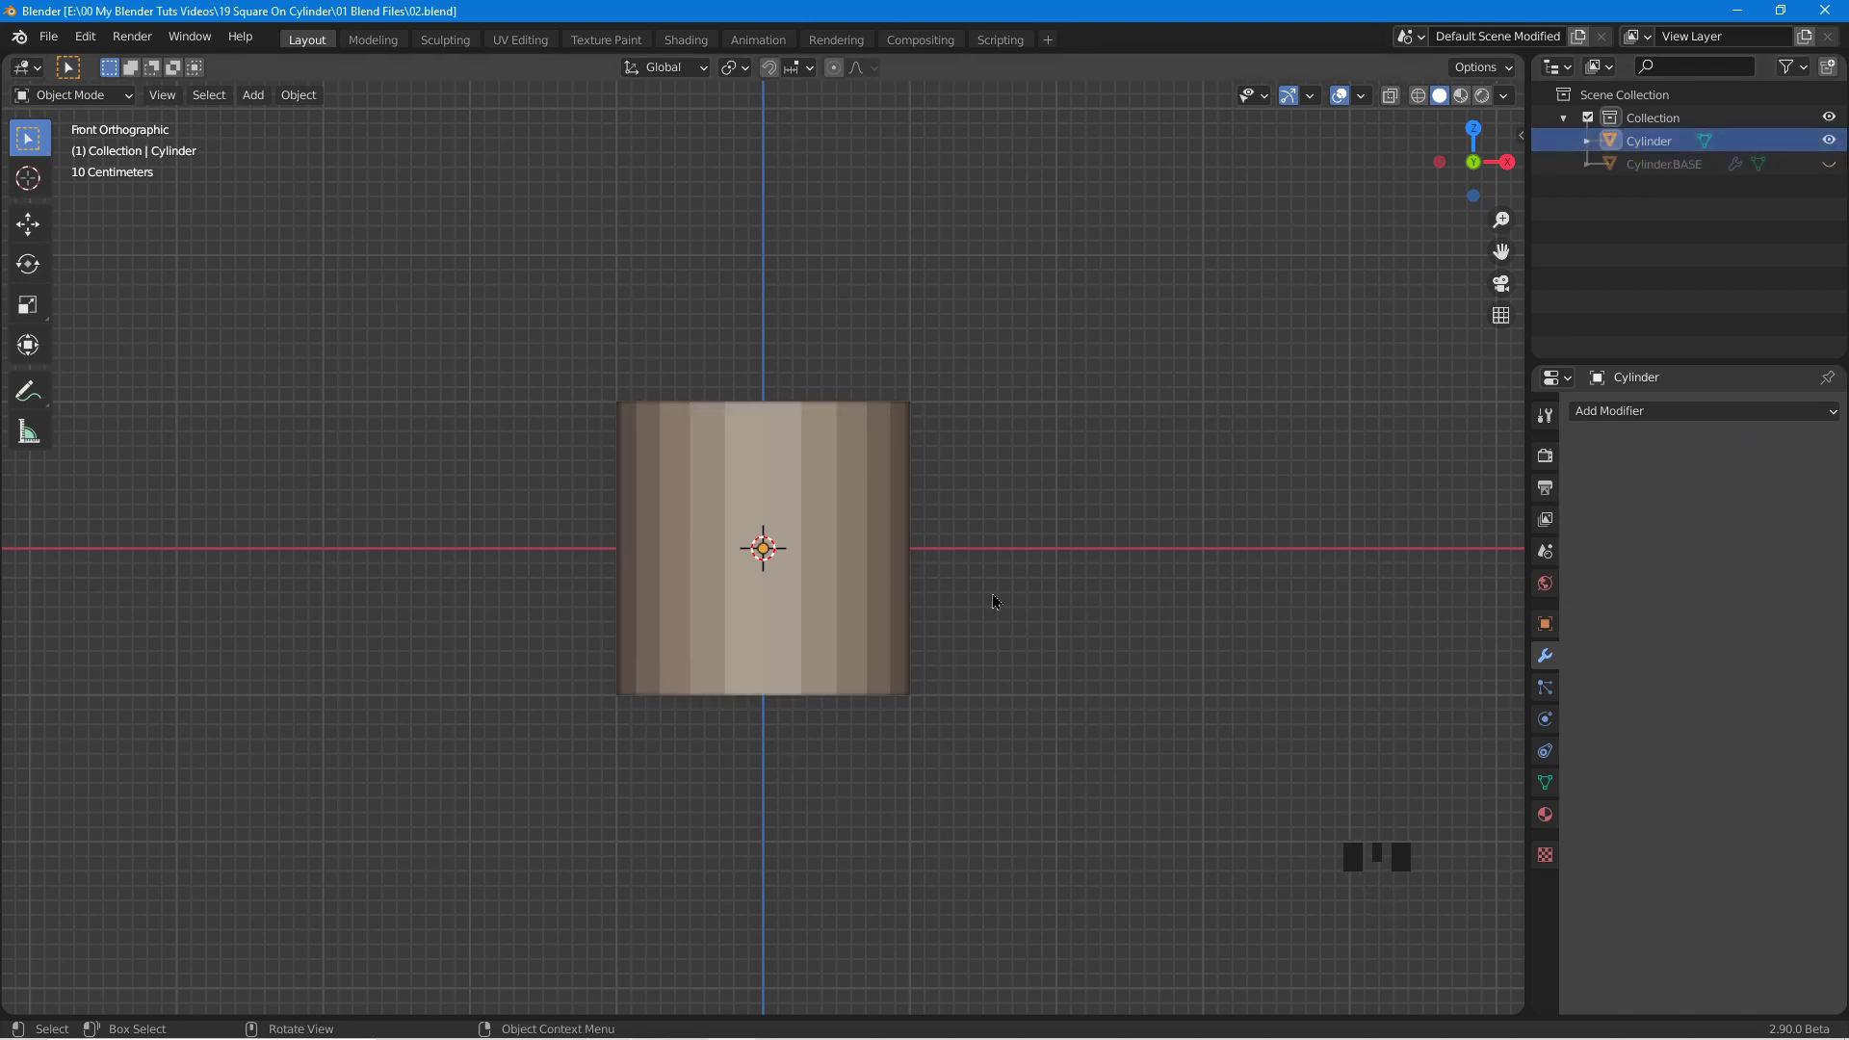
click(853, 557)
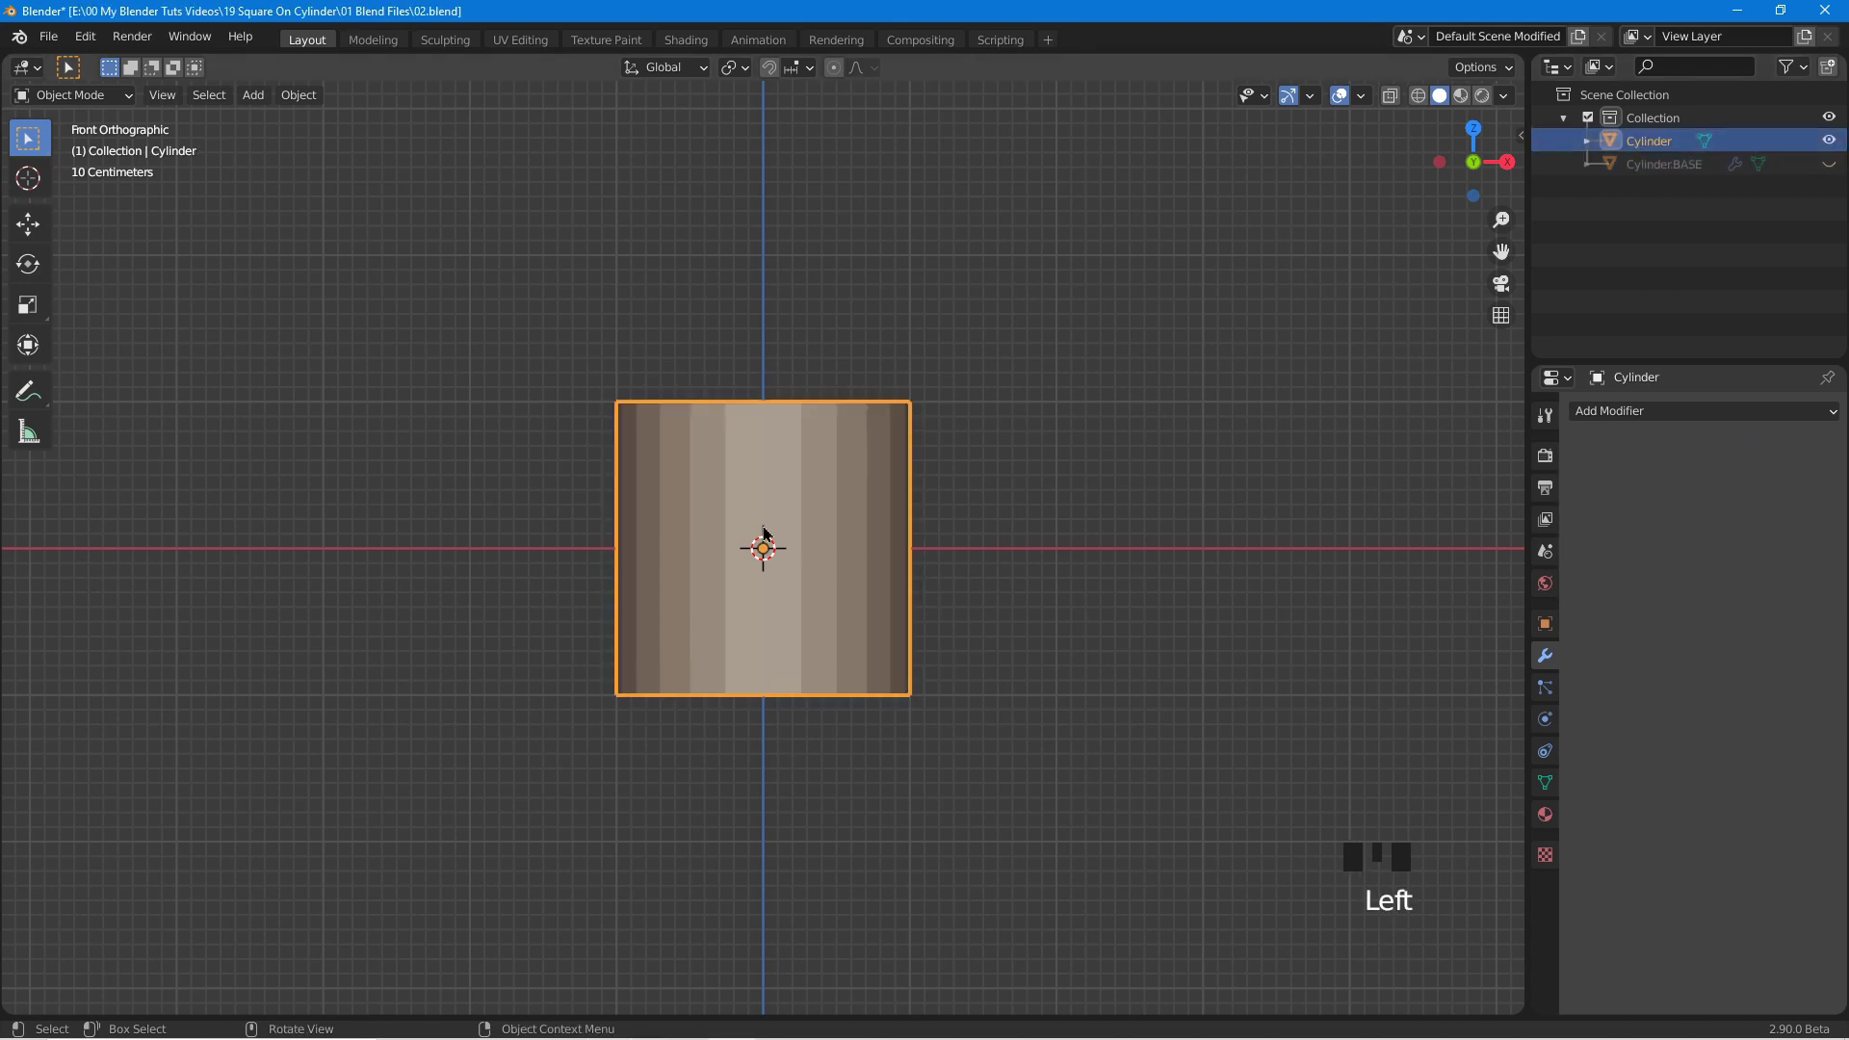
key(Tab)
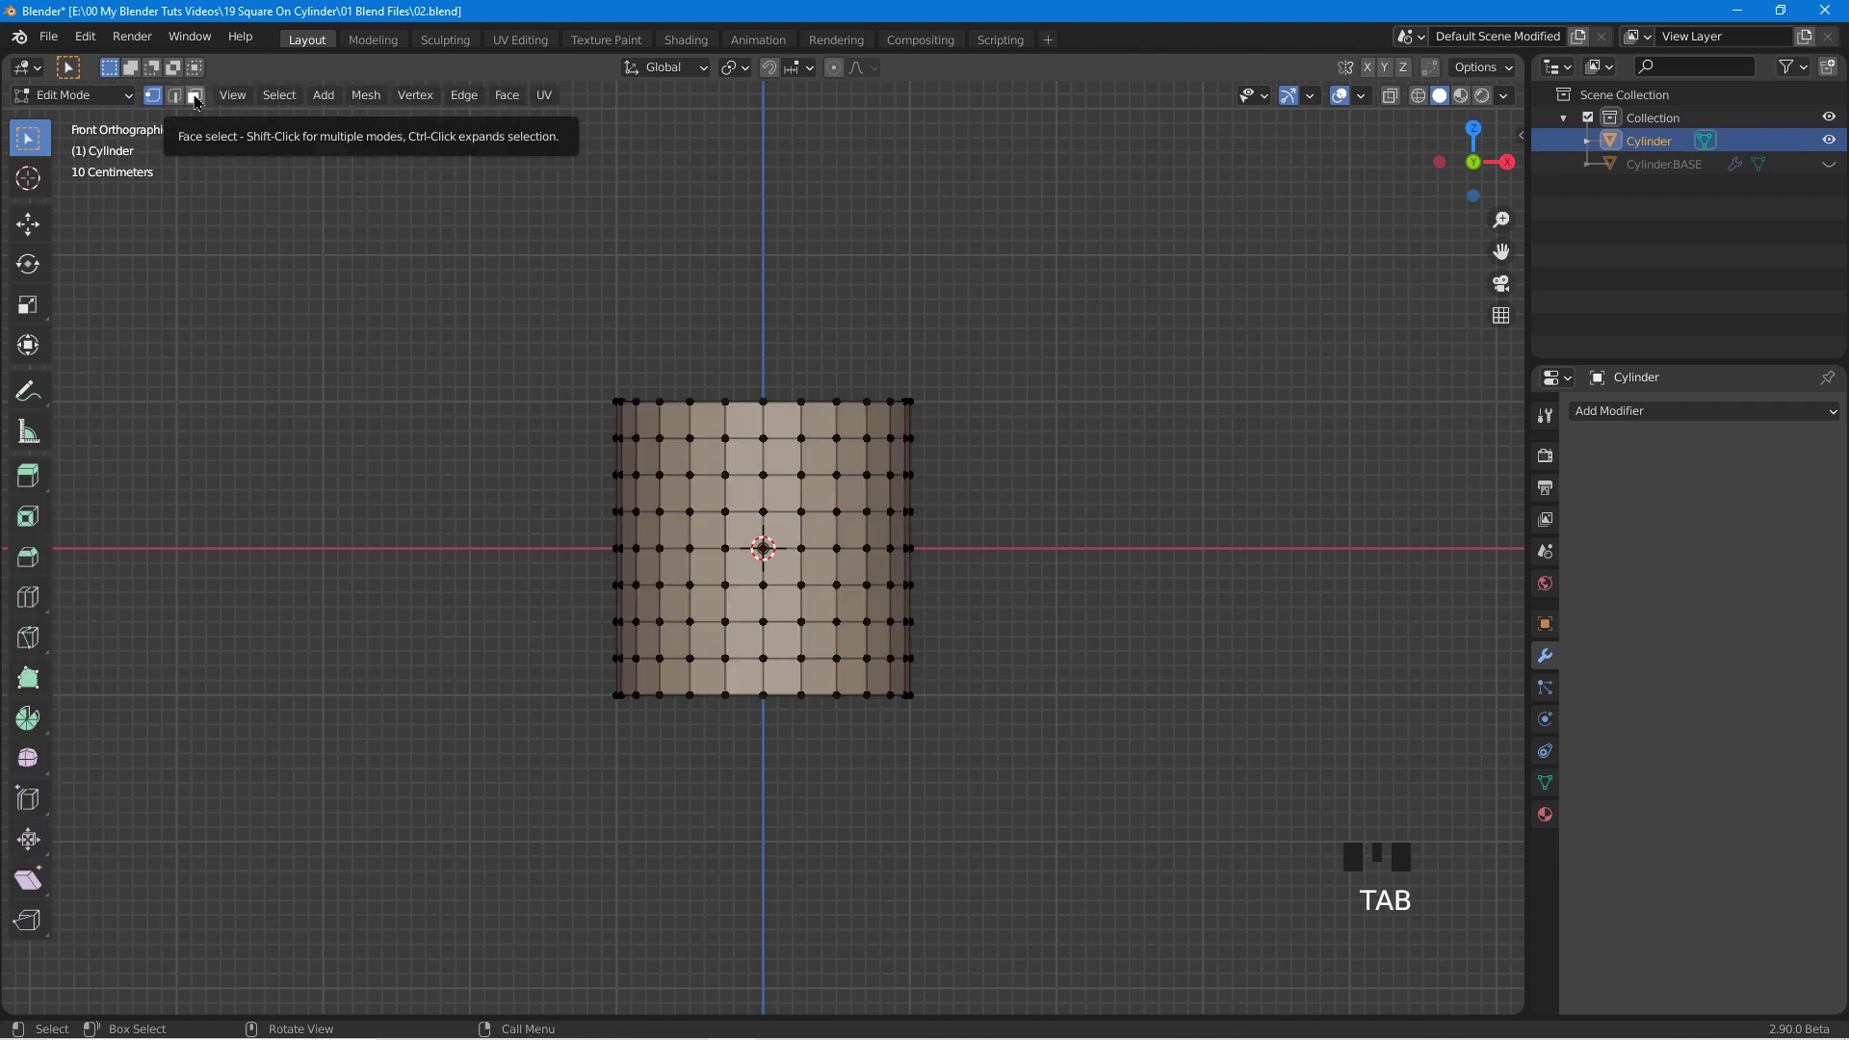
click(197, 99)
scroll(up, 3)
click(1287, 336)
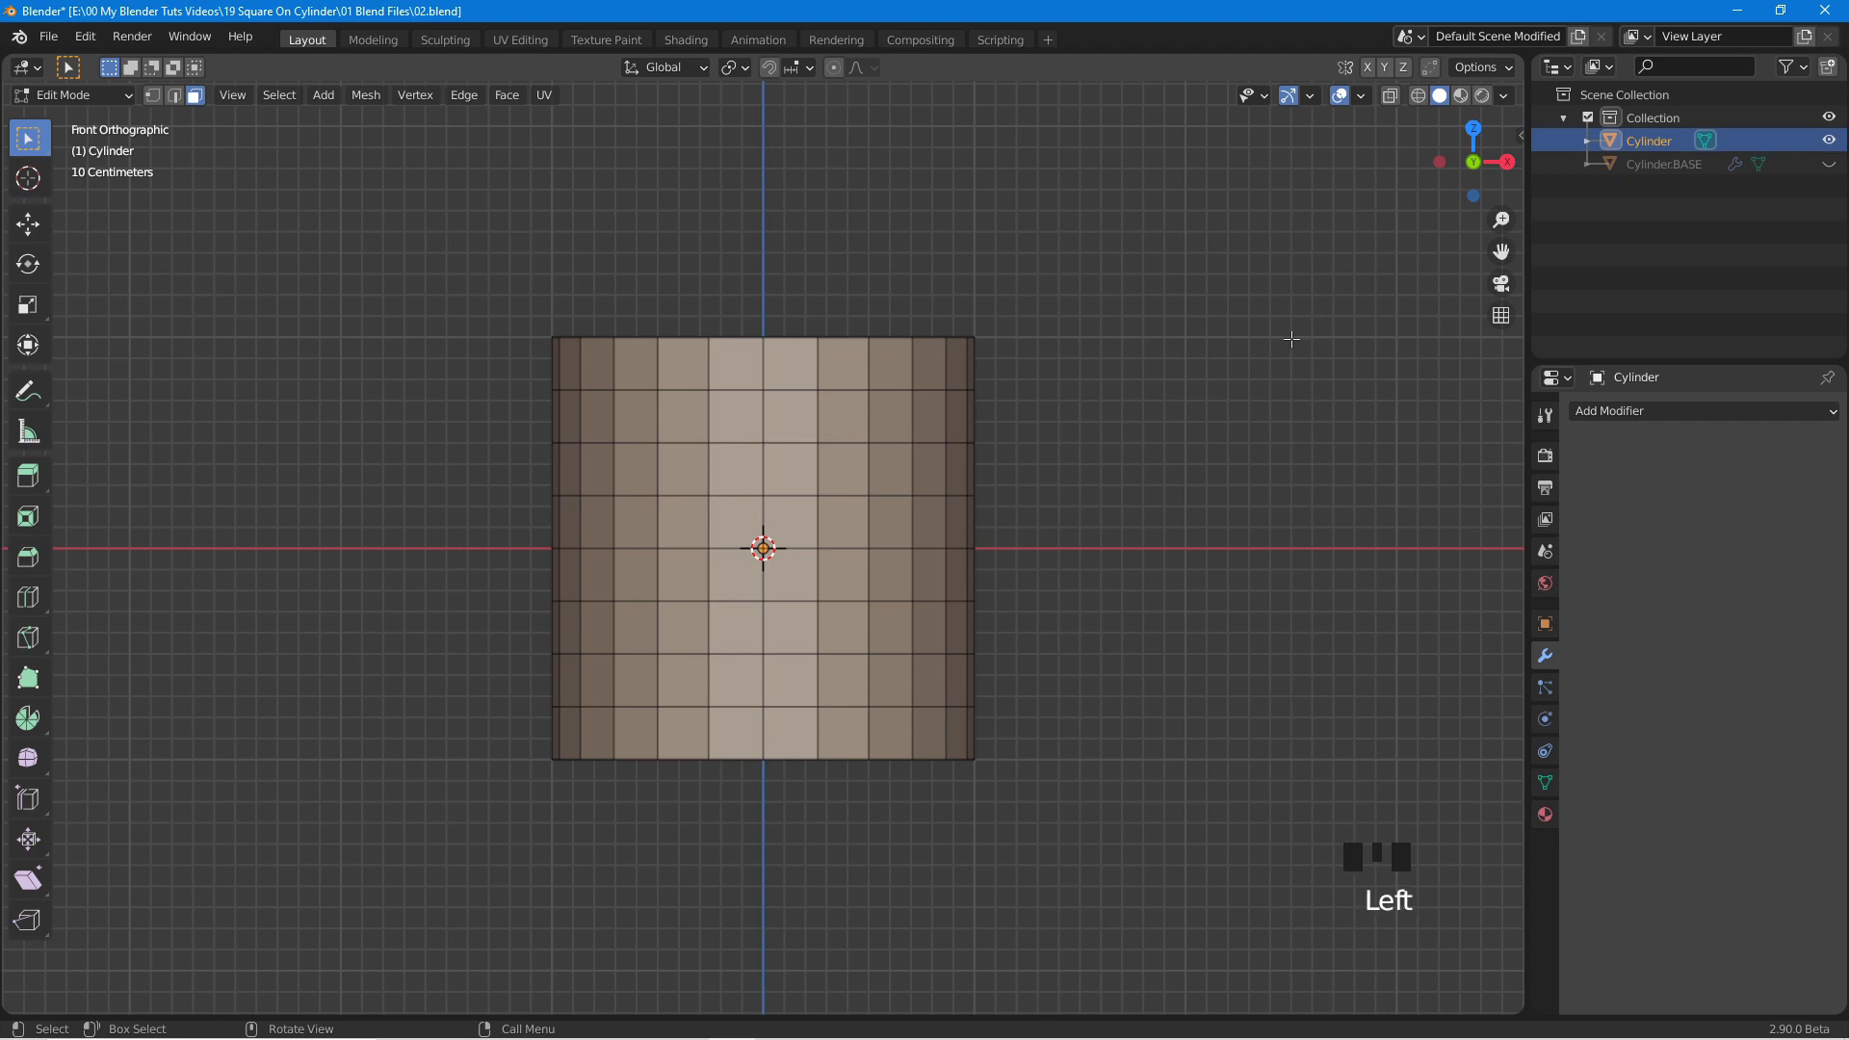
Select the central square of four faces and inset it to form a narrow border ring.
scroll(up, 3)
click(669, 454)
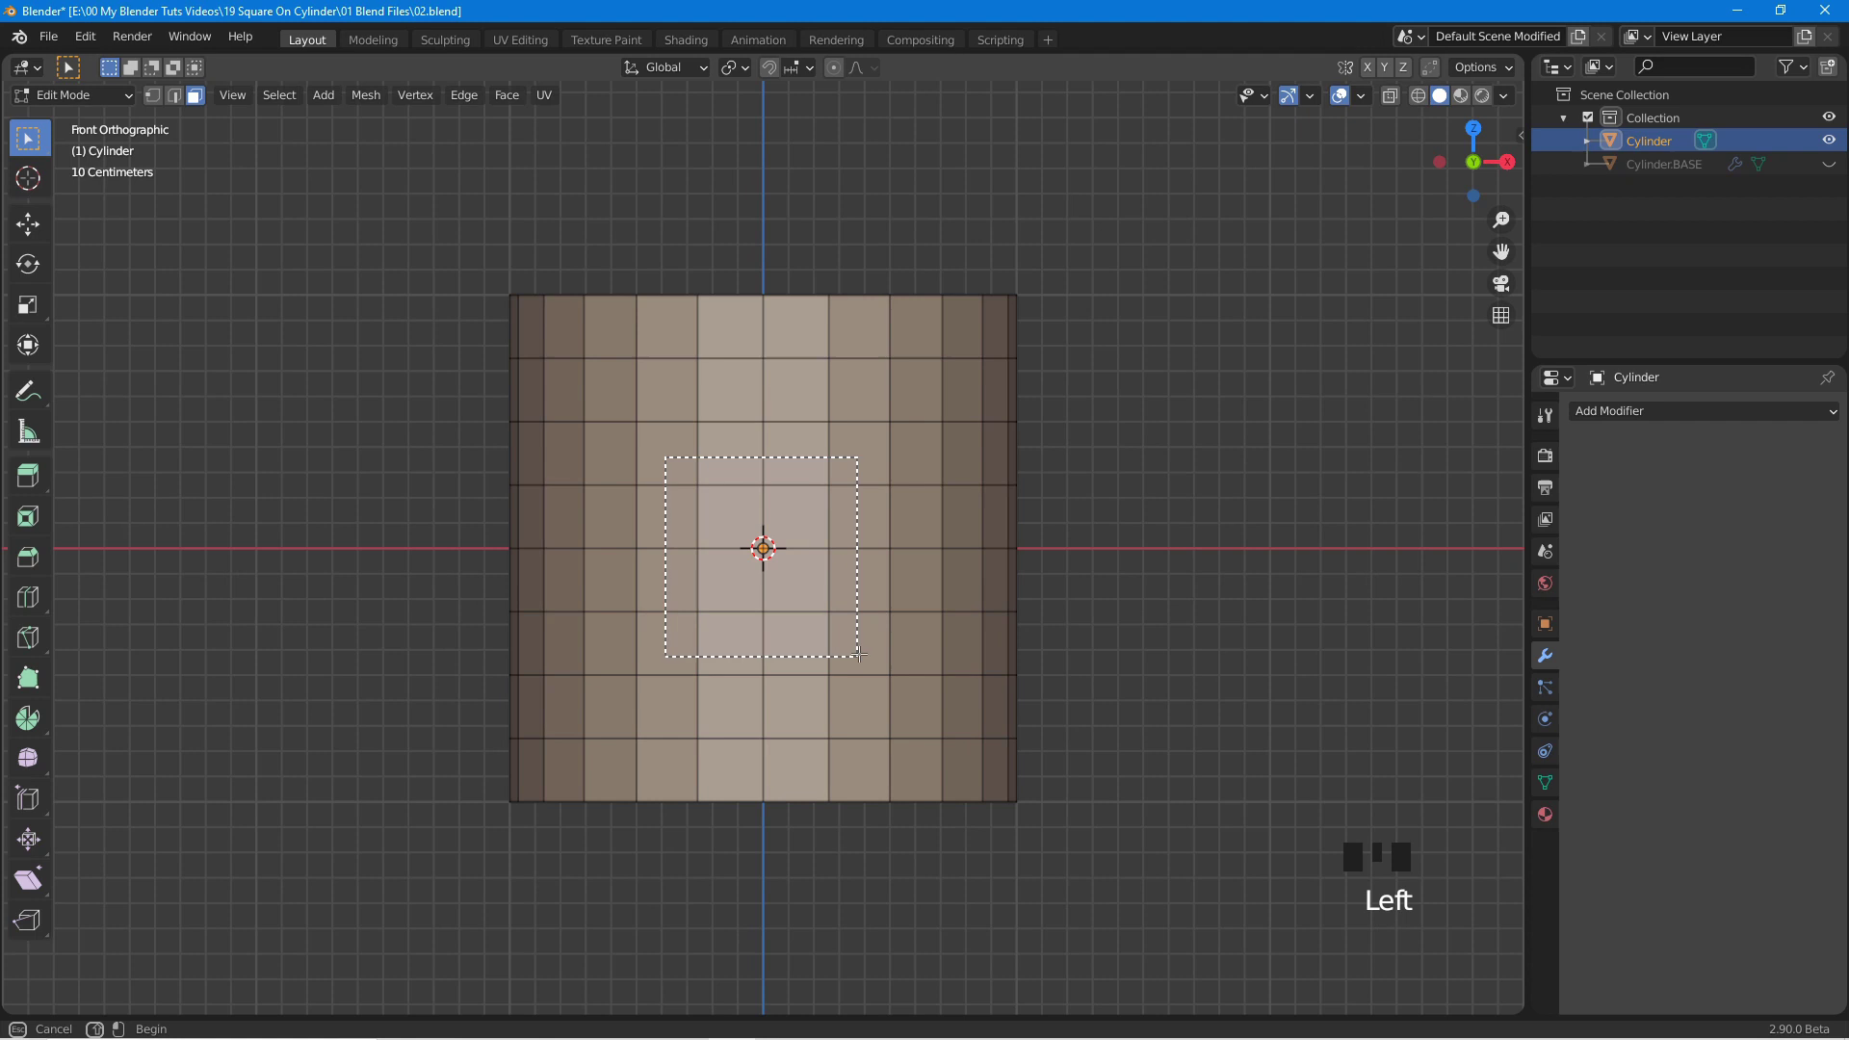
scroll(up, 3)
scroll(up, 3)
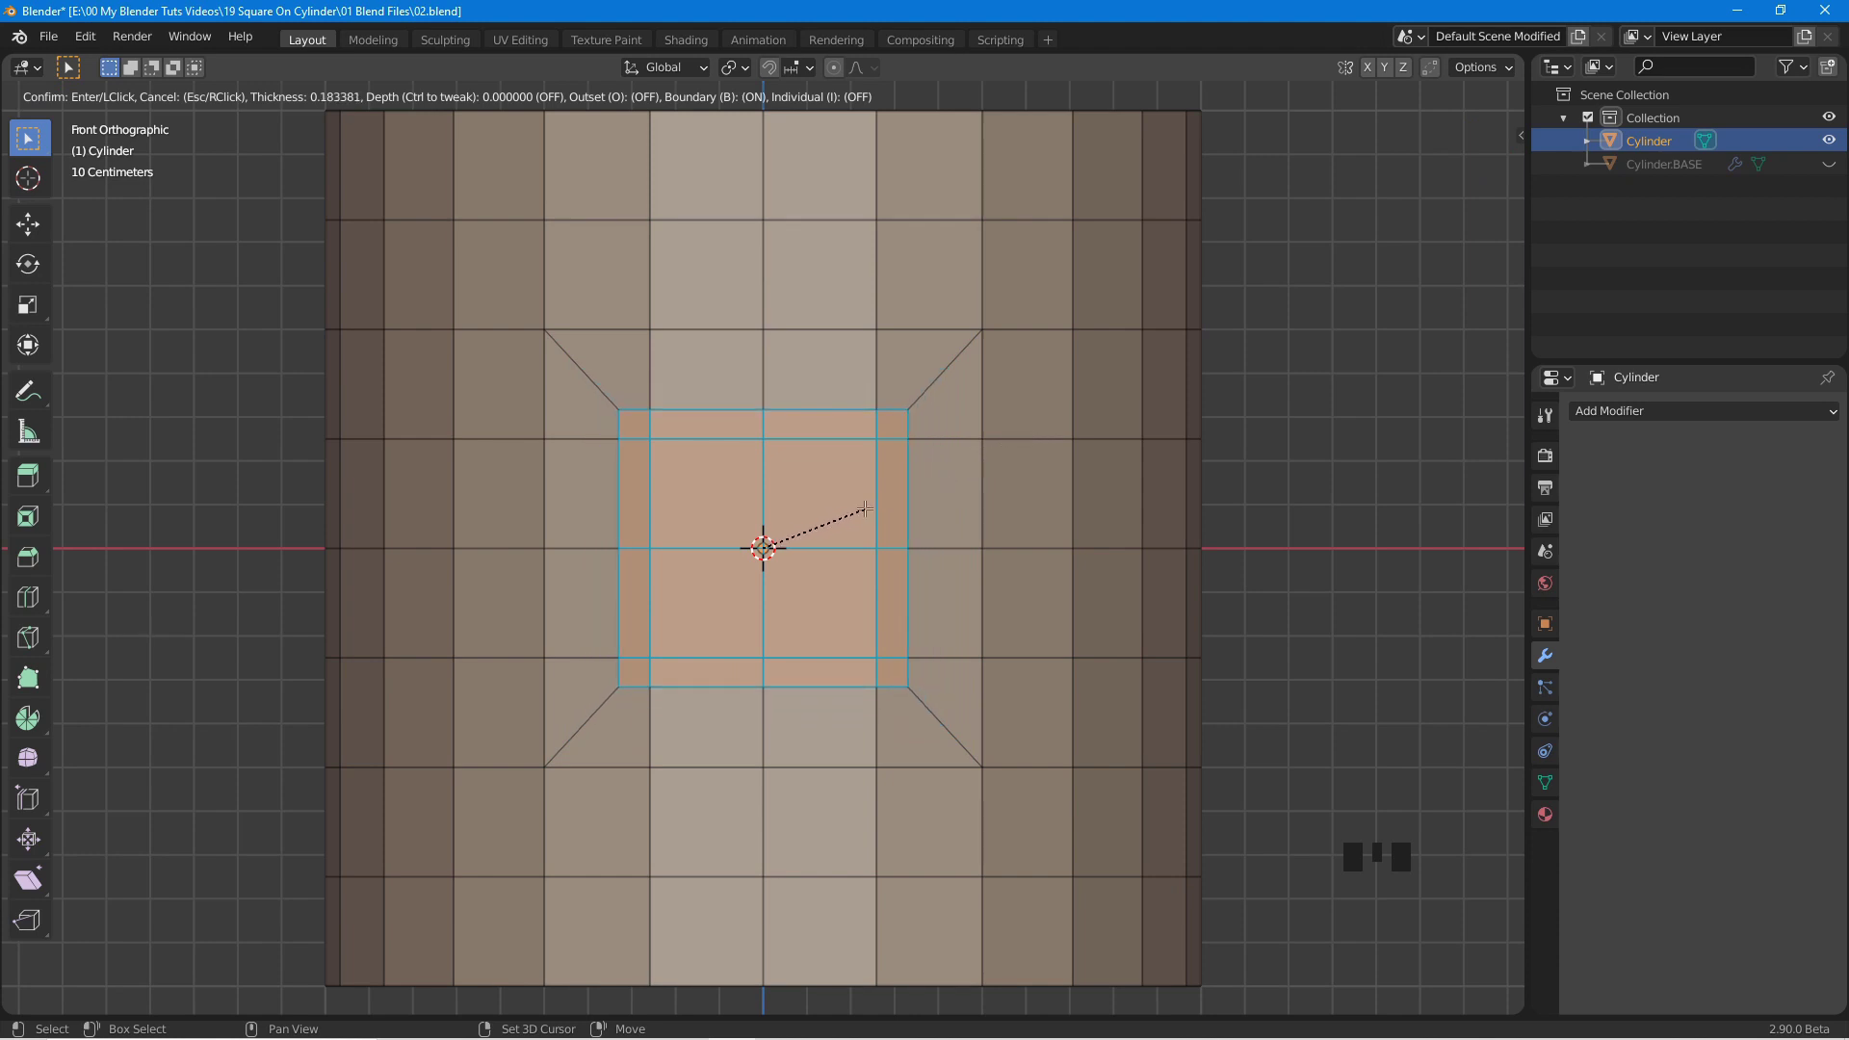
scroll(up, 3)
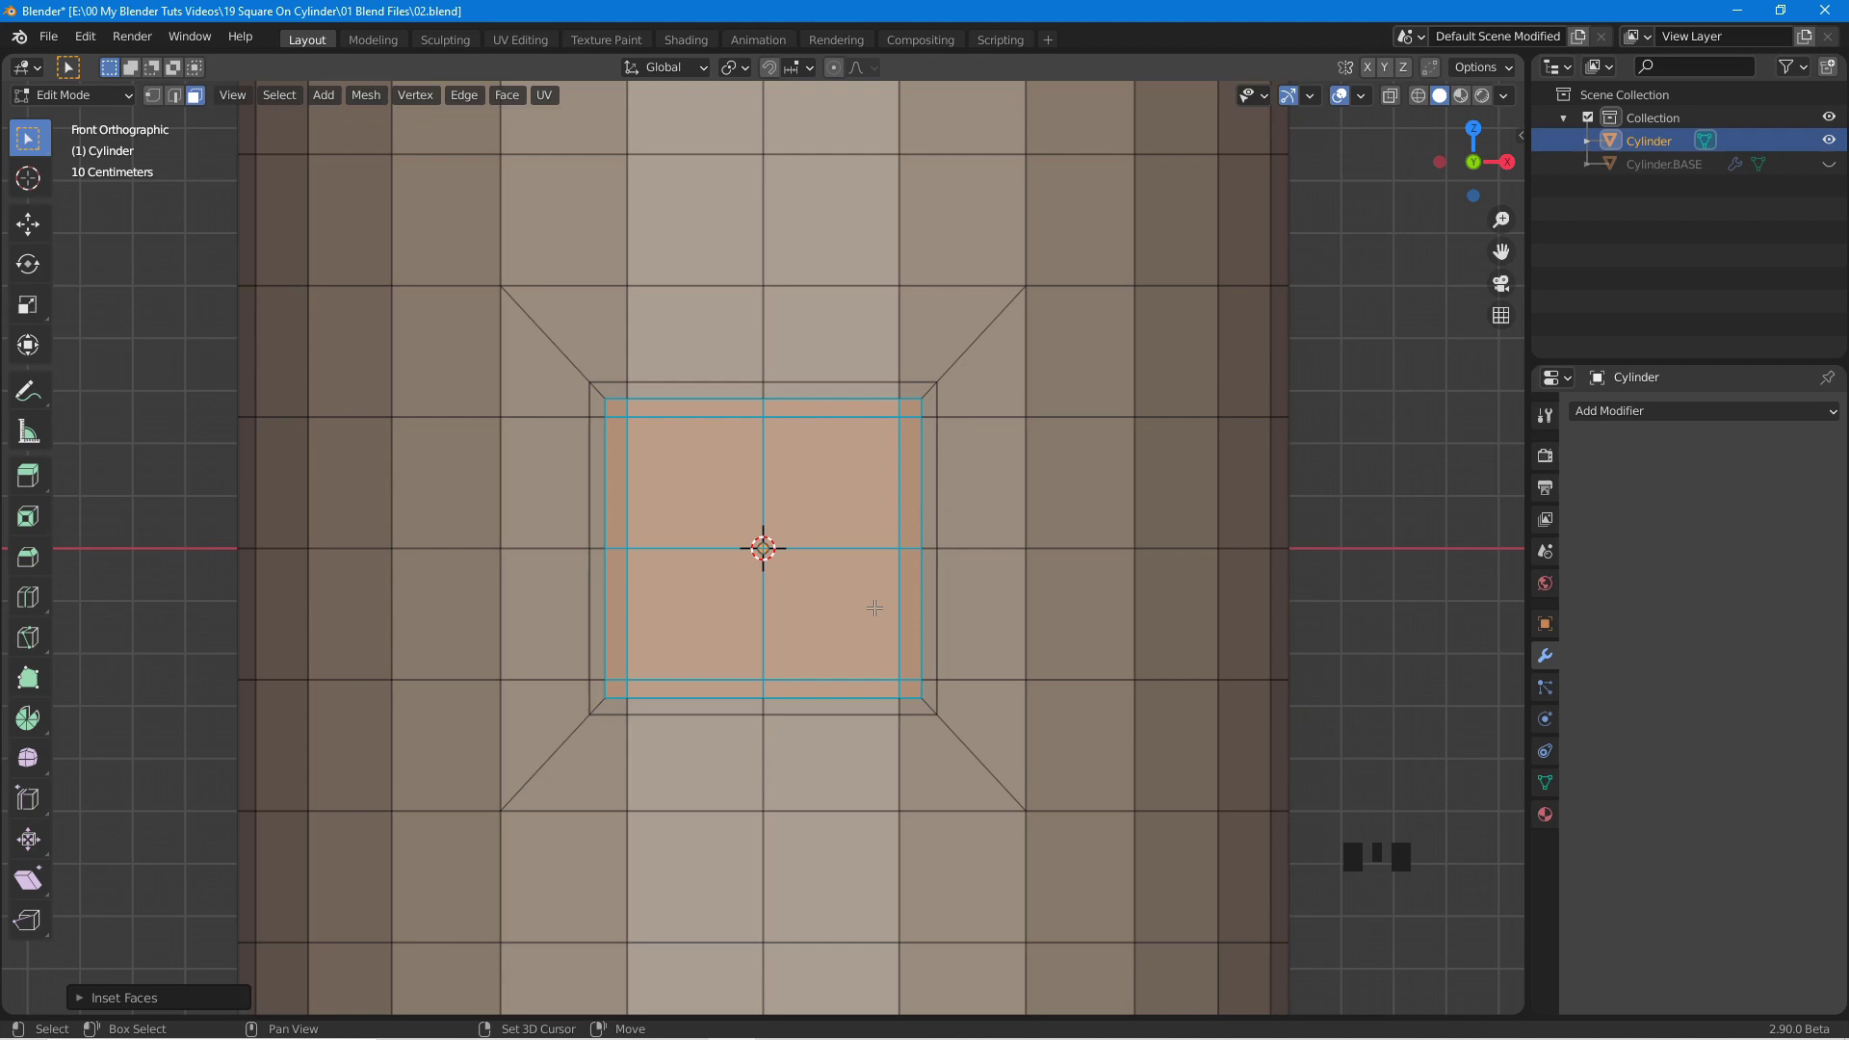
Extrude the inset panel outward along its normal into a raised block and scale its front face.
drag(662, 654, 1207, 732)
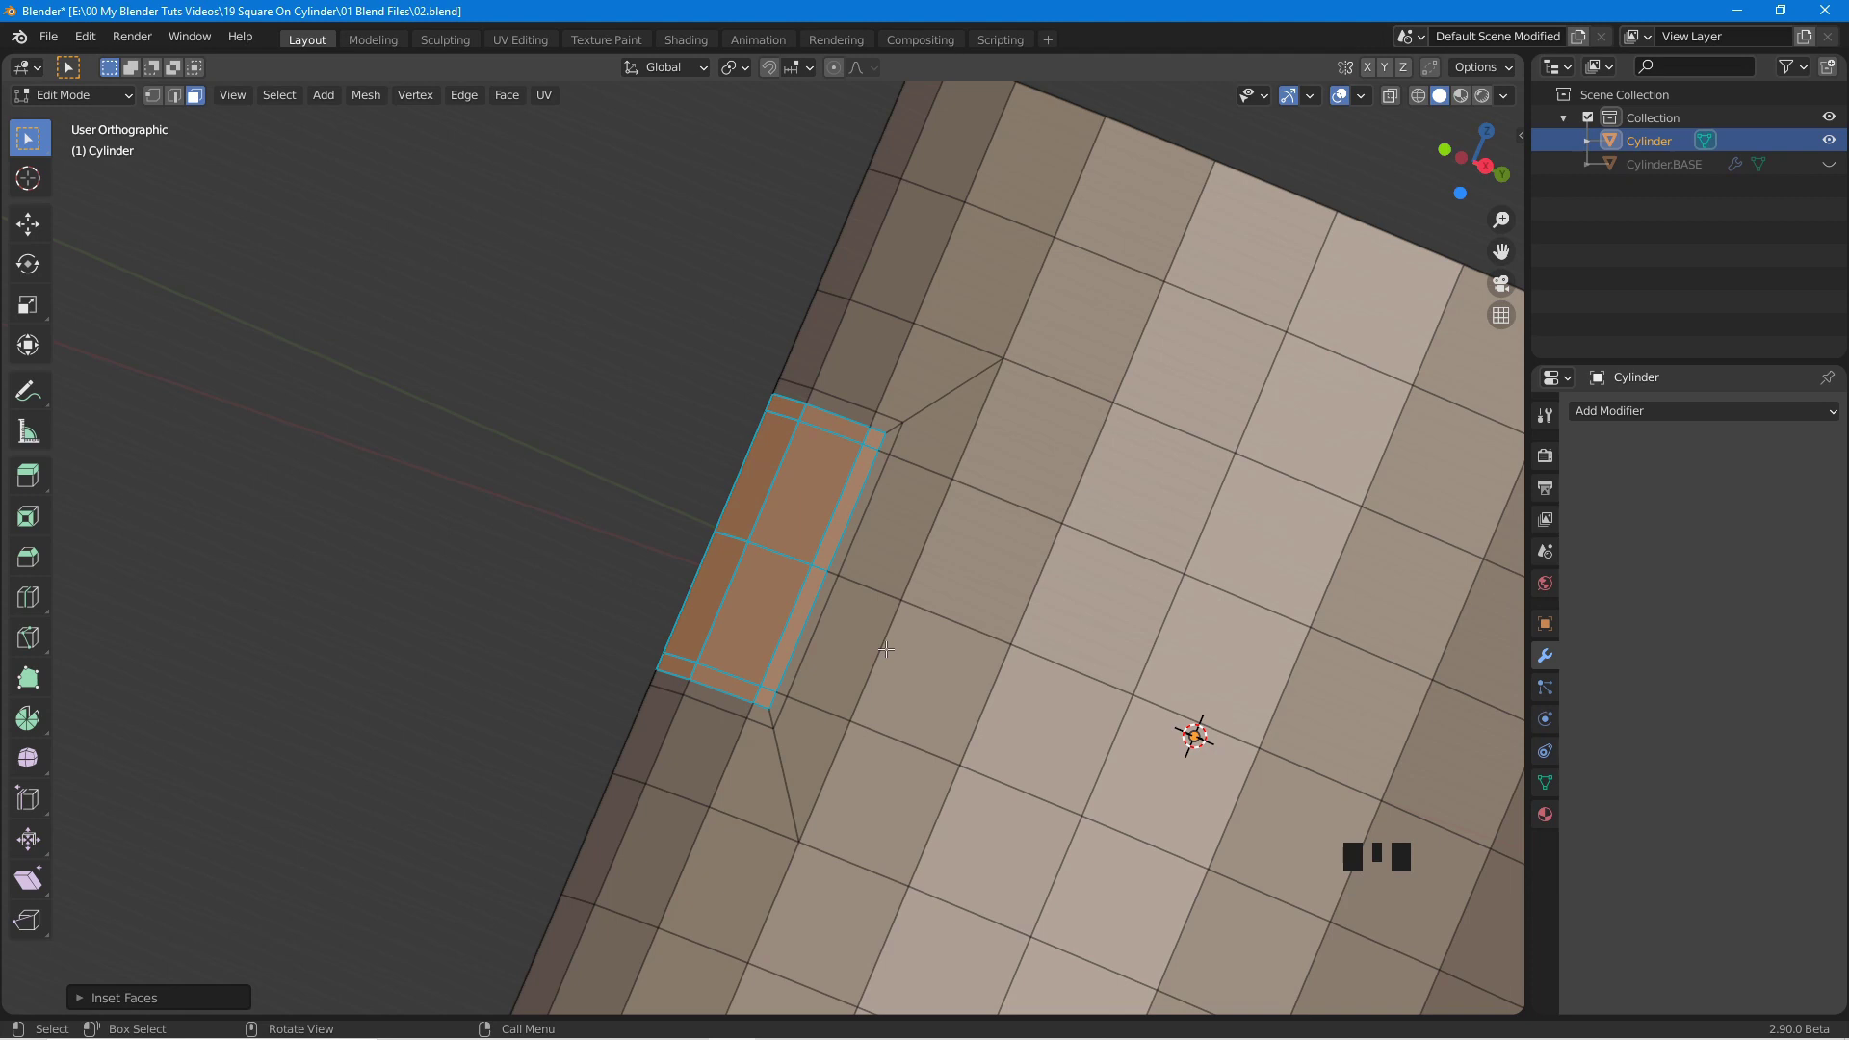
key(e)
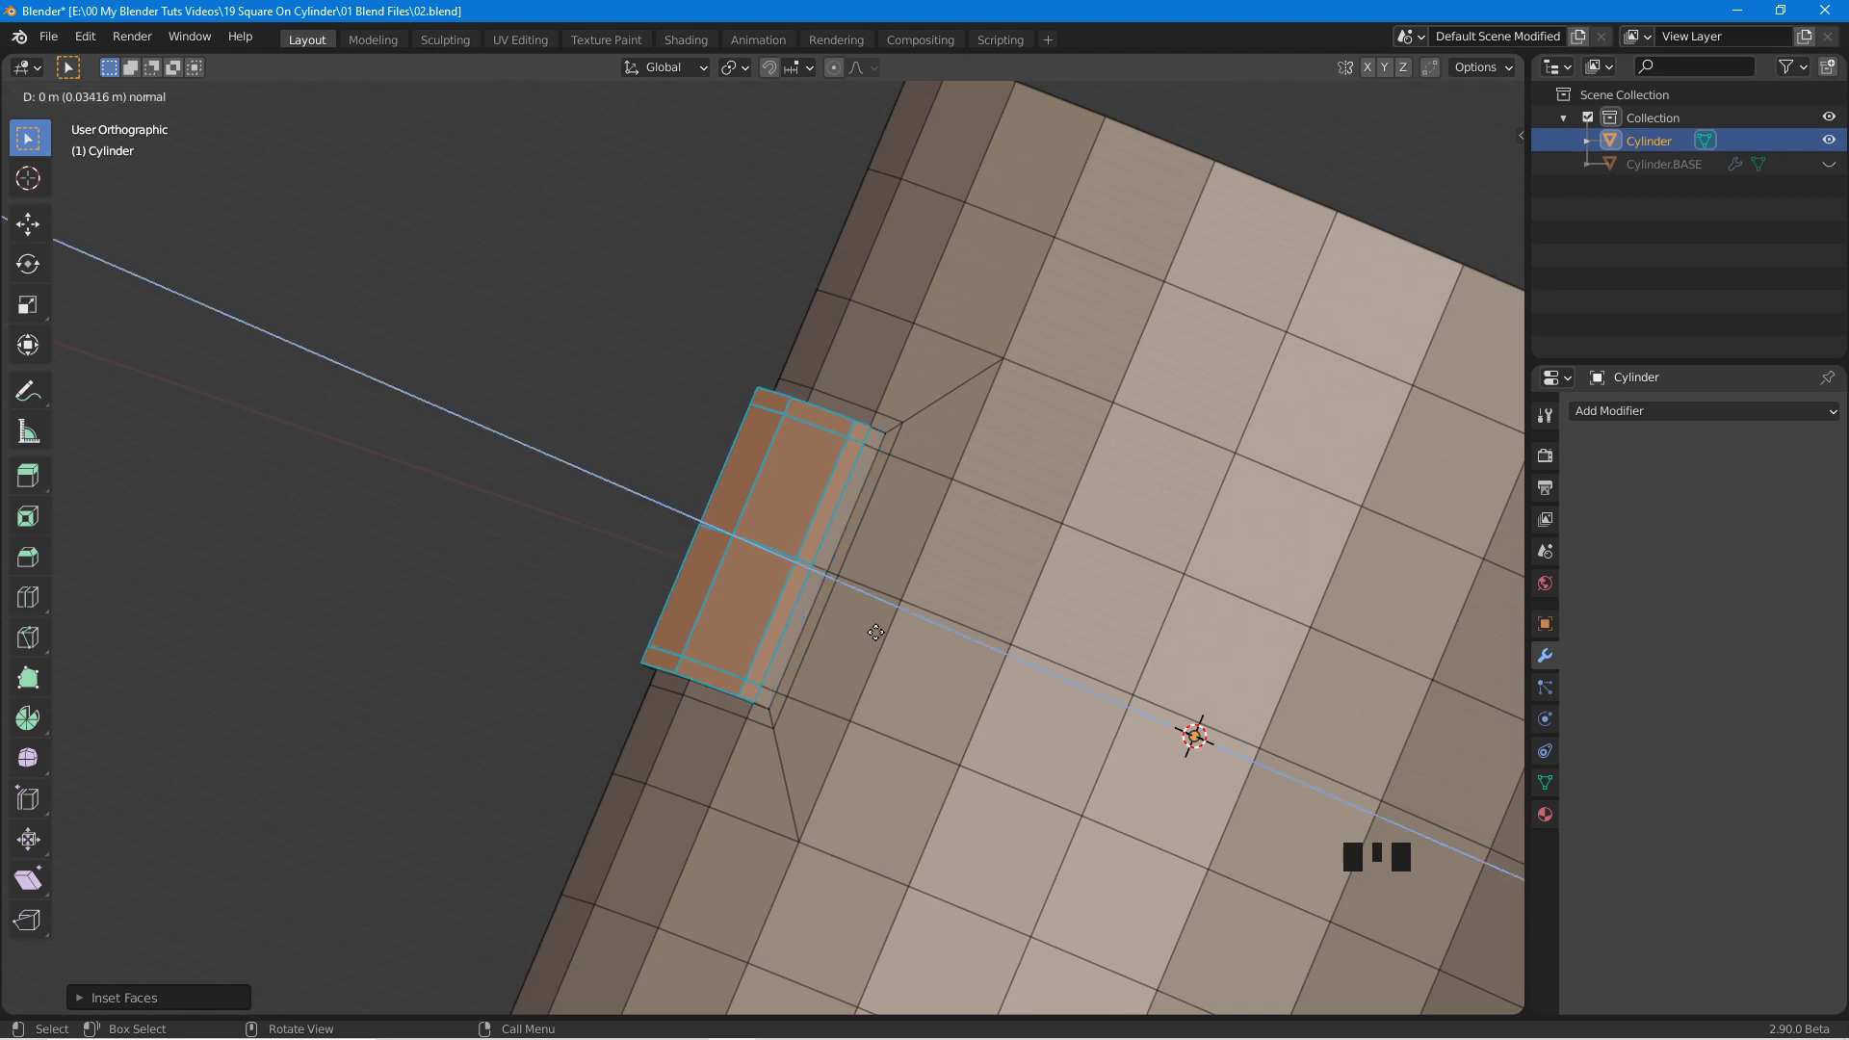
drag(828, 659, 820, 597)
drag(827, 589, 876, 599)
scroll(down, 3)
key(e)
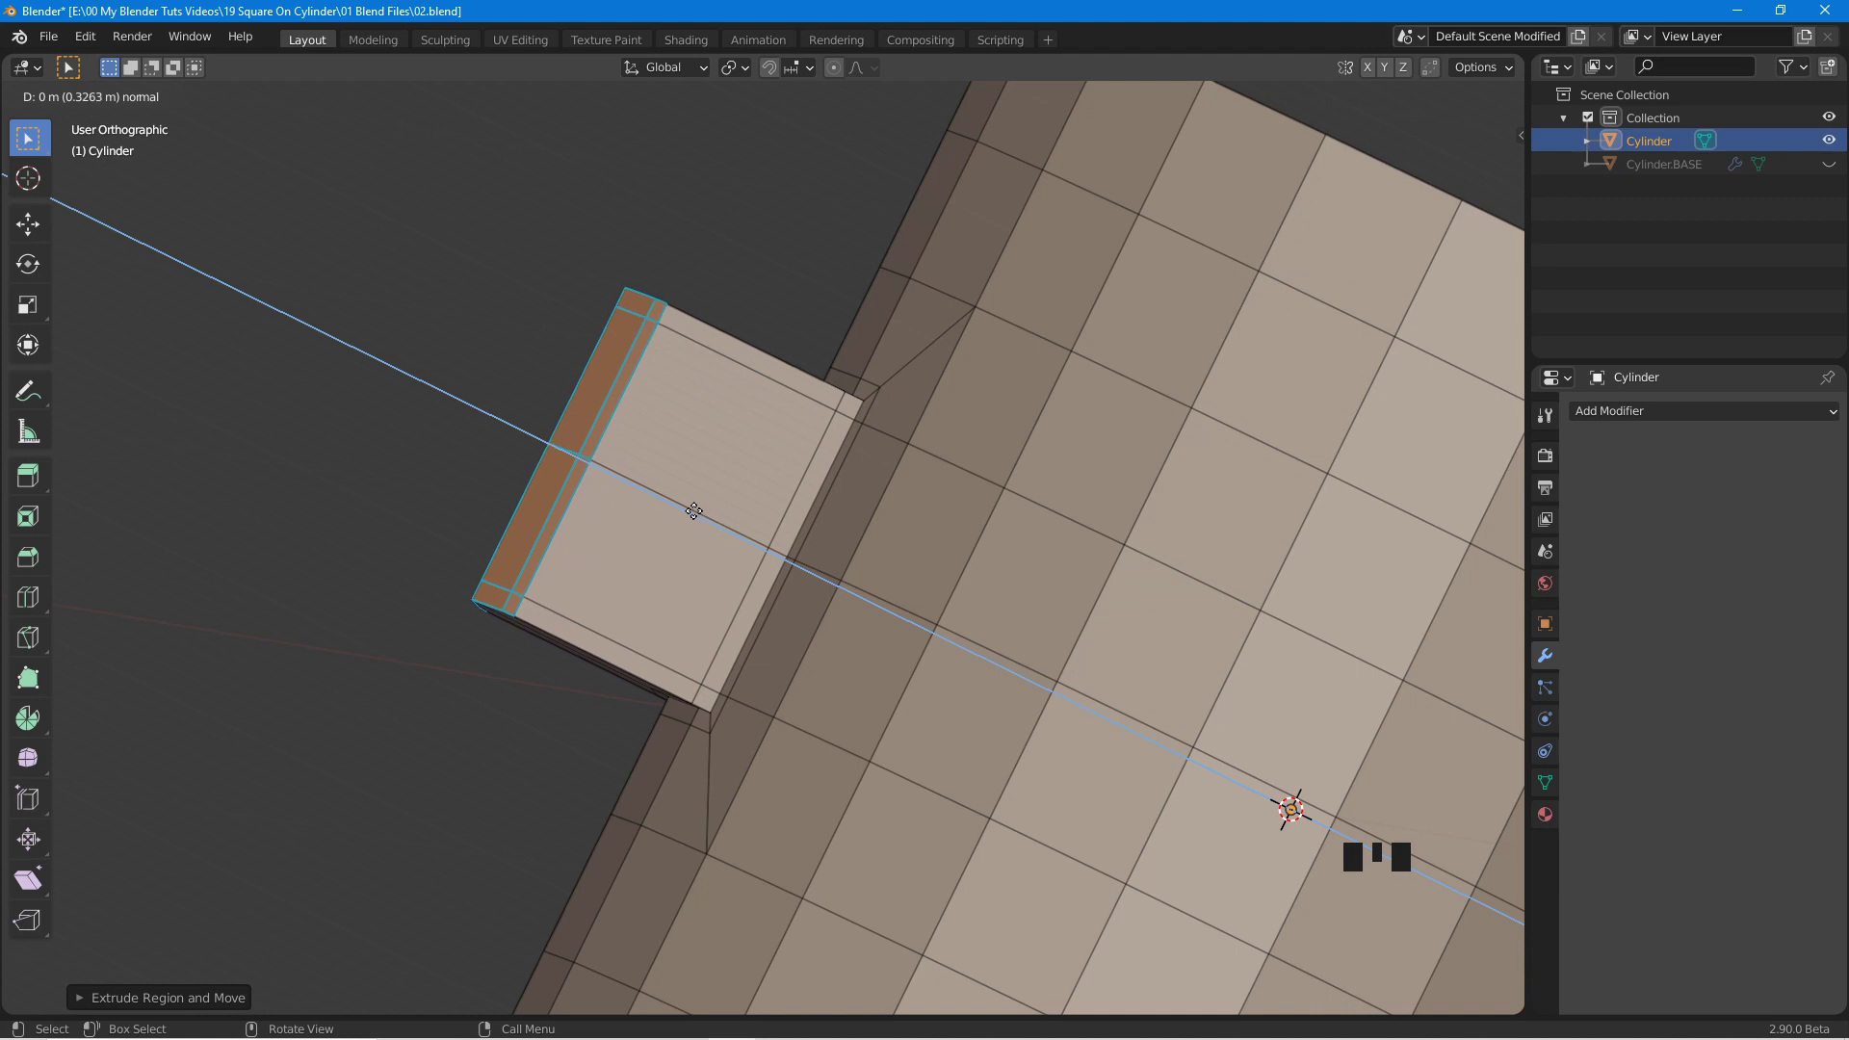
drag(819, 592, 861, 620)
key(s)
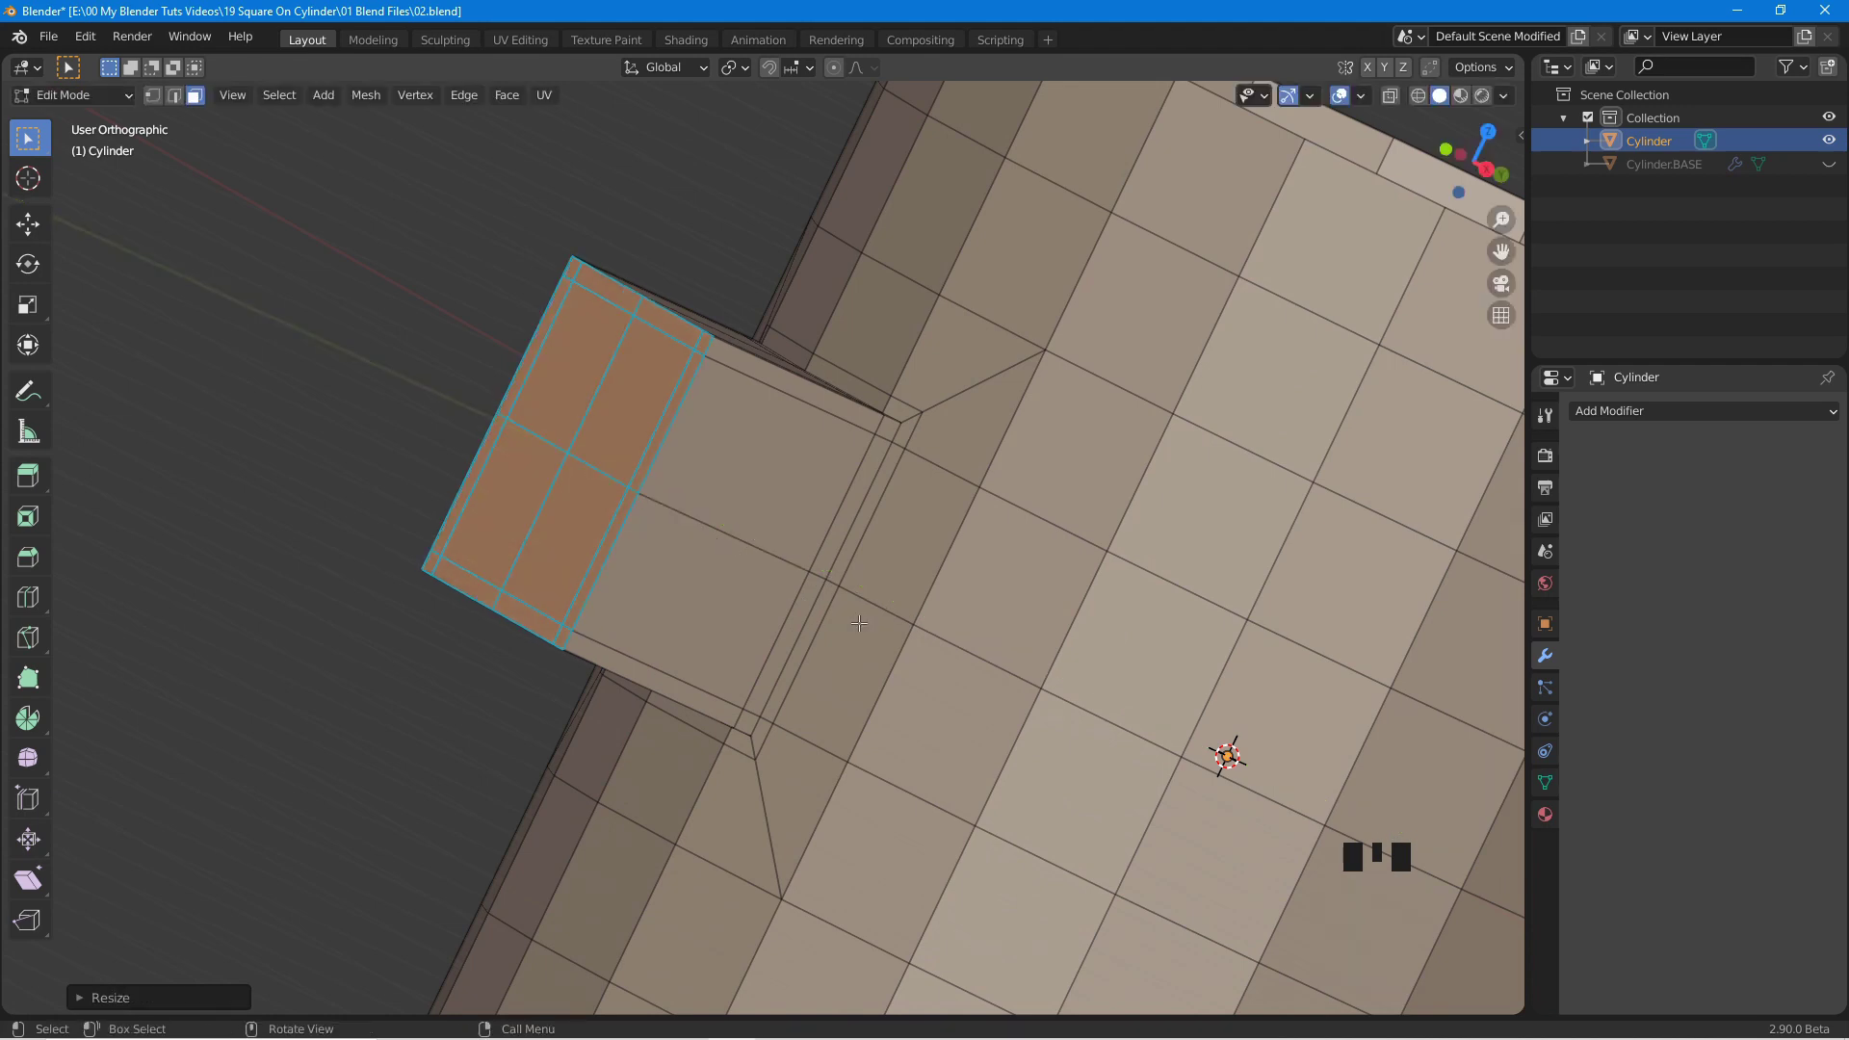
Extrude the block's front face outward again and confirm, ending near a front view.
drag(596, 550, 557, 644)
drag(1005, 585, 758, 553)
key(e)
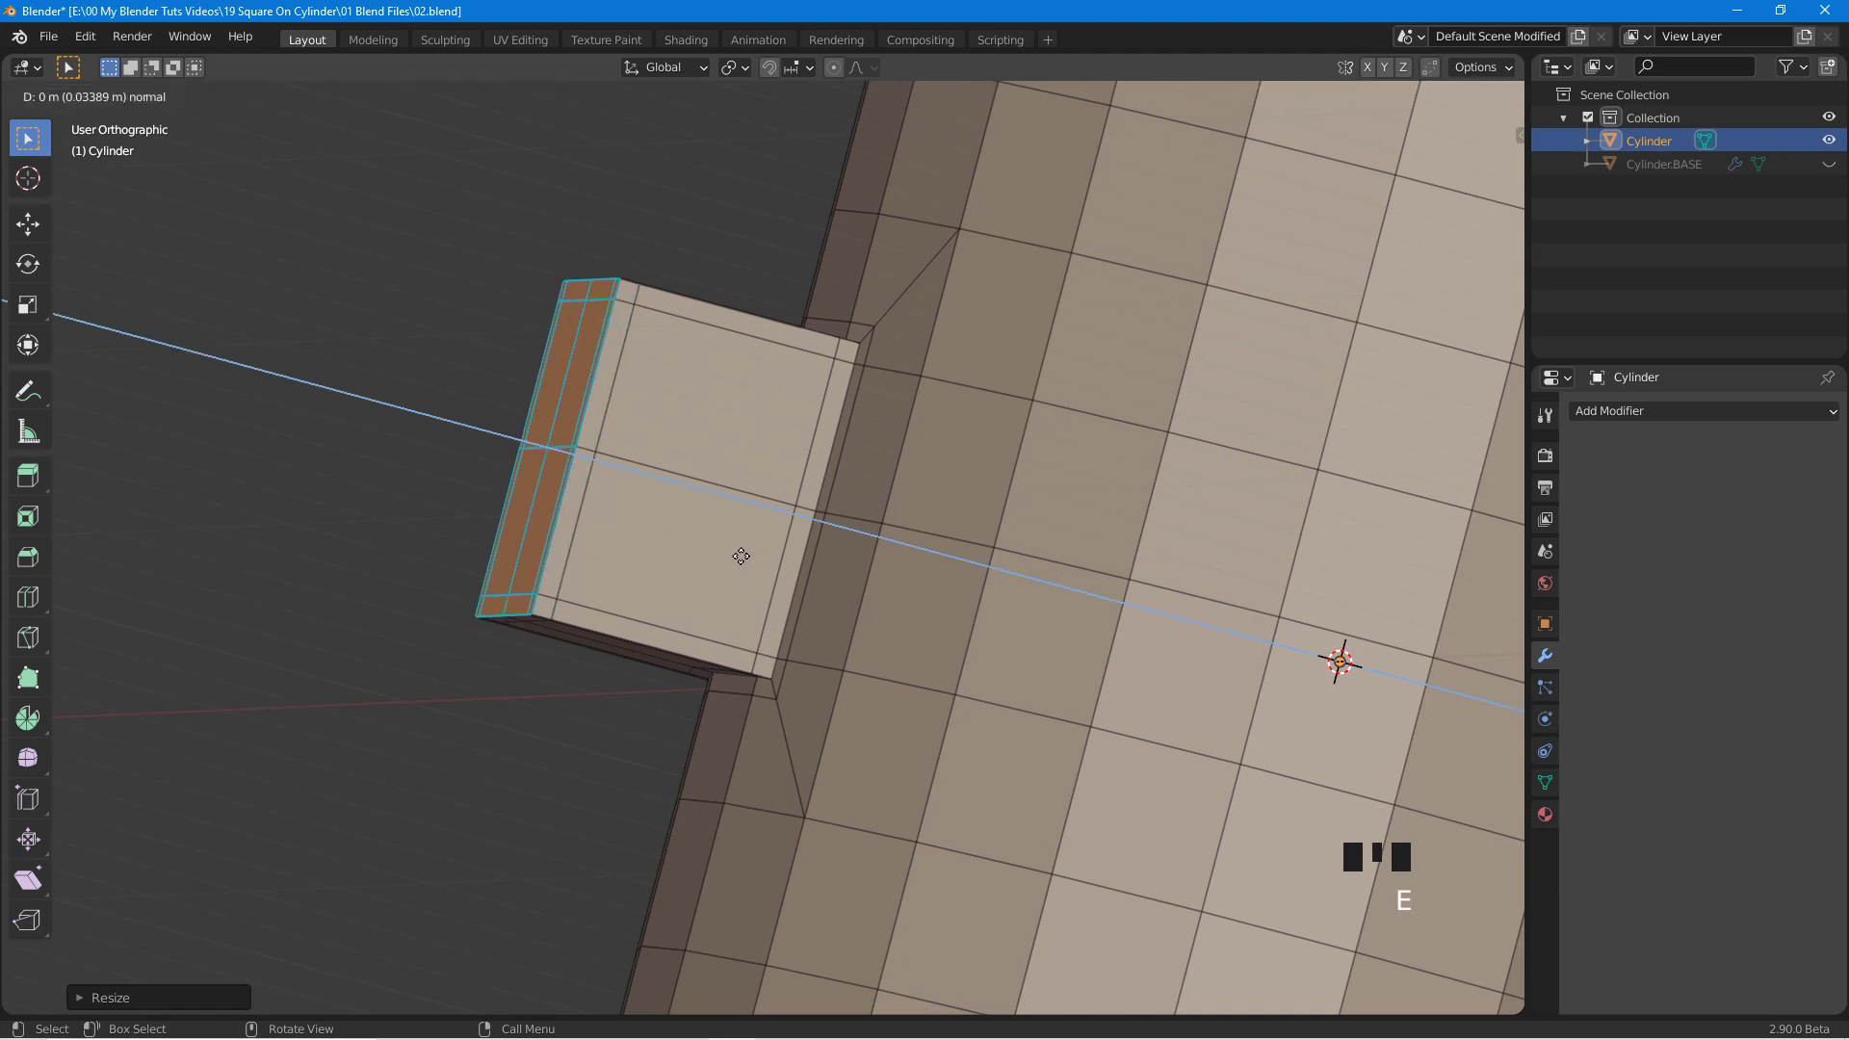
scroll(down, 3)
drag(662, 583, 1439, 475)
click(1439, 475)
drag(819, 493, 610, 517)
Select the raised block's front faces and inset them to form an outer border.
drag(611, 517, 627, 532)
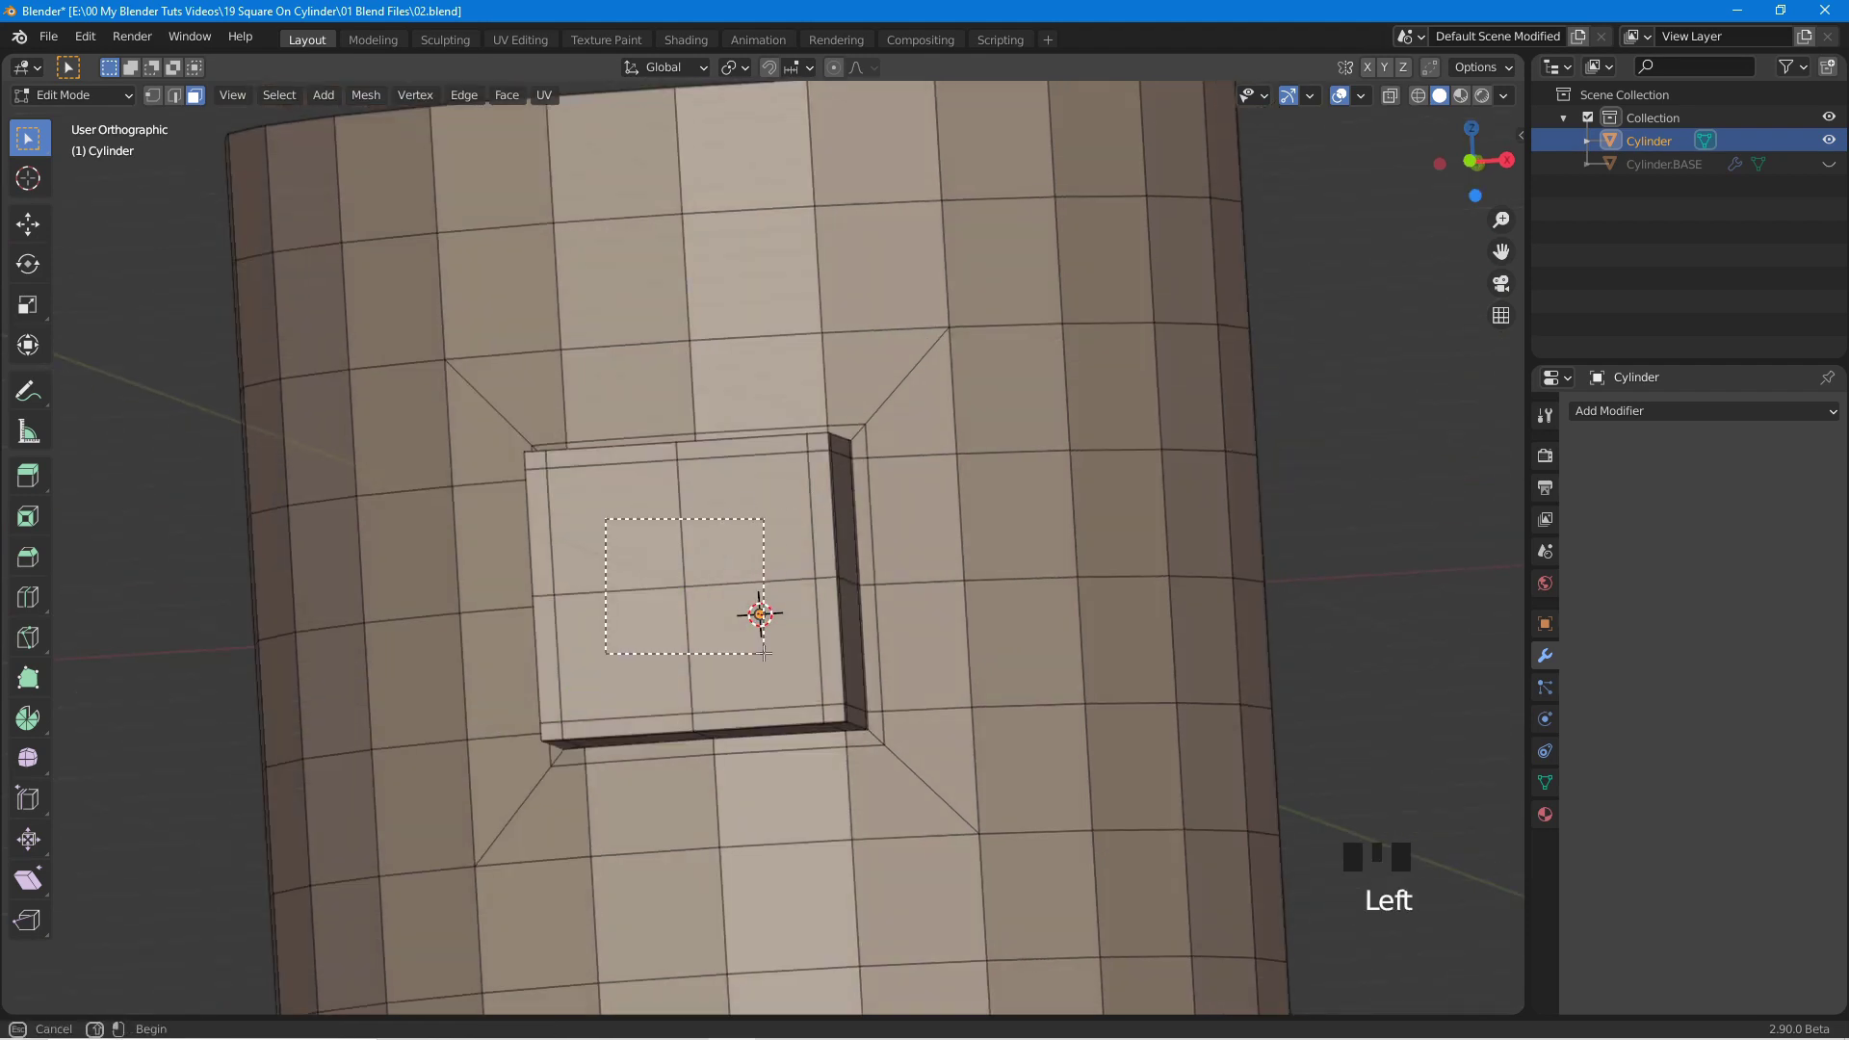
drag(610, 662, 683, 597)
scroll(up, 3)
scroll(up, 3)
drag(834, 608, 987, 519)
drag(987, 519, 741, 589)
drag(742, 590, 906, 556)
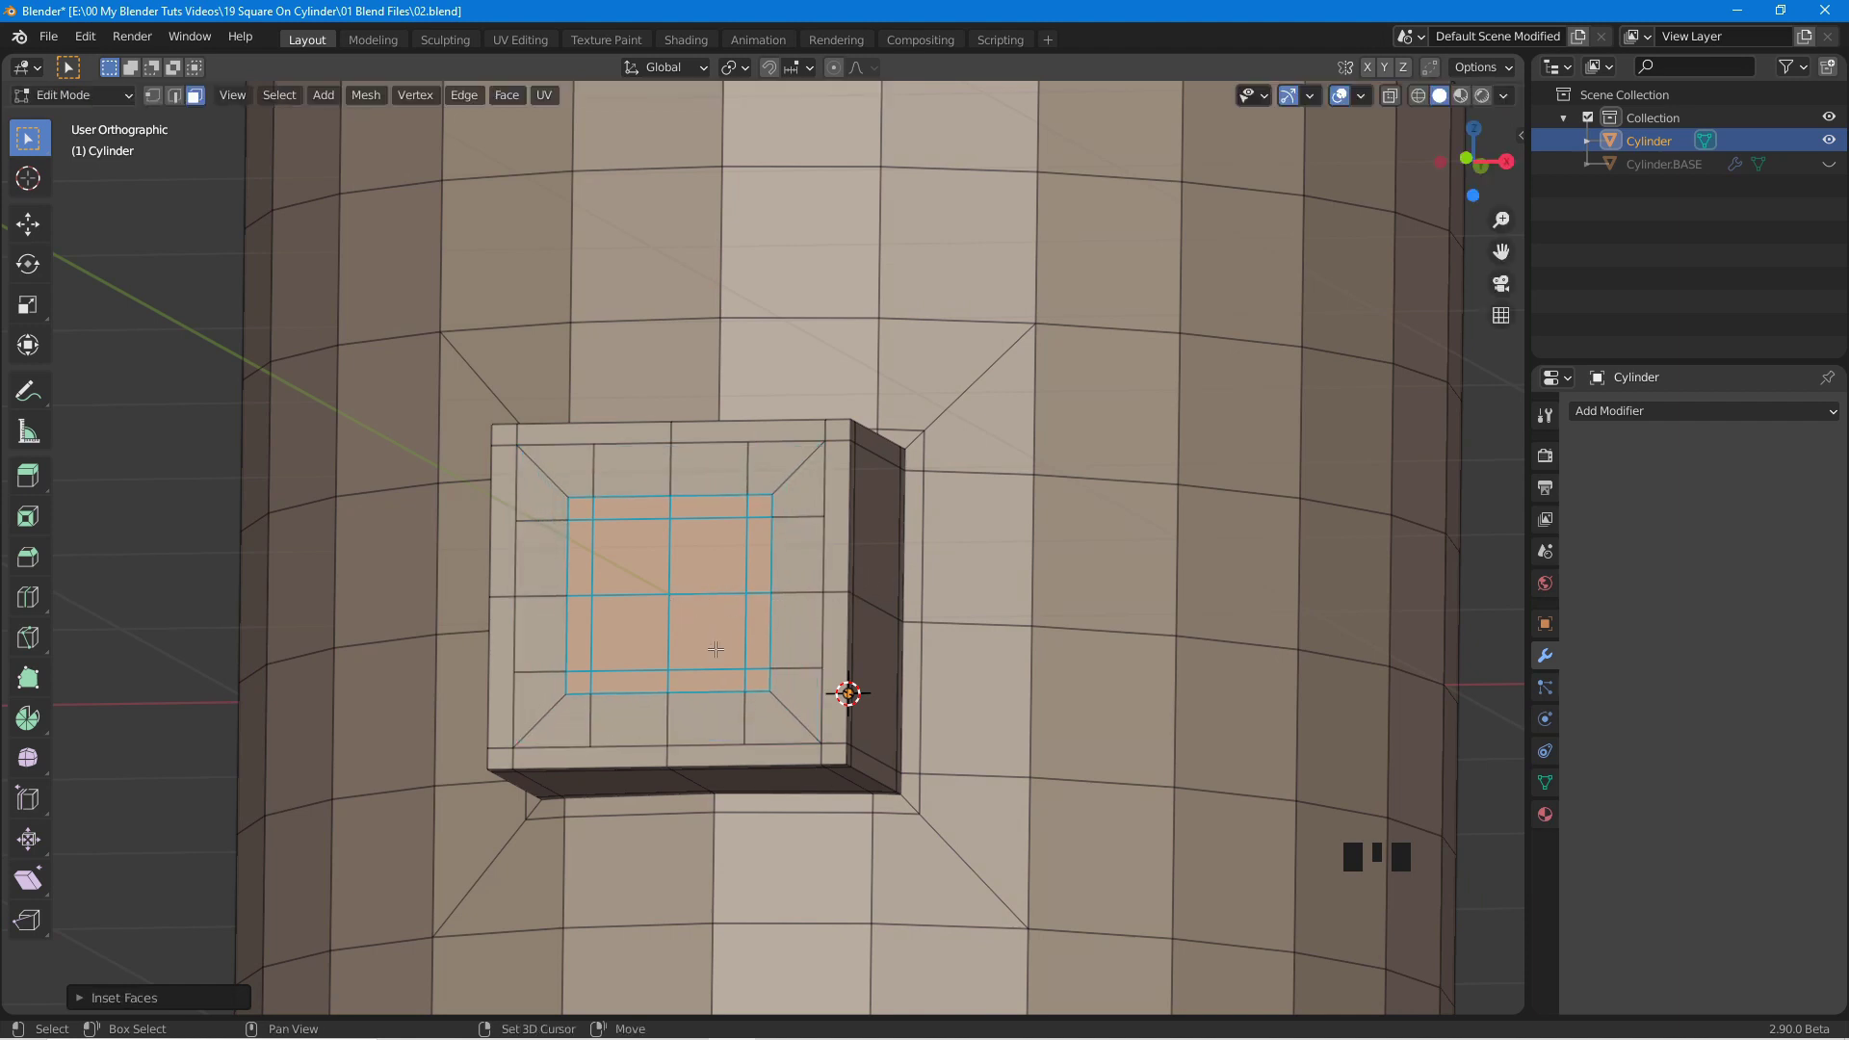
Inset the front a second time, leaving a smaller inner square framed by two borders.
scroll(up, 3)
scroll(up, 3)
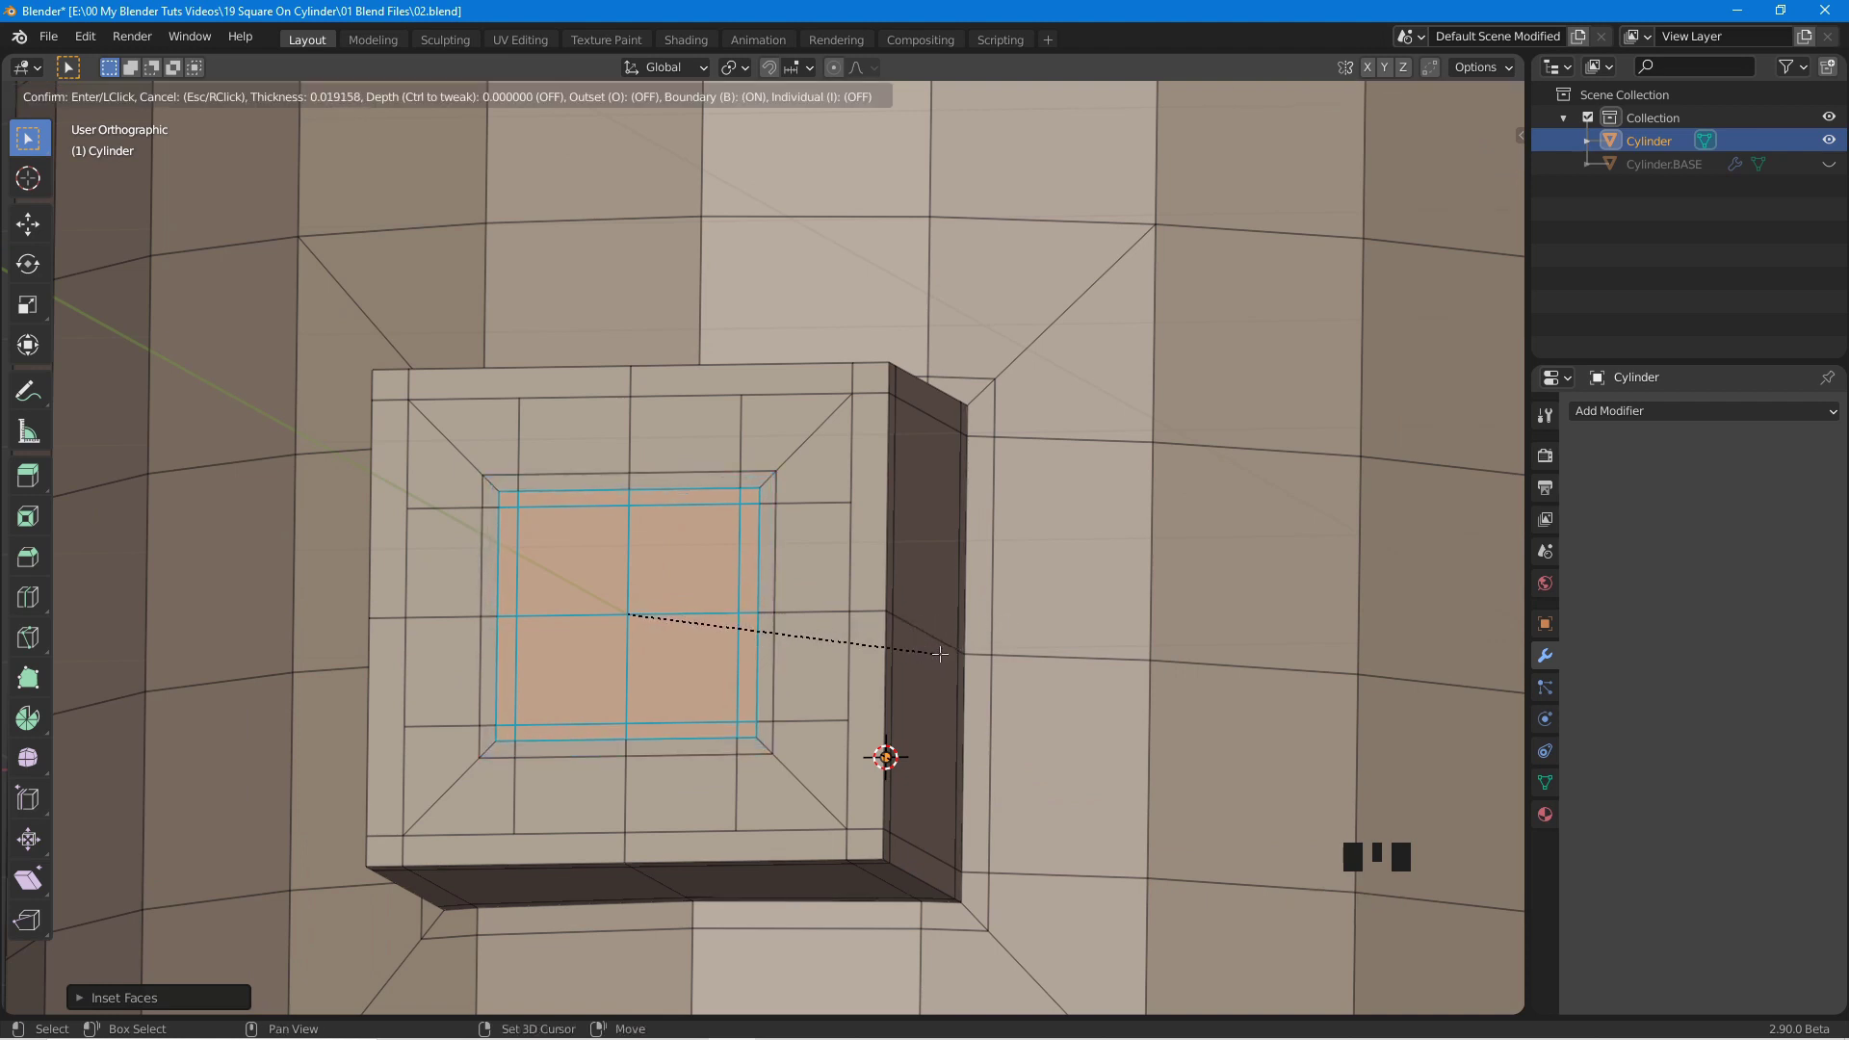
drag(590, 683, 601, 649)
scroll(up, 3)
Extrude the inner square inward twice to form a recessed pocket in the block.
key(e)
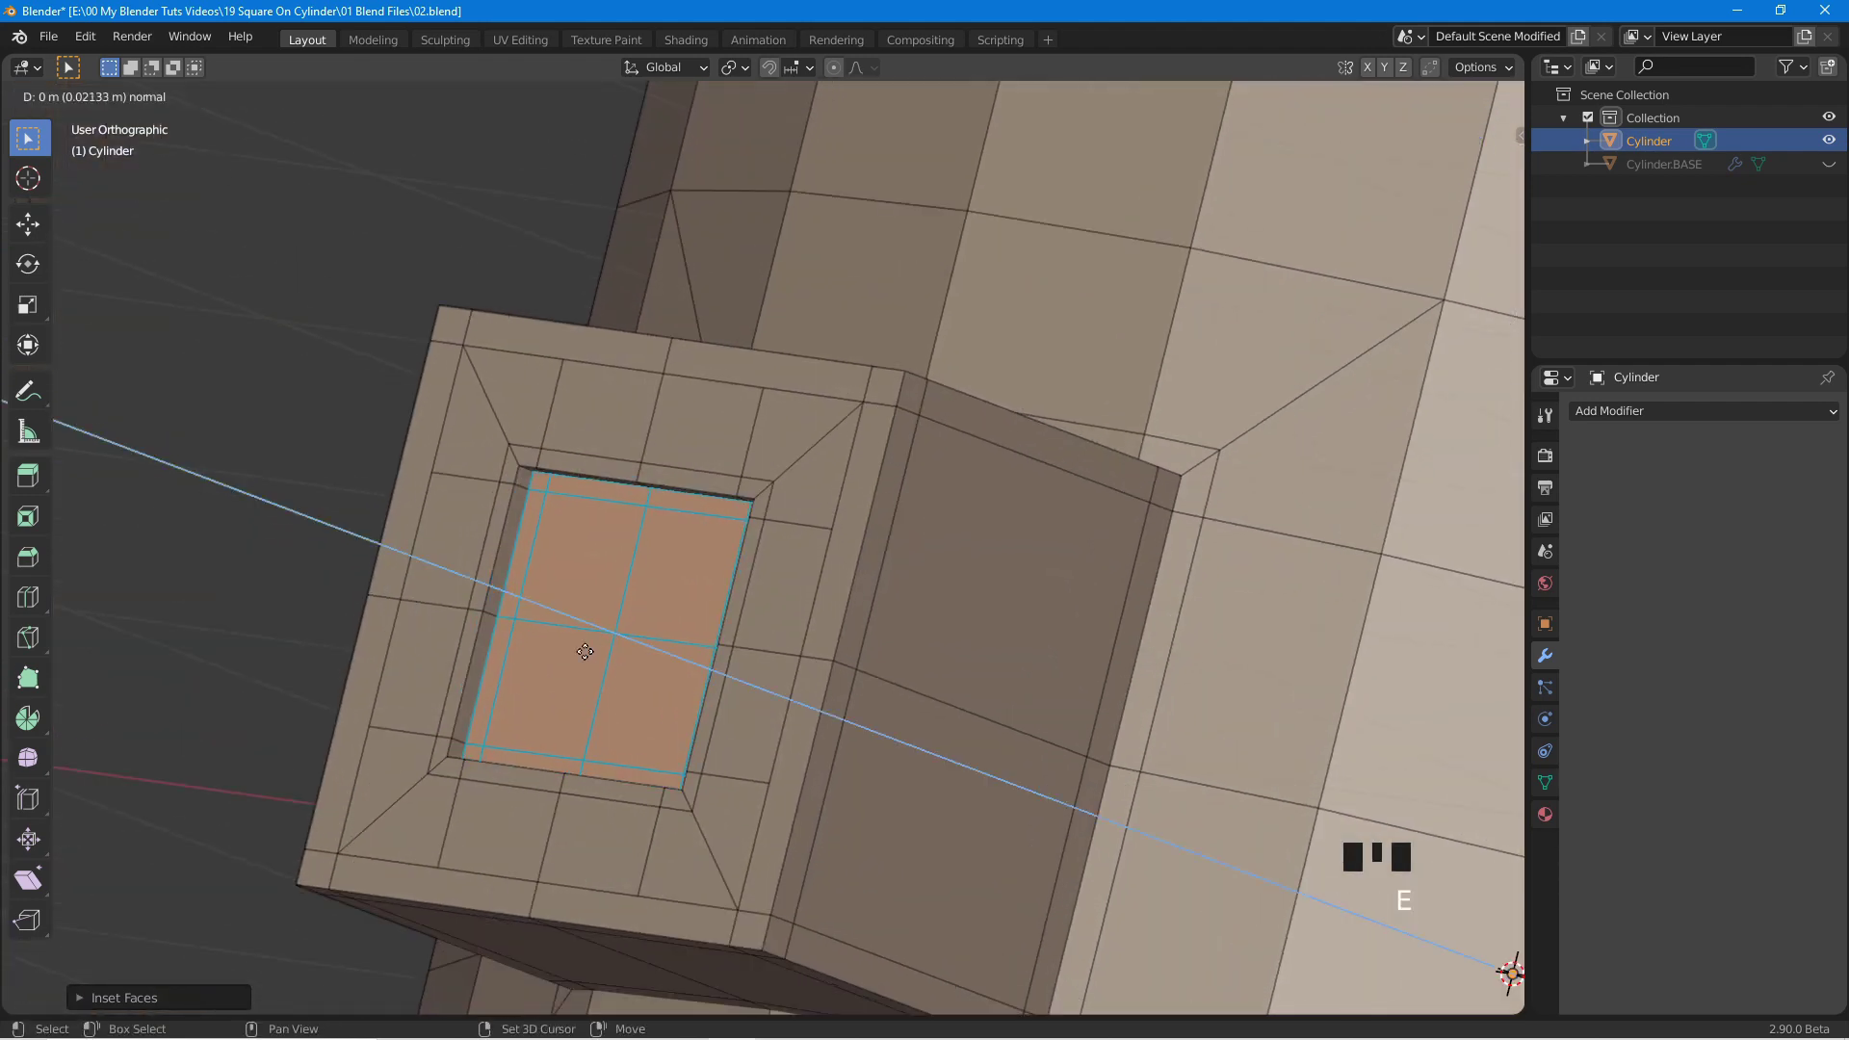
drag(552, 665, 667, 665)
key(e)
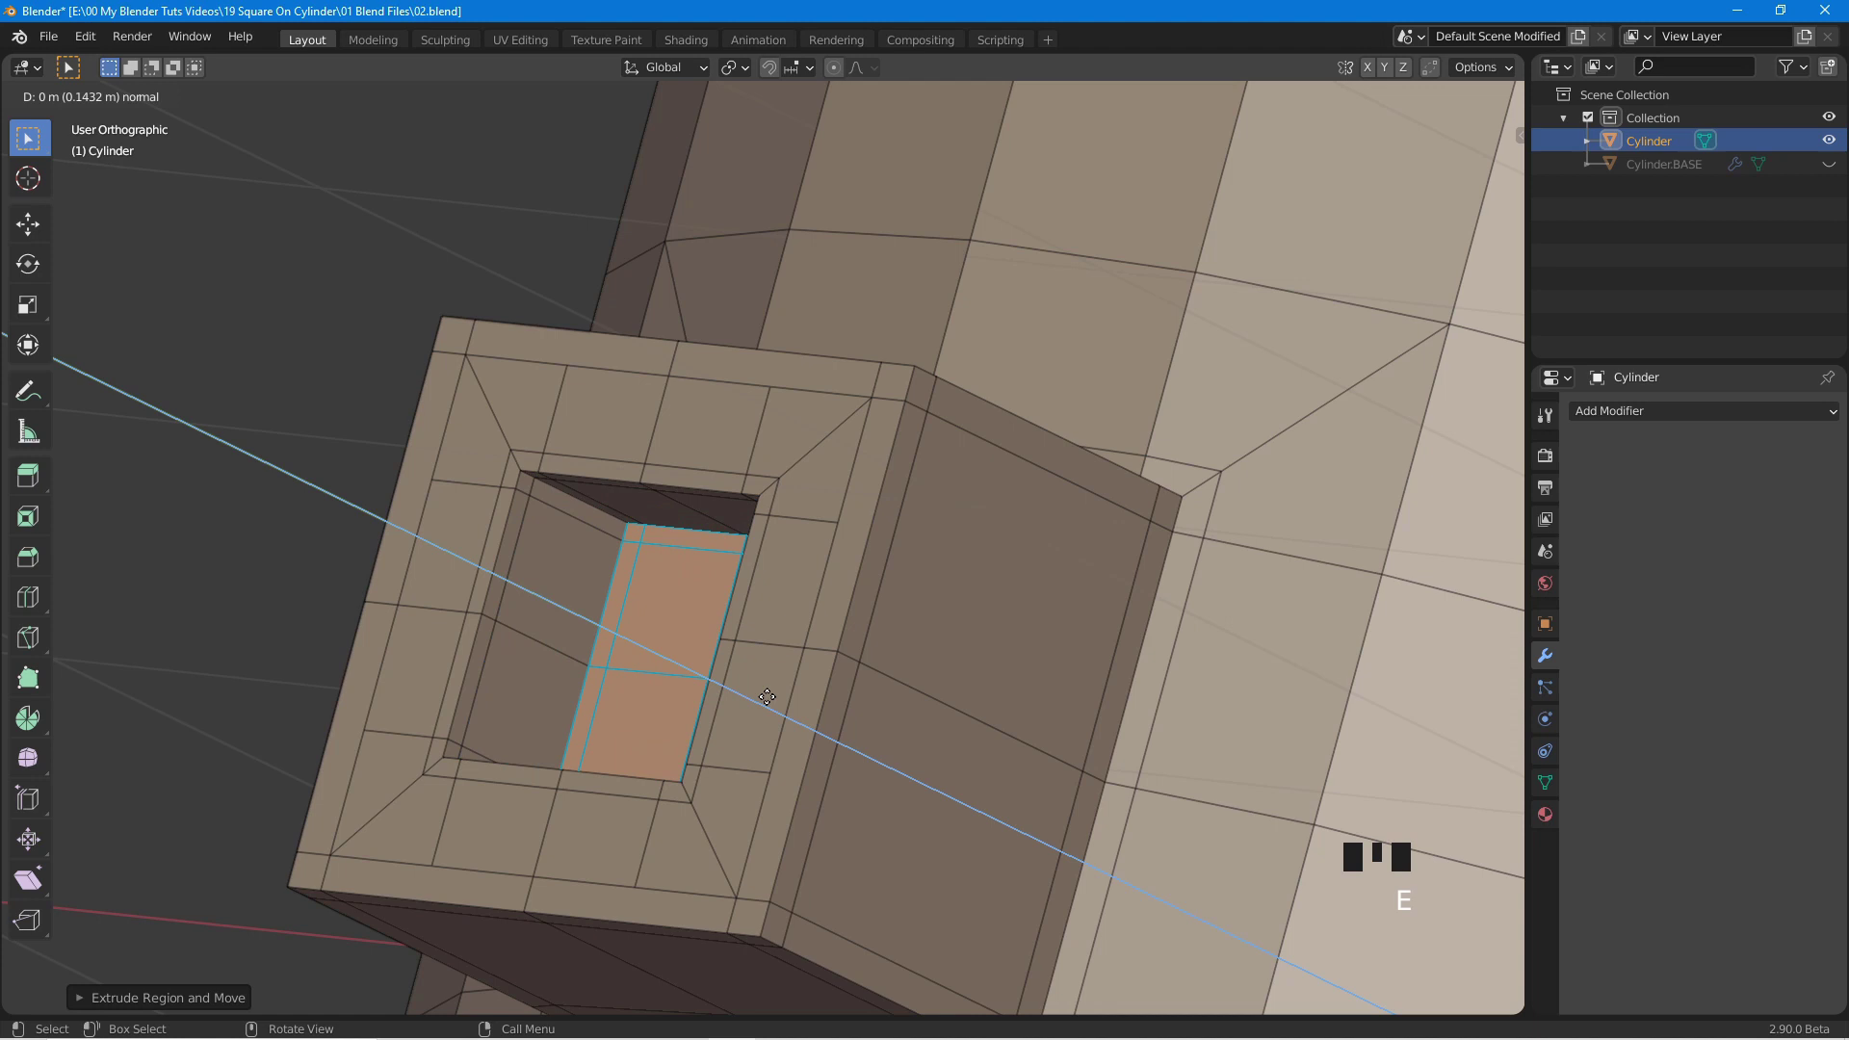
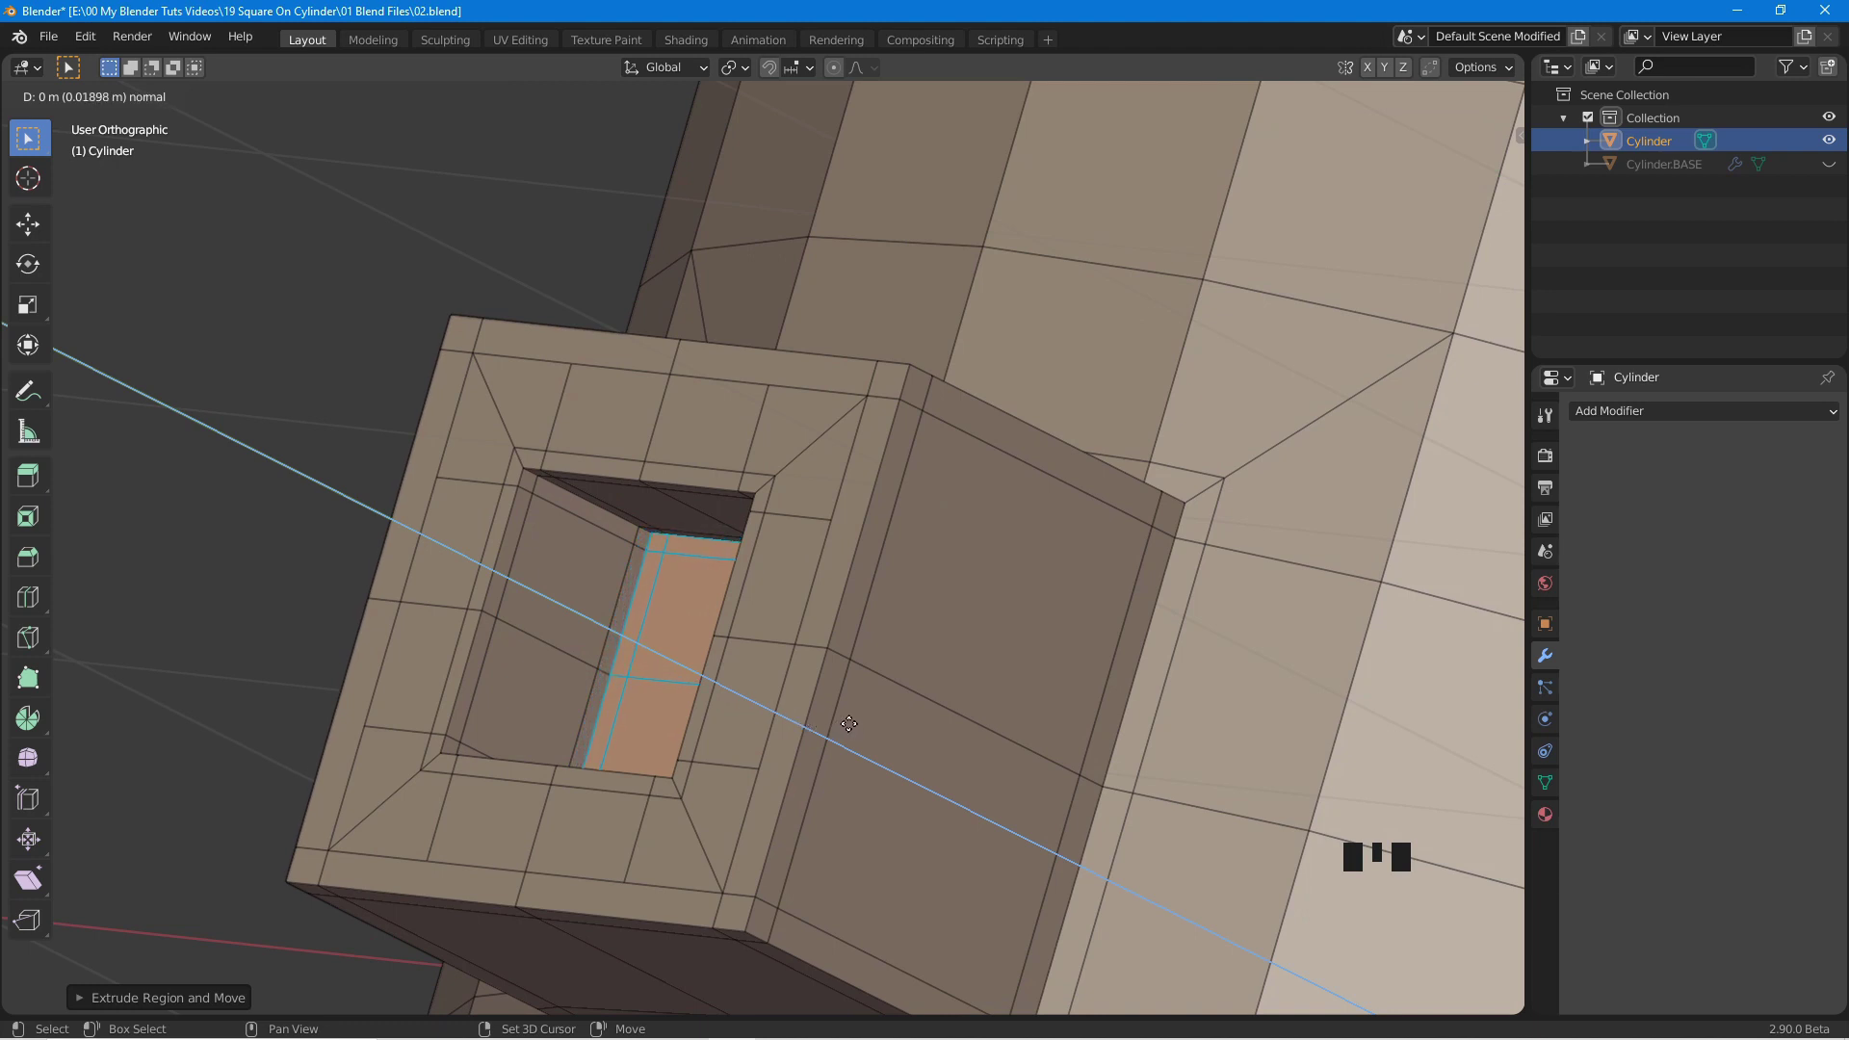
scroll(down, 3)
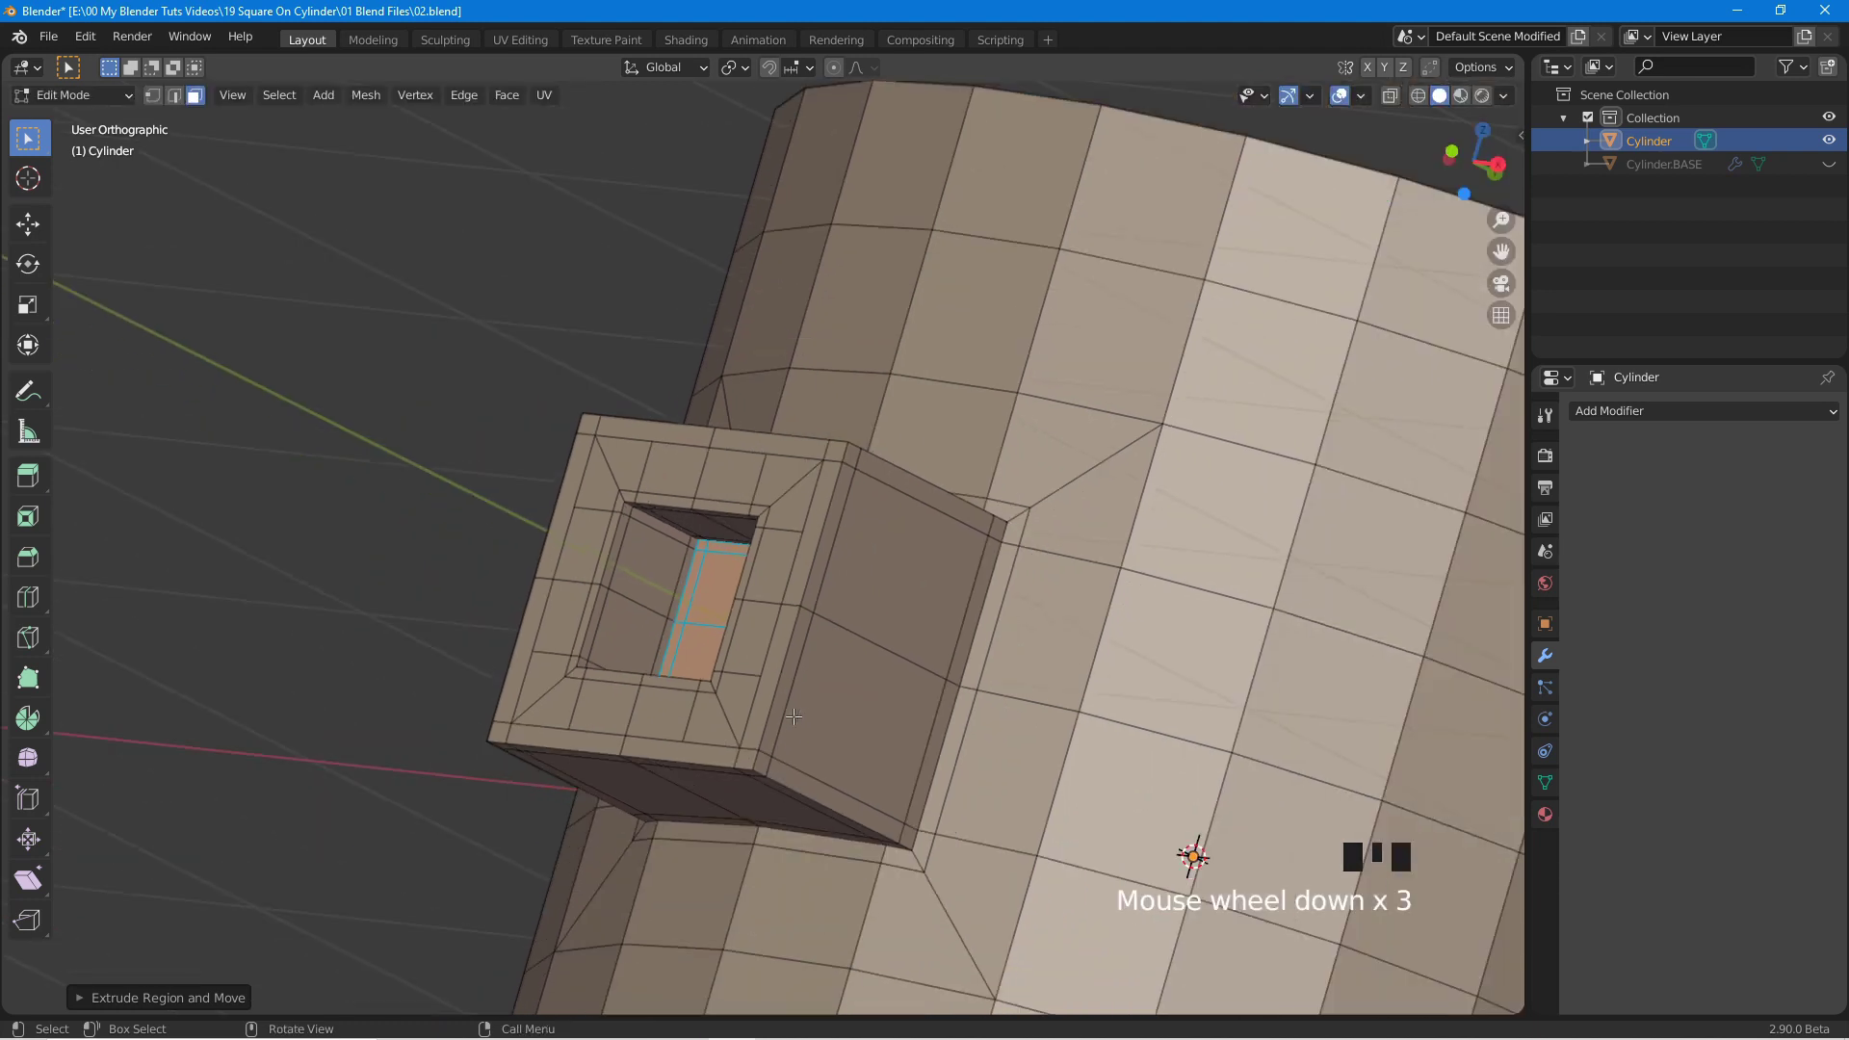
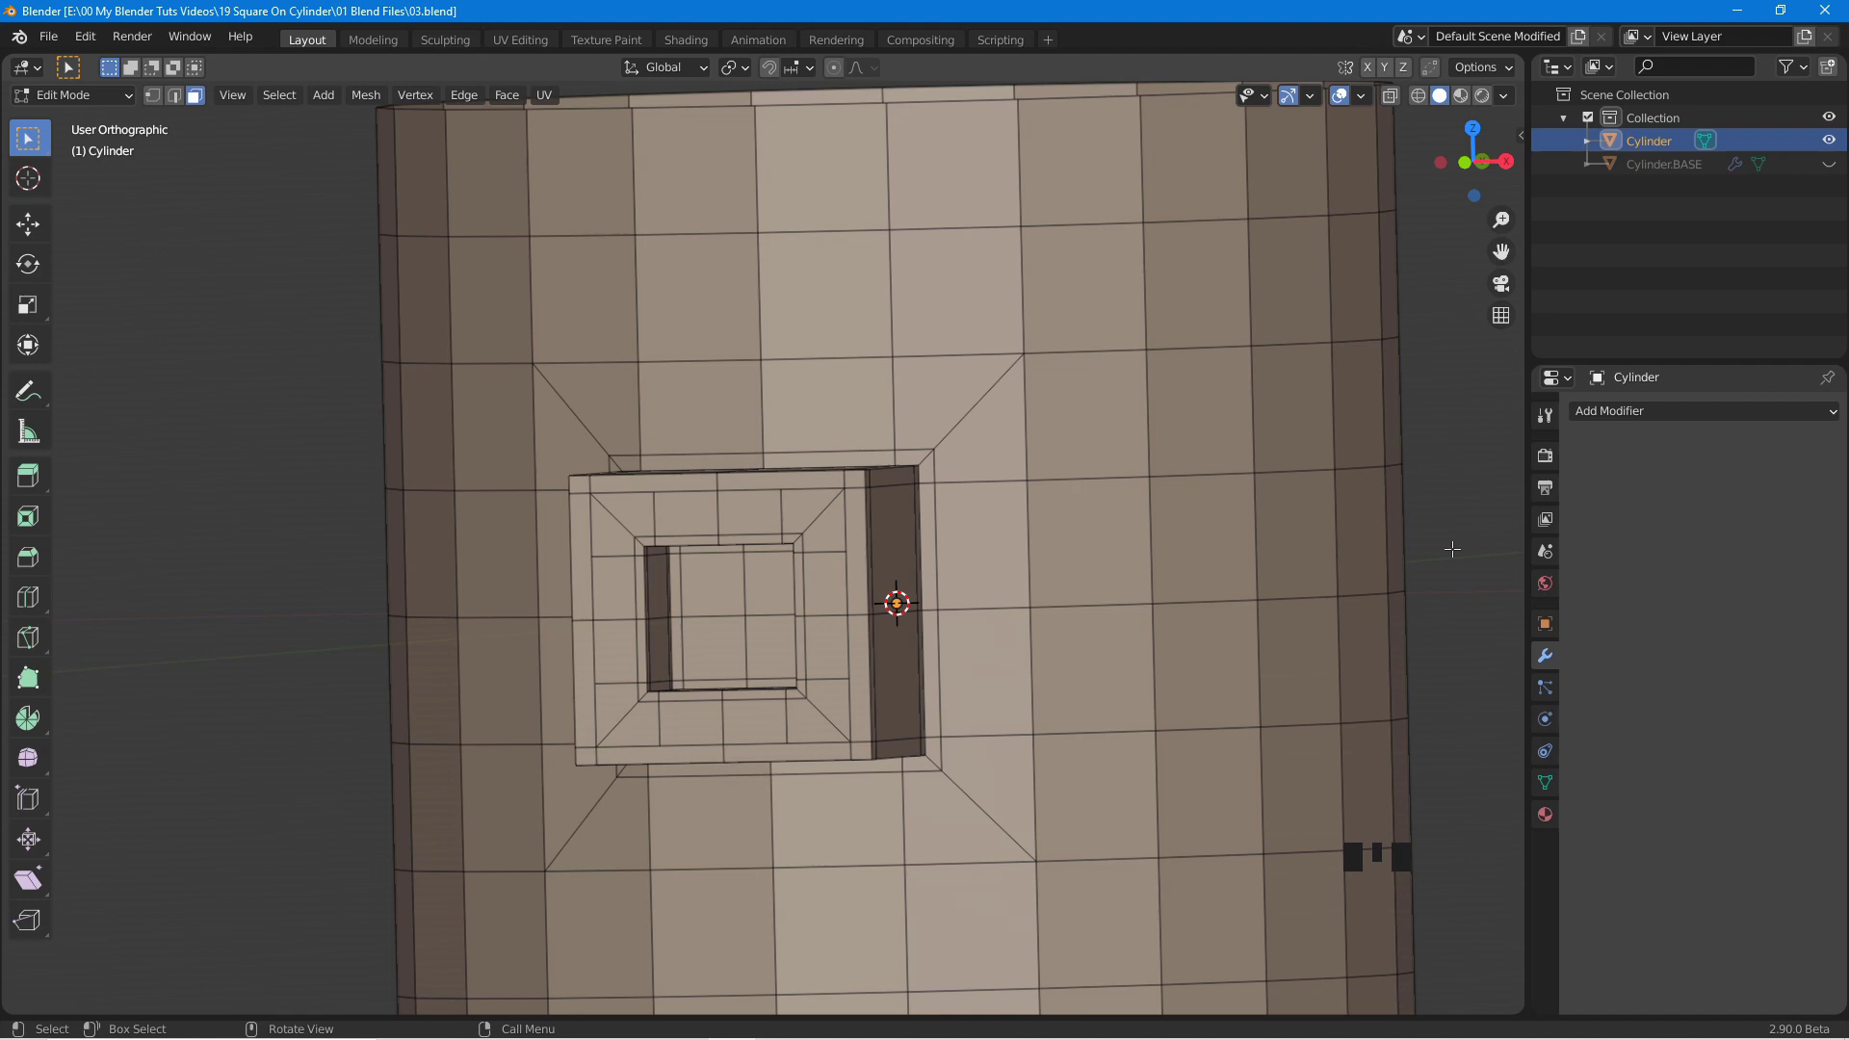
Inspect the block's top and left border faces from the front and switch on Auto Merge Vertices.
drag(1061, 594, 943, 620)
scroll(down, 3)
drag(885, 644, 777, 634)
scroll(up, 3)
click(583, 529)
click(778, 545)
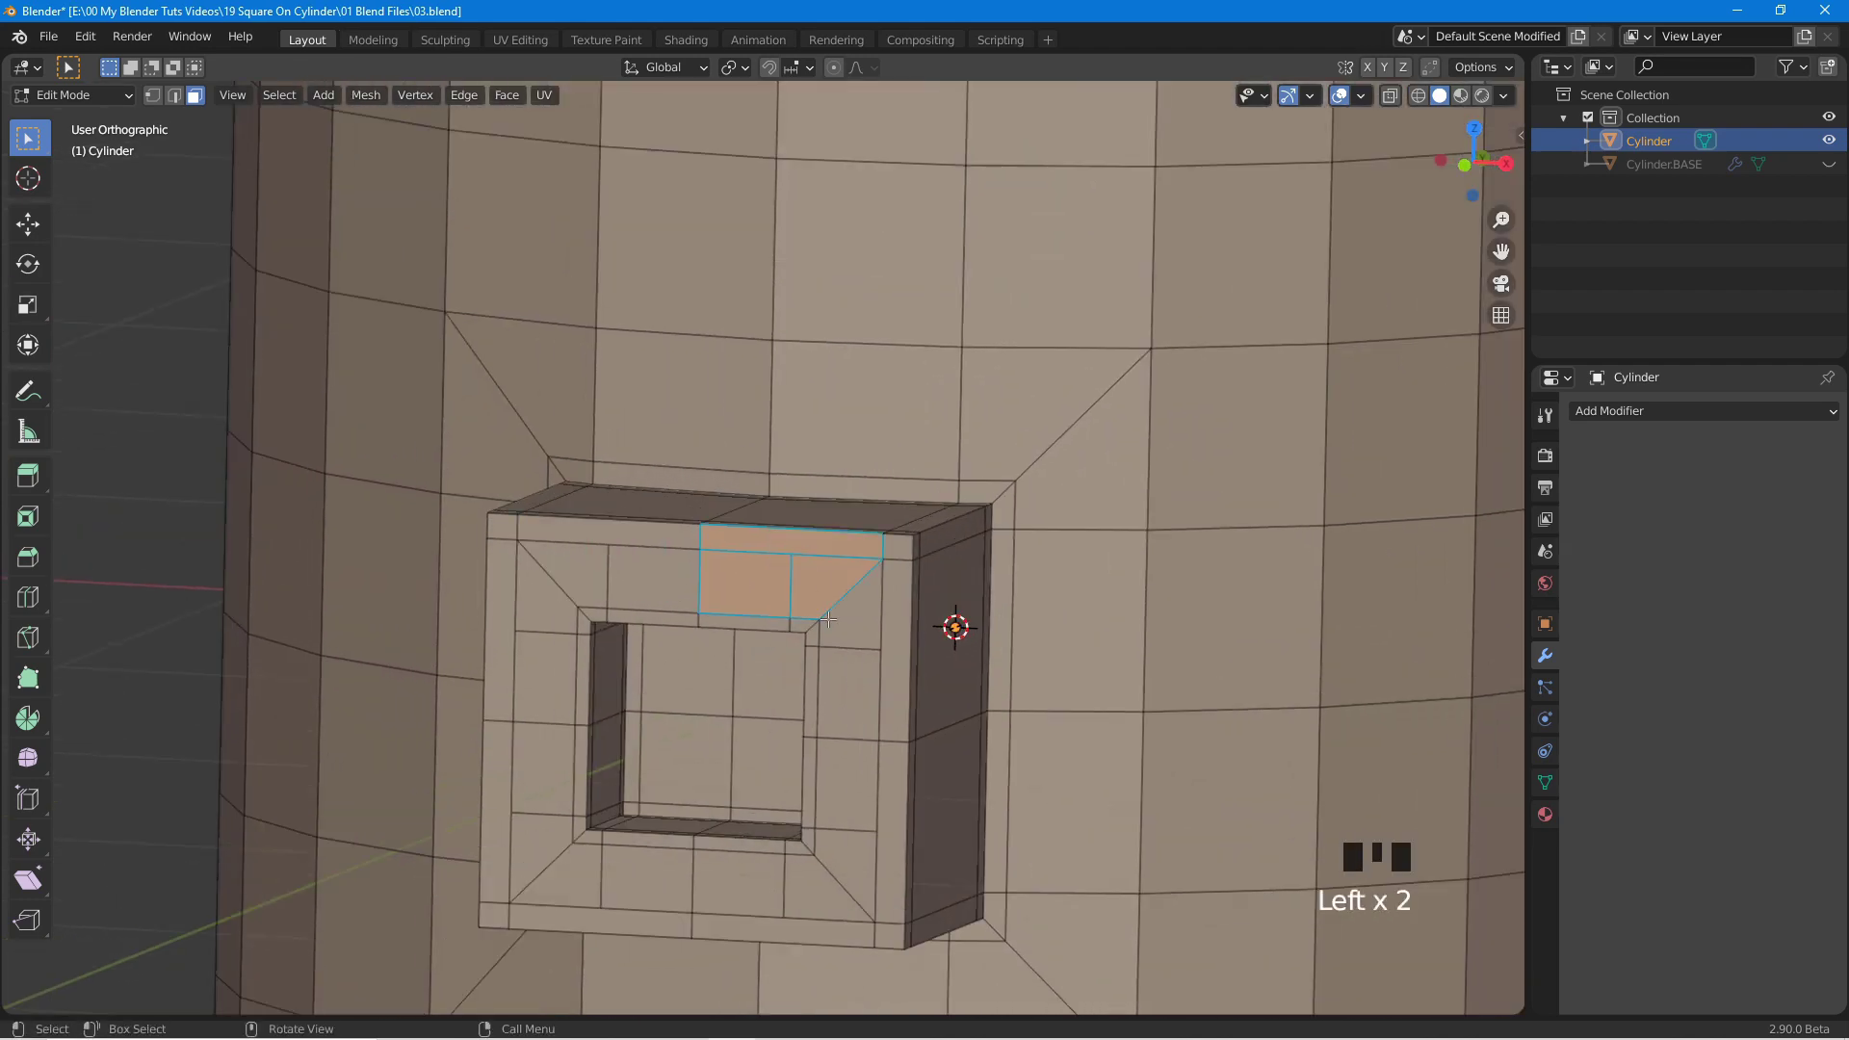
drag(851, 809, 867, 823)
click(507, 787)
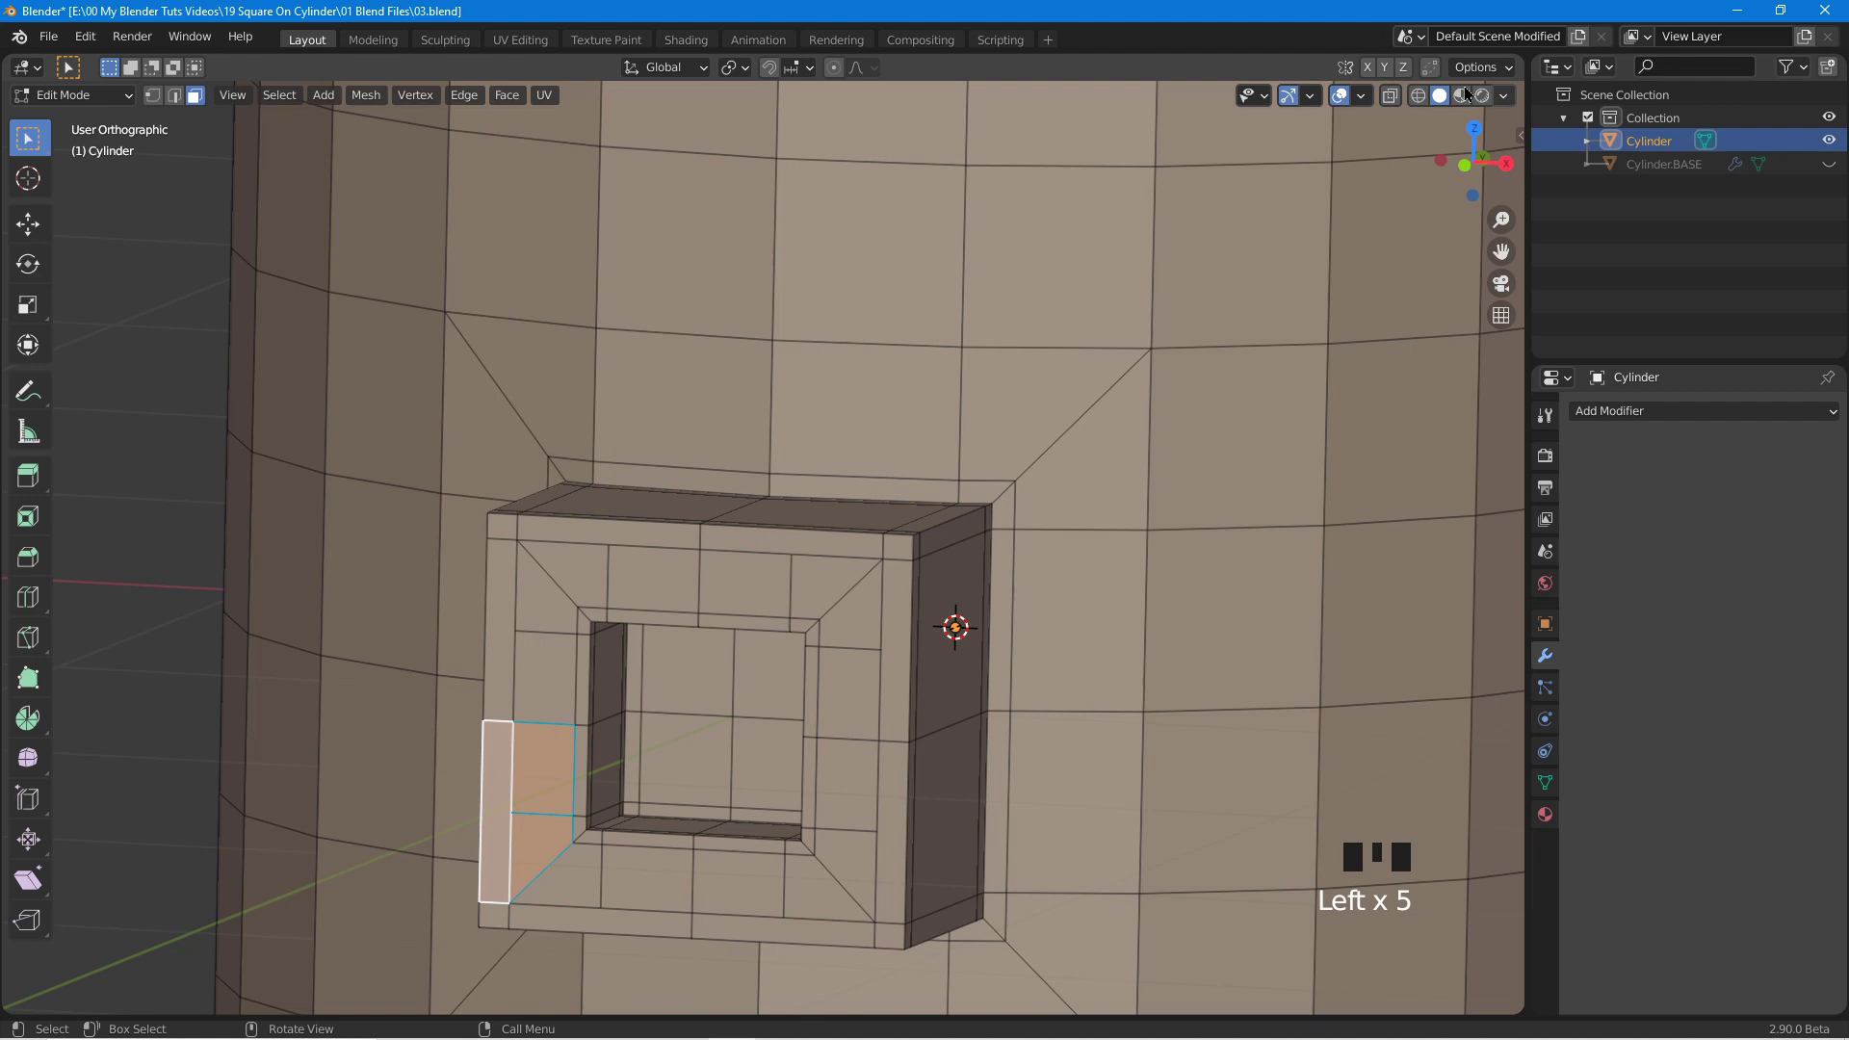
drag(1485, 76, 1467, 243)
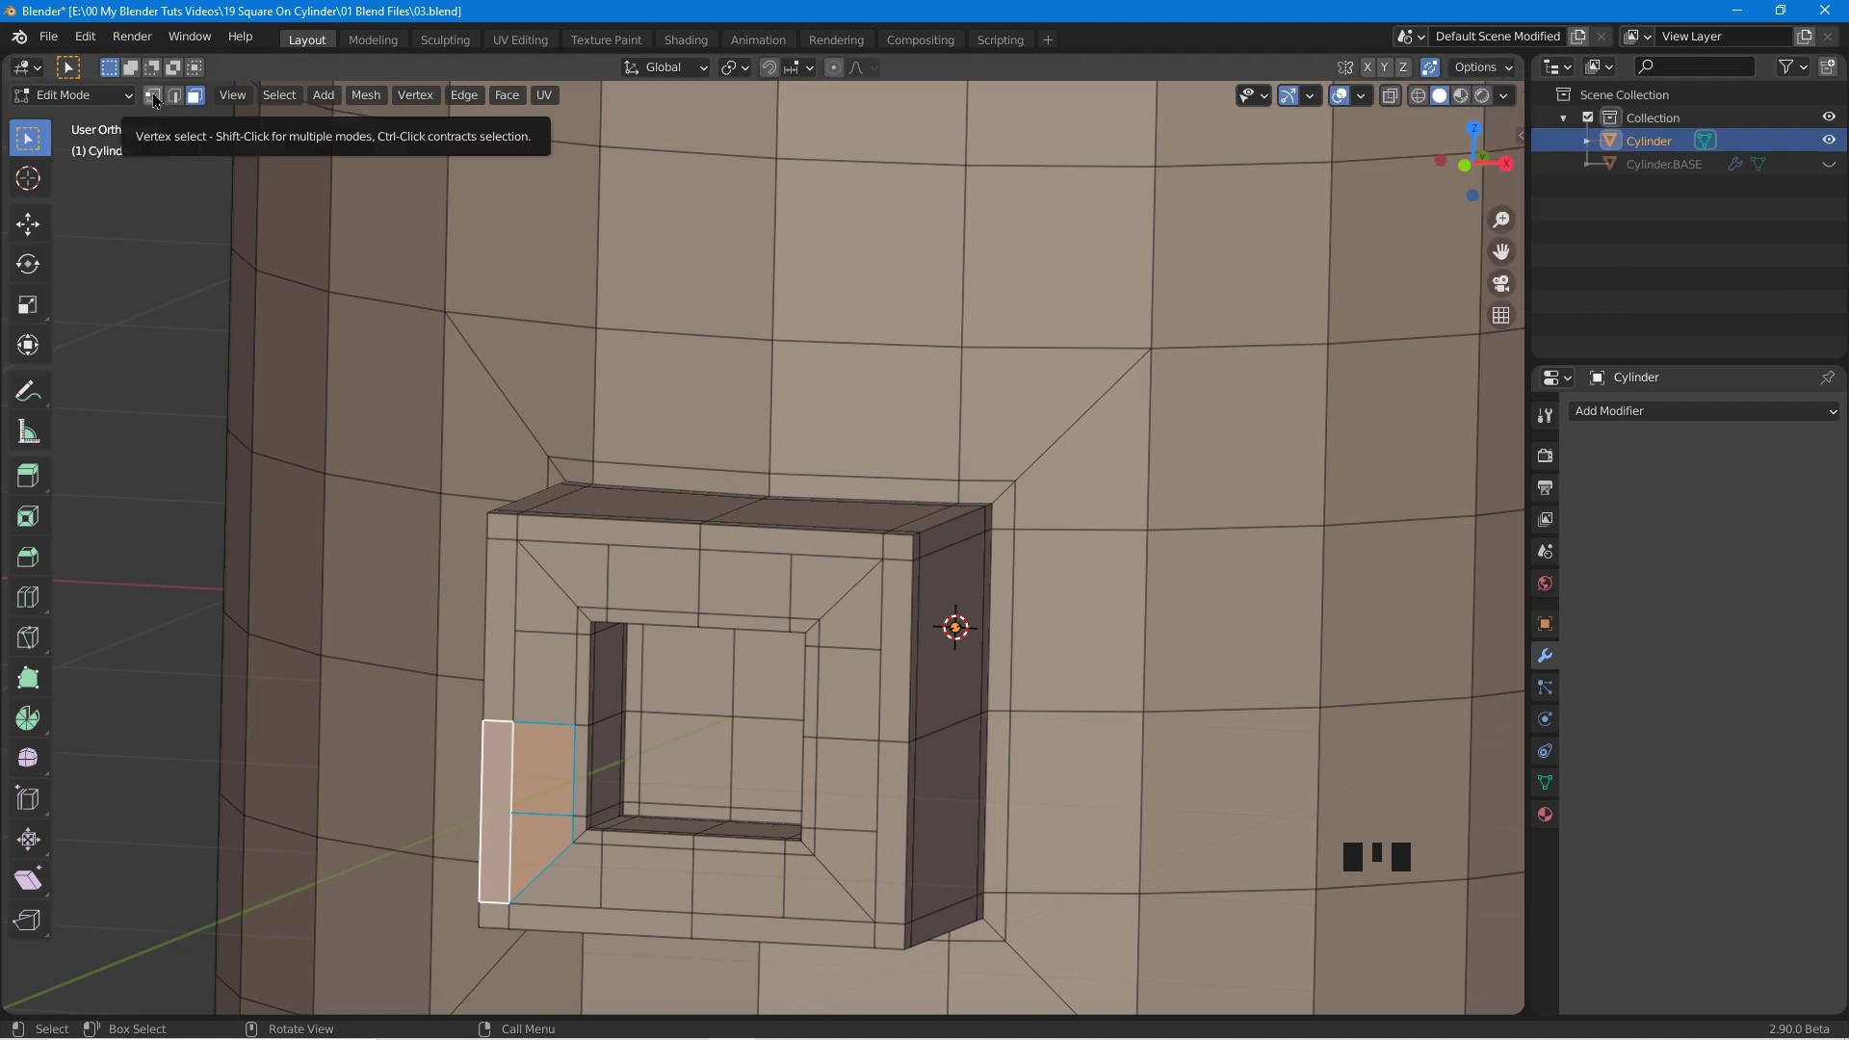
Switch to vertex selection and orbit to look down on the block's top face.
click(159, 98)
scroll(down, 3)
drag(625, 585, 605, 443)
click(605, 442)
drag(992, 537, 863, 544)
click(863, 544)
drag(879, 597, 887, 546)
scroll(up, 3)
drag(1004, 432, 574, 478)
drag(574, 478, 662, 656)
Join a front-top-edge vertex to a back-edge vertex with J, then select the next pair.
click(662, 656)
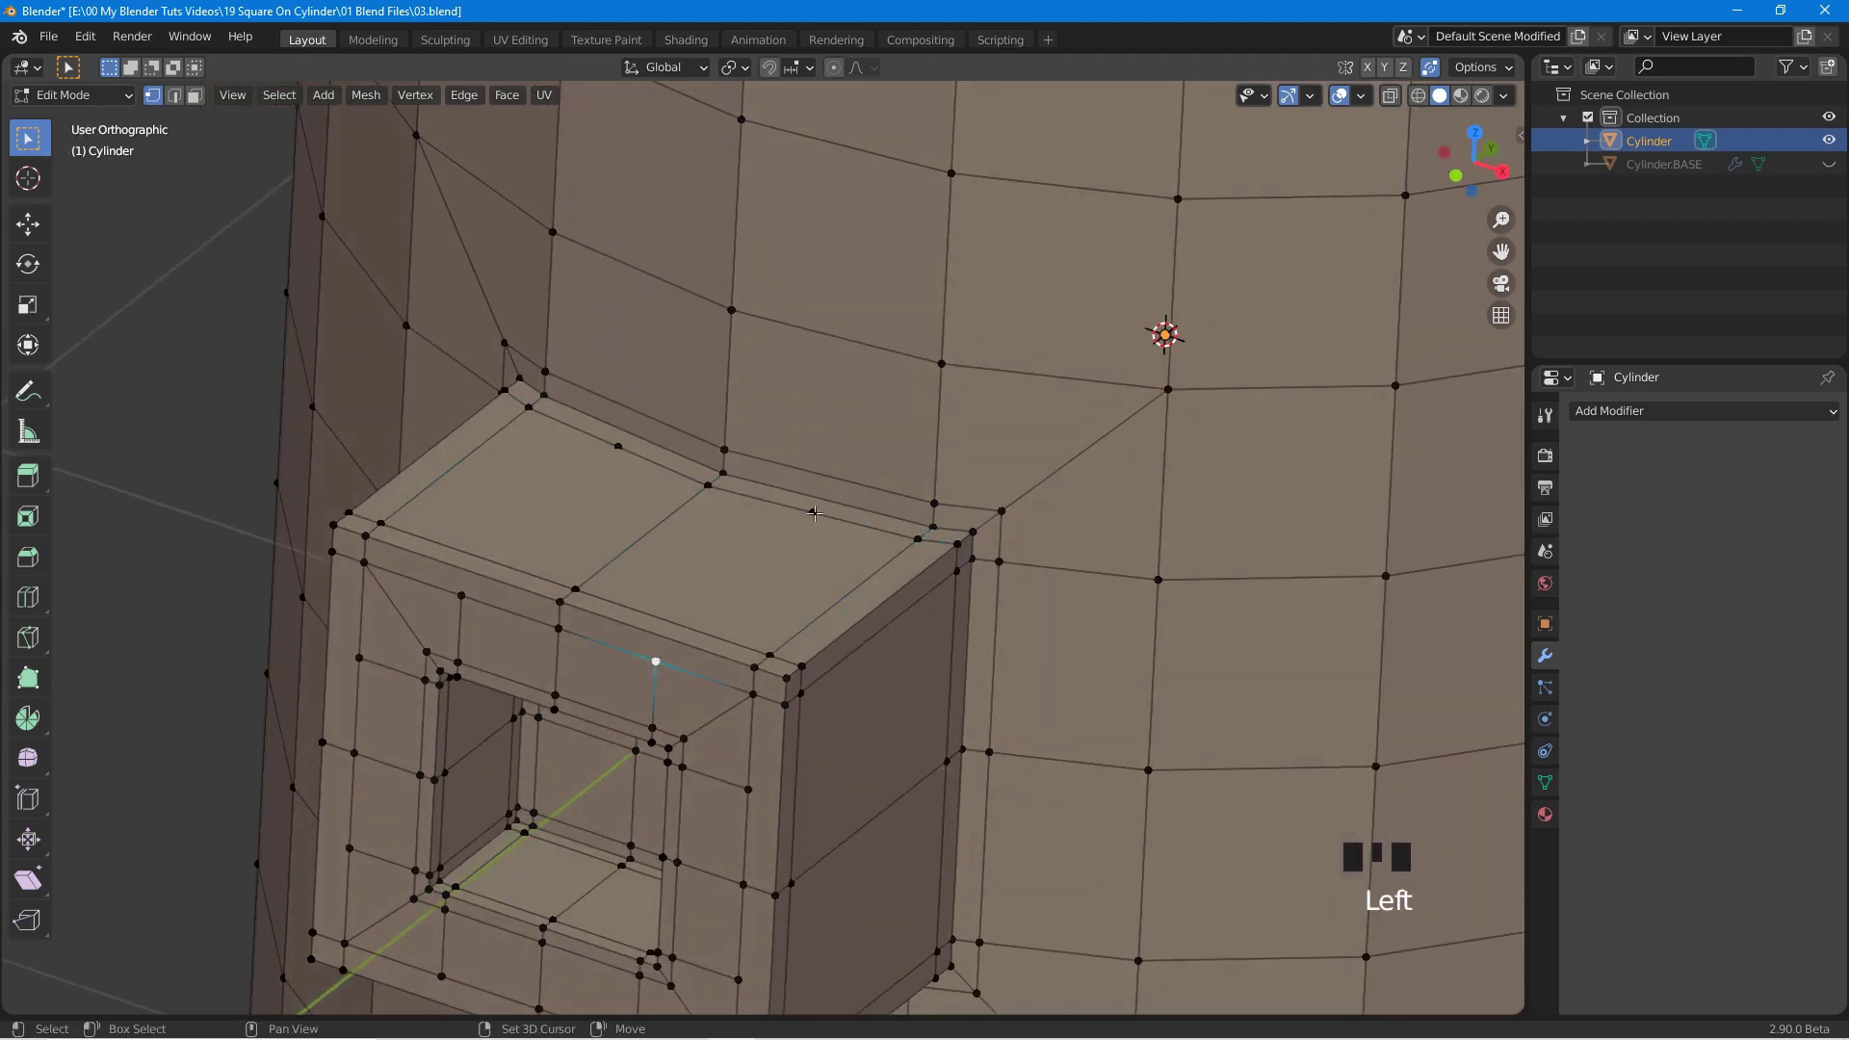
click(818, 510)
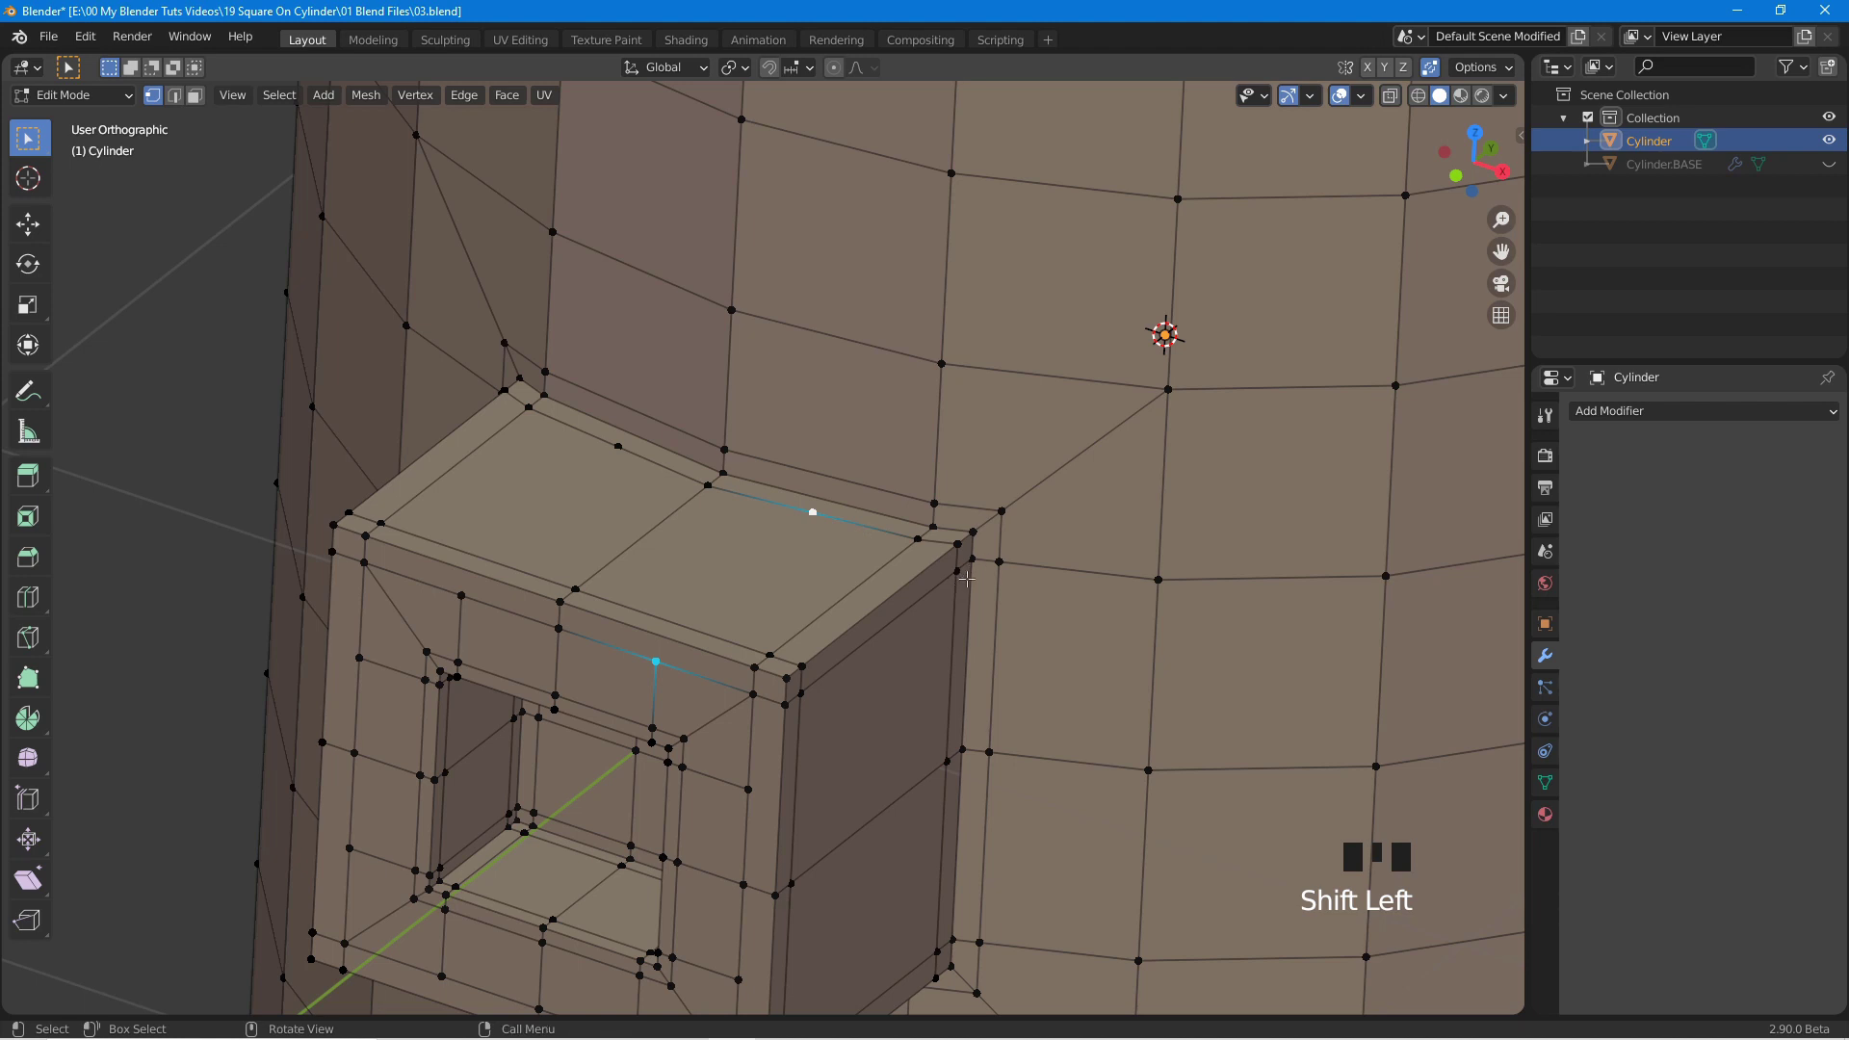
key(j)
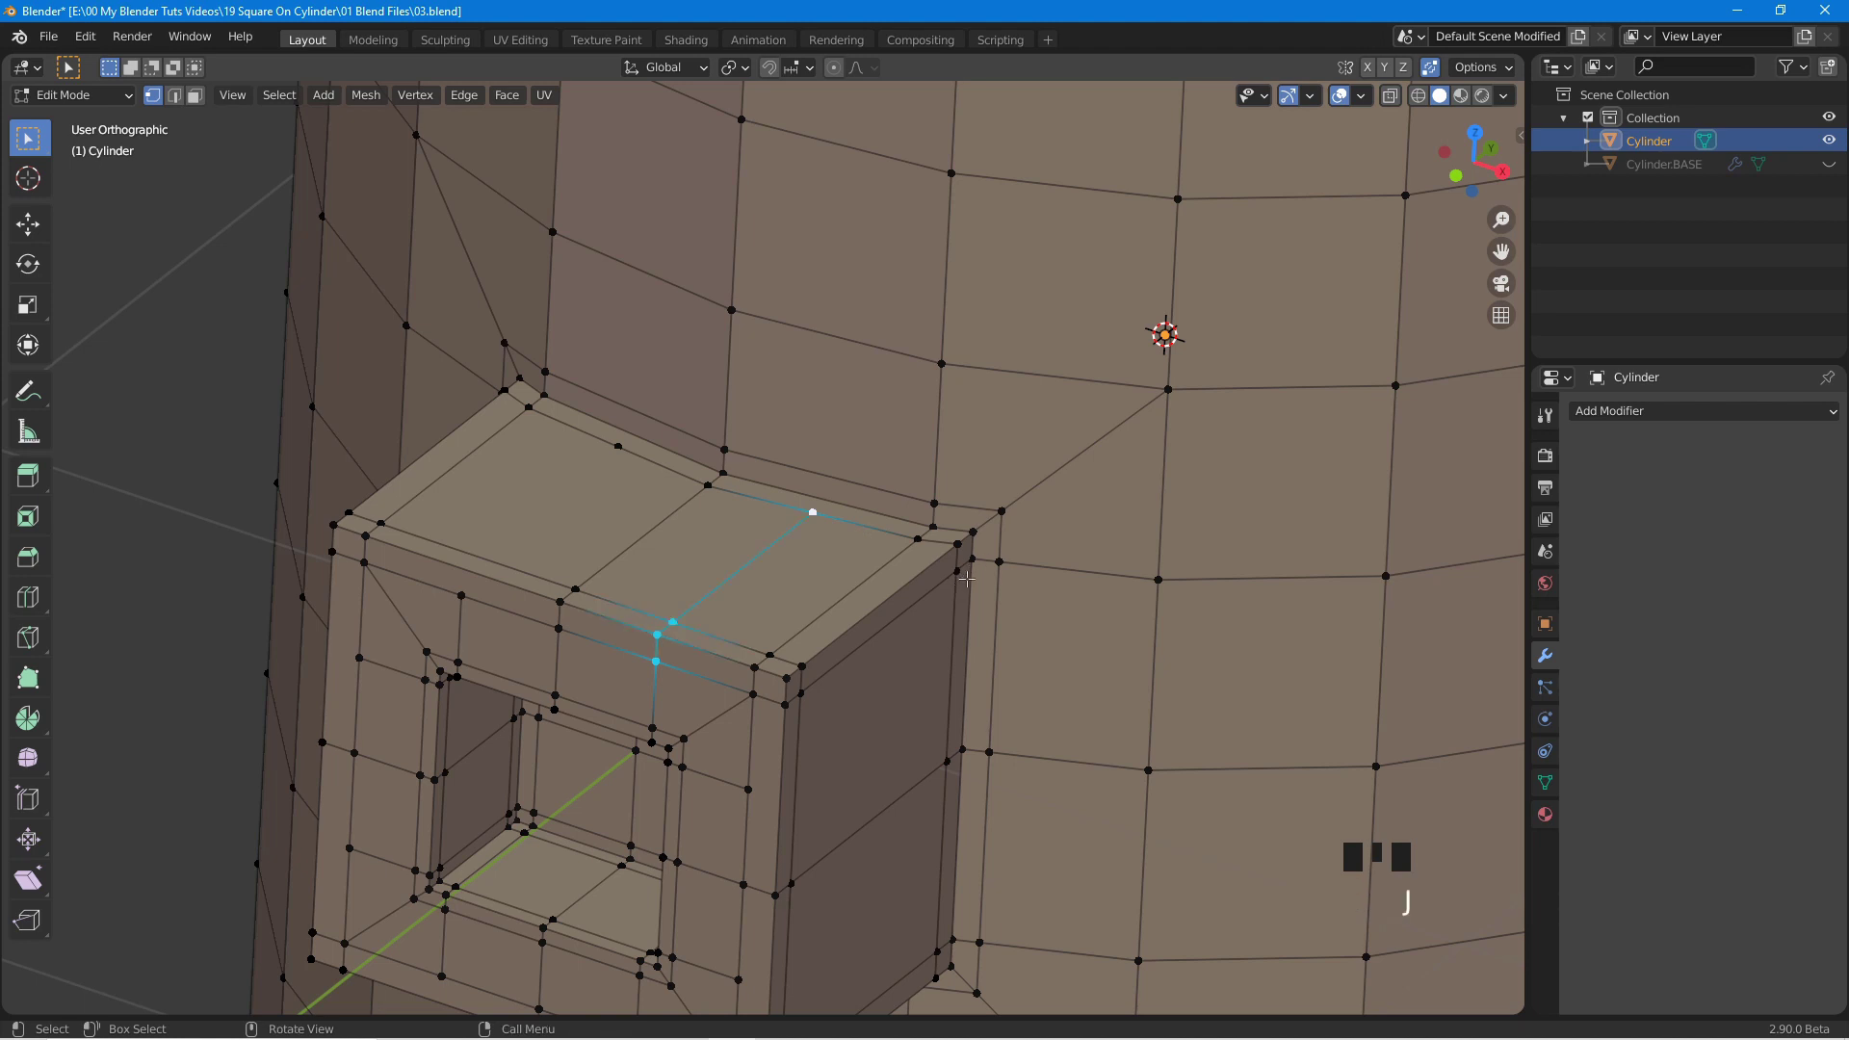
click(464, 585)
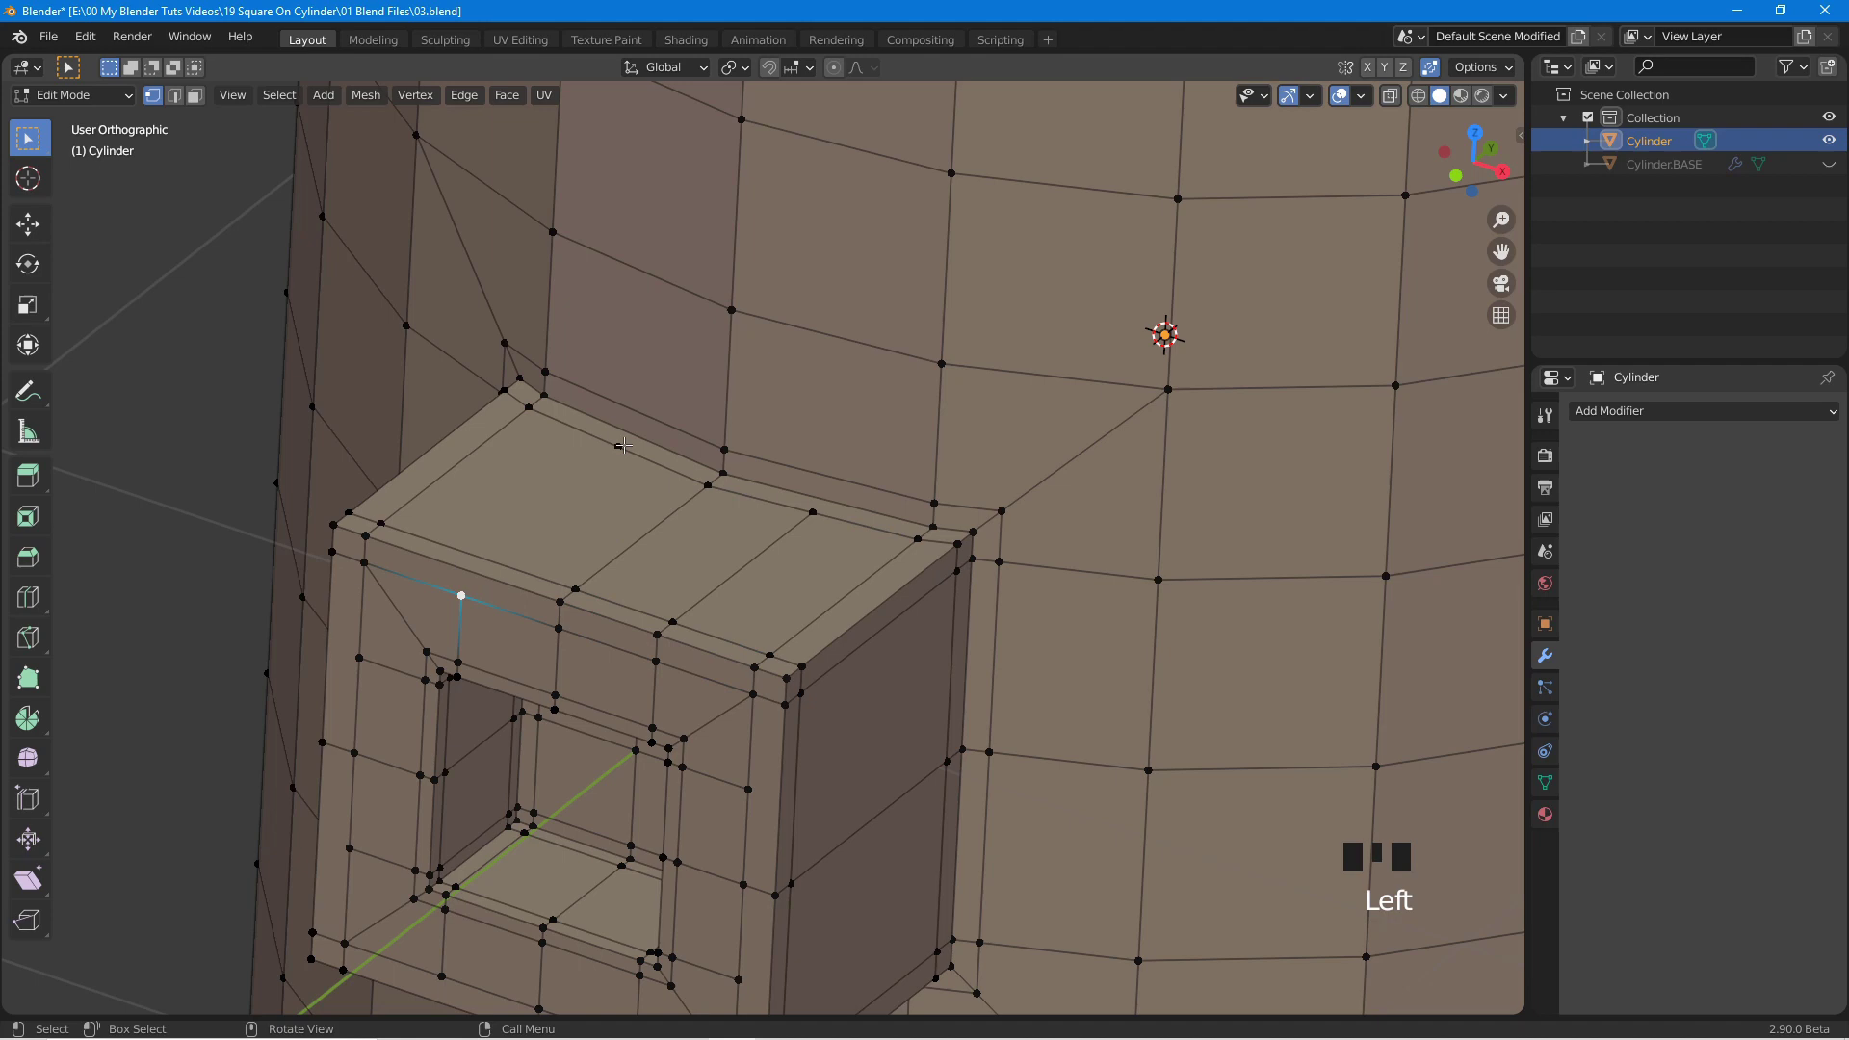
click(619, 442)
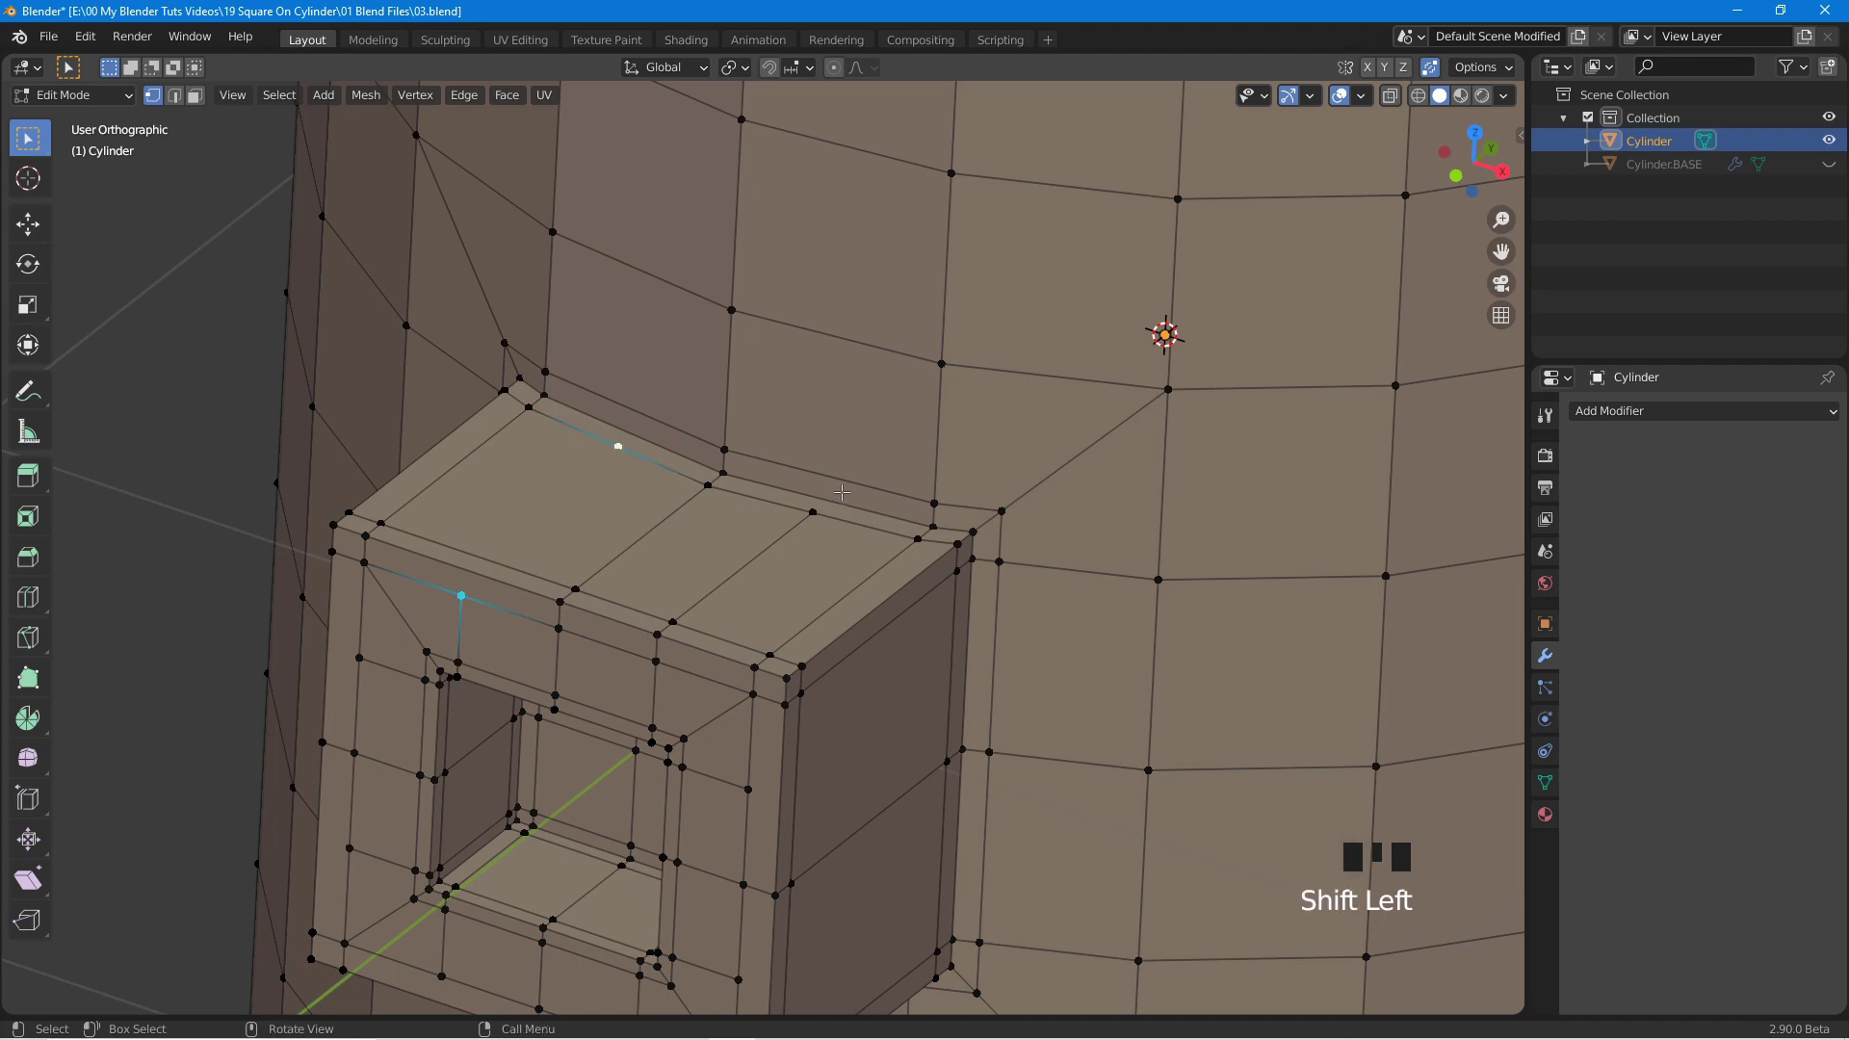
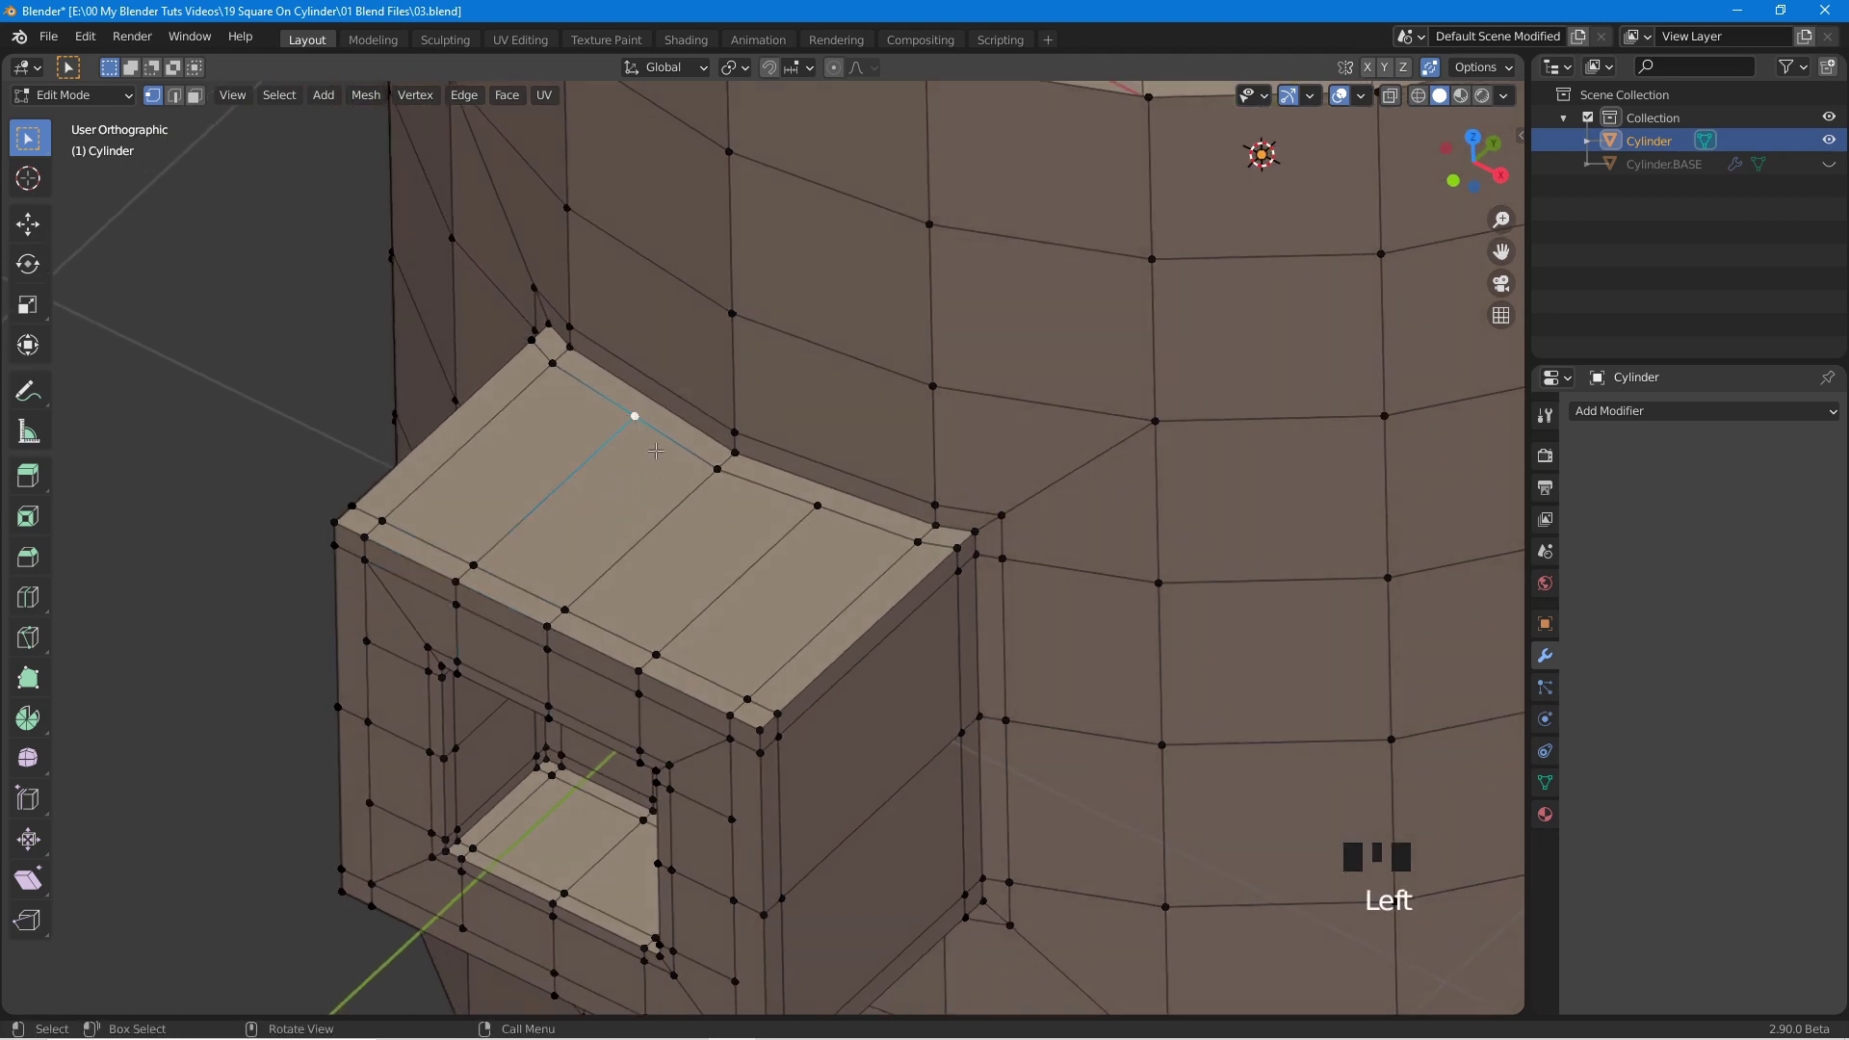
Vertex-slide a back-edge vertex to the block's corner, loop-cut the top face and select the new loop's vertex.
key(g)
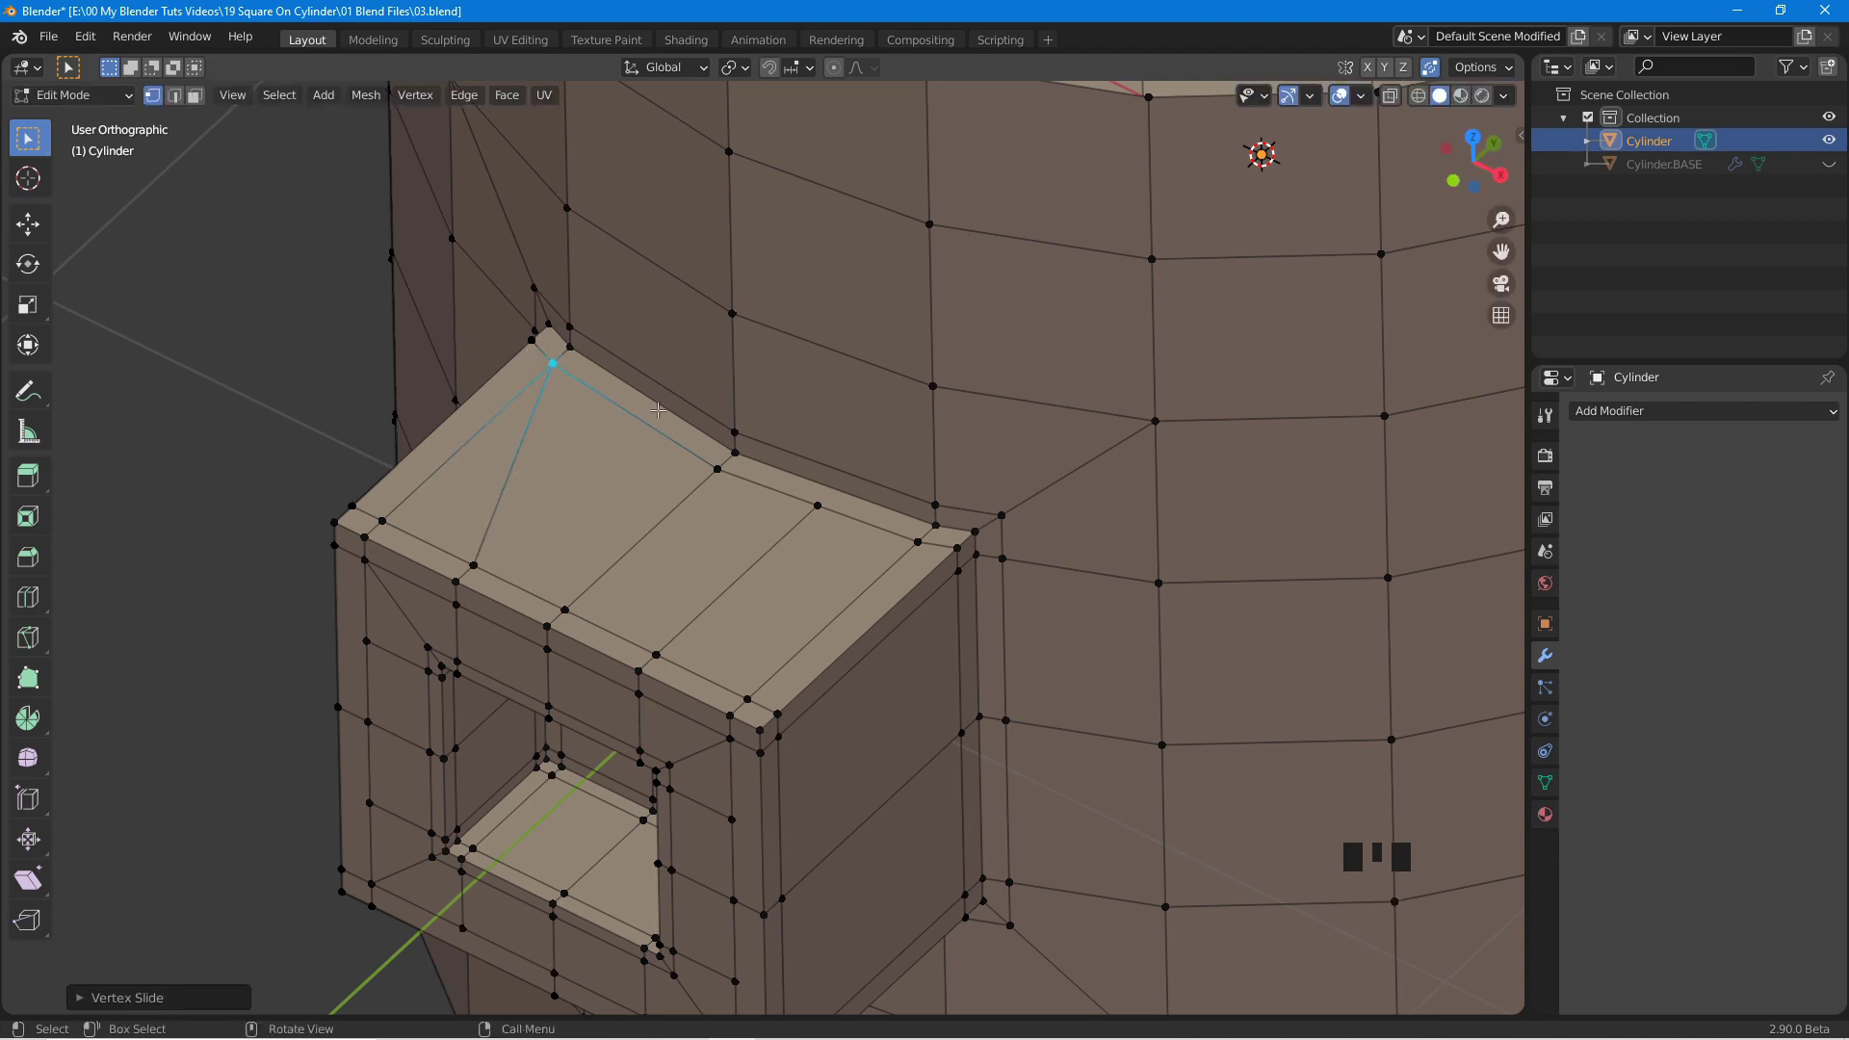
click(813, 500)
key(g)
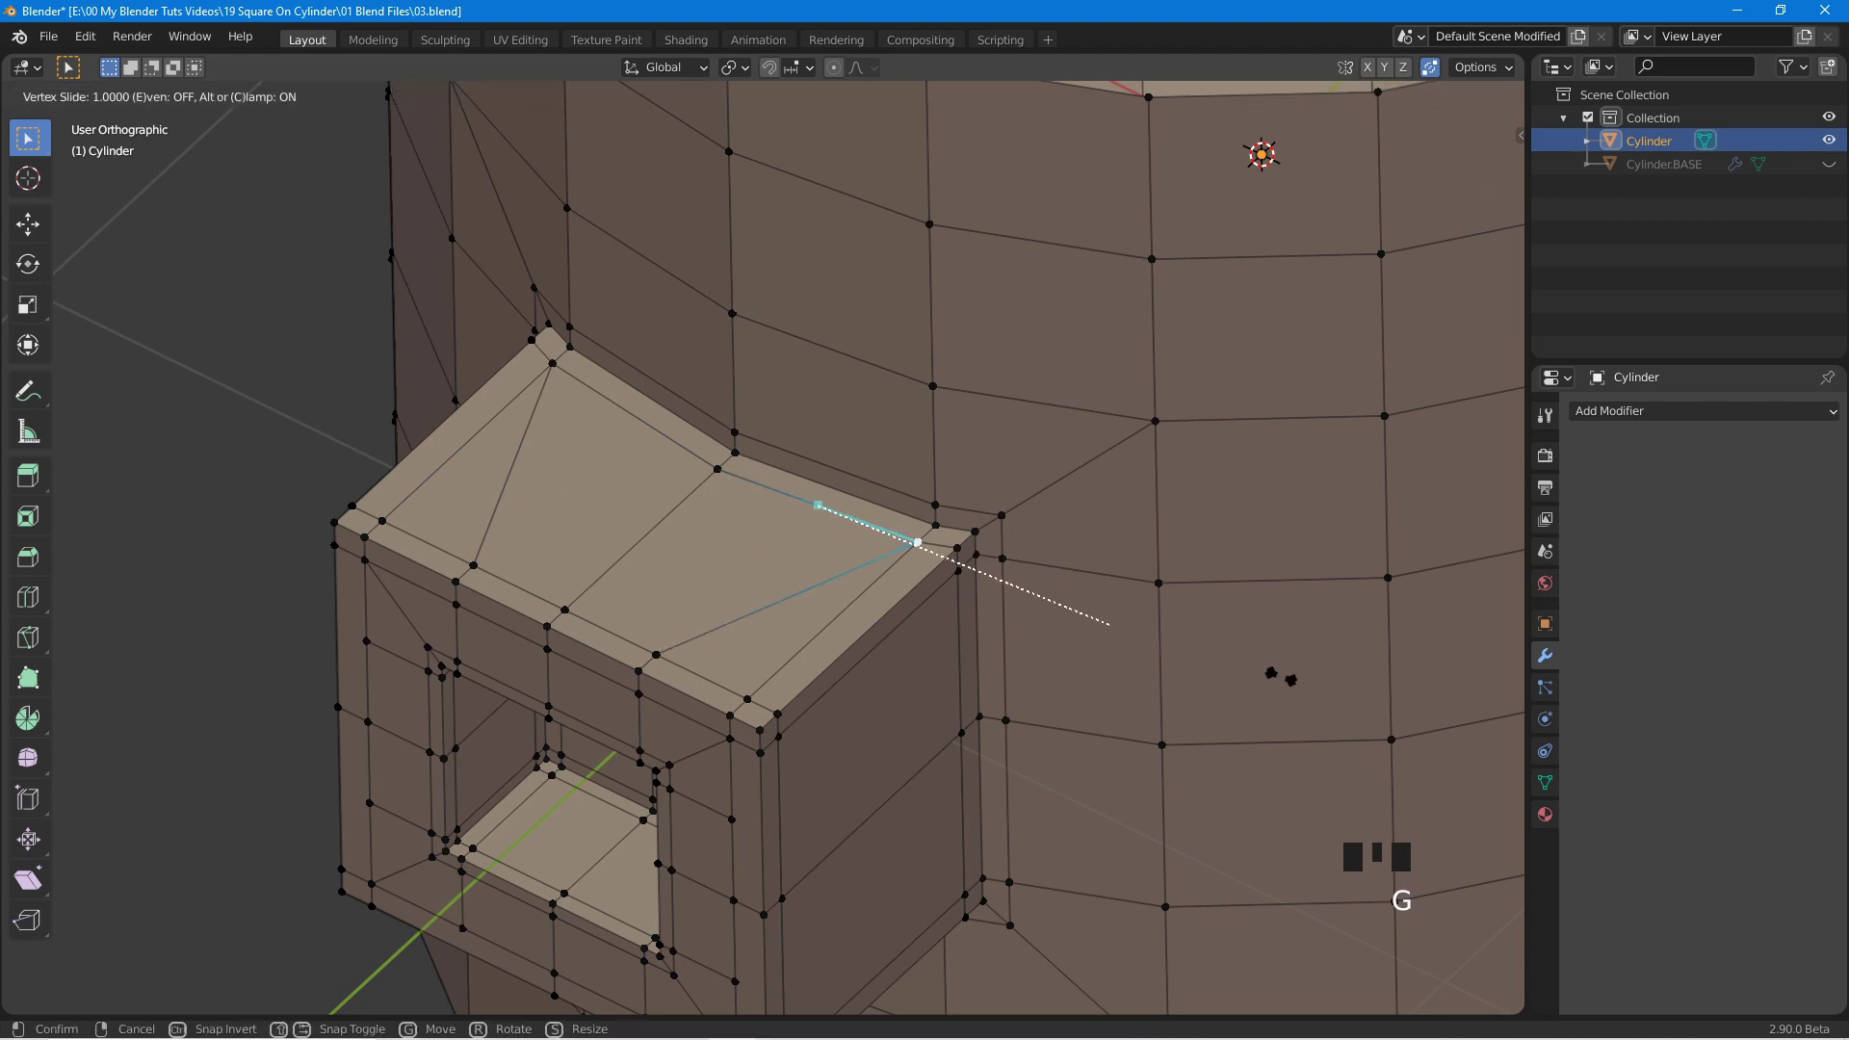
drag(792, 623, 787, 589)
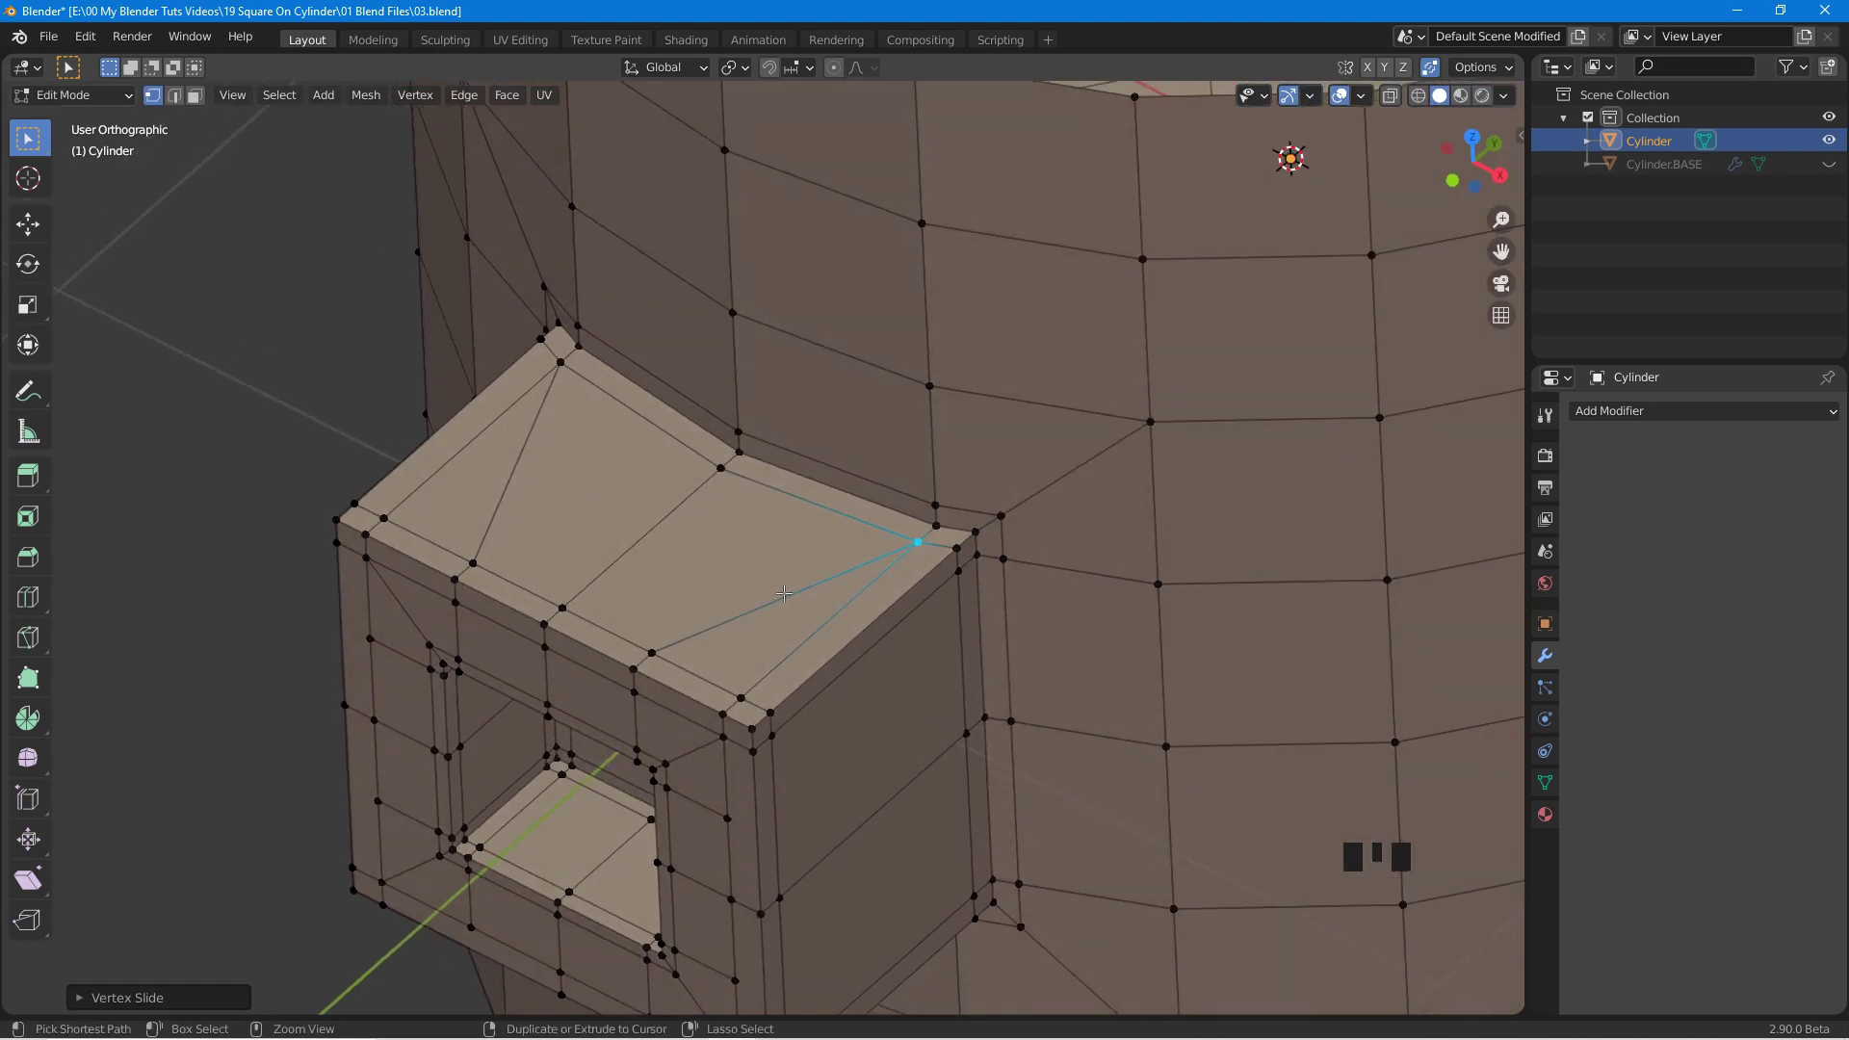
key(ctrl+r)
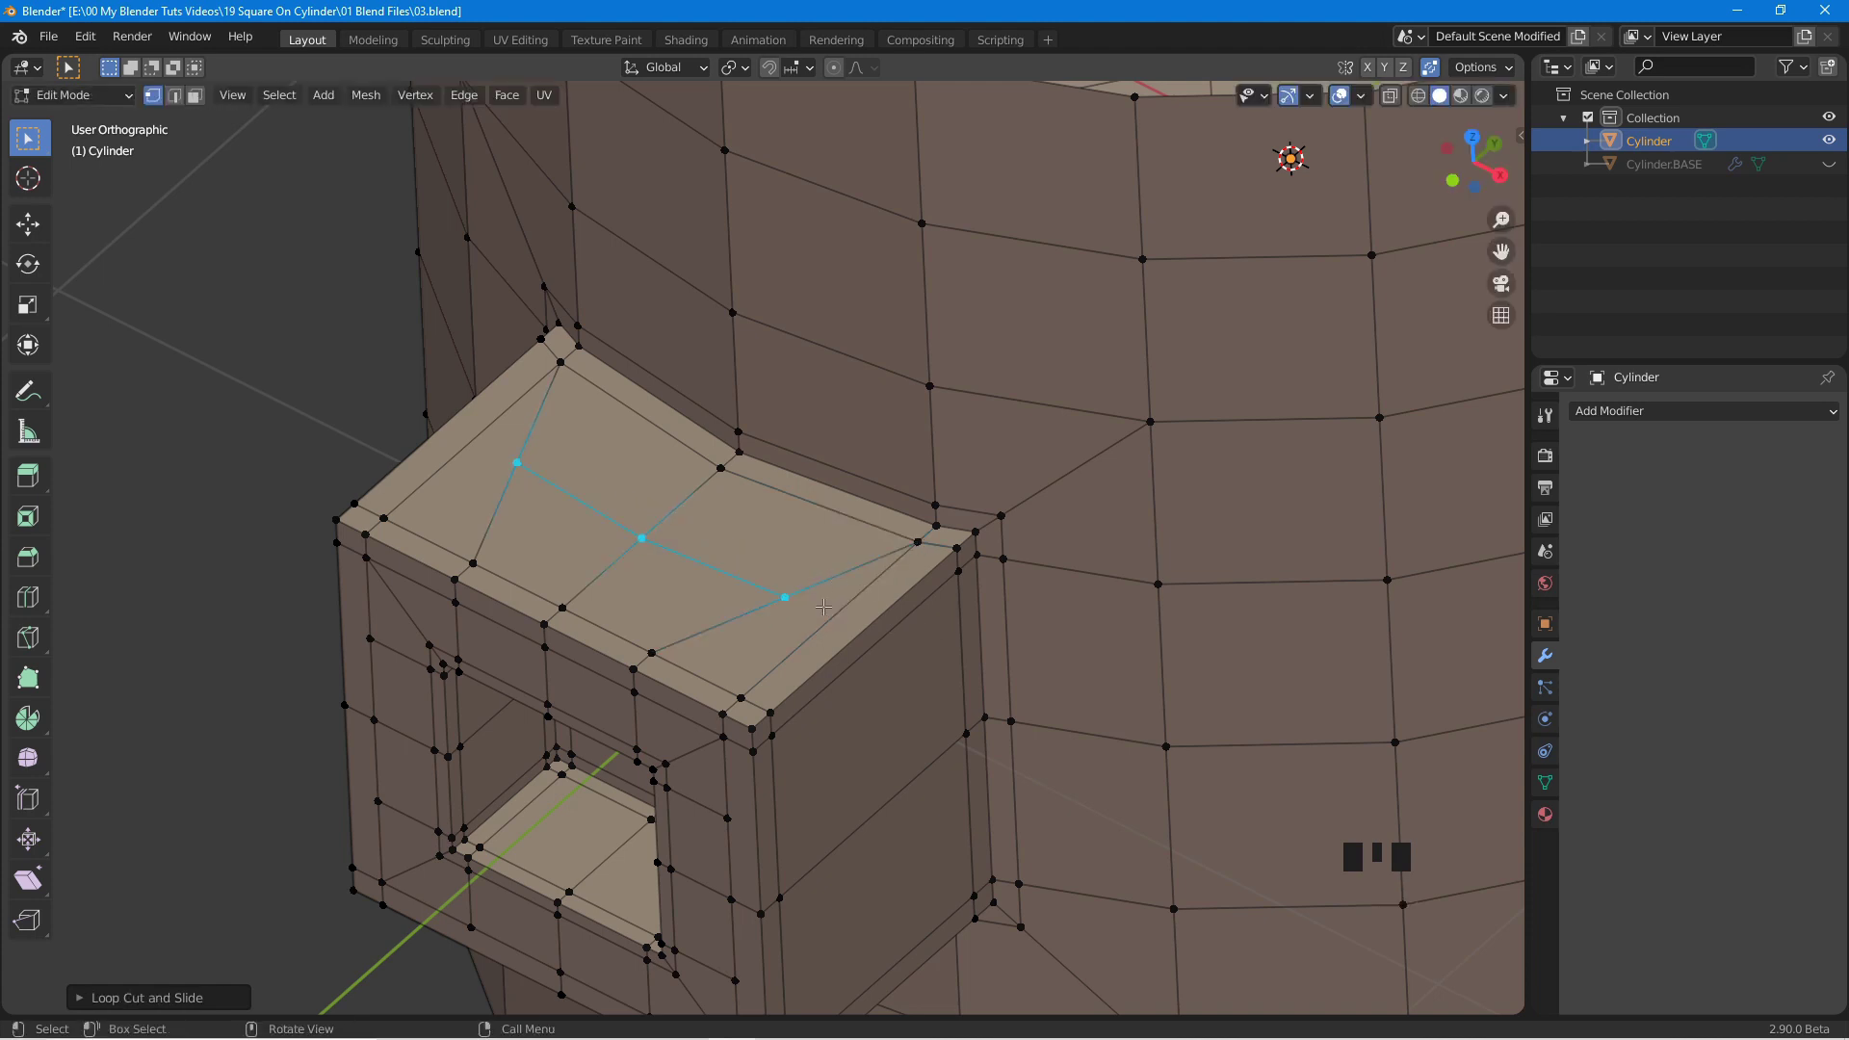
click(778, 579)
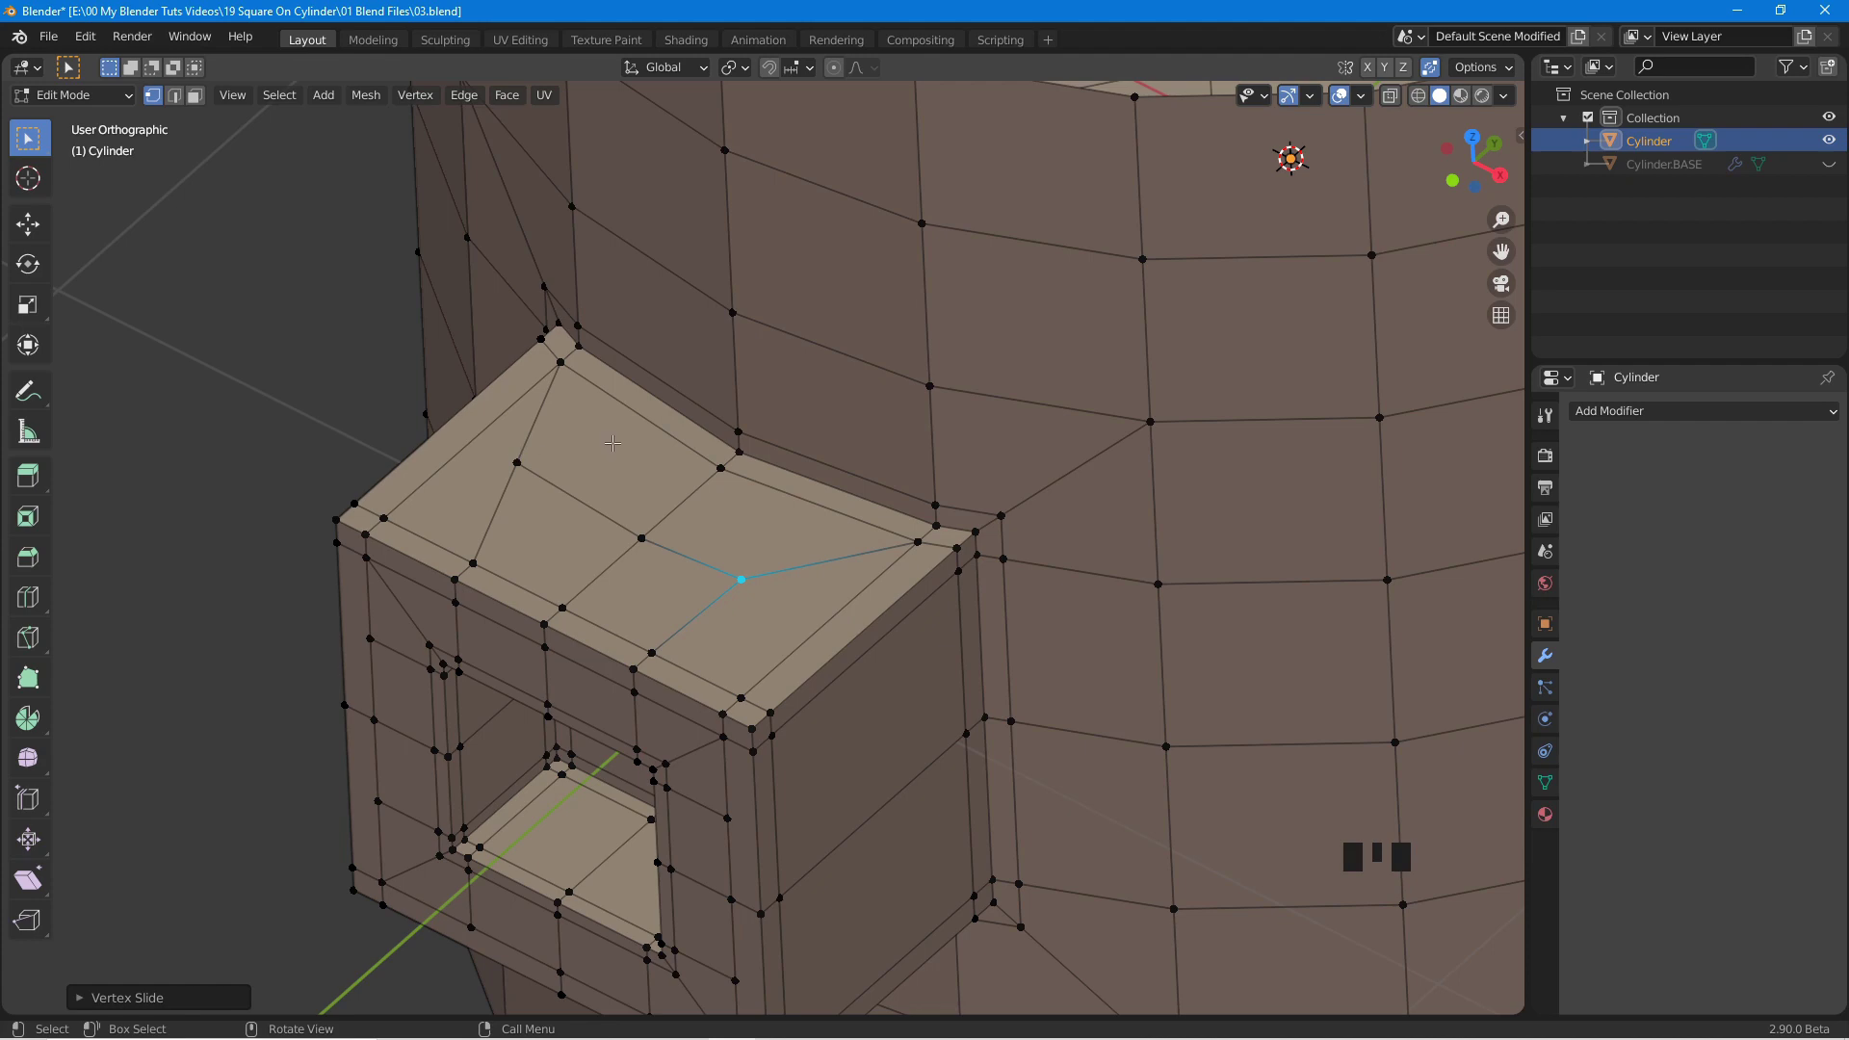
Orbit to the panel's side face and select its edges.
drag(506, 456, 522, 465)
key(g)
drag(684, 644, 750, 604)
scroll(down, 3)
drag(593, 591, 874, 463)
click(875, 464)
click(951, 820)
click(912, 648)
Select further side-face edges and vertices and connect them with new edges using J.
drag(806, 701, 1112, 523)
drag(1112, 523, 704, 599)
drag(704, 599, 730, 803)
drag(730, 804, 915, 757)
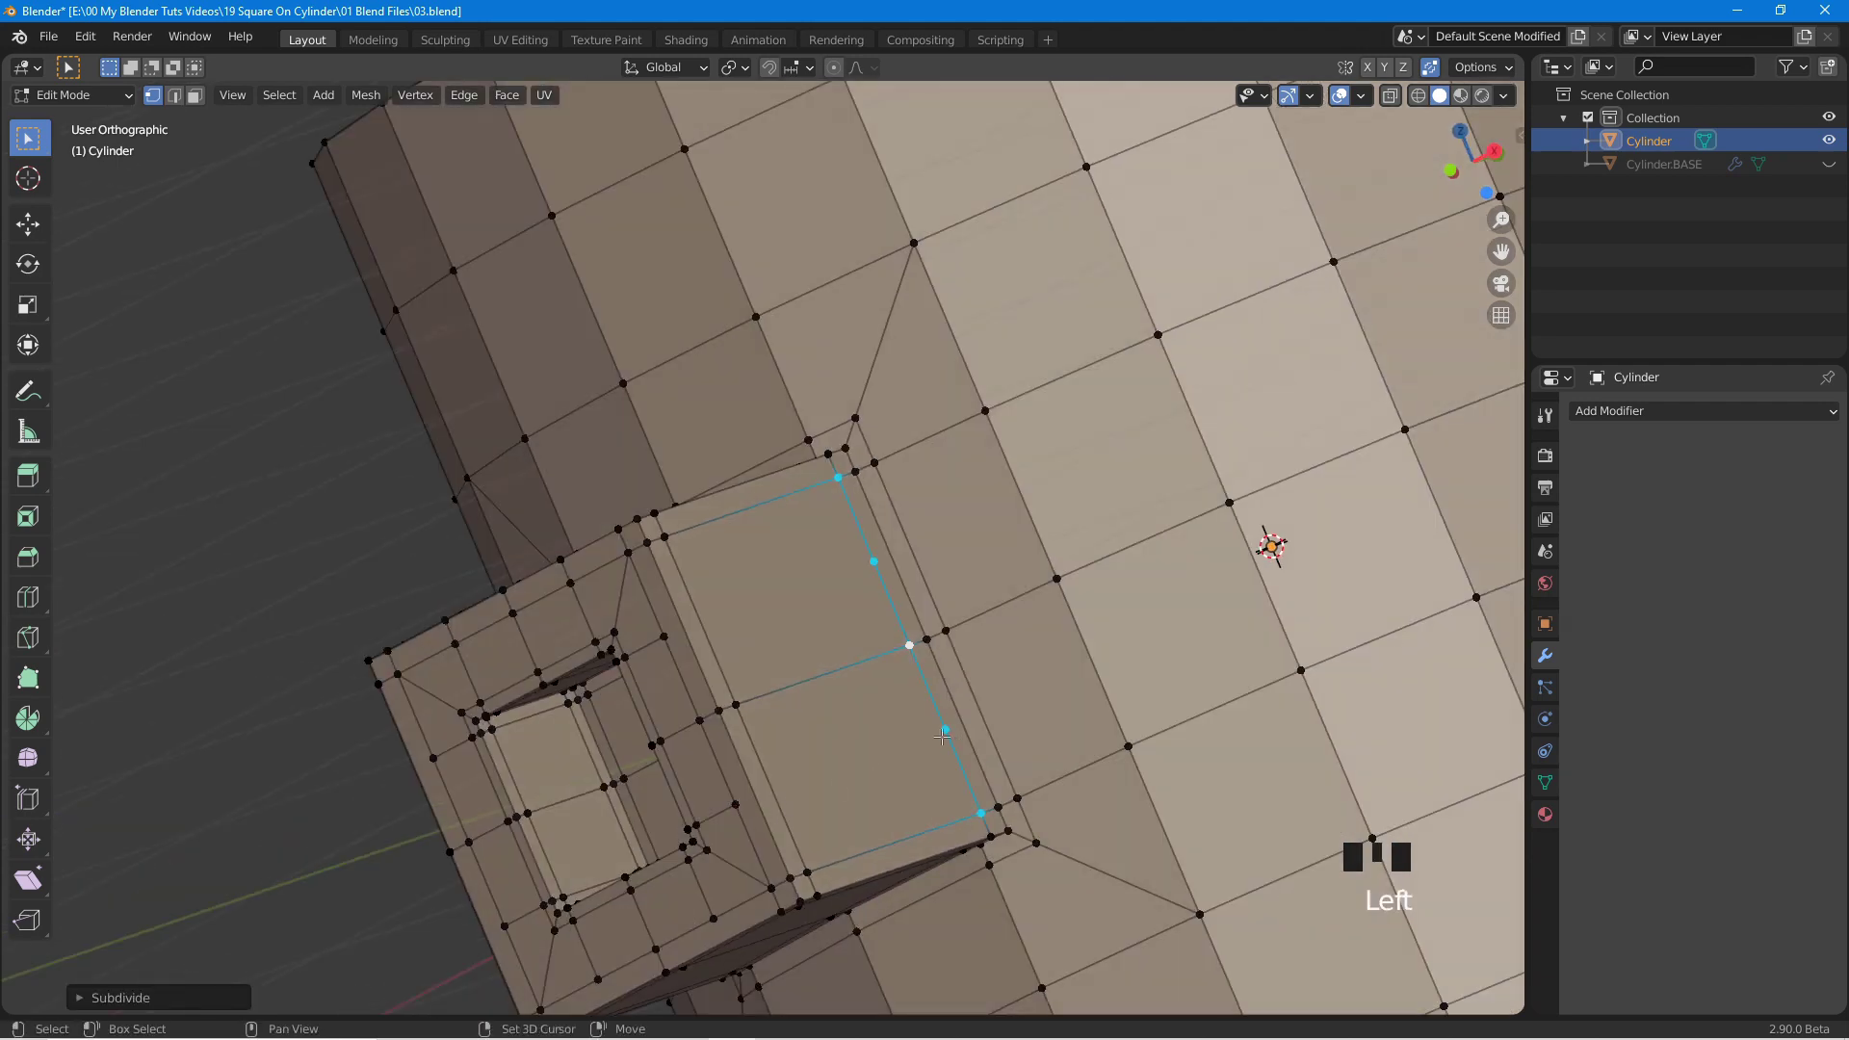
click(733, 809)
click(940, 722)
key(j)
click(651, 623)
click(878, 558)
key(j)
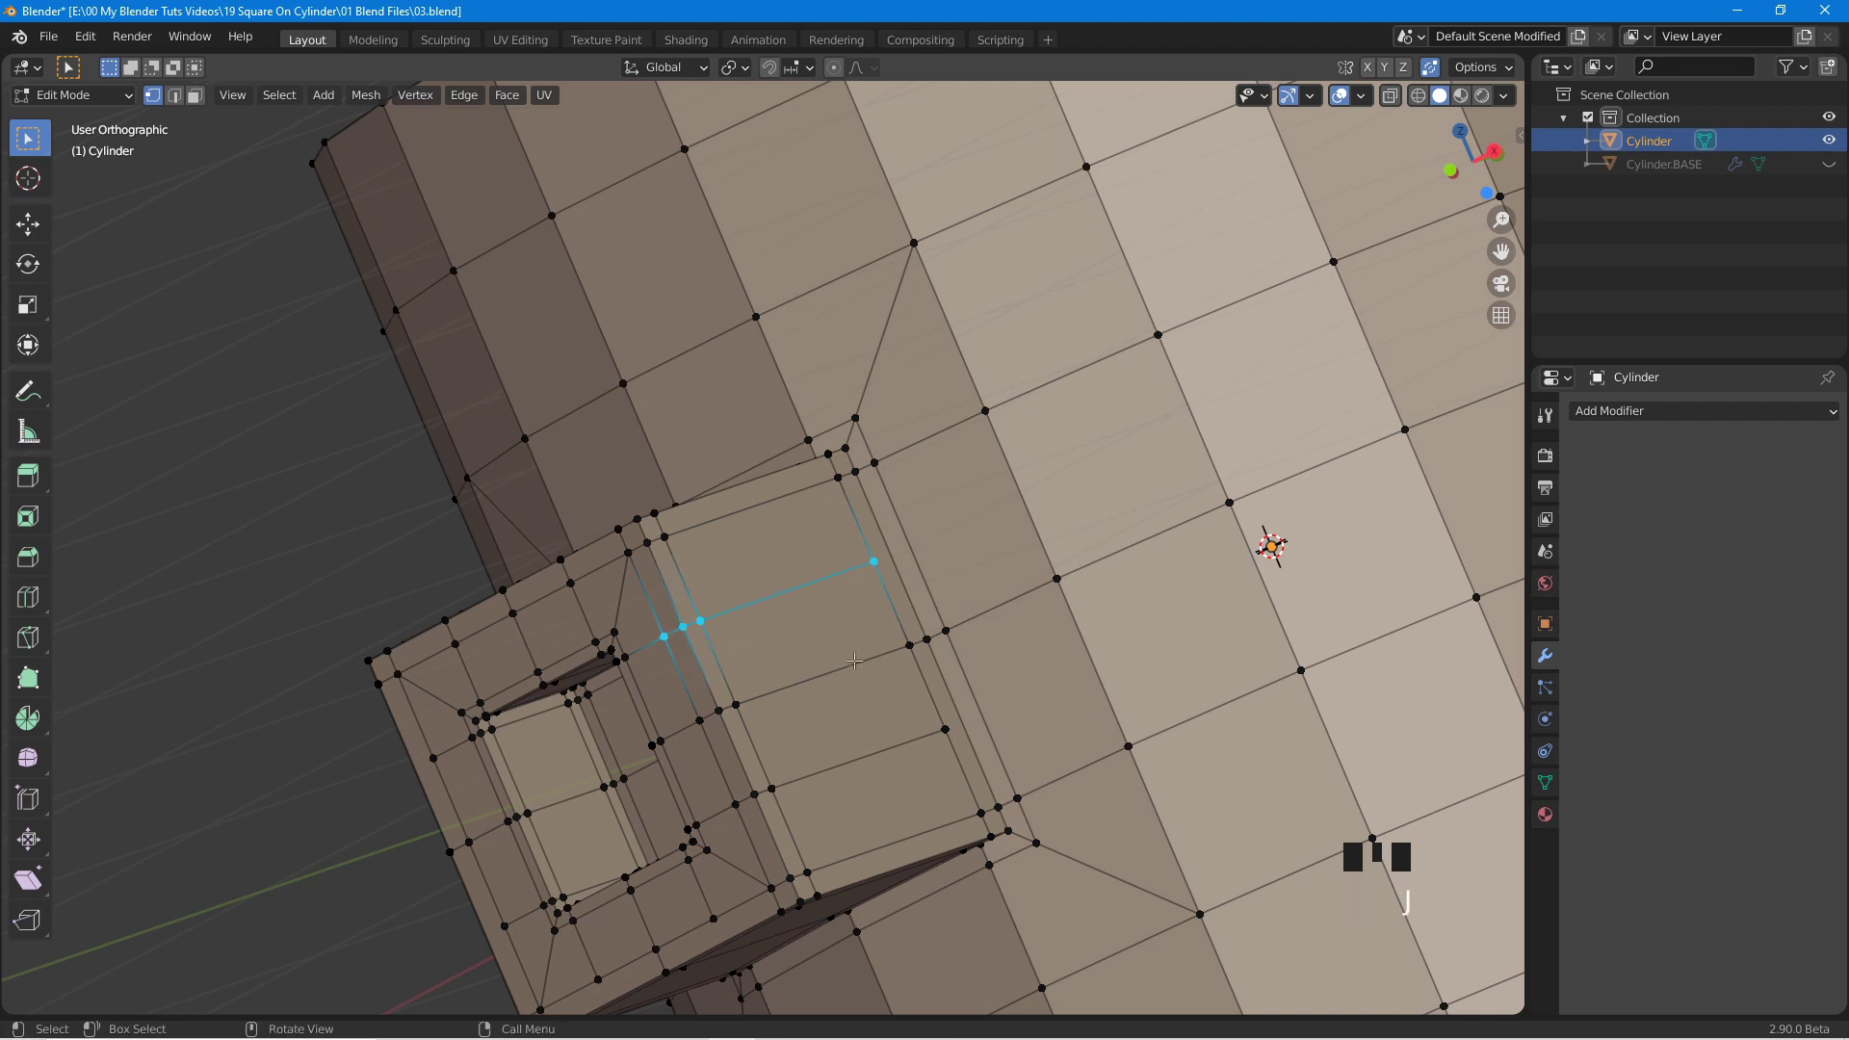
Vertex-slide the new cut's junction vertices along their edges toward the panel corners.
click(860, 556)
key(g)
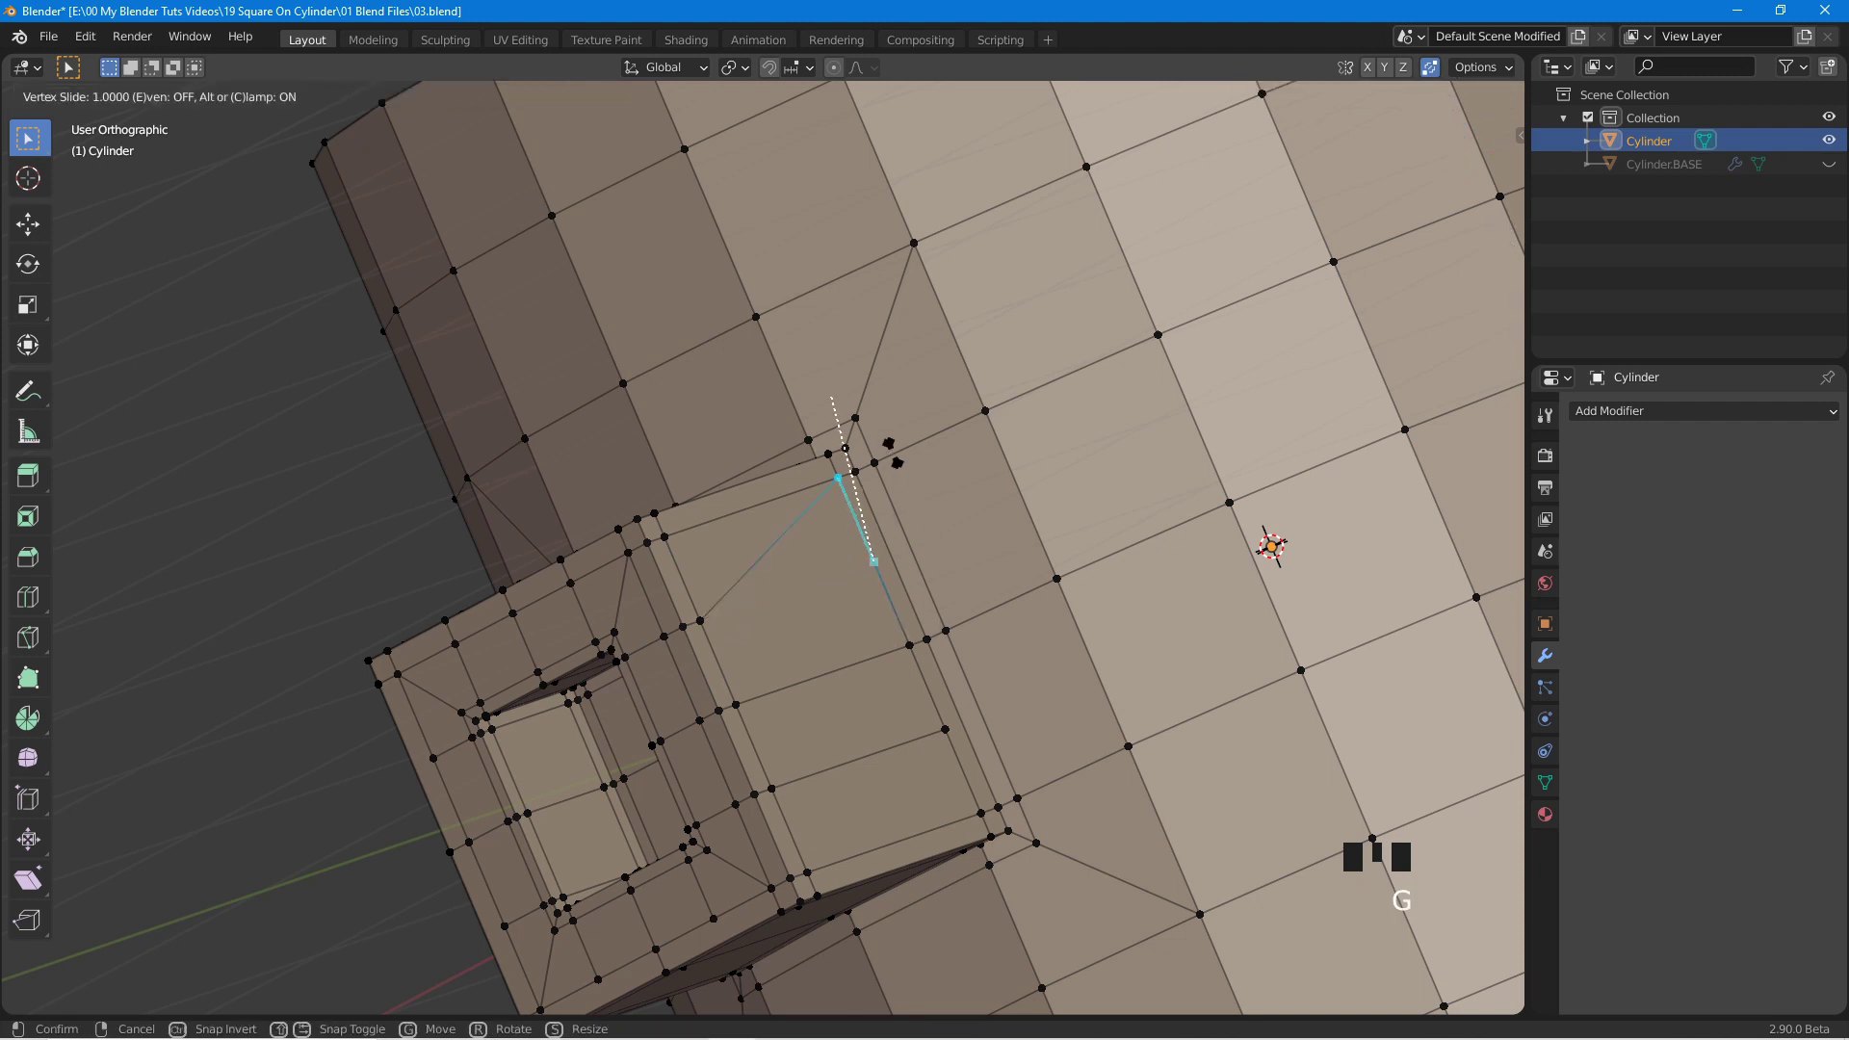
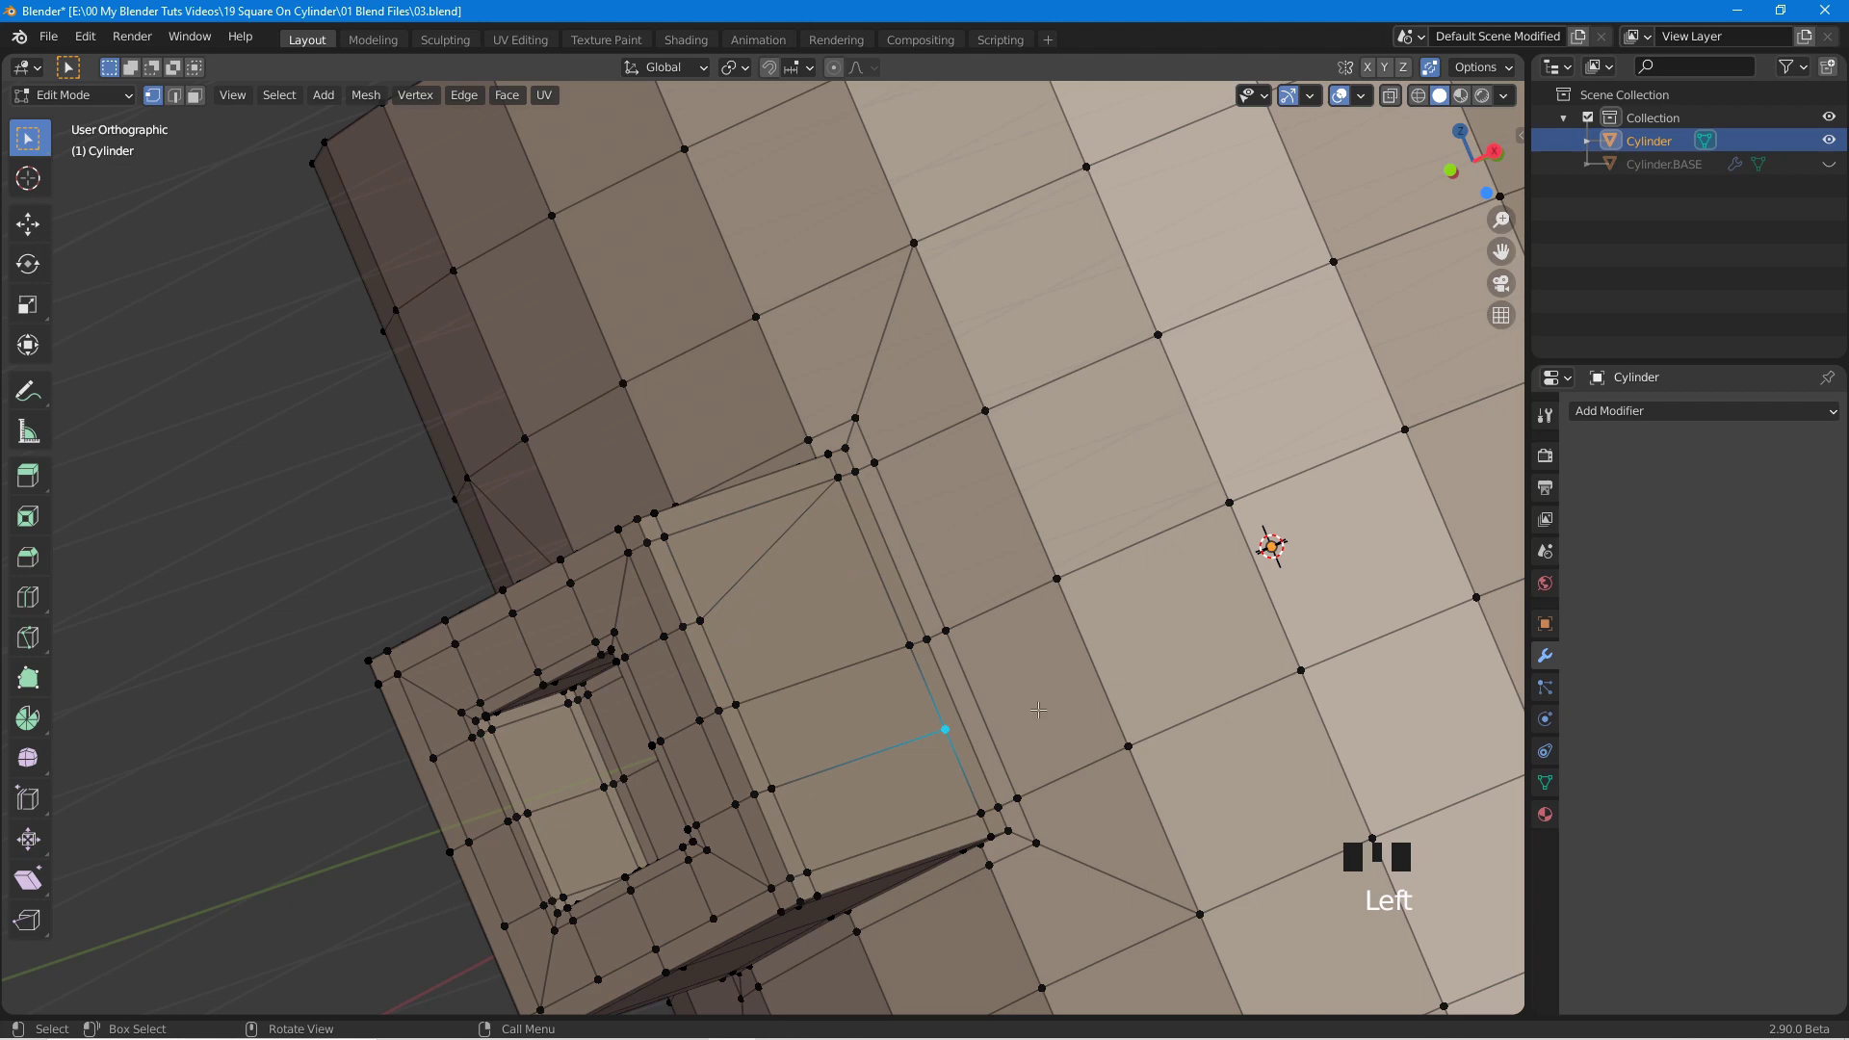
key(g)
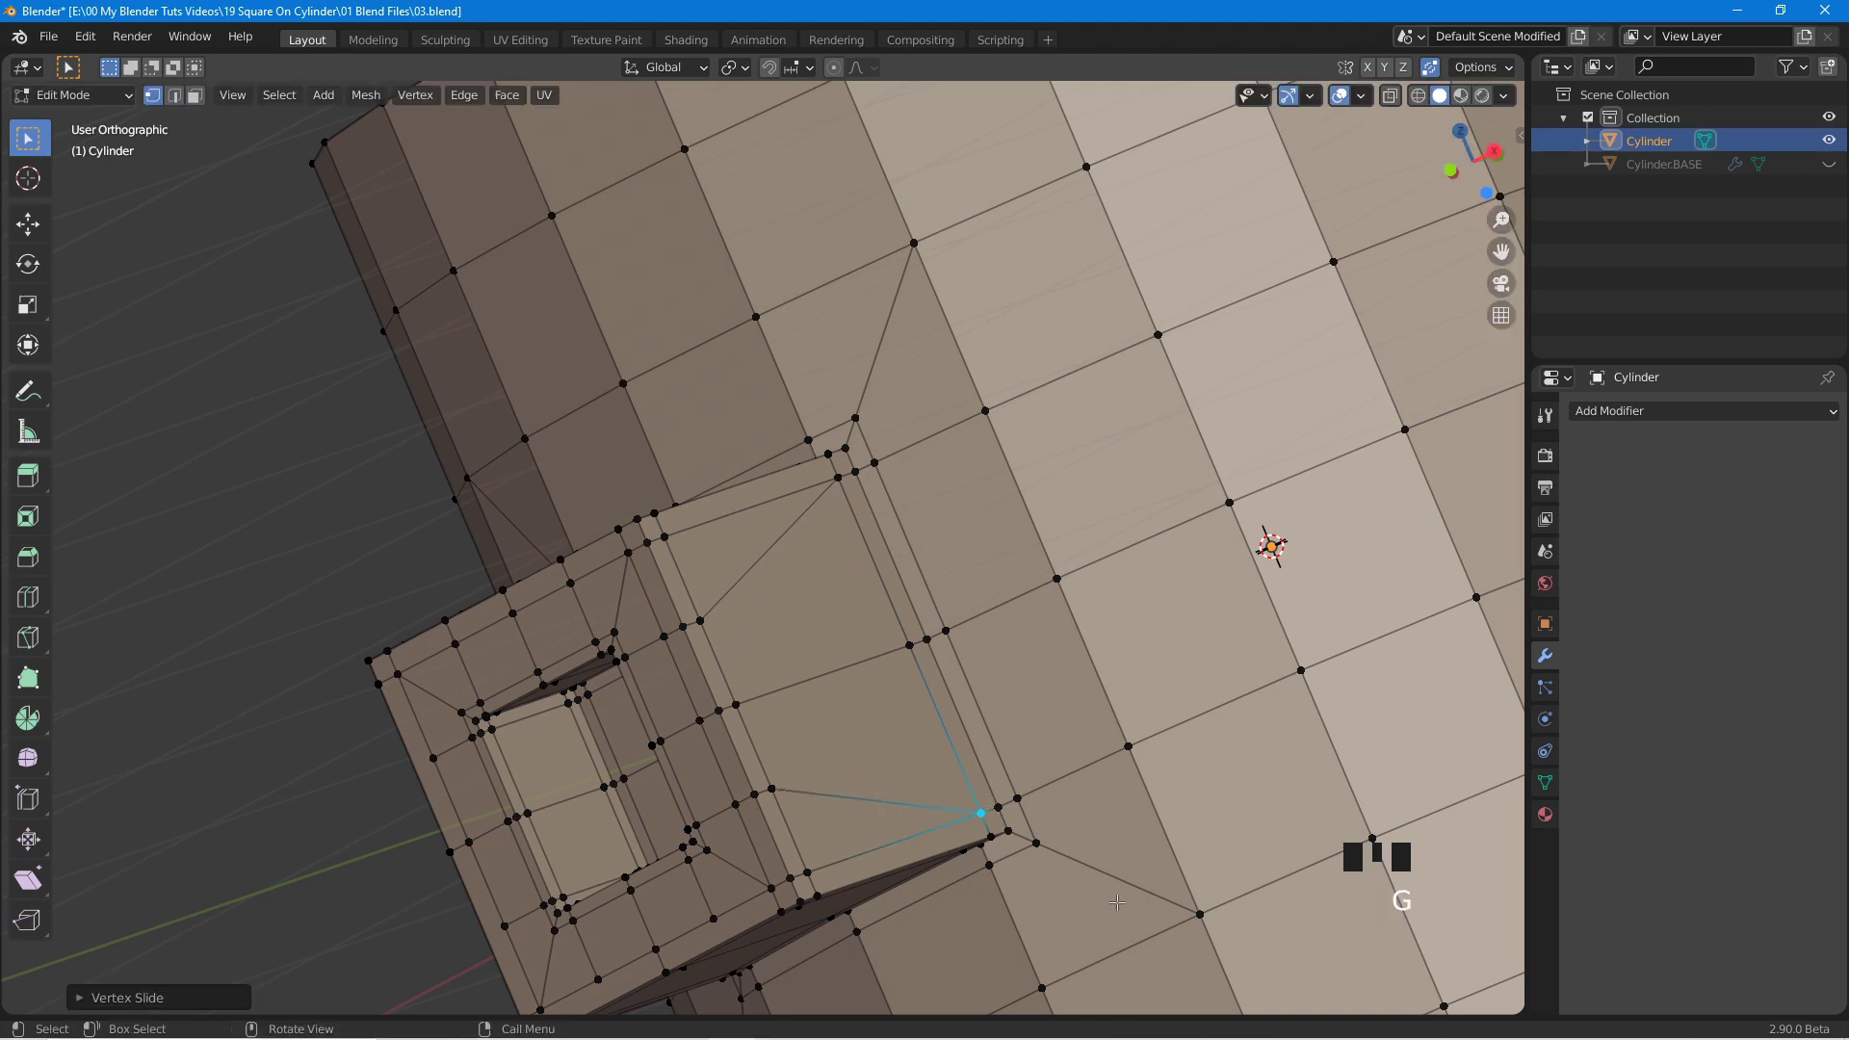
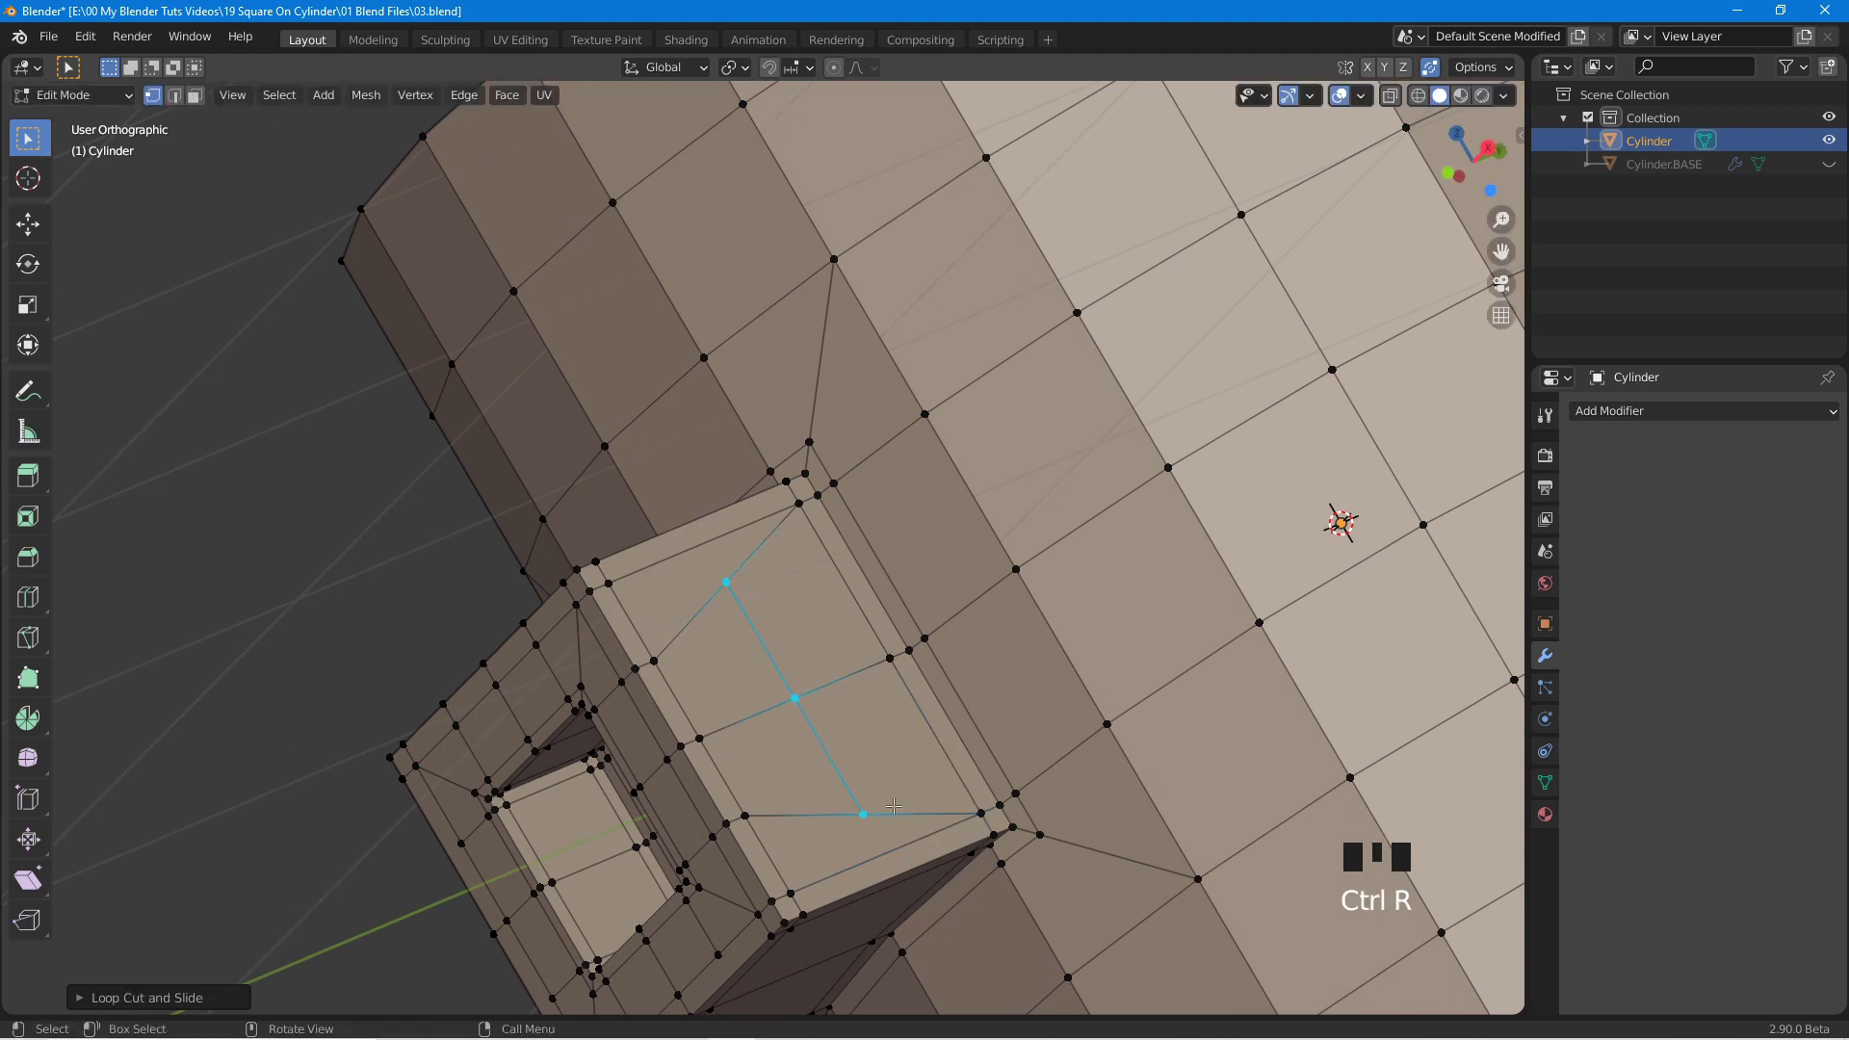
click(889, 797)
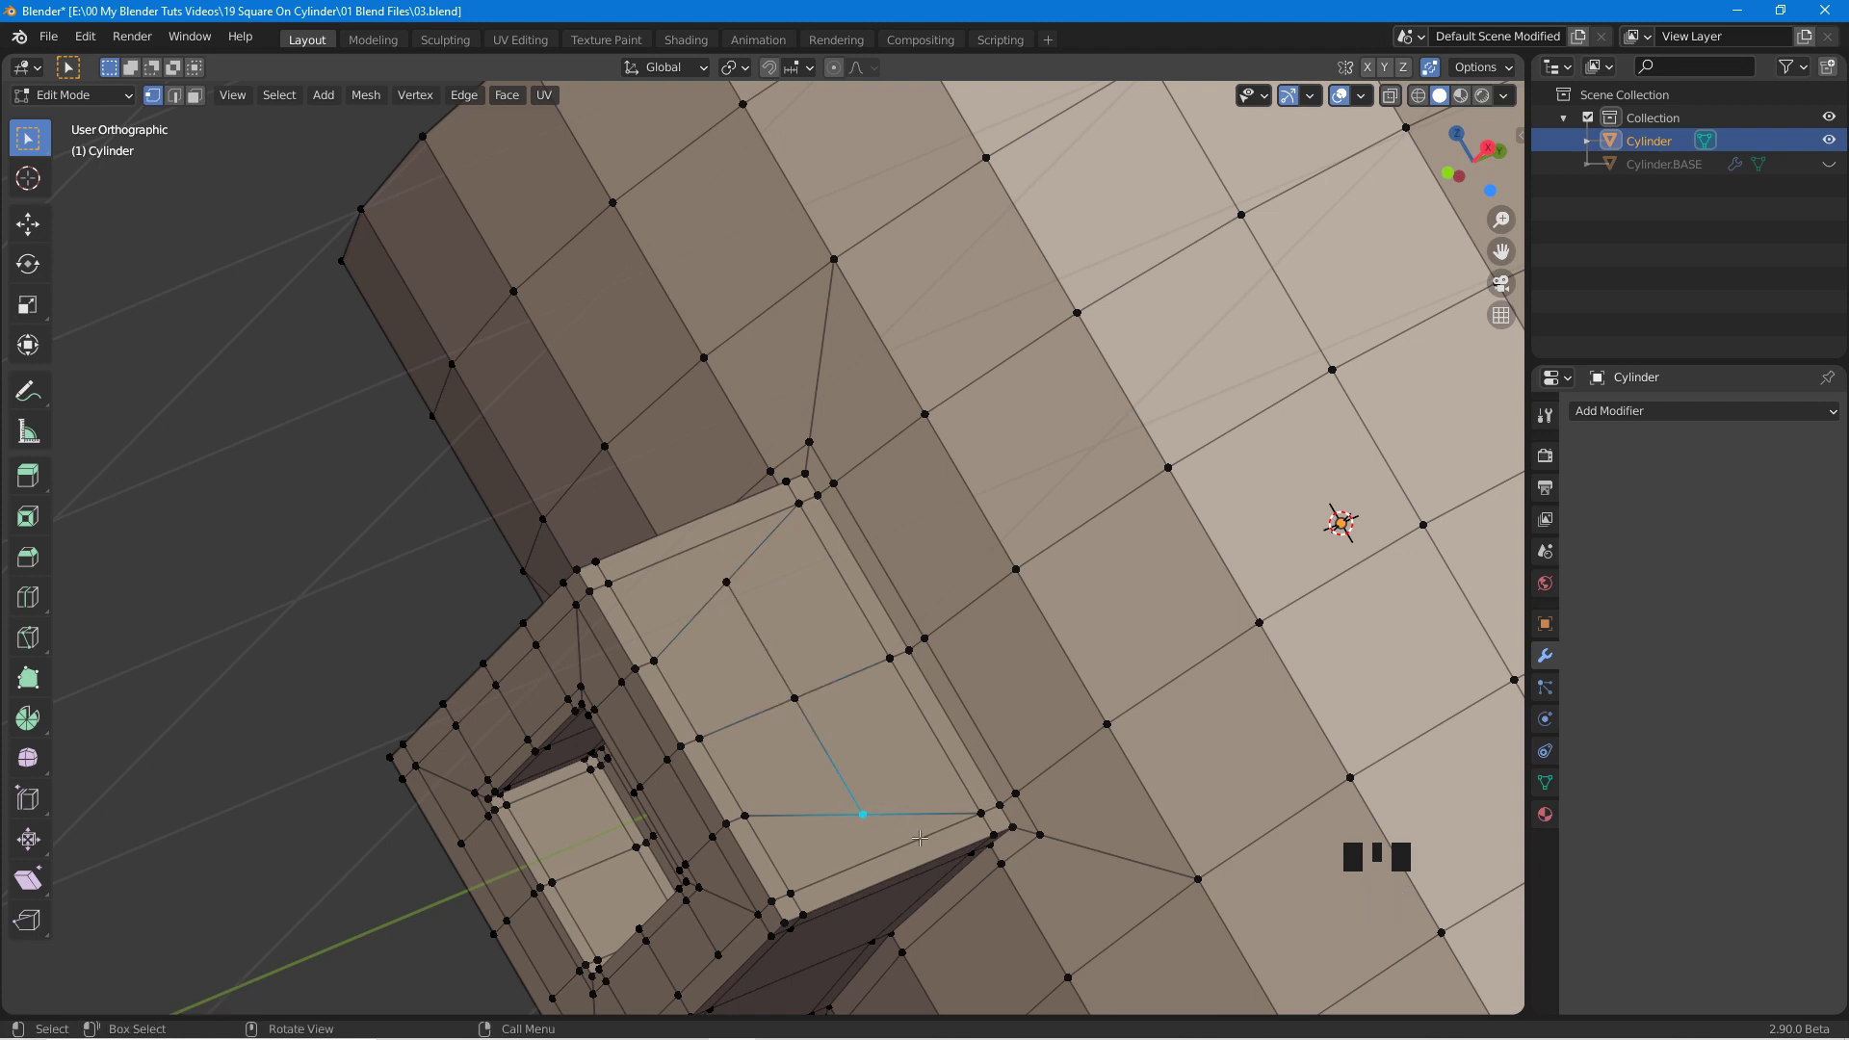
key(g)
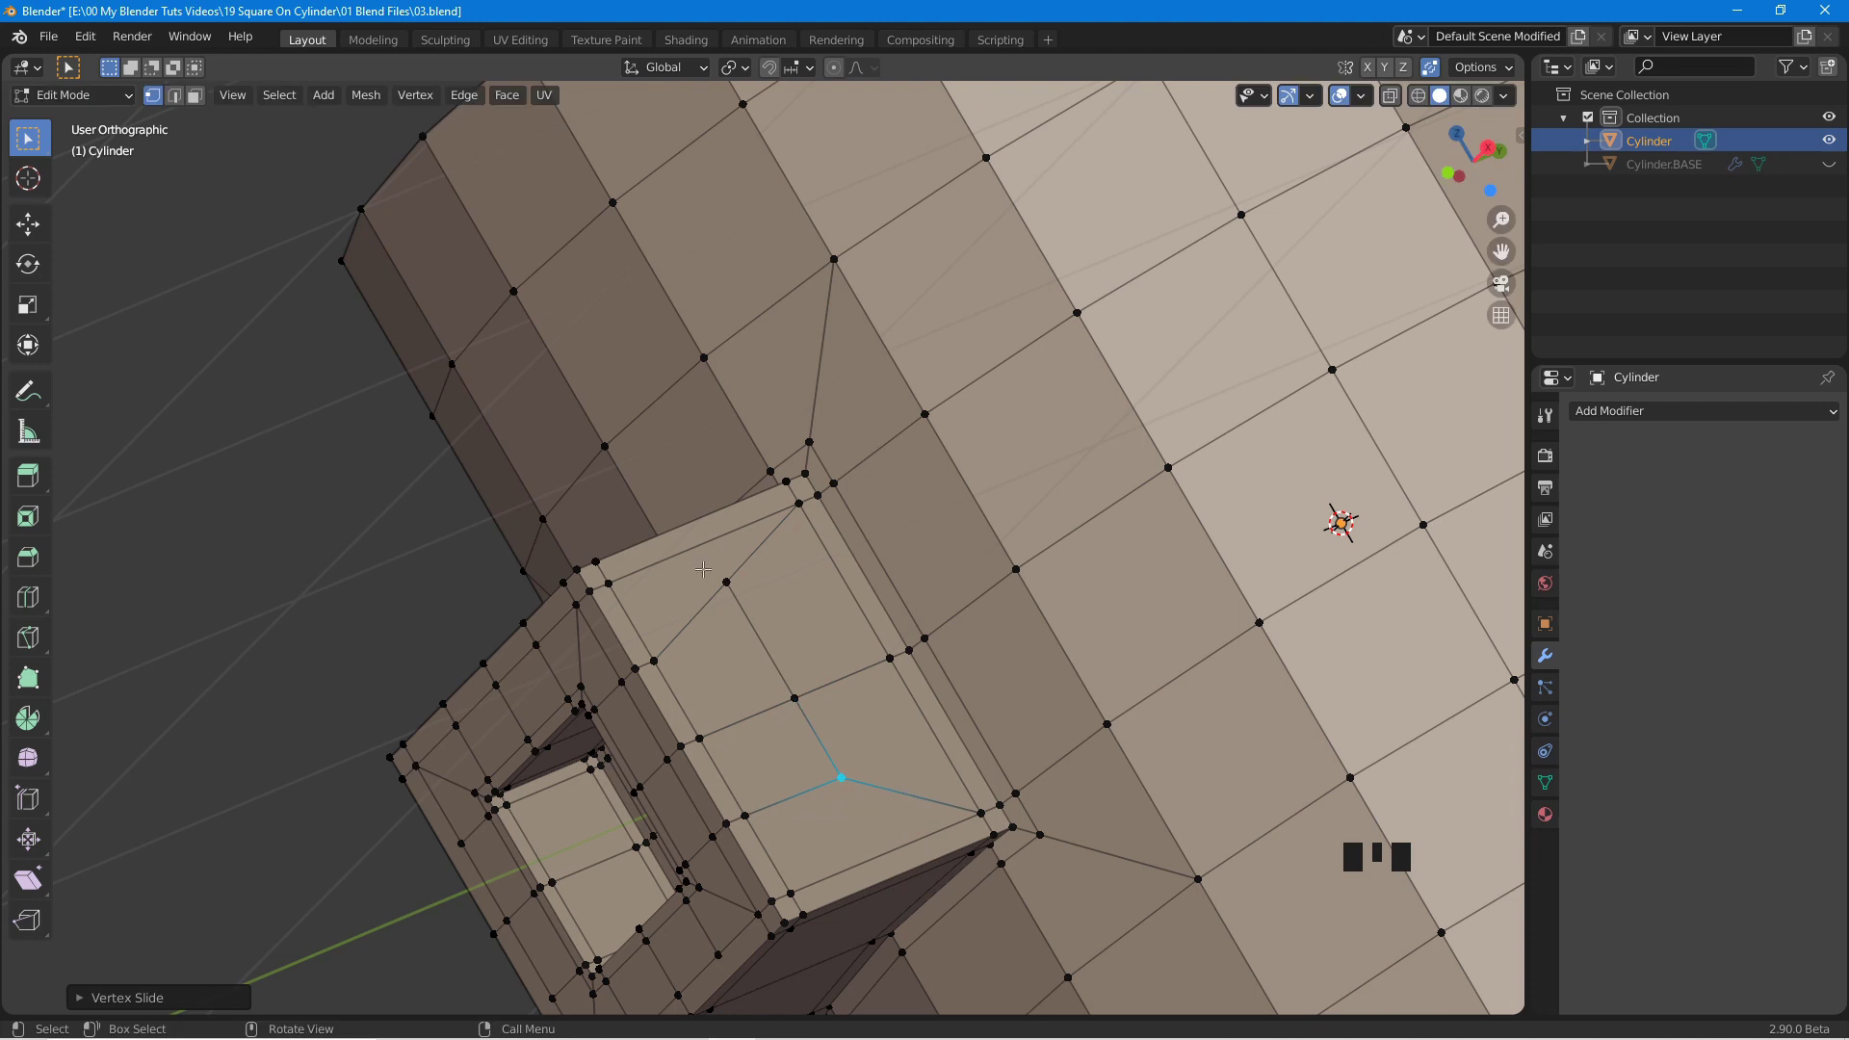
click(695, 561)
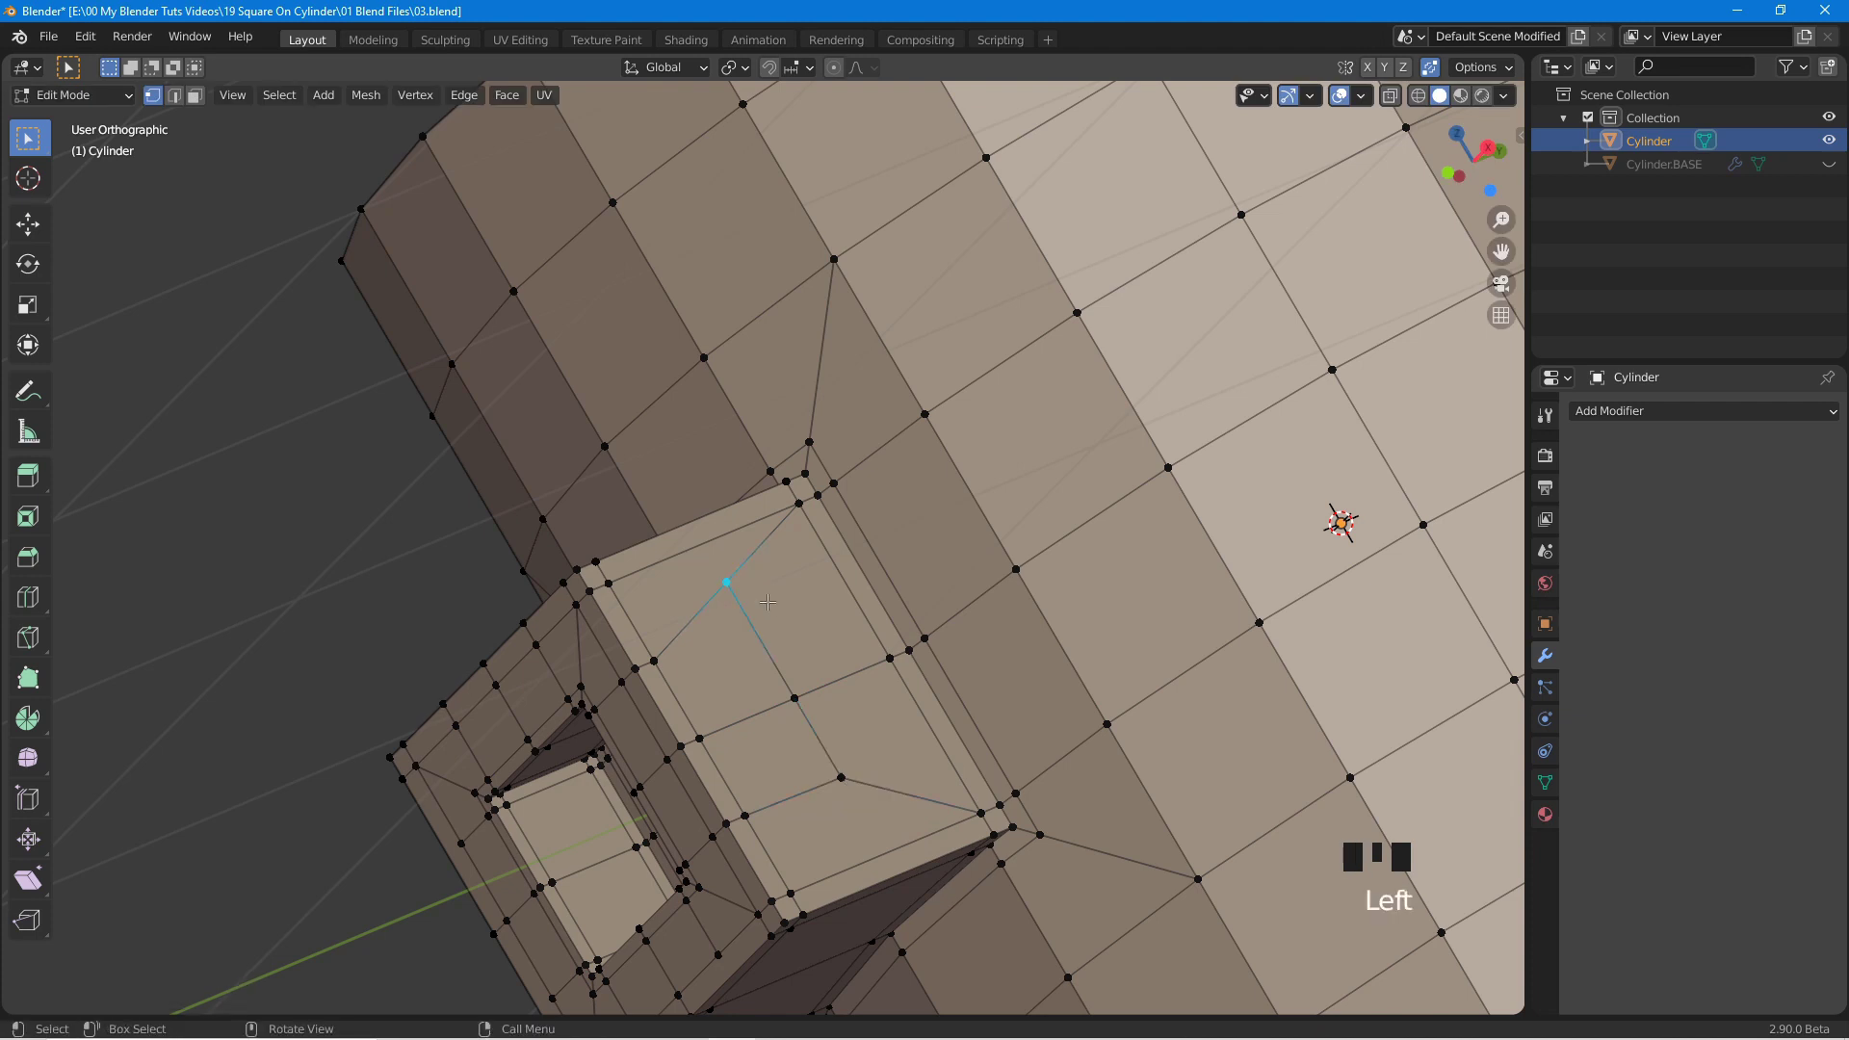
key(g)
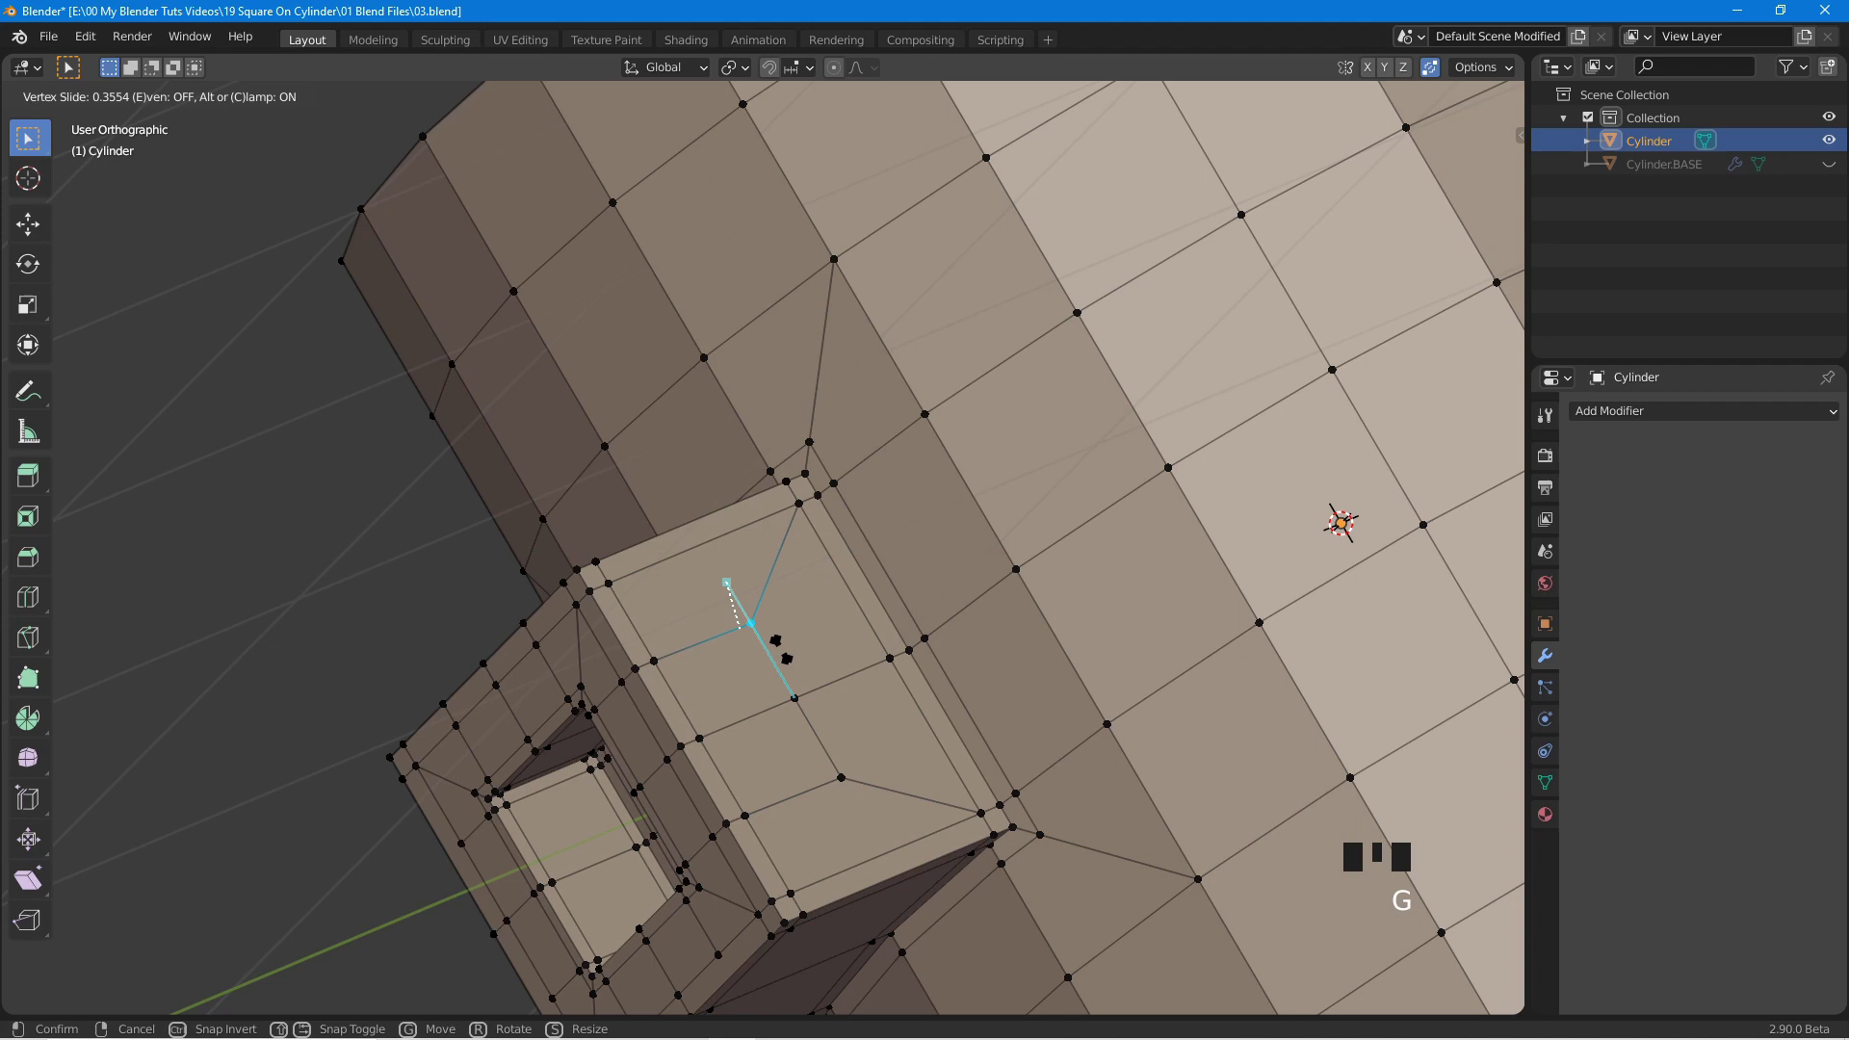
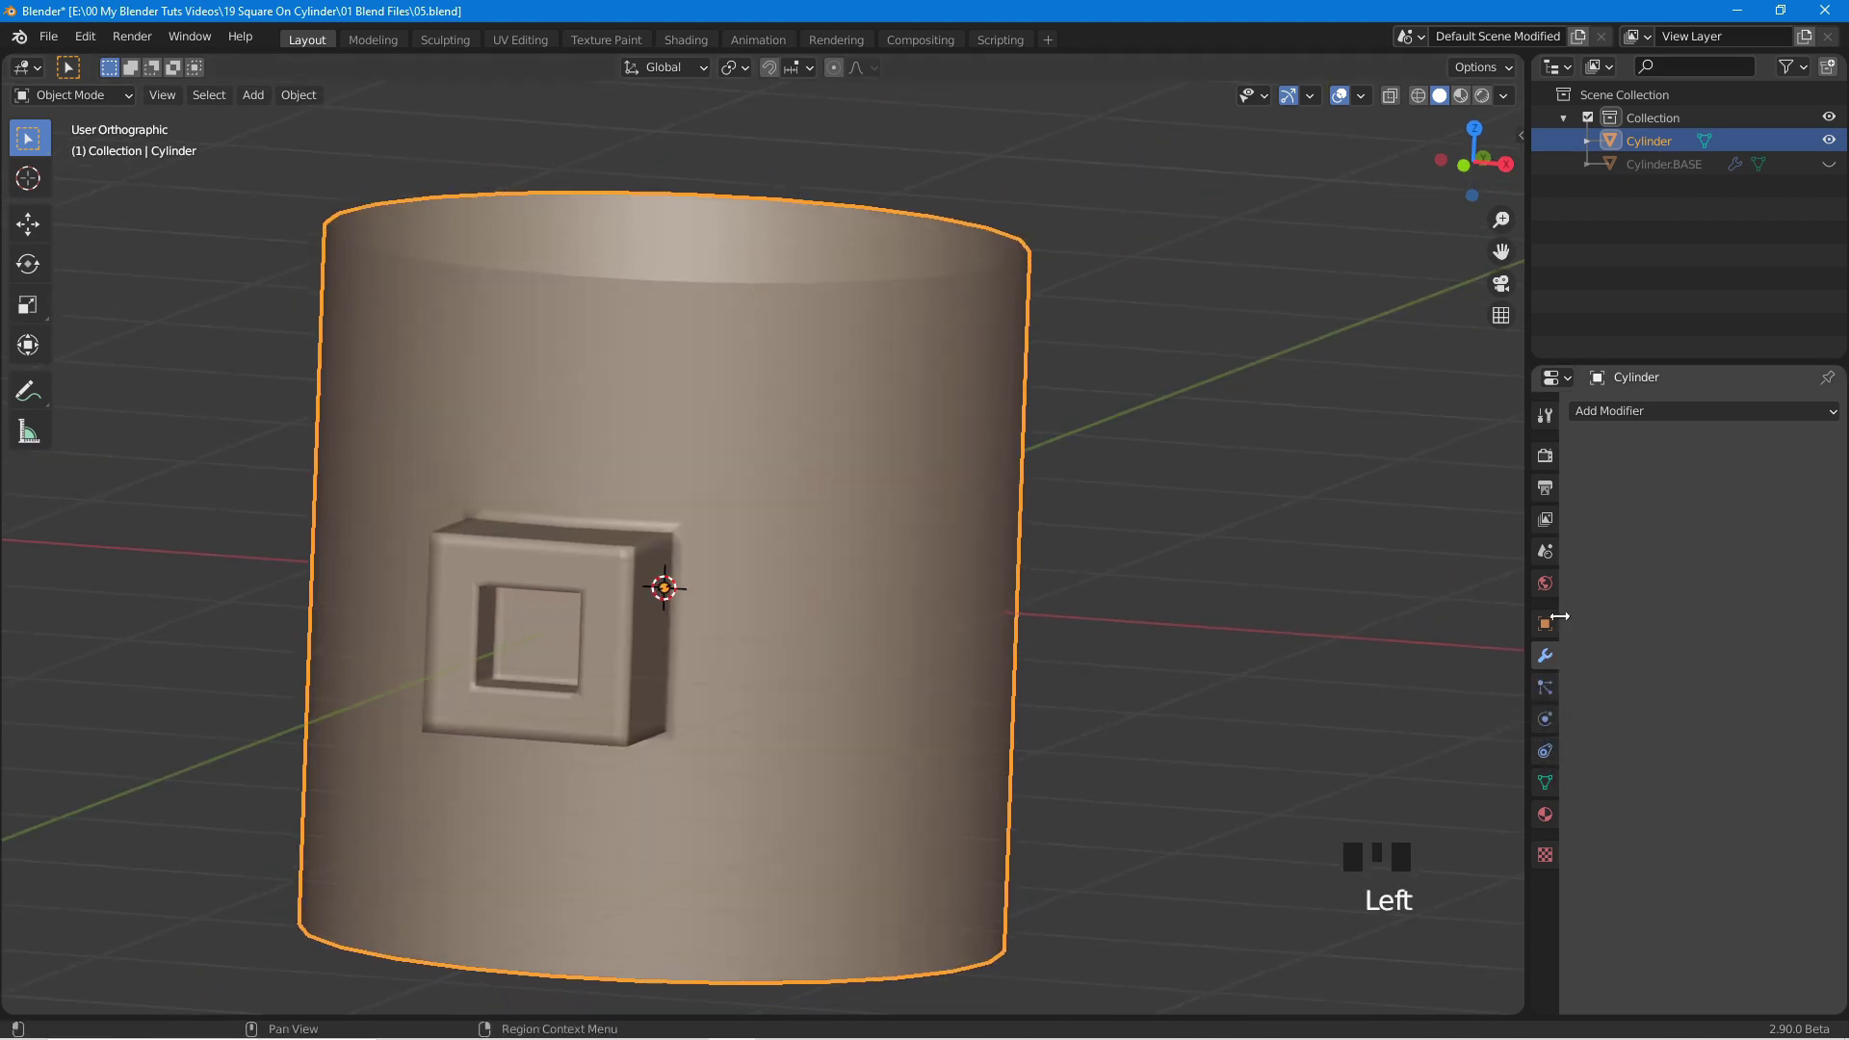
Add a level-2 Subdivision Surface to Cylinder, inspect the rounded panel, then select Cylinder.BASE.
click(1644, 423)
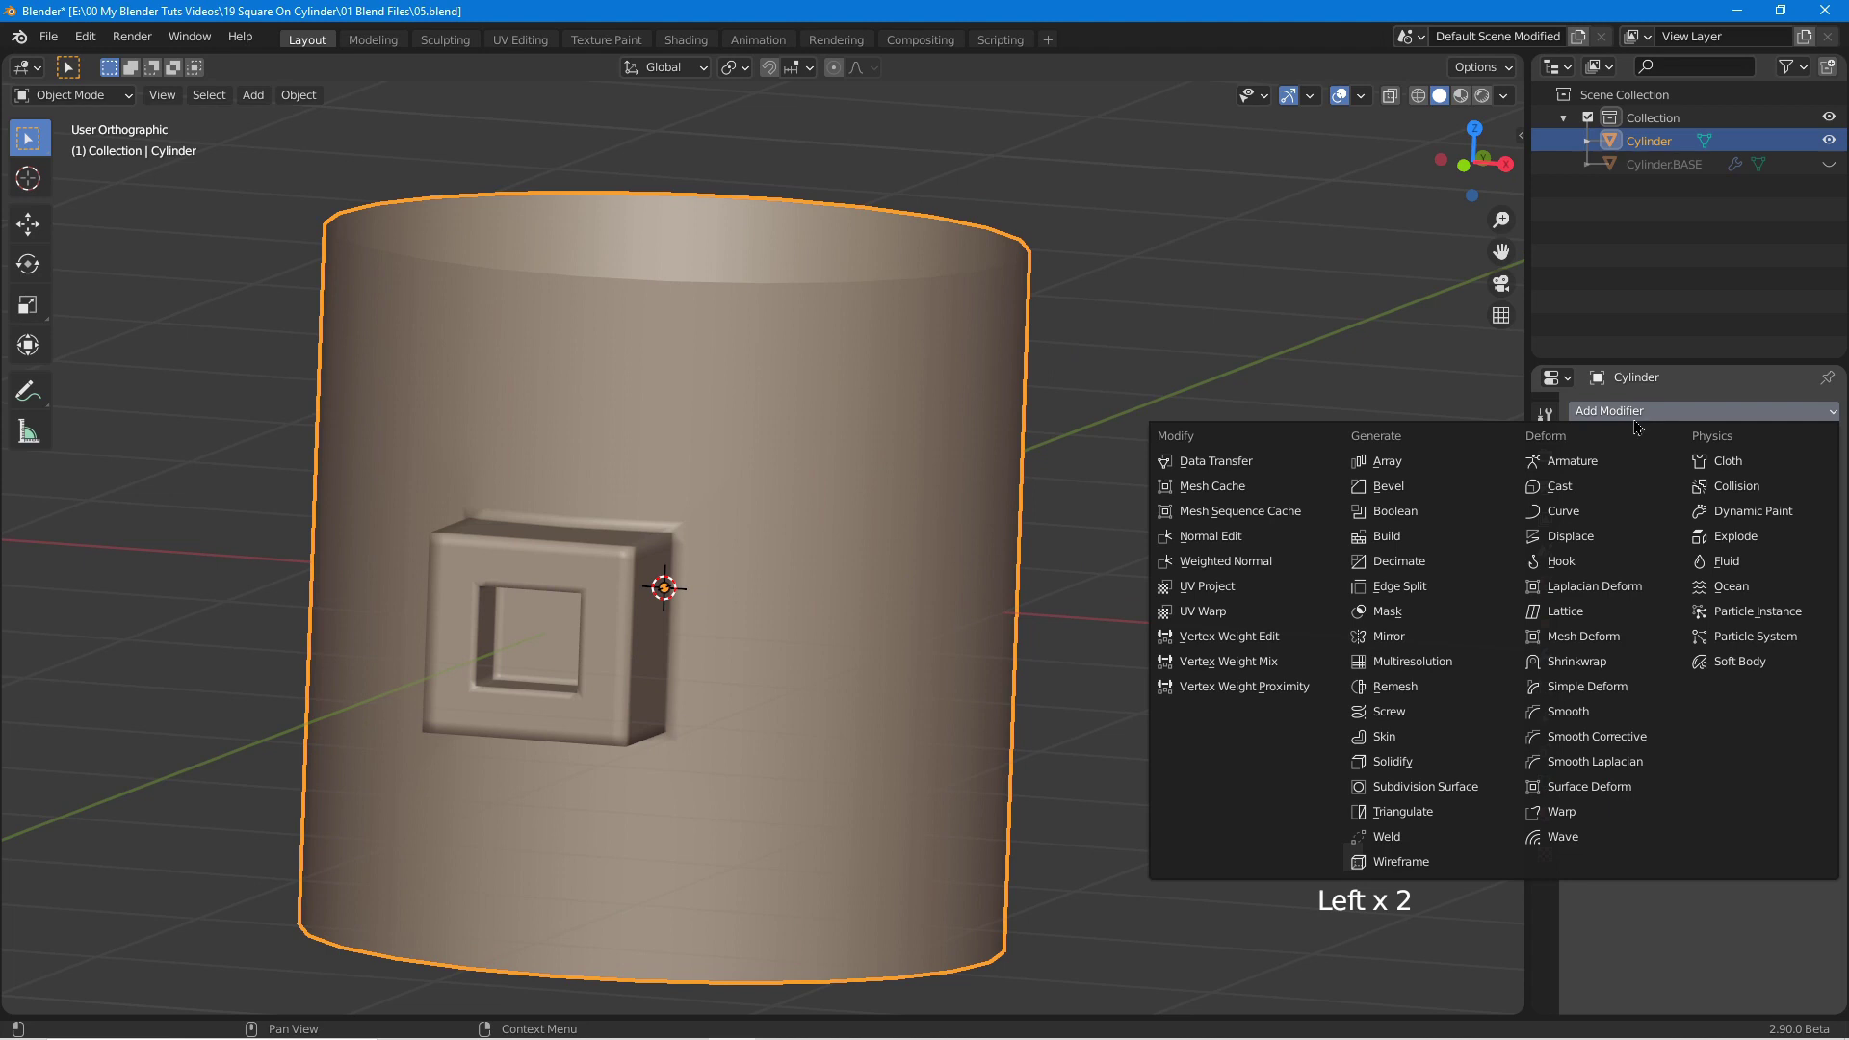
drag(1459, 792, 1708, 587)
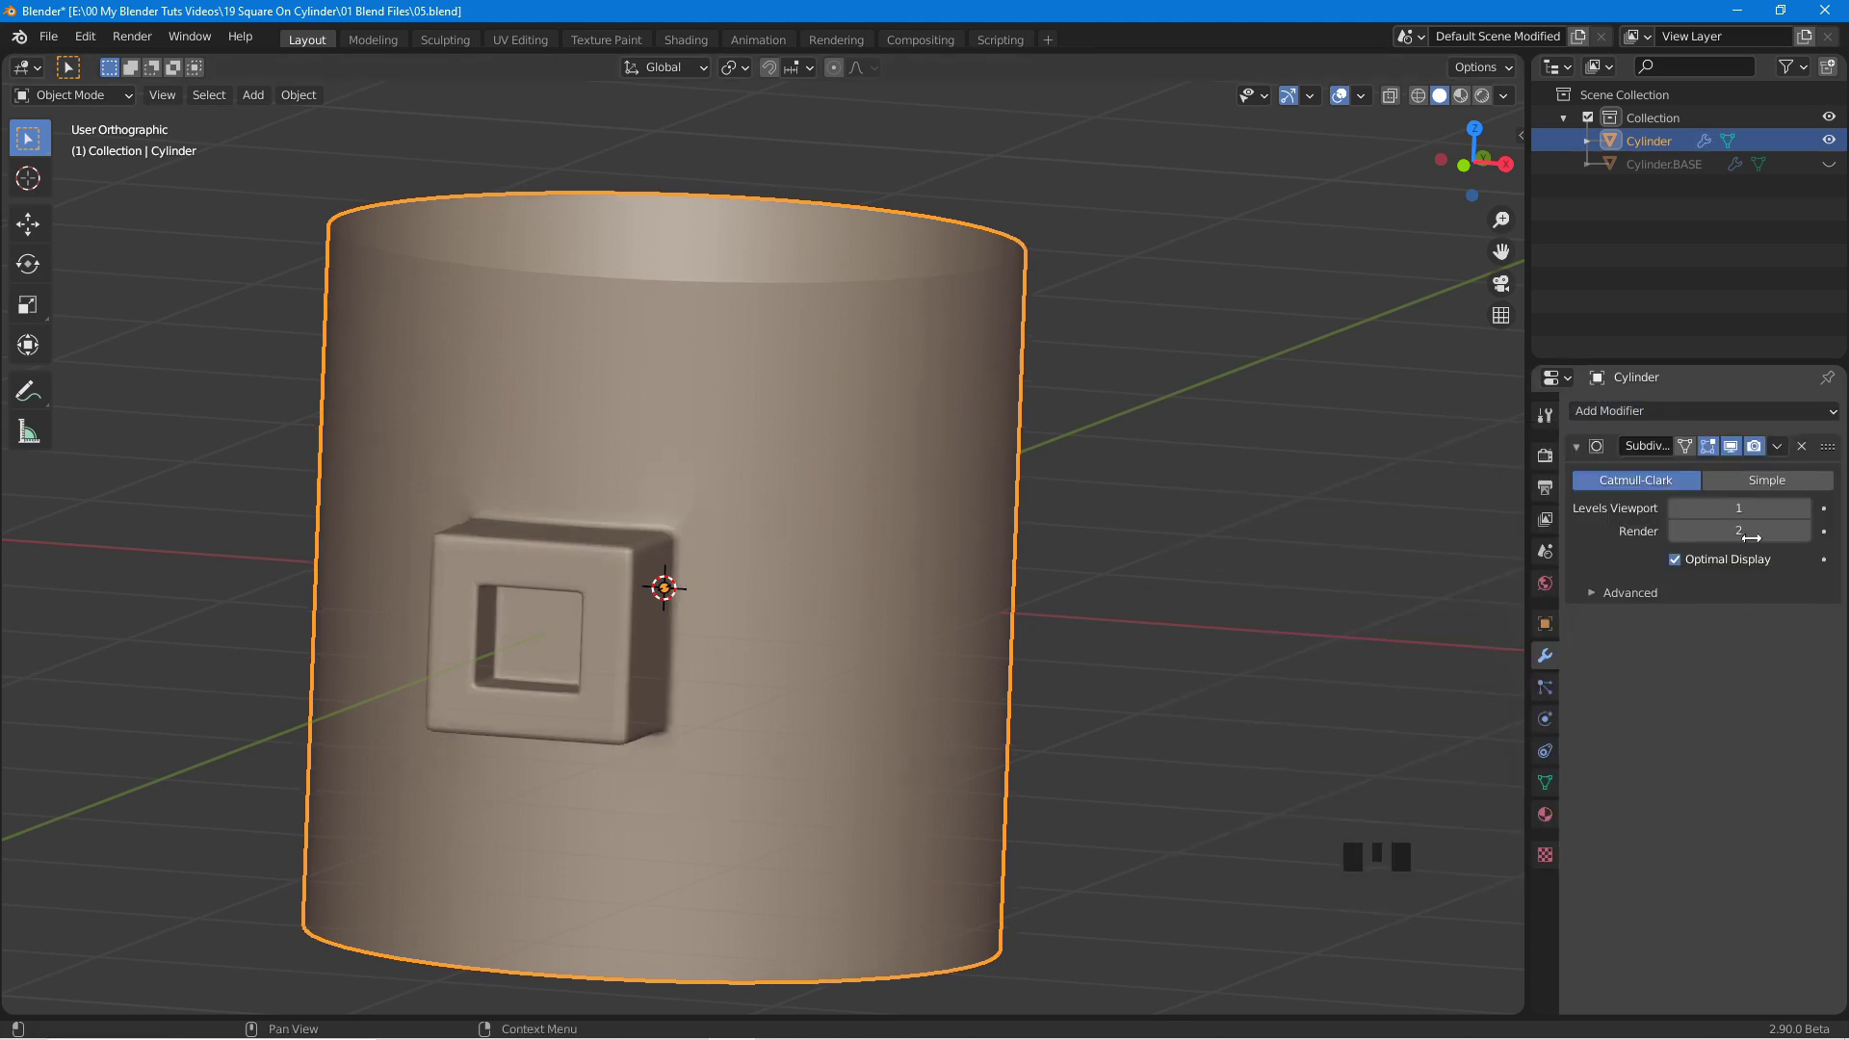
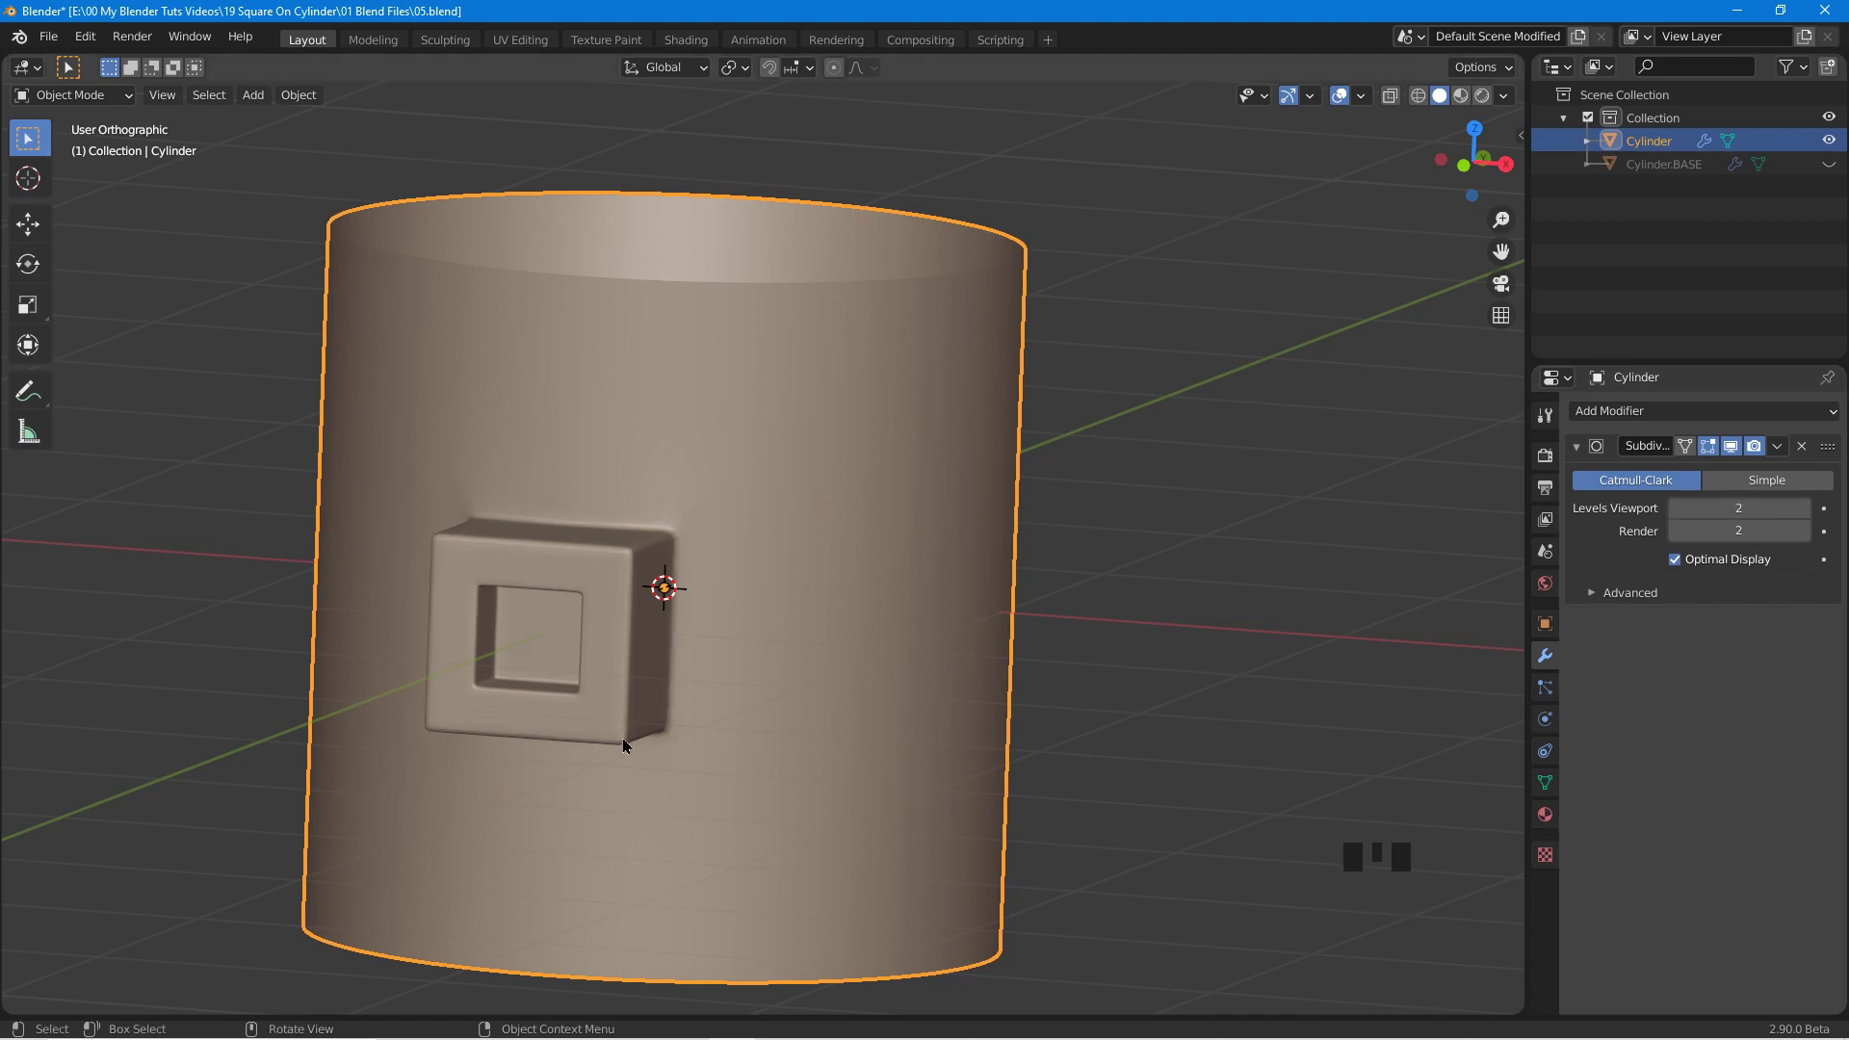
scroll(up, 3)
drag(765, 669, 972, 436)
scroll(up, 3)
drag(1017, 435, 951, 469)
scroll(down, 3)
drag(833, 455, 1652, 172)
click(1652, 172)
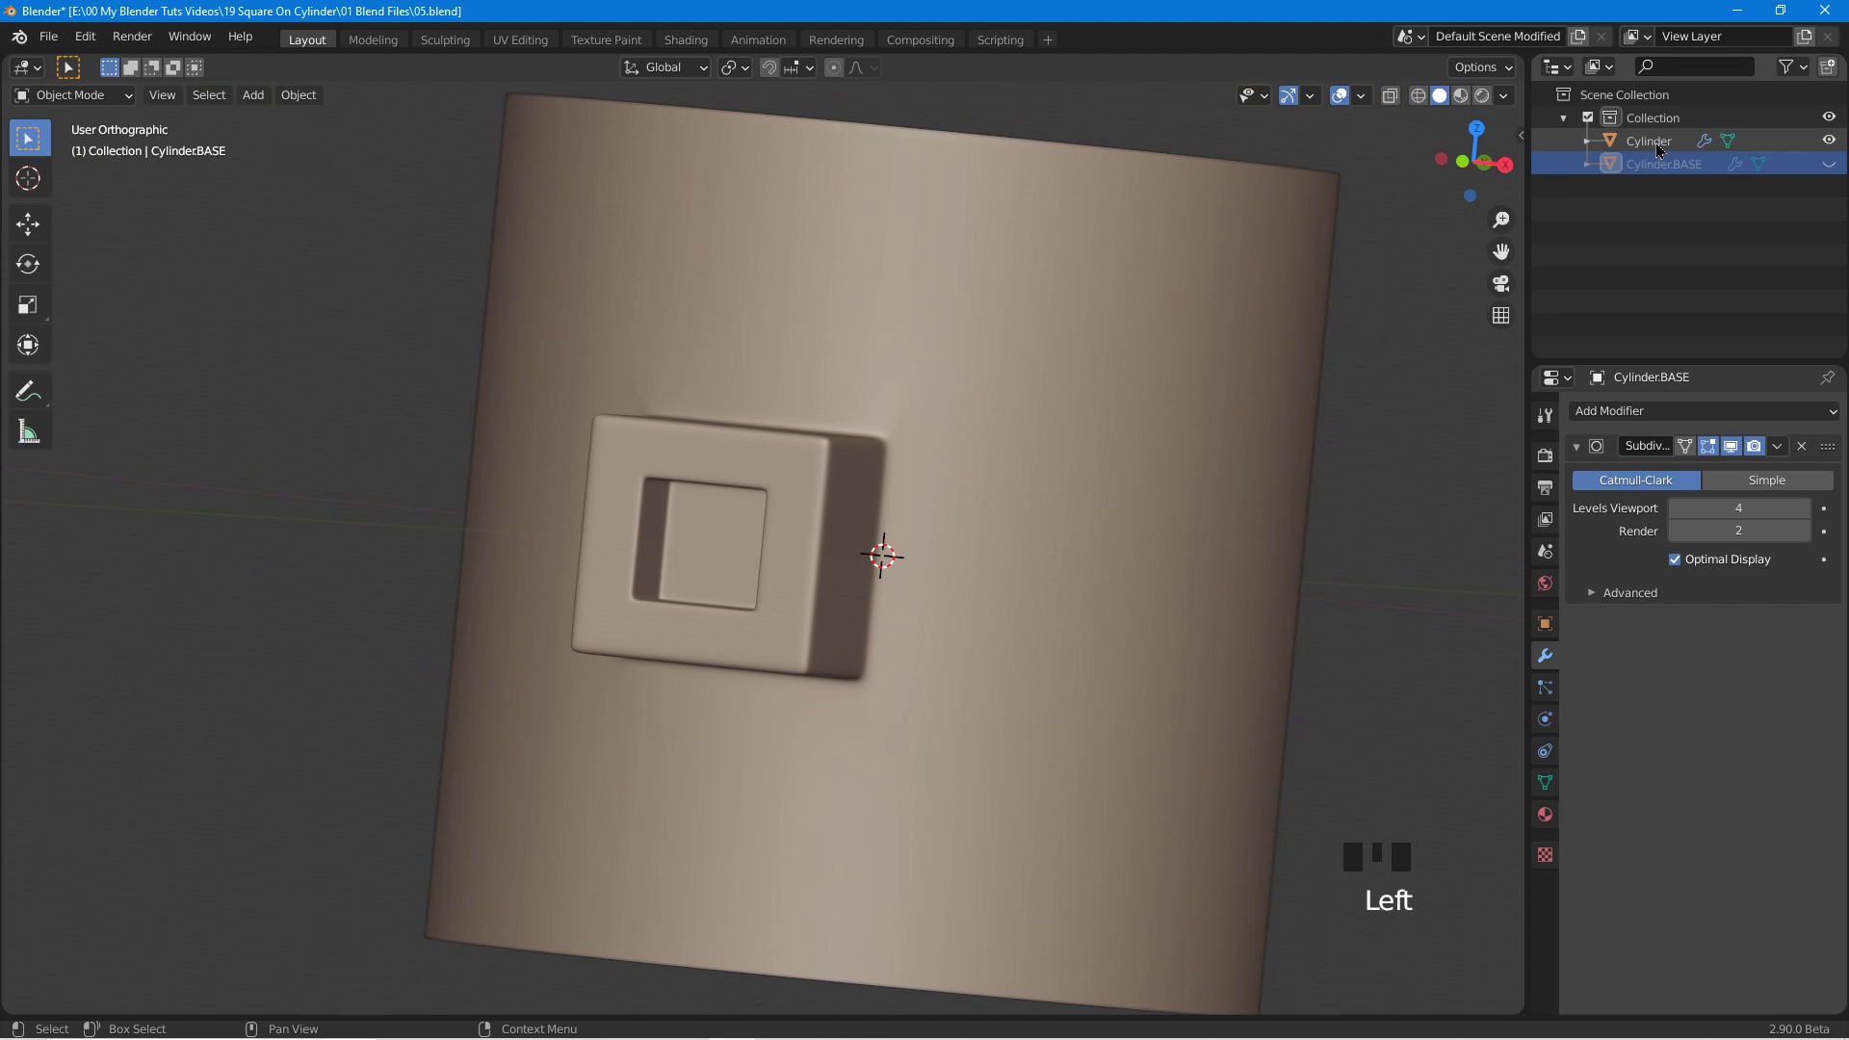
Reselect Cylinder, enter Edit Mode on its mesh and switch the selection mode for the body.
click(1660, 147)
drag(989, 451, 1807, 453)
drag(1807, 452, 876, 519)
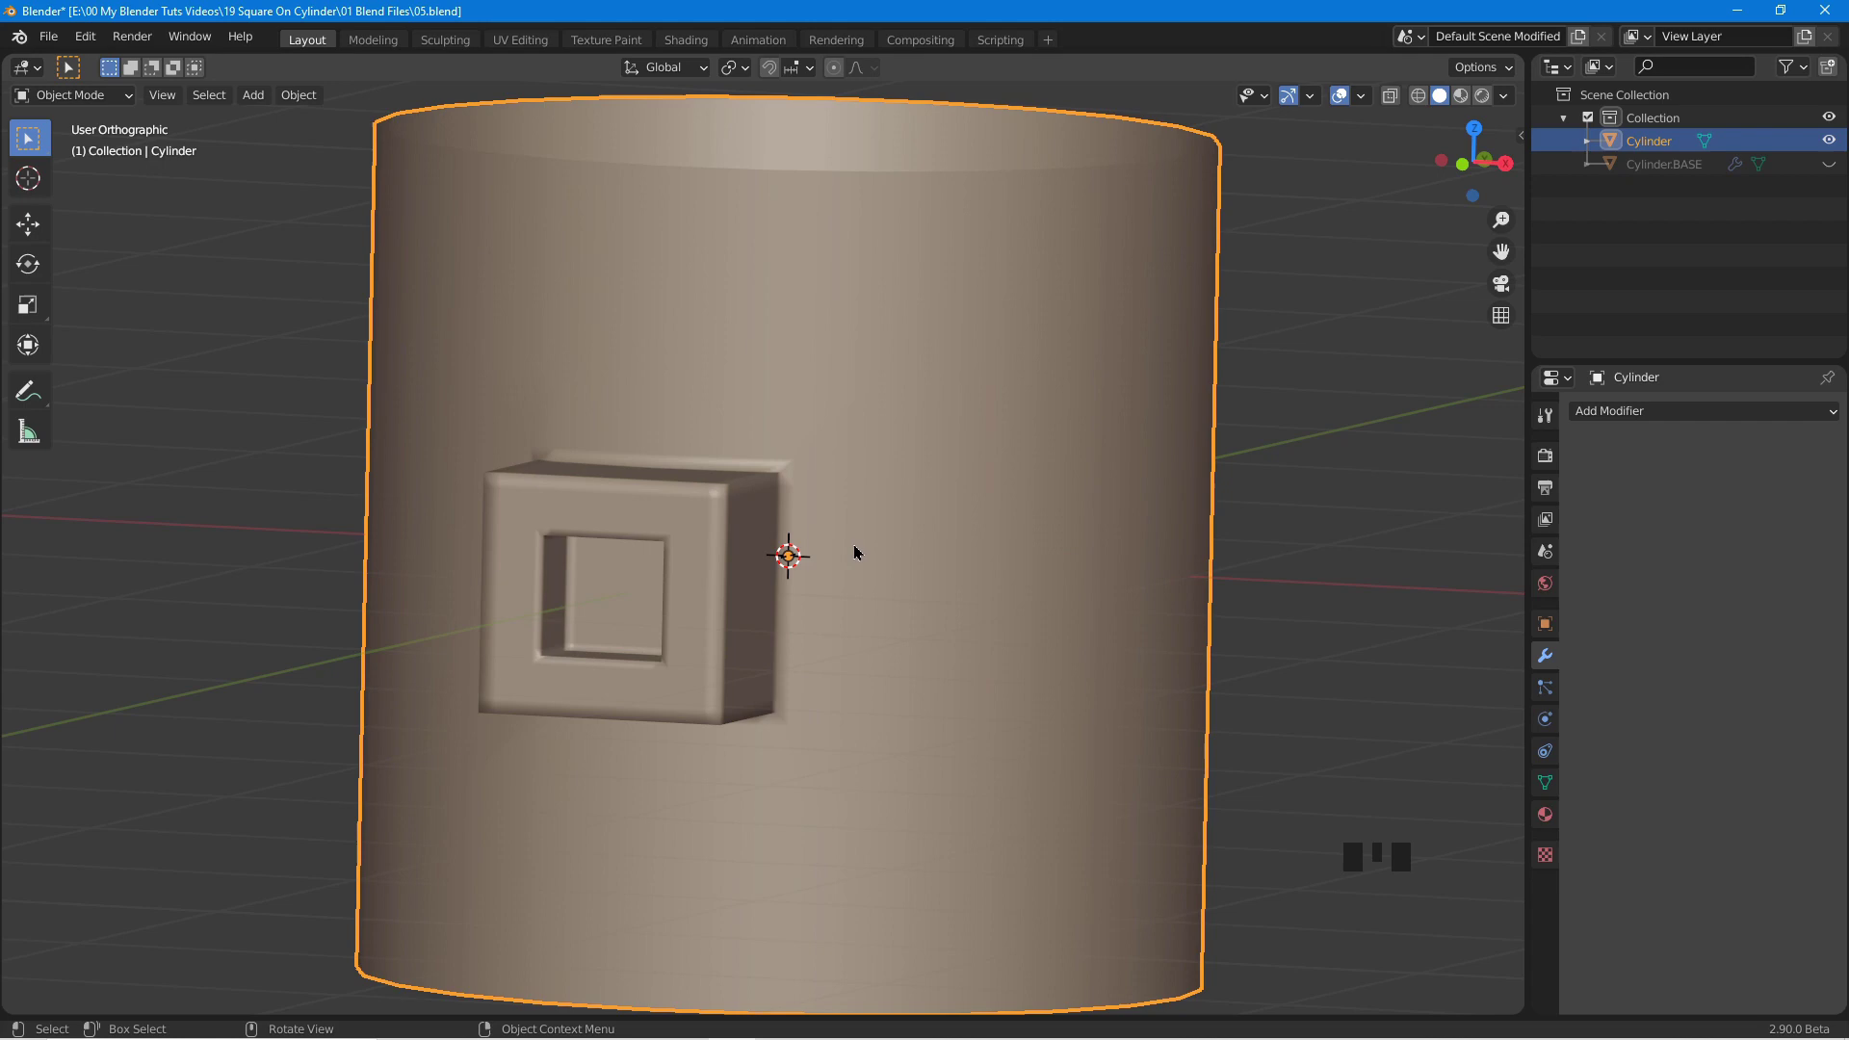
key(Tab)
drag(776, 561, 849, 512)
scroll(up, 3)
click(161, 95)
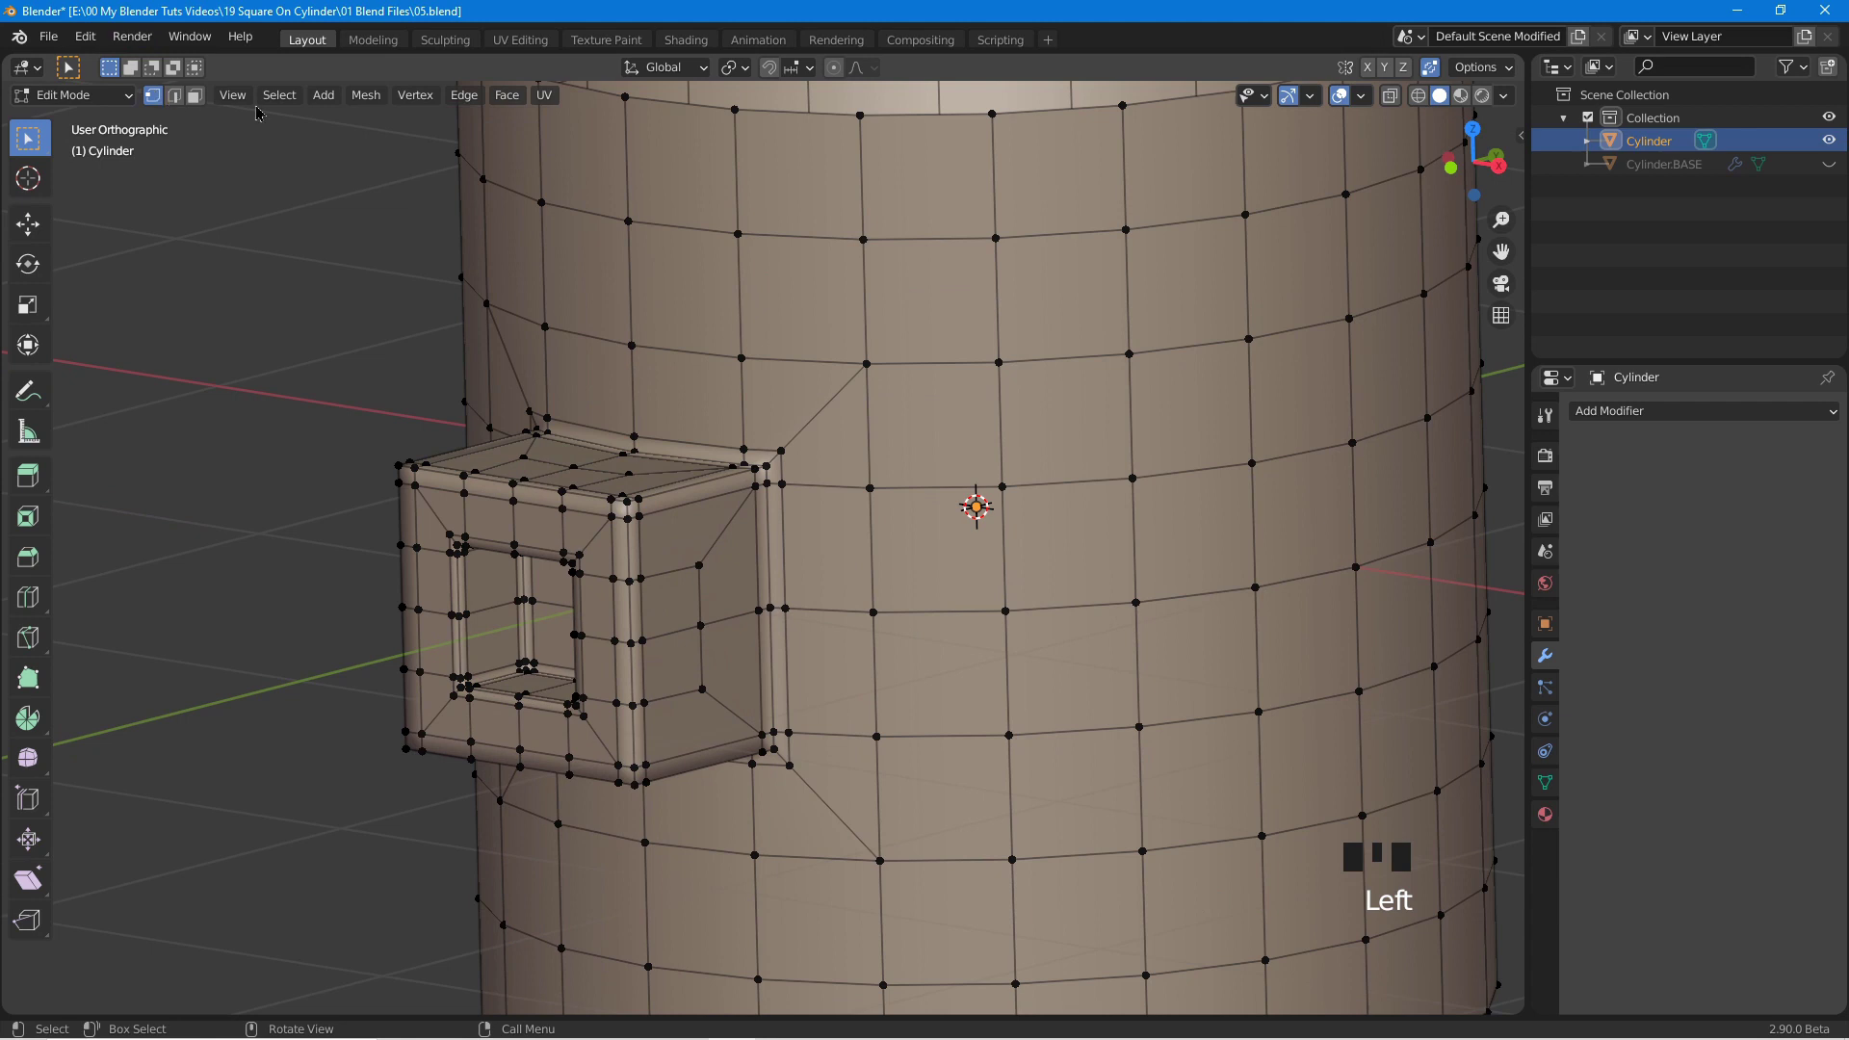
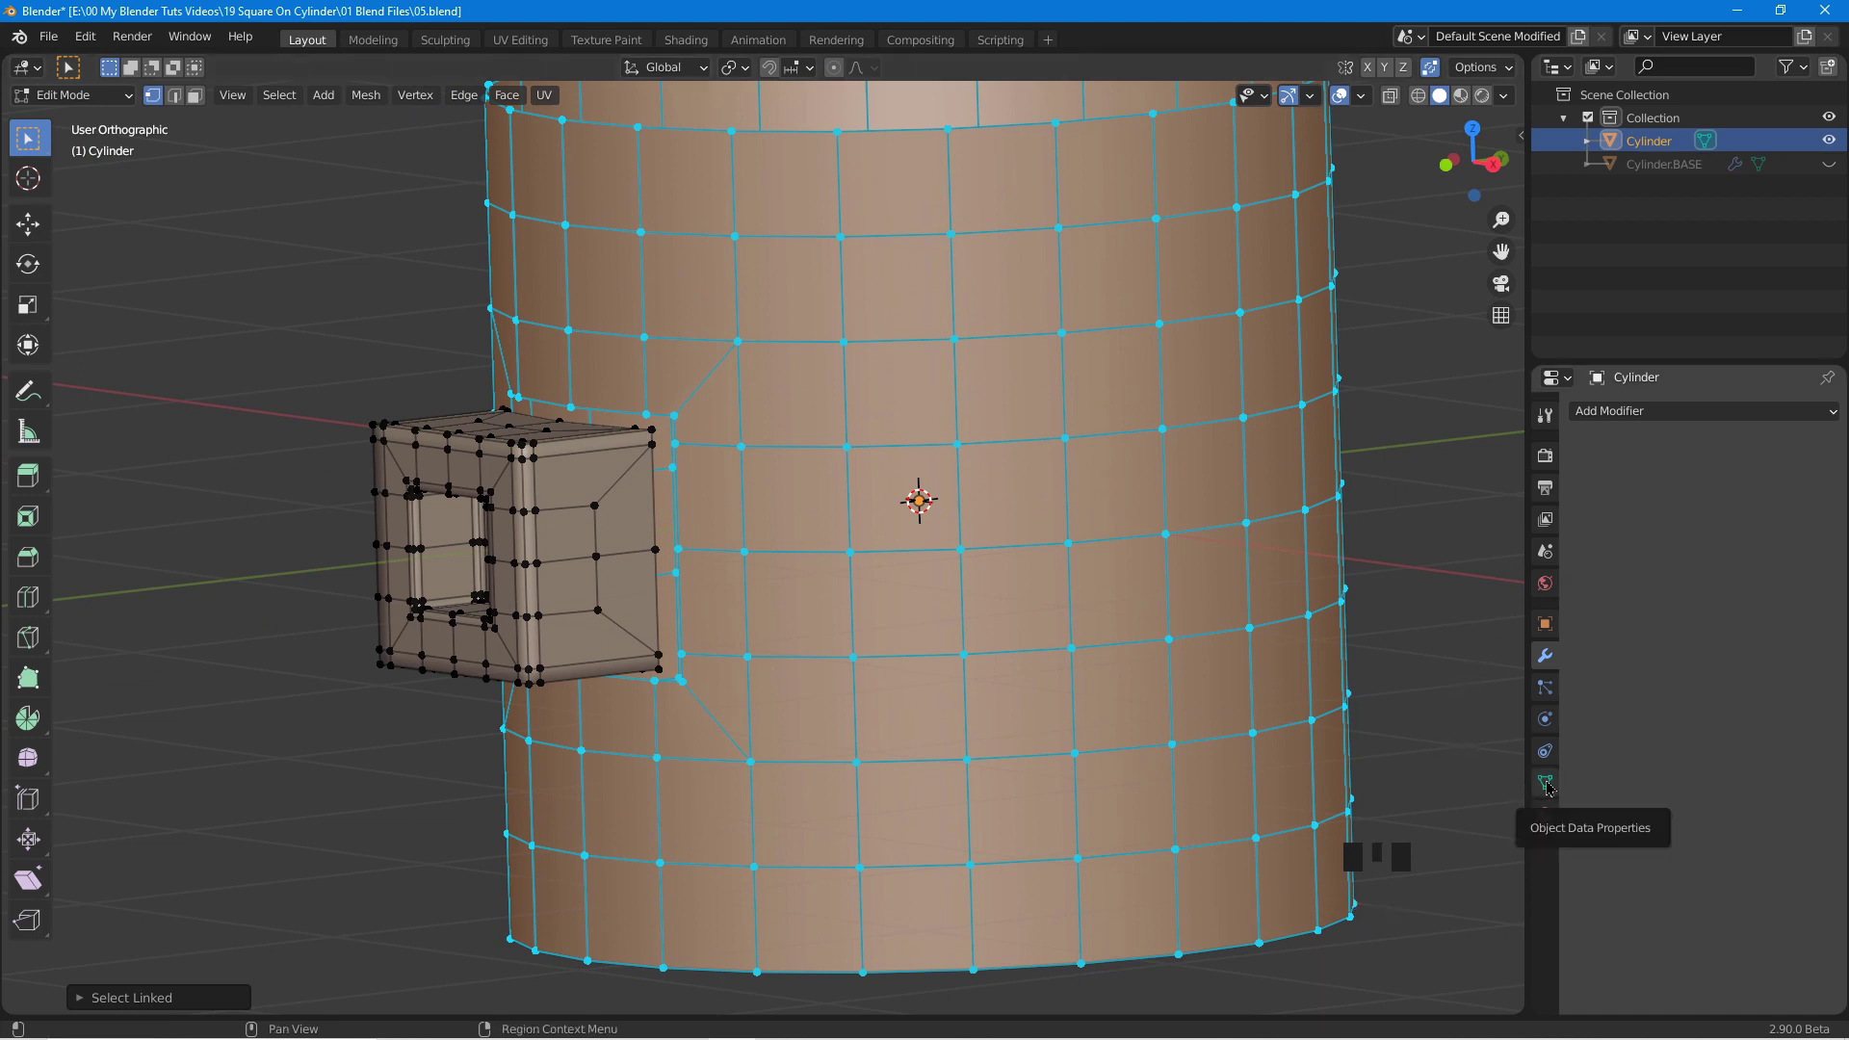
Create a new vertex group named Group in Cylinder's mesh data for the body vertices.
click(1549, 785)
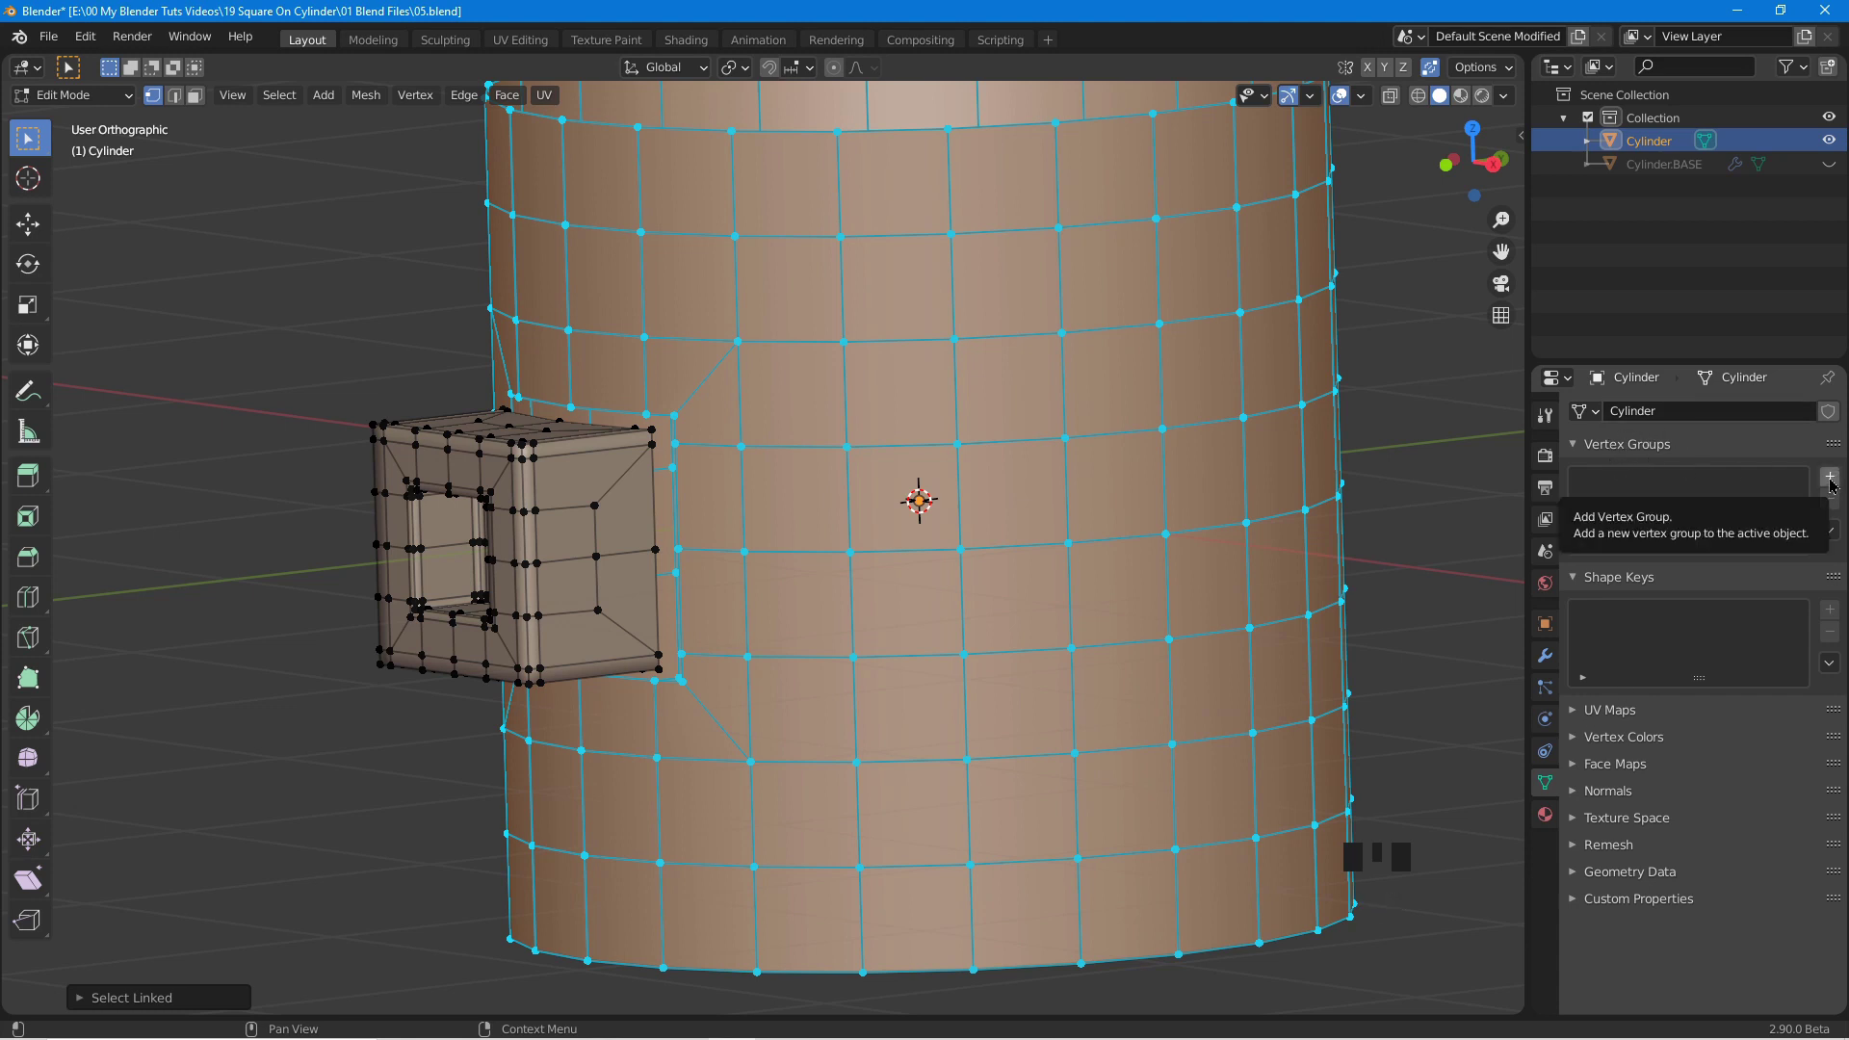
drag(1833, 482, 1765, 663)
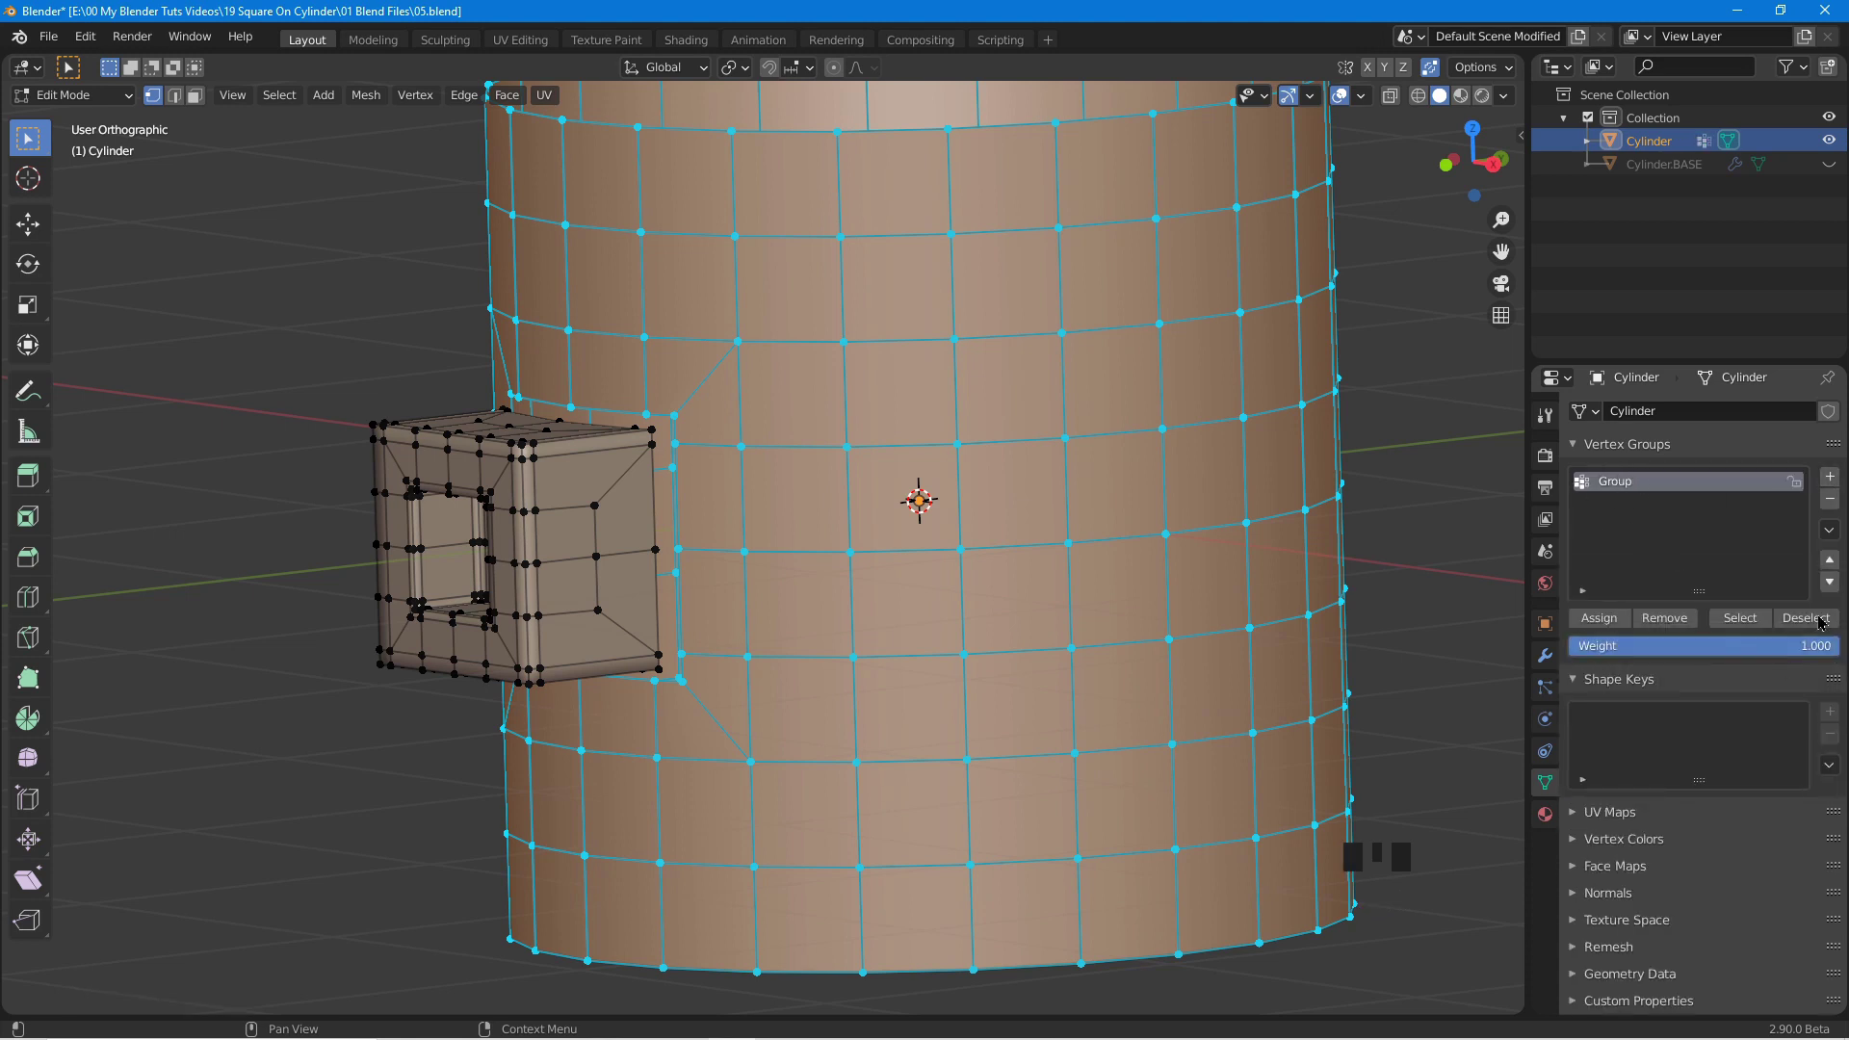
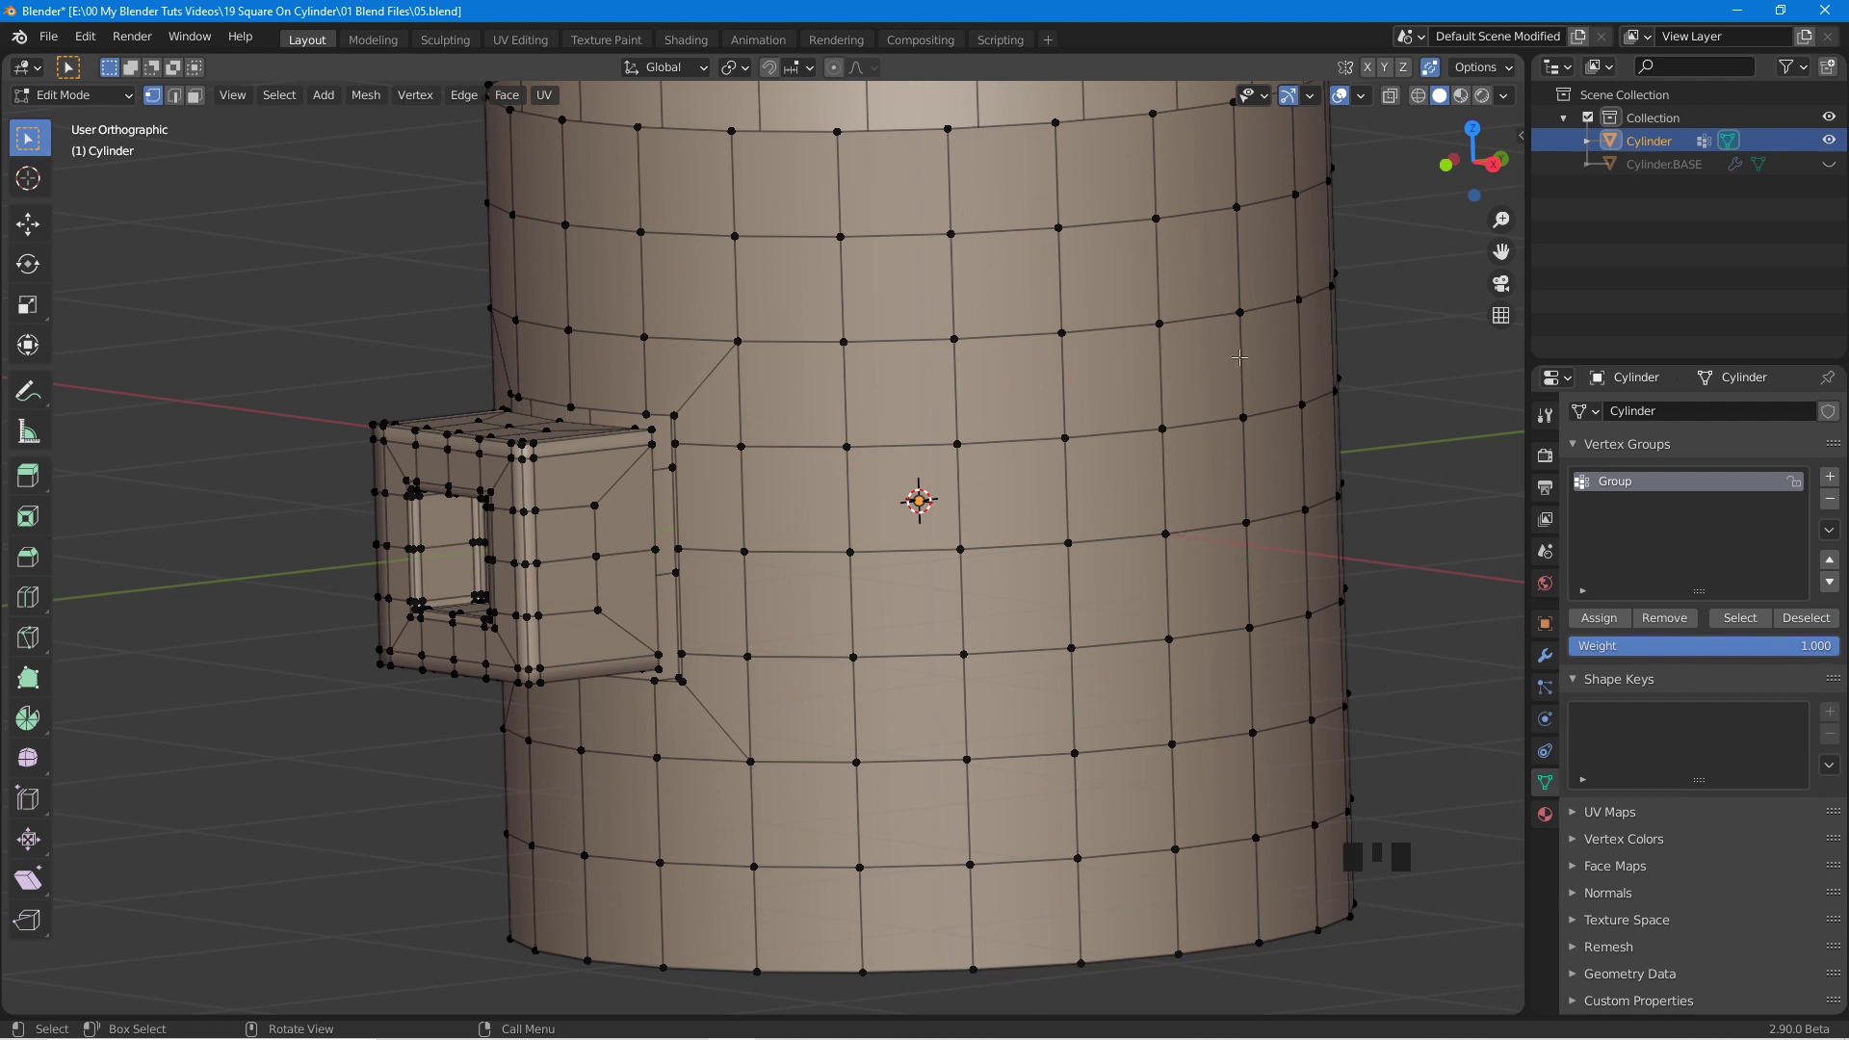
Reveal the hidden mesh with Alt+H, add the panel border ring at weight 0.4, and return to Object Mode.
key(alt+h)
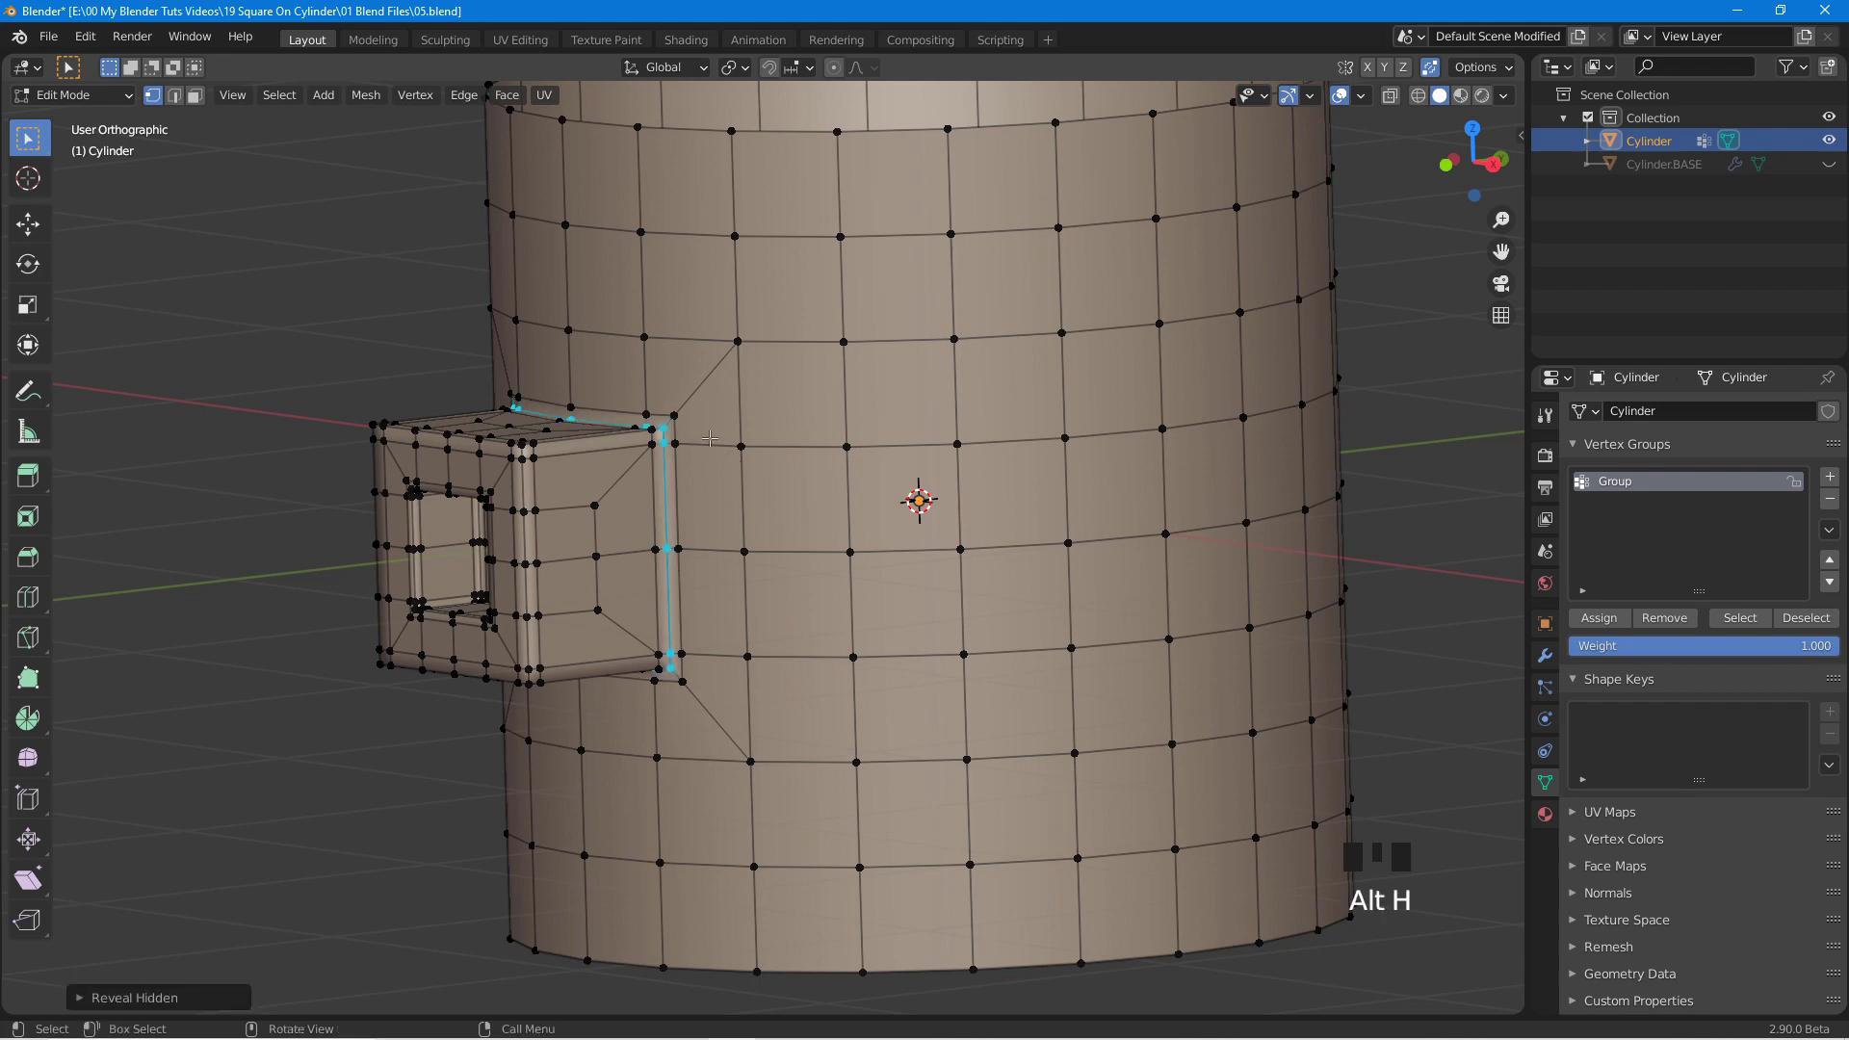
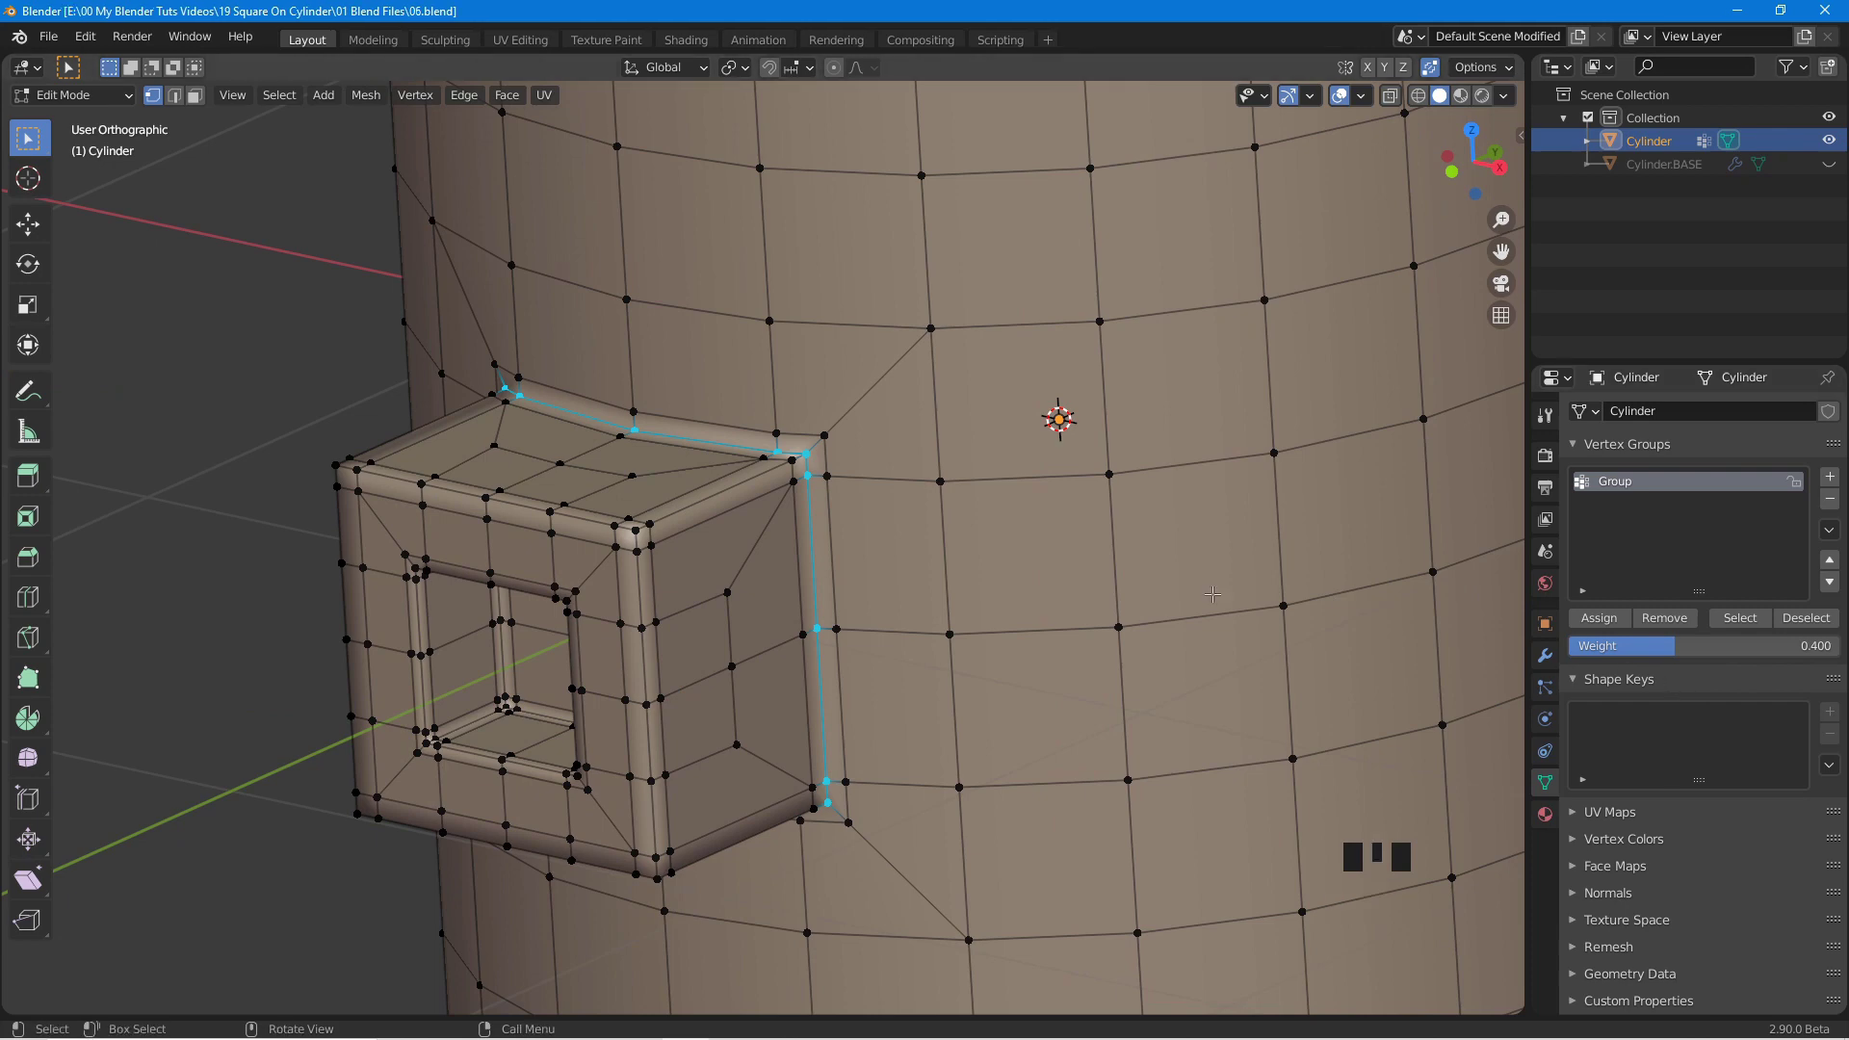
scroll(down, 3)
scroll(down, 3)
drag(912, 384, 1231, 495)
key(Tab)
drag(1154, 505, 1259, 495)
drag(1259, 495, 1554, 700)
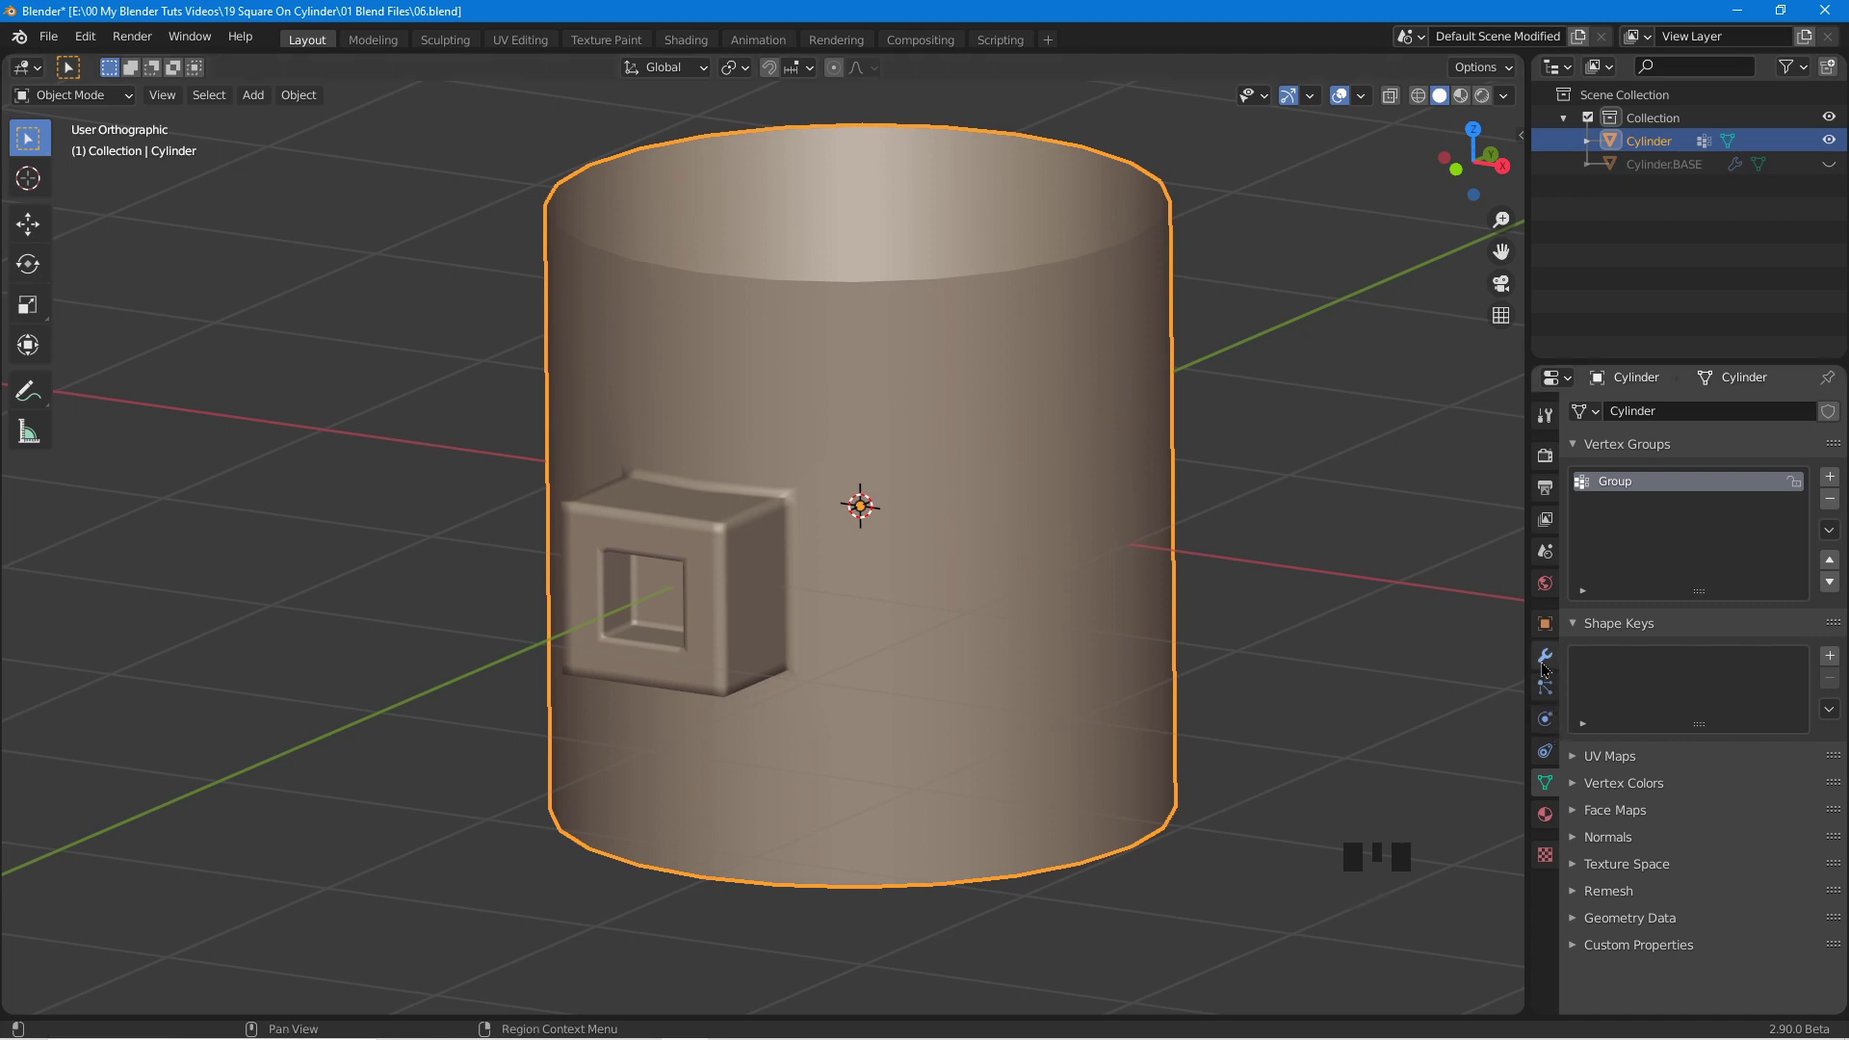
Add a Subdivision Surface modifier to Cylinder with viewport level 2.
click(1550, 668)
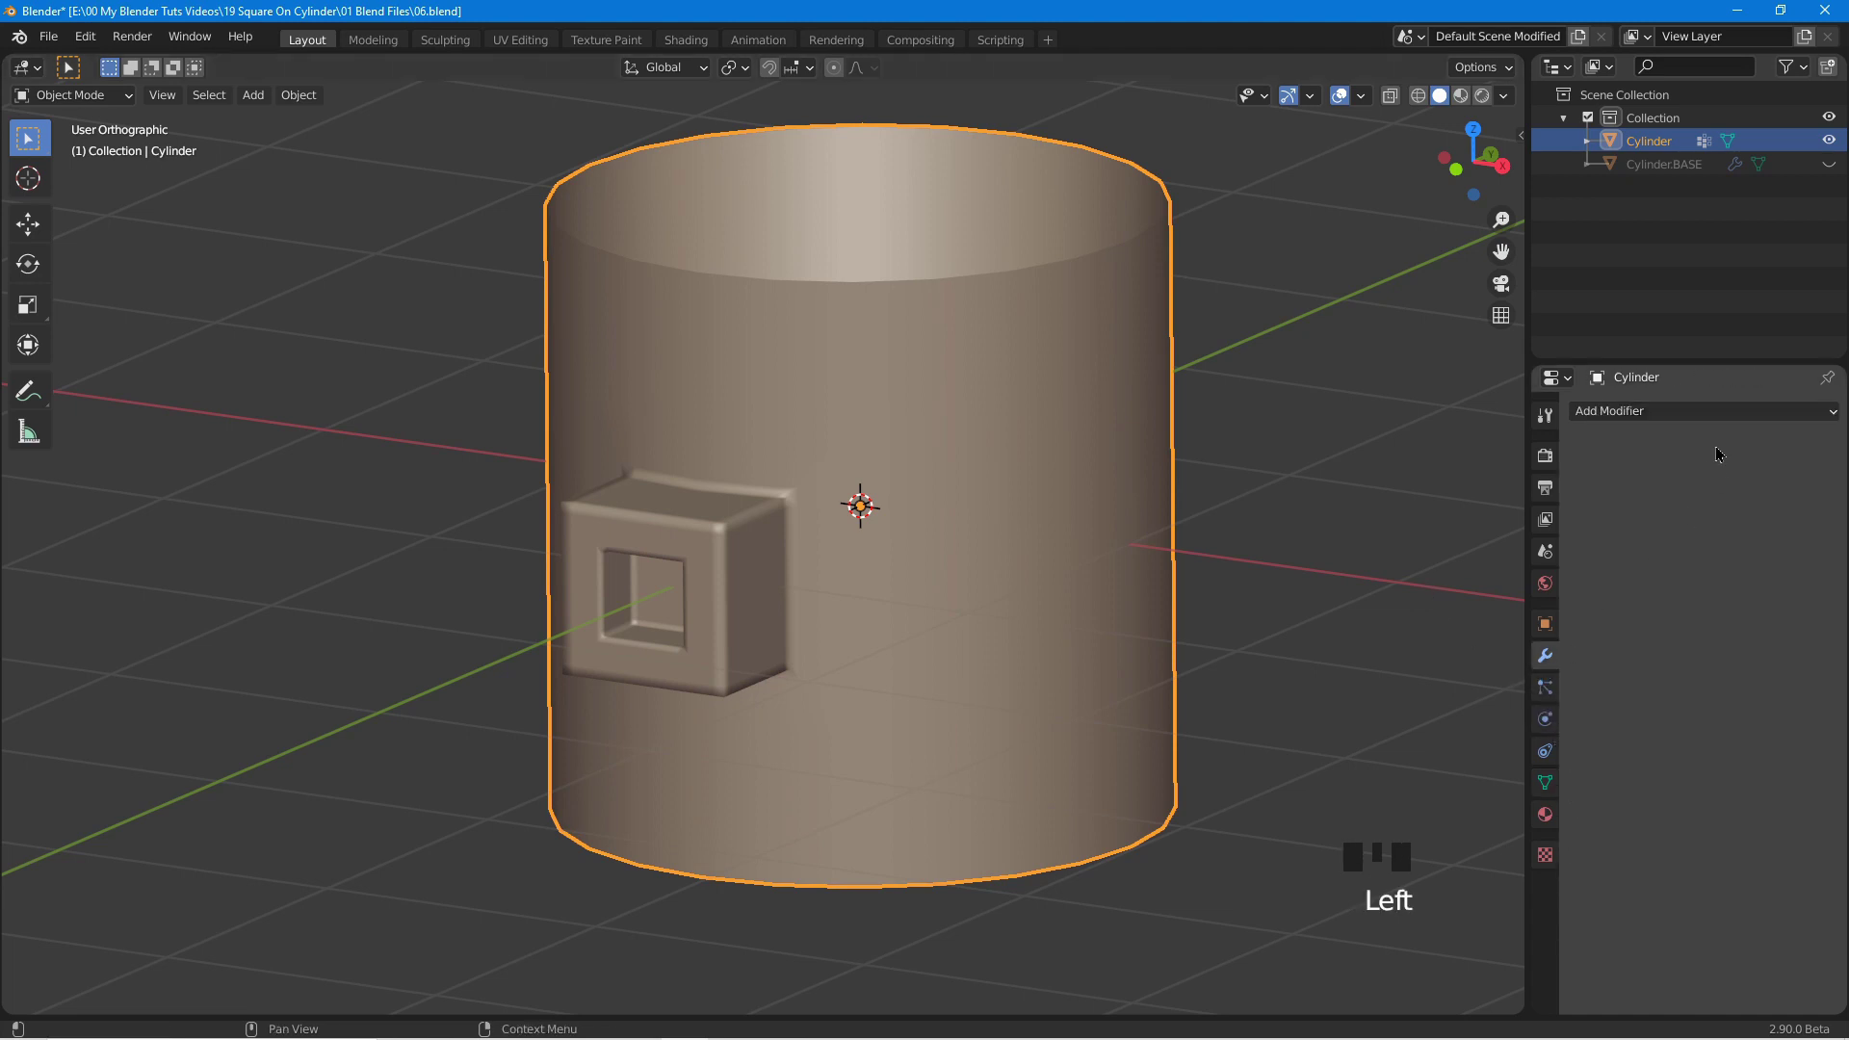
click(1674, 418)
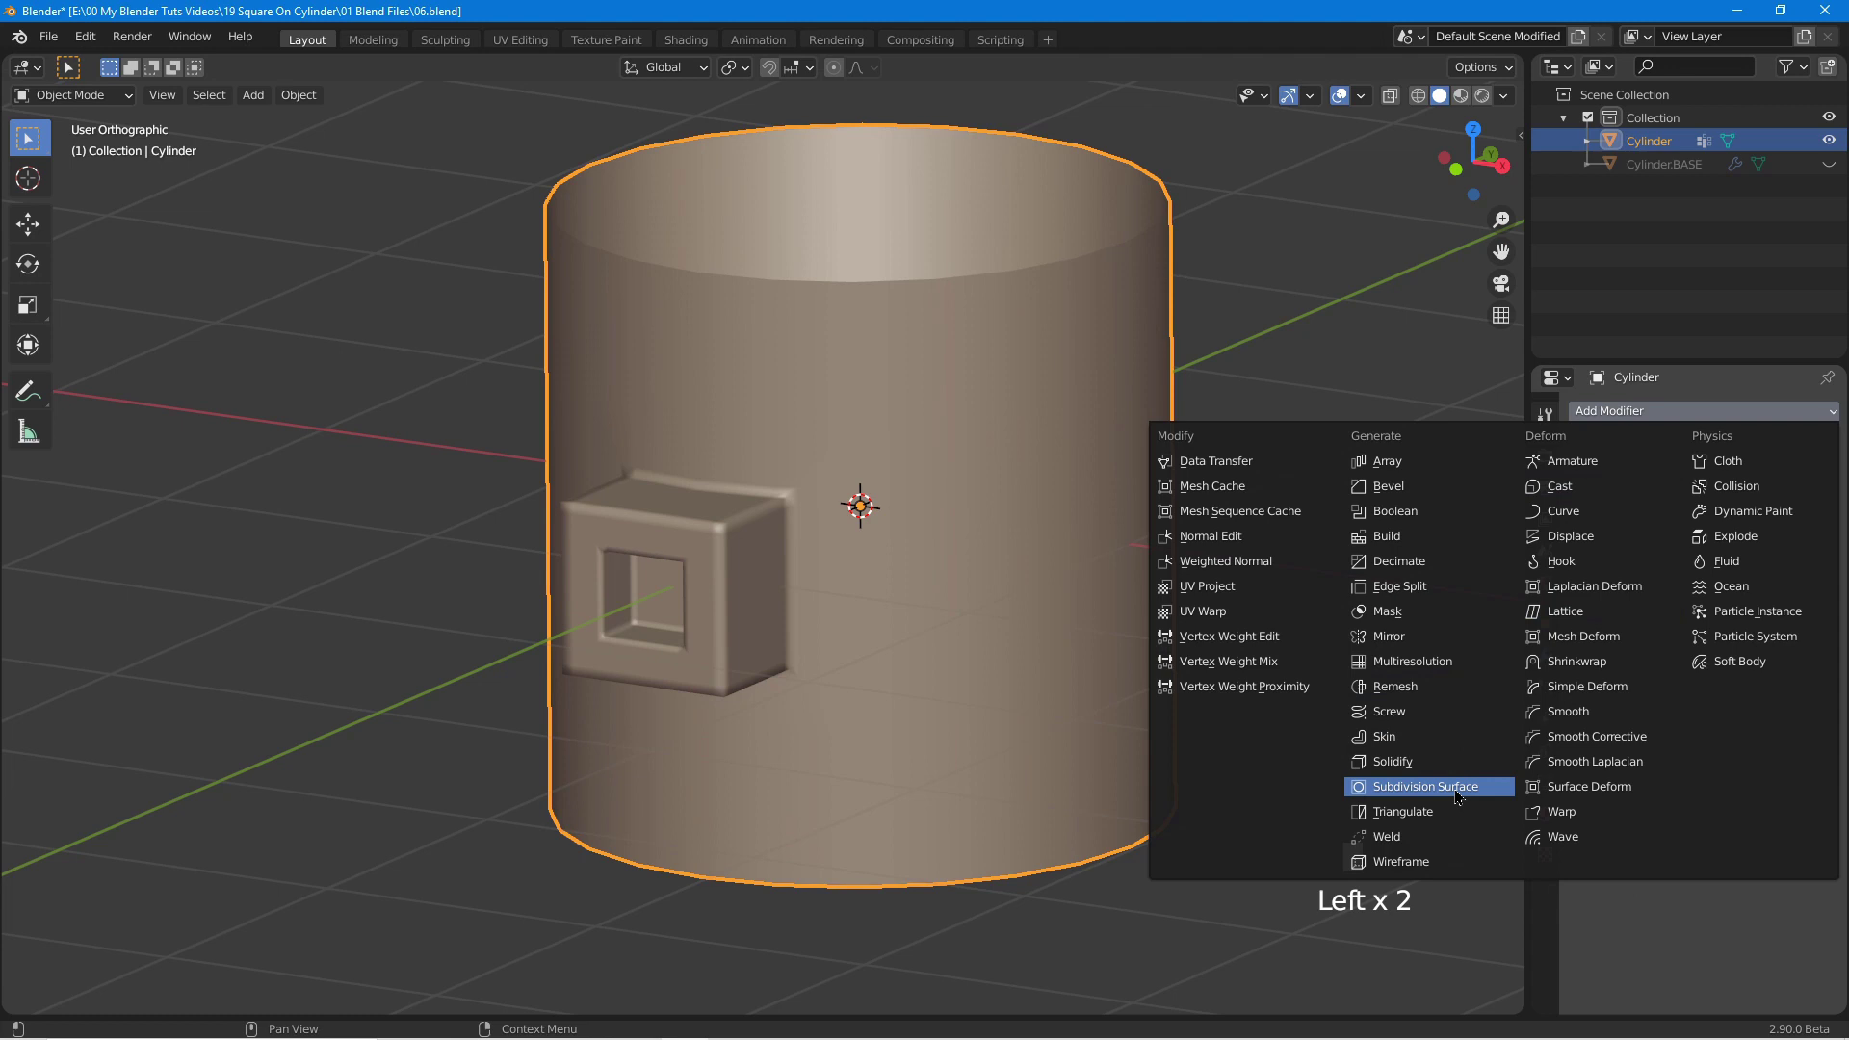
drag(1463, 797, 1731, 762)
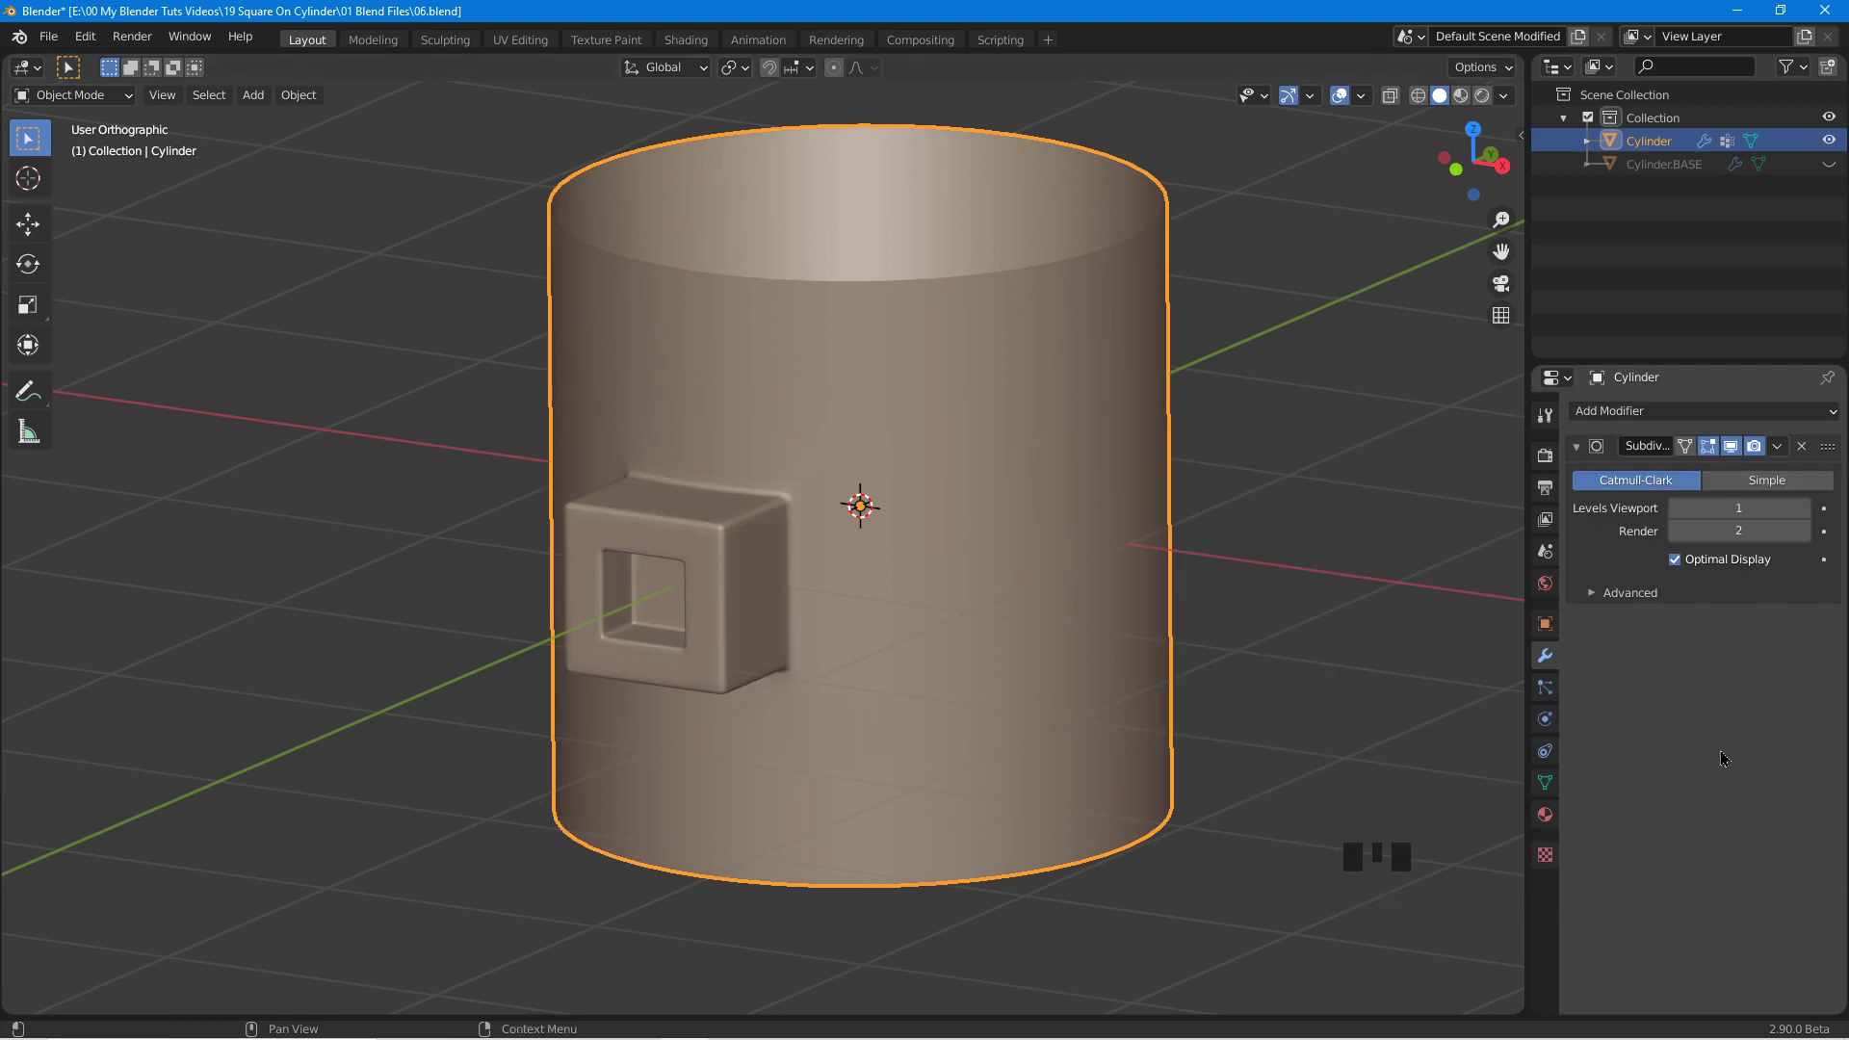
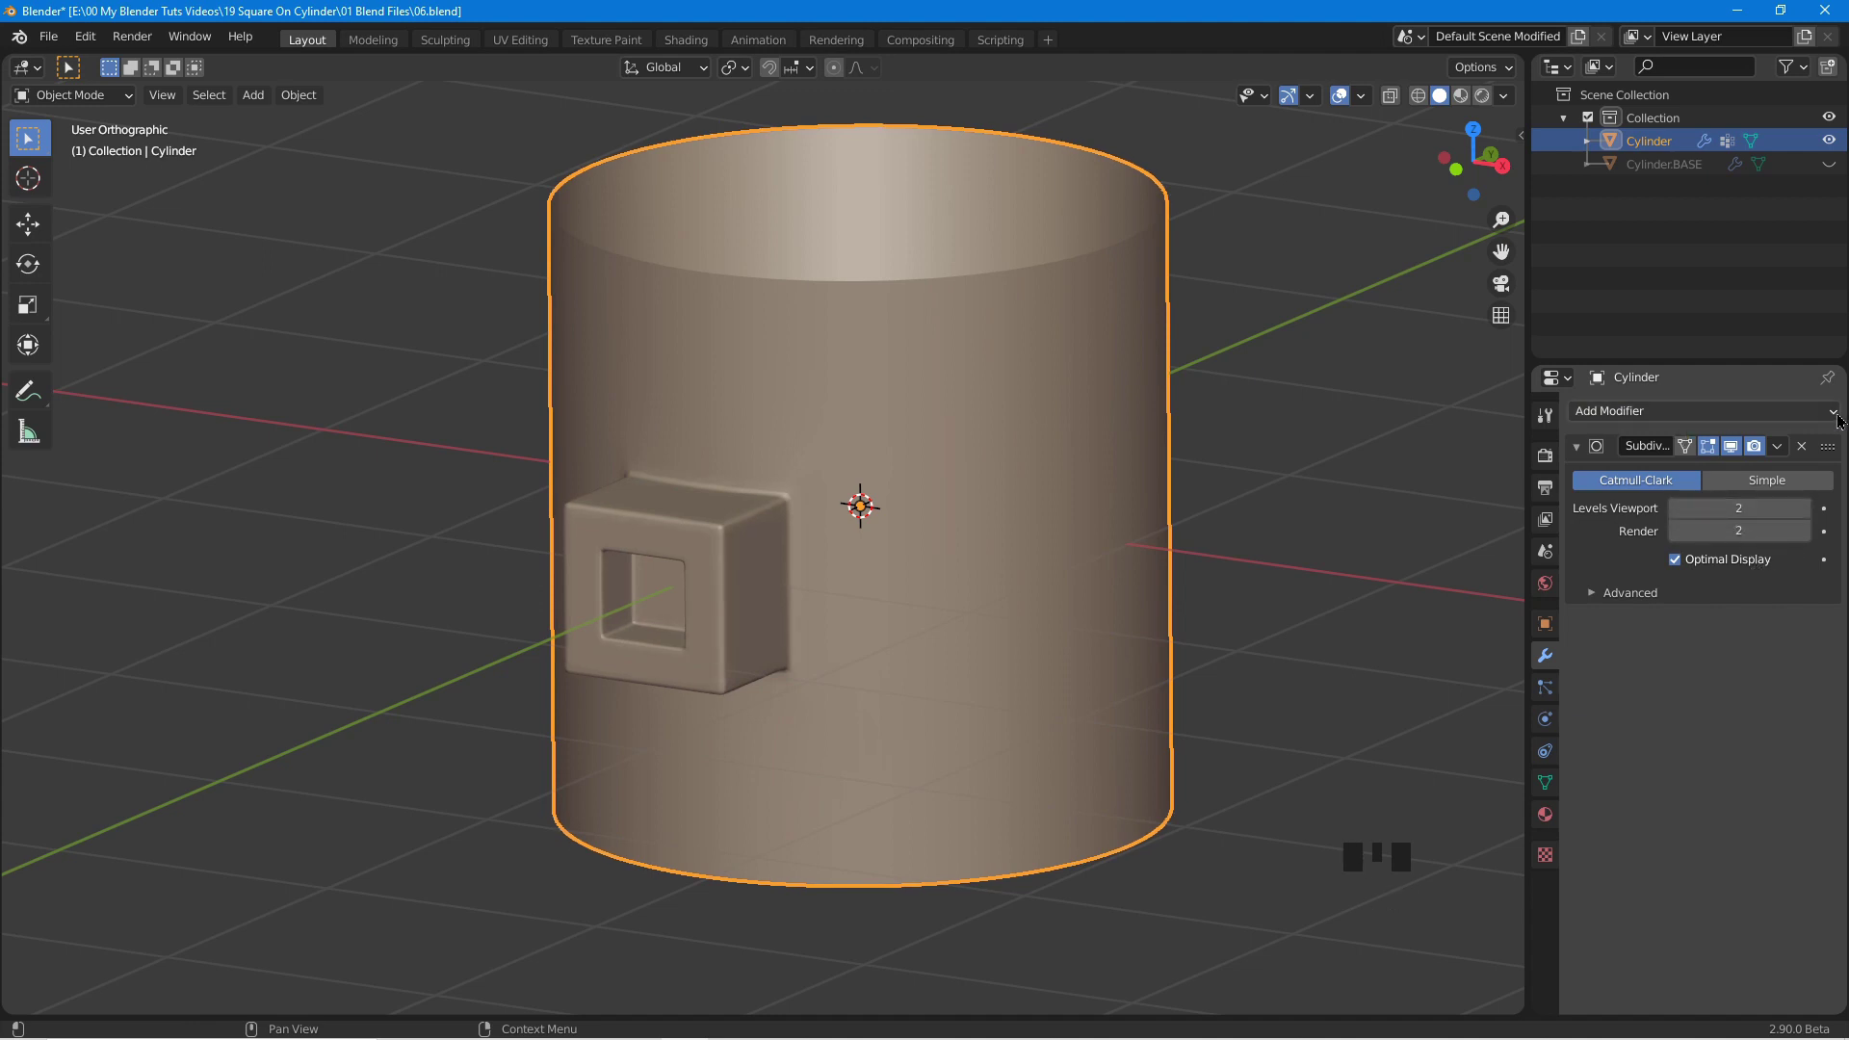
click(1696, 415)
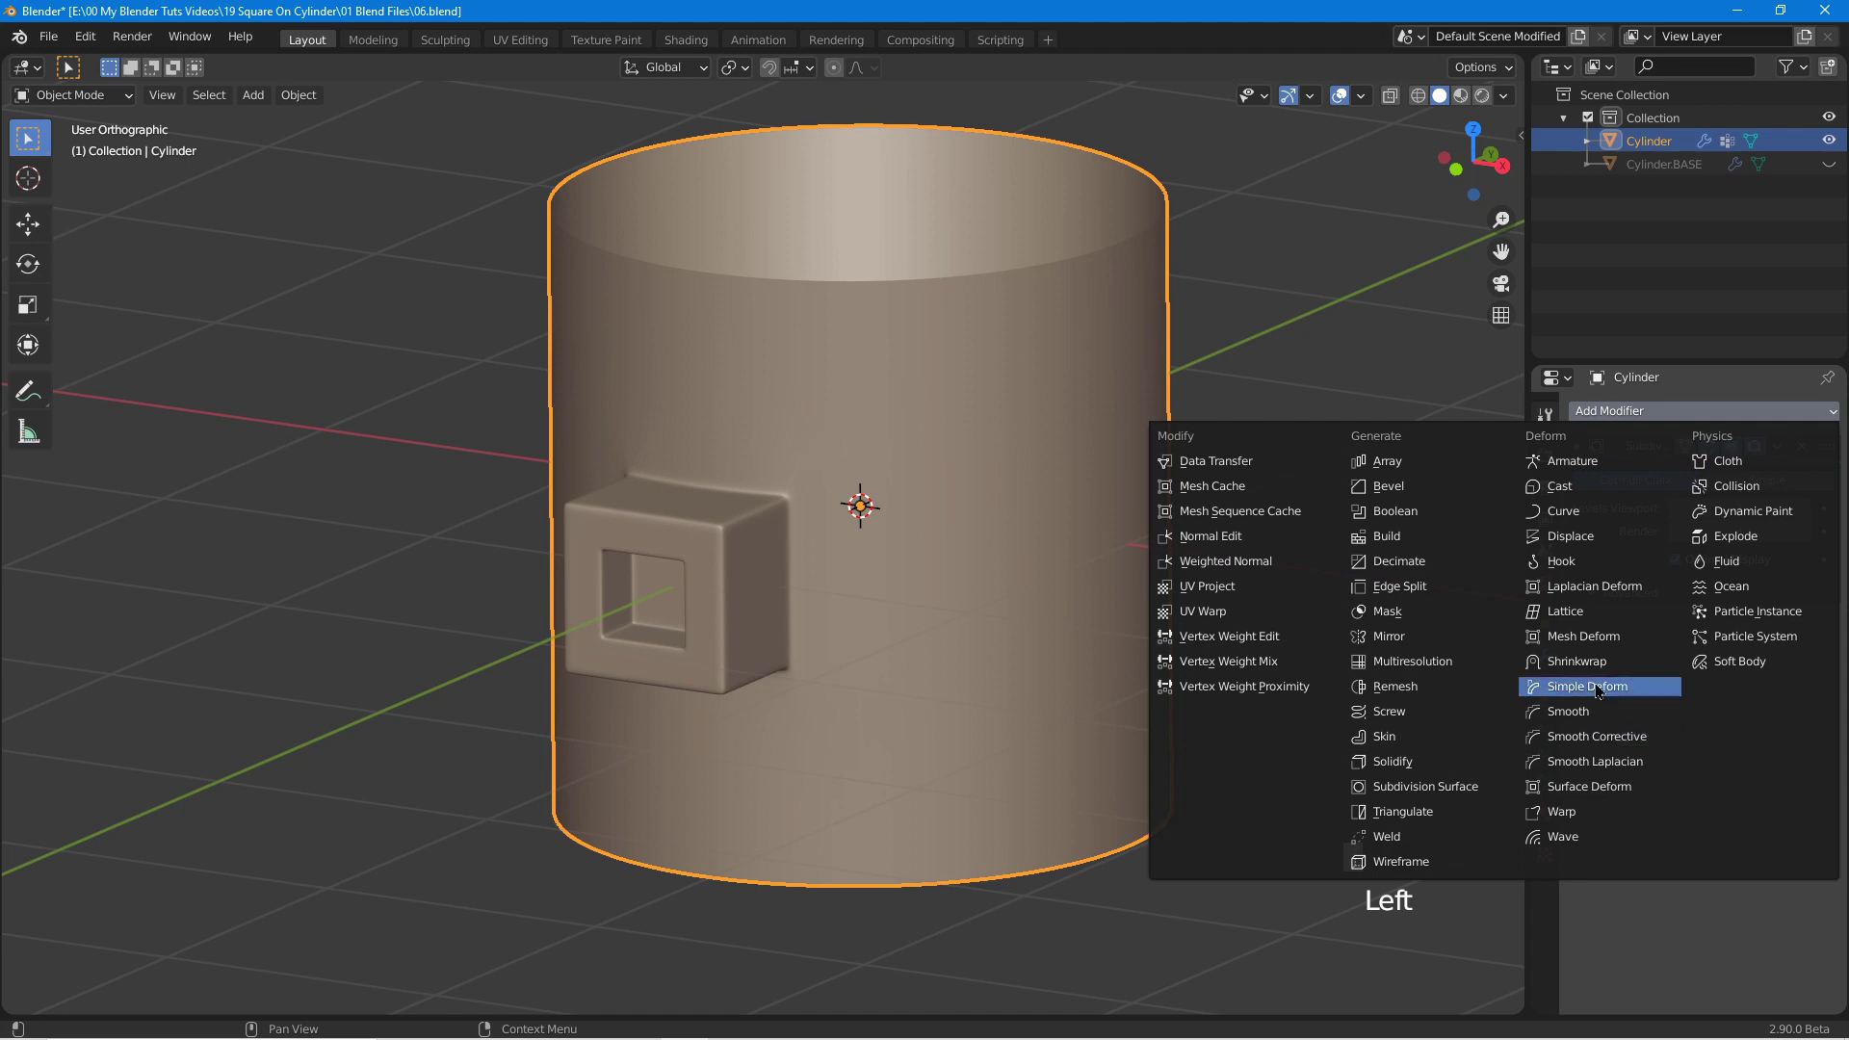
Add a Shrinkwrap modifier targeting Cylinder.BASE, limited to vertex group Group.
click(1599, 674)
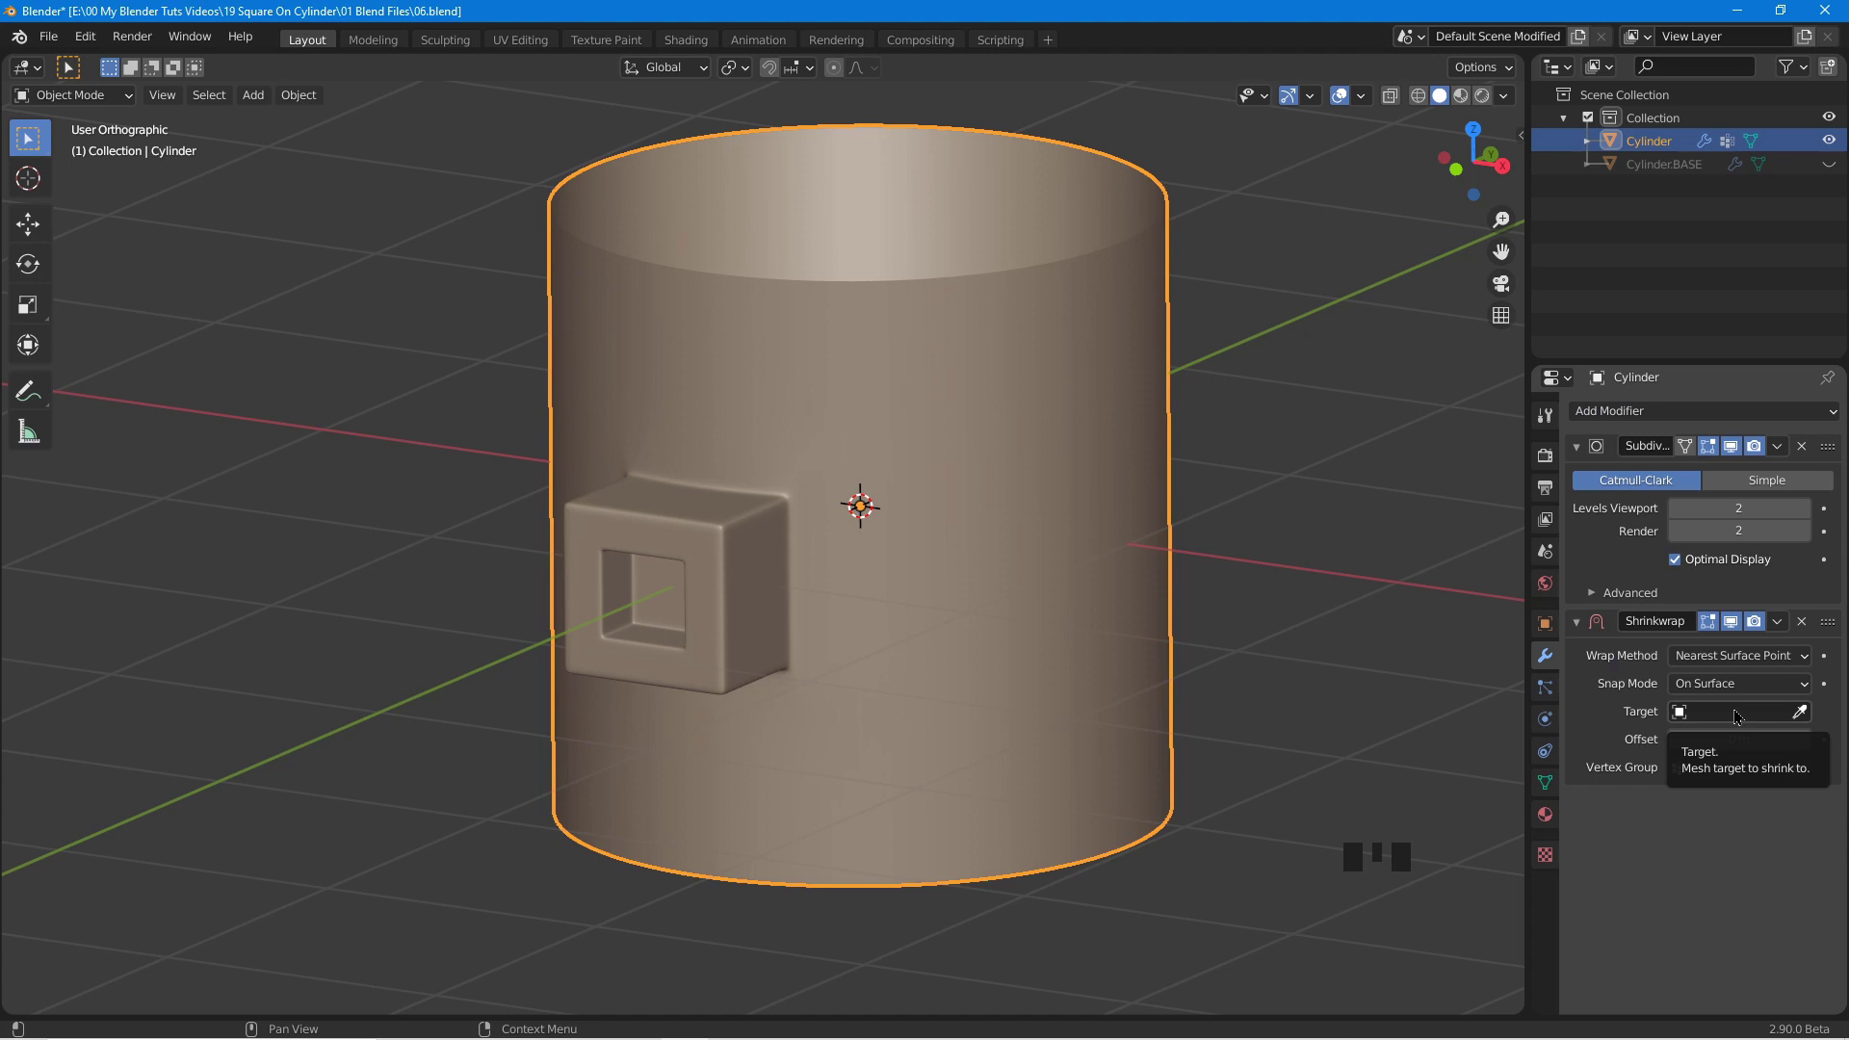
drag(1739, 716, 1726, 776)
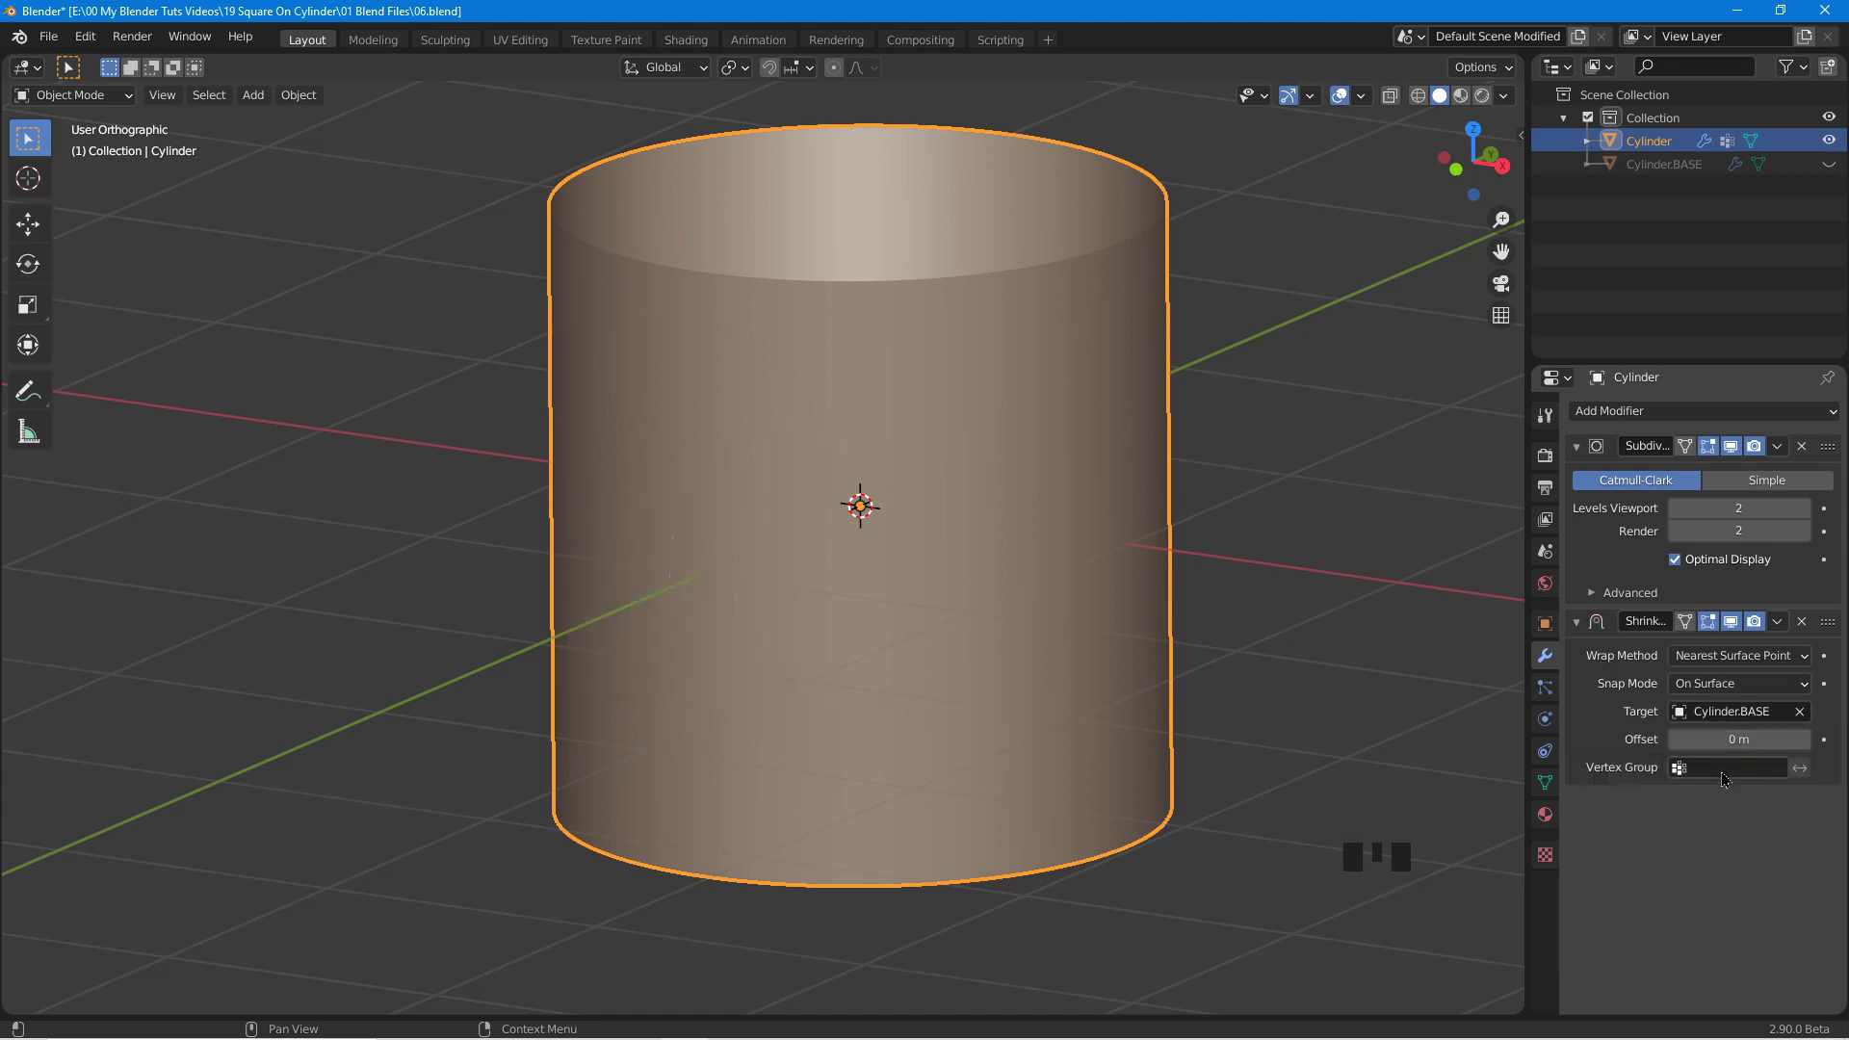
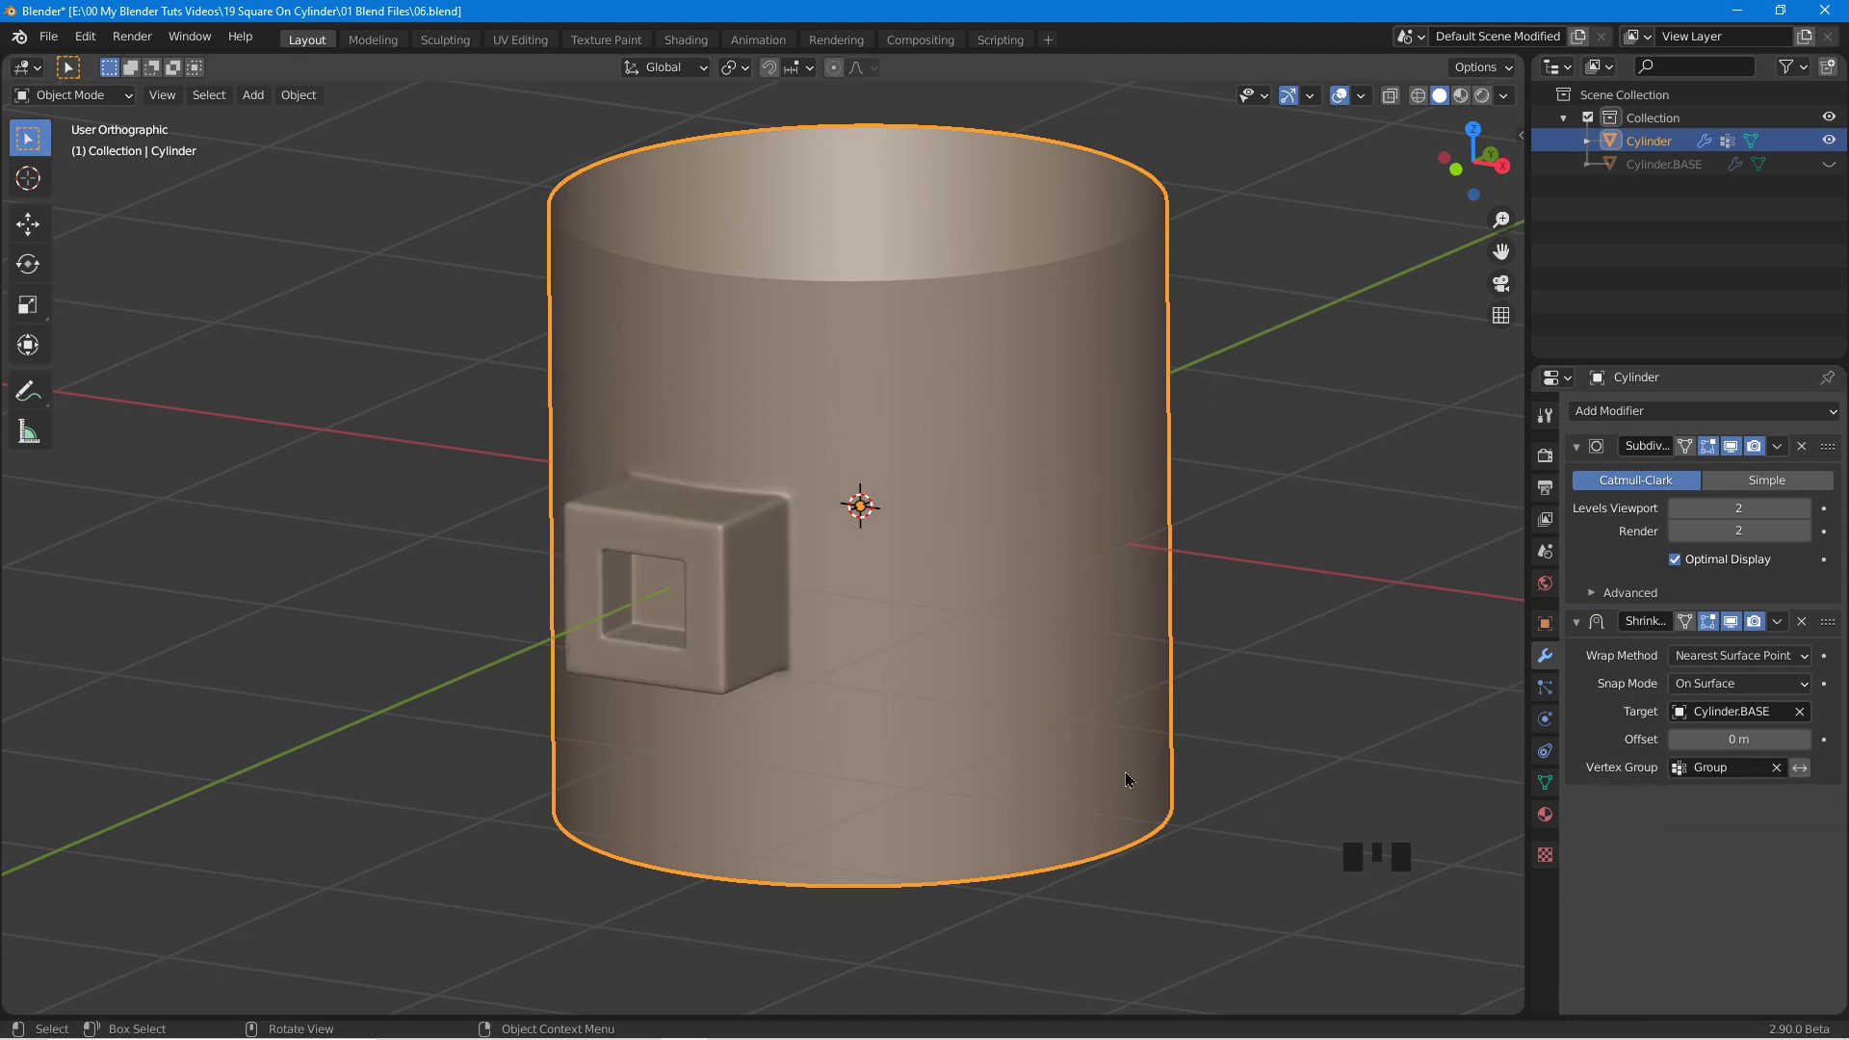
drag(815, 637, 1353, 184)
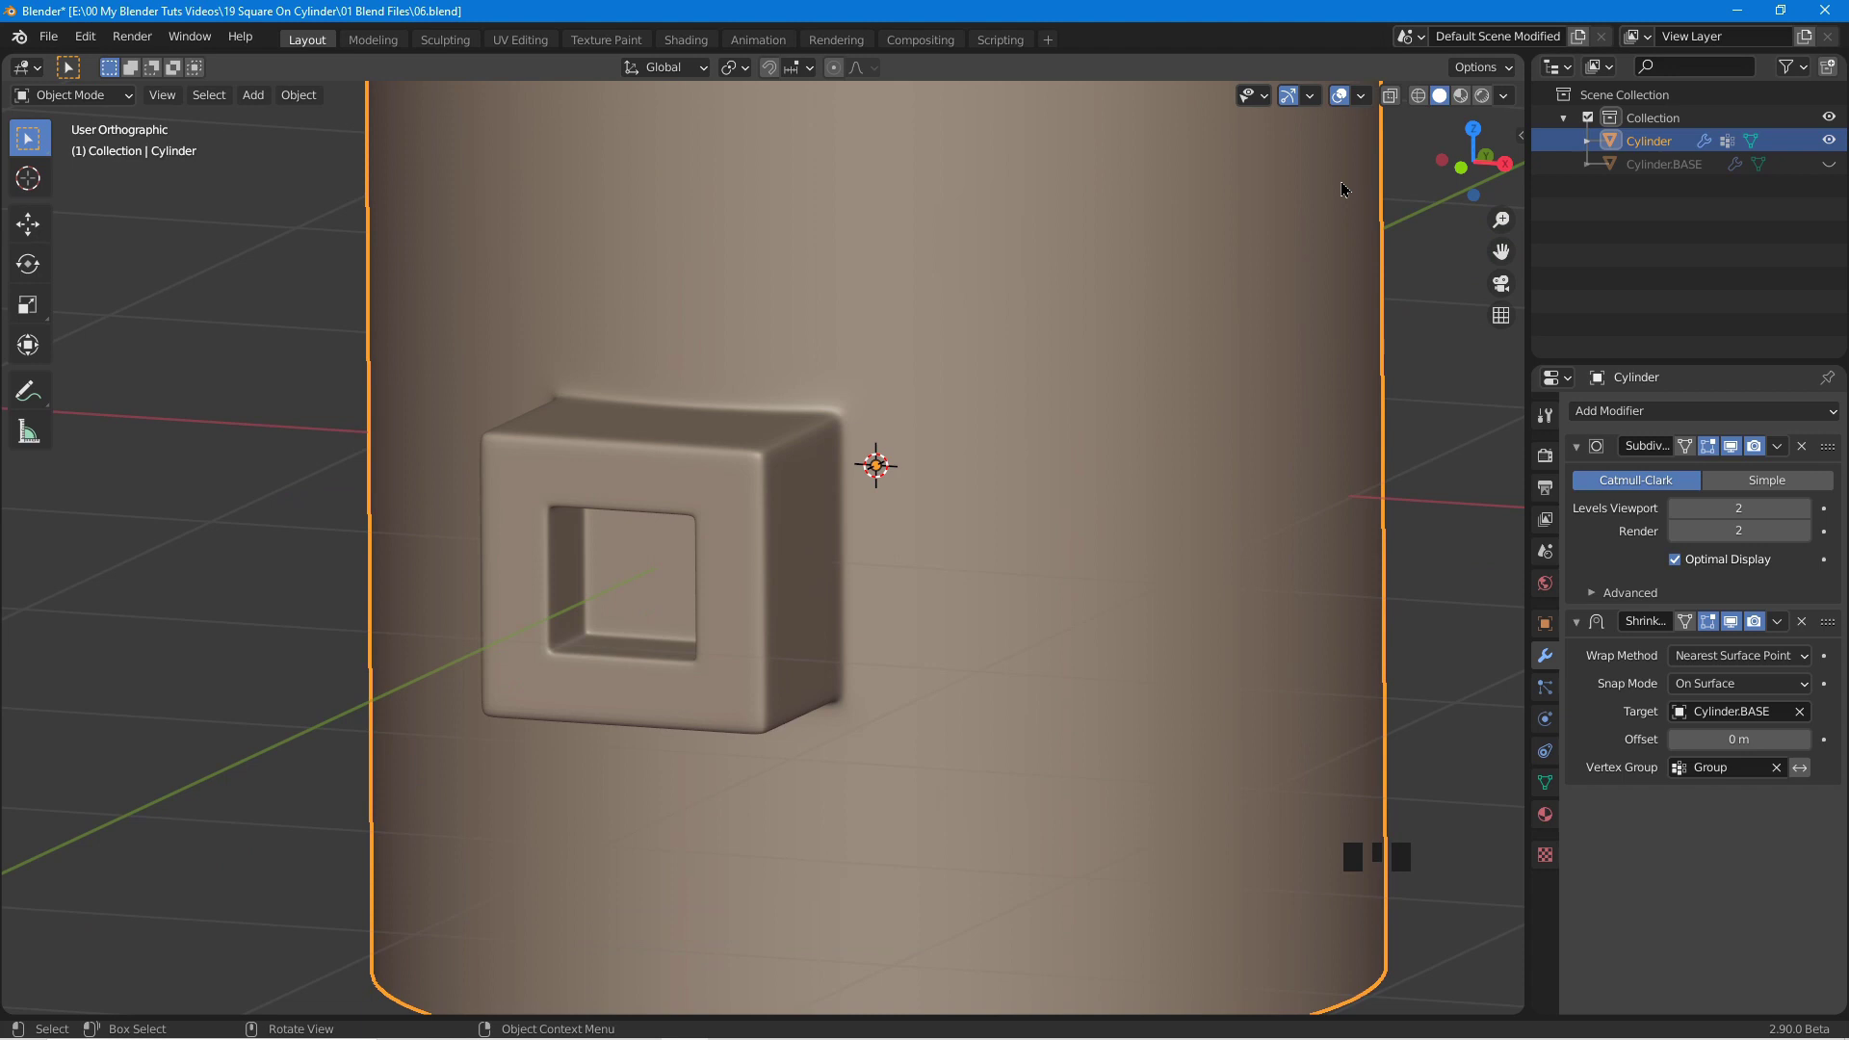
Orbit to the panel's front and switch the viewport to a shiny metallic matcap.
drag(1514, 100, 1042, 509)
scroll(down, 3)
drag(812, 495, 962, 413)
scroll(up, 3)
click(1737, 629)
drag(1118, 538, 1739, 627)
click(1739, 627)
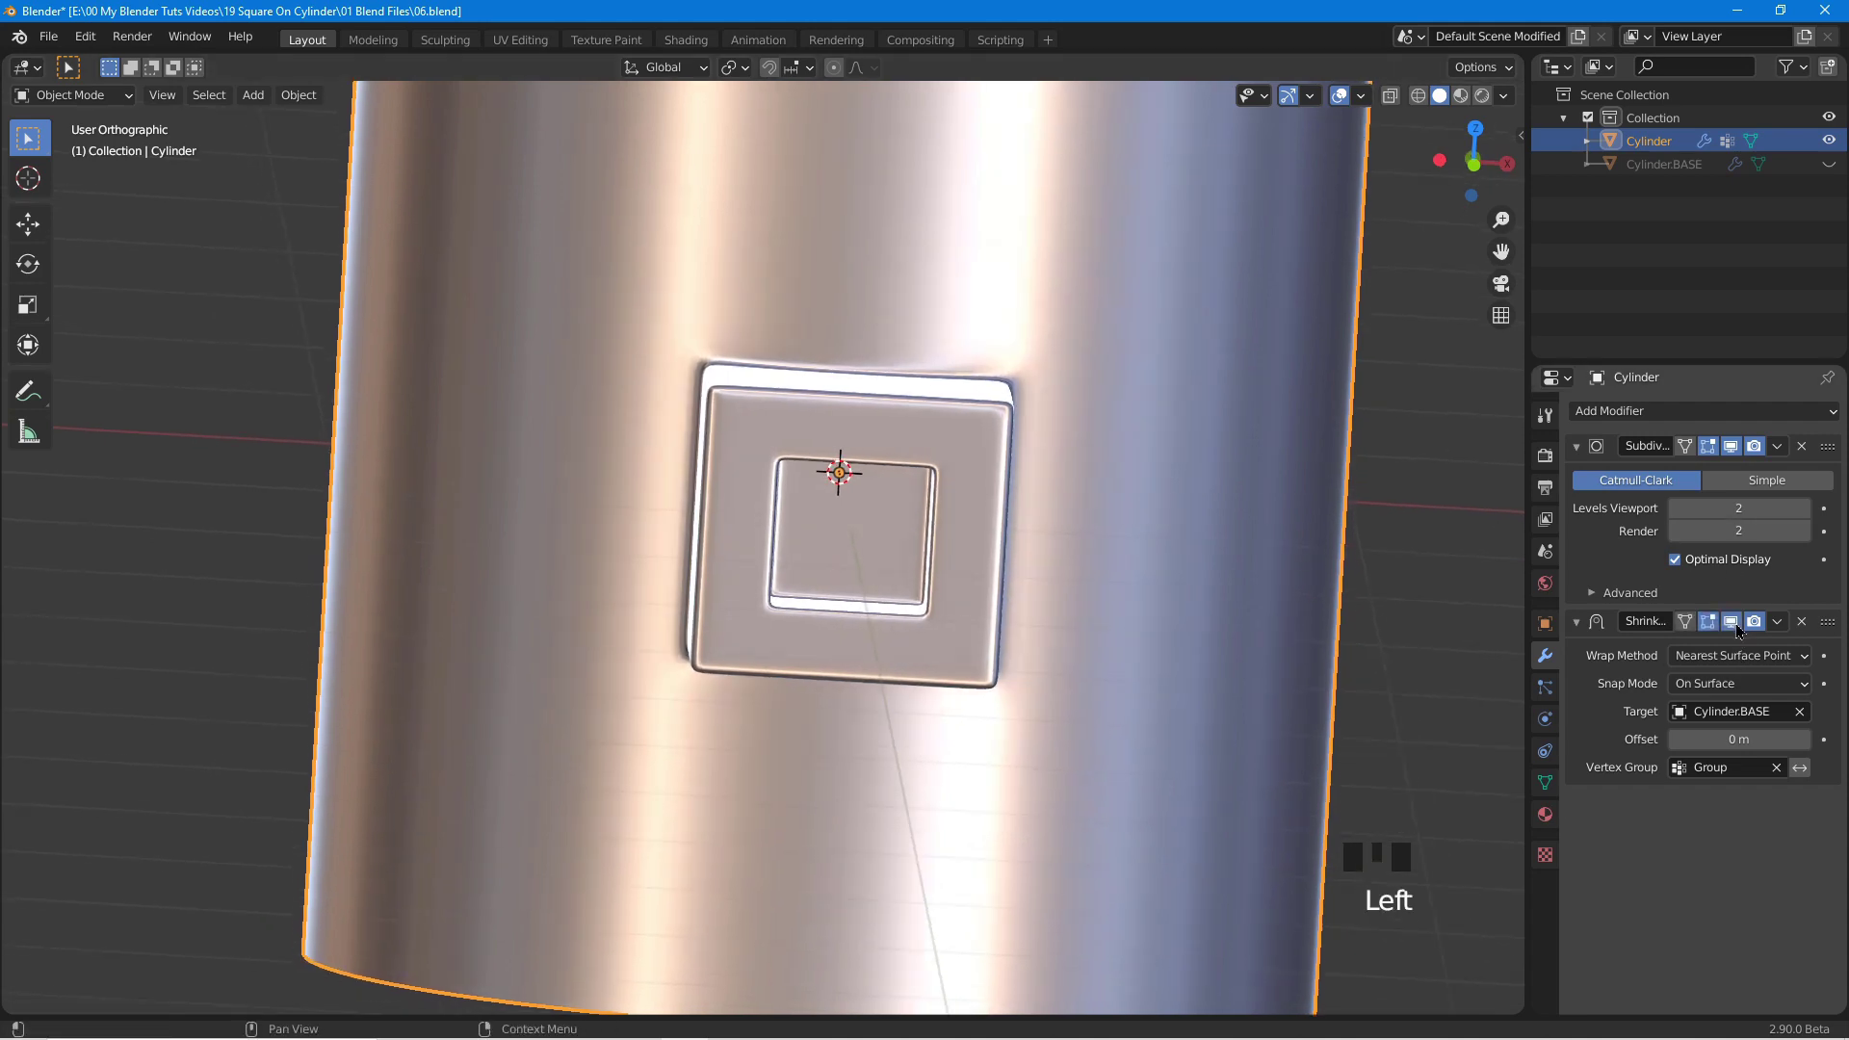
Toggle the Shrinkwrap modifier's edit-mode display options while checking the panel's side.
click(1739, 628)
click(1740, 629)
drag(1043, 574, 1740, 626)
click(1739, 626)
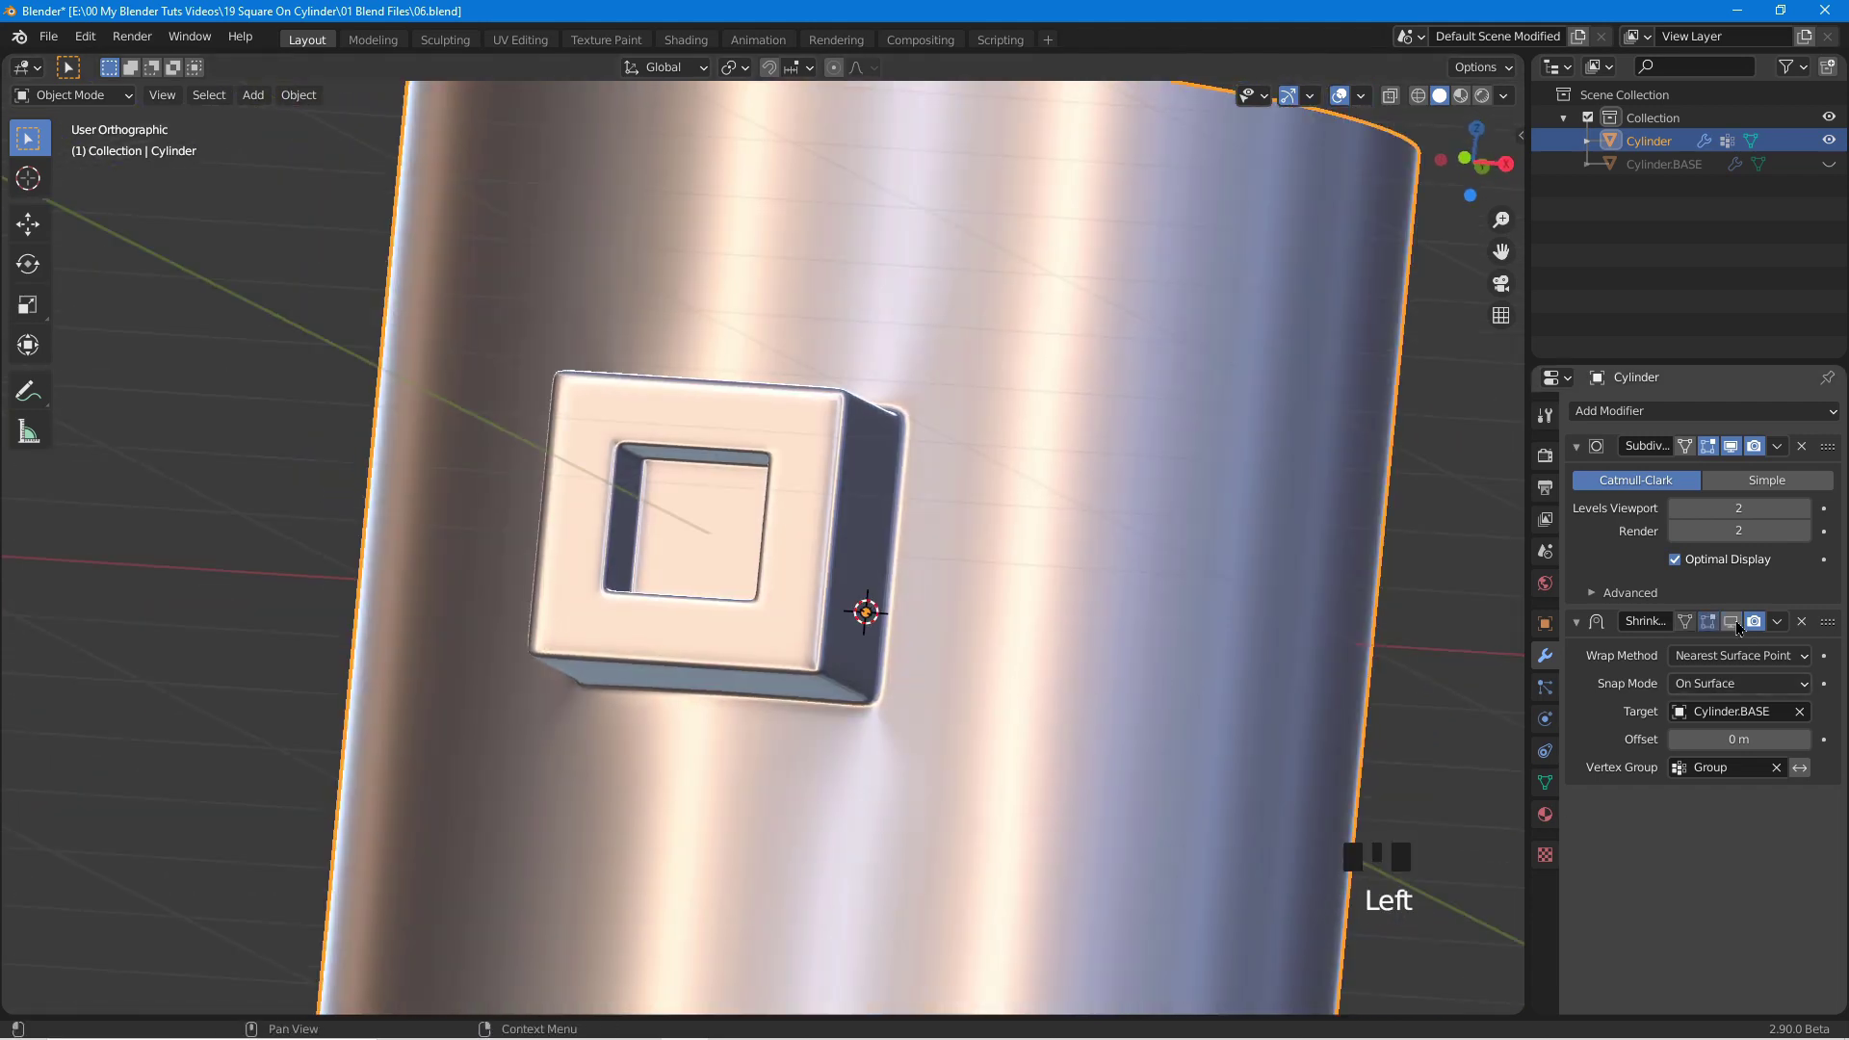
click(1740, 625)
scroll(down, 3)
drag(812, 444, 1445, 470)
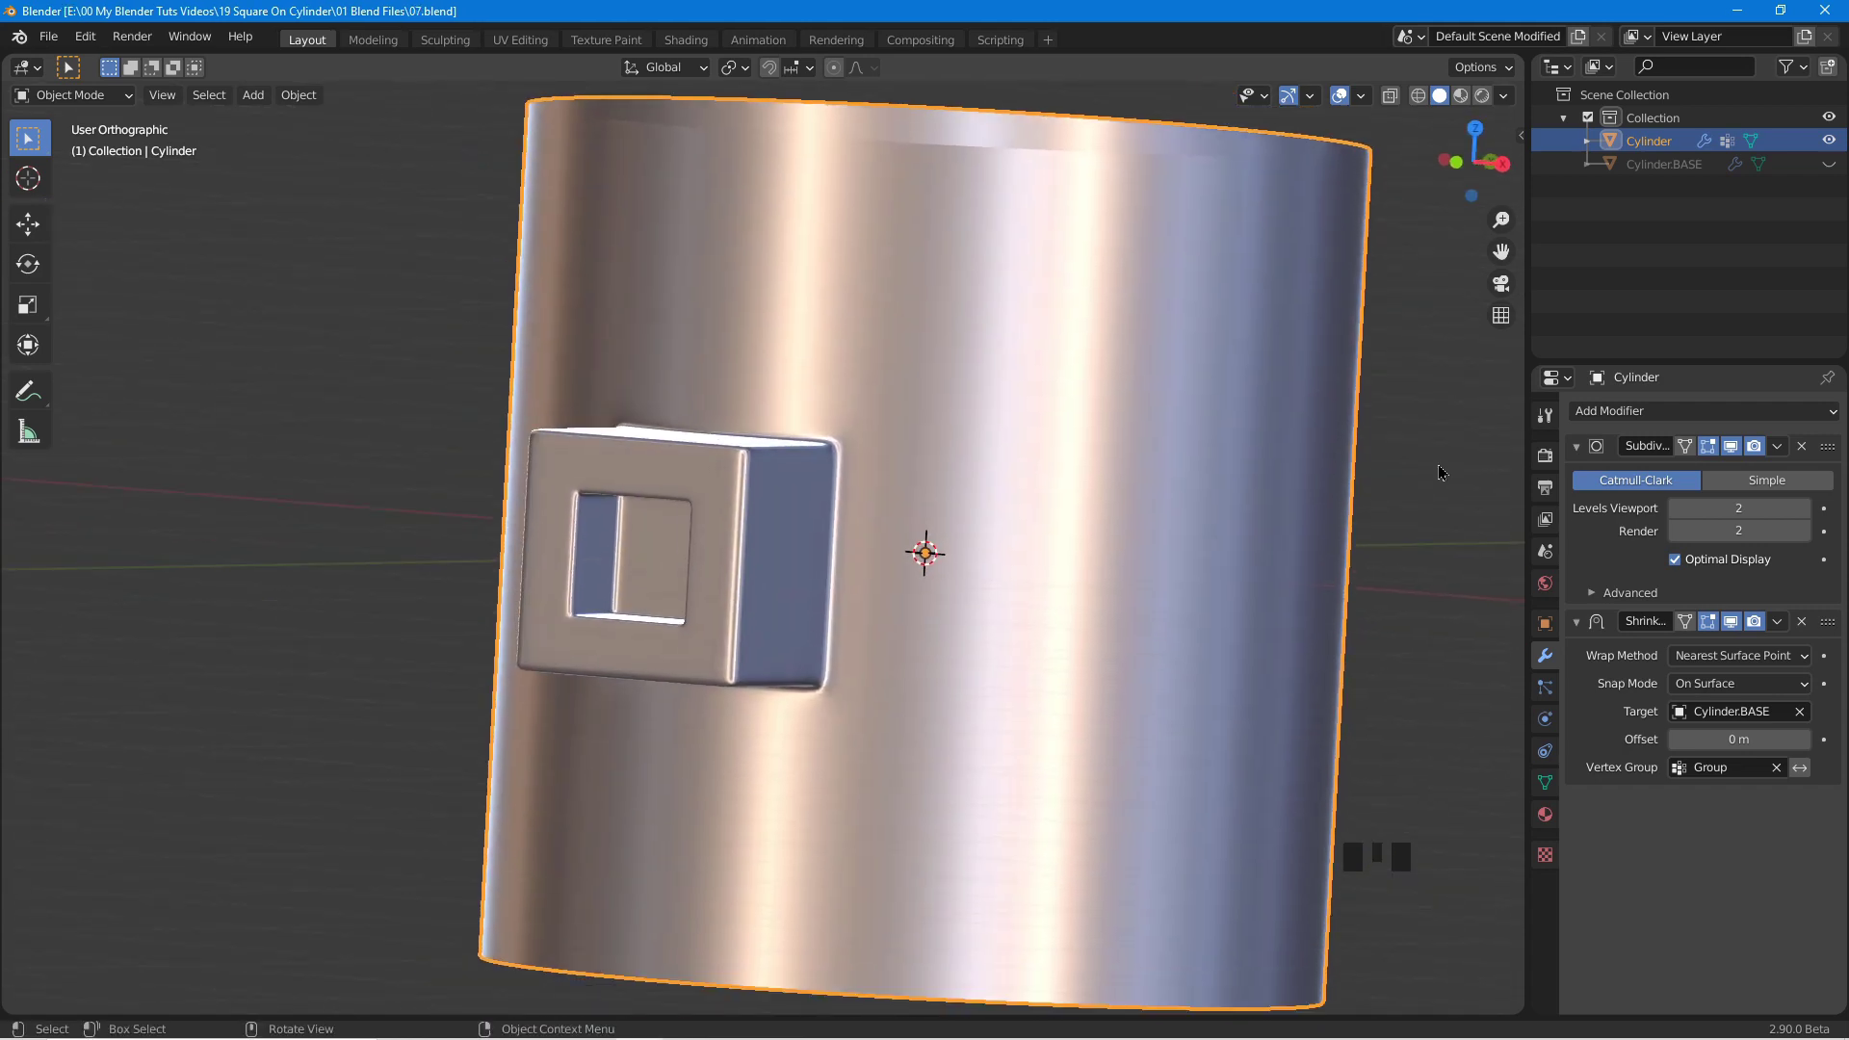
Zoom out, straighten the view and start a test move of Cylinder to check the shrinkwrap.
scroll(down, 3)
scroll(down, 3)
drag(460, 462, 860, 482)
scroll(down, 3)
key(g)
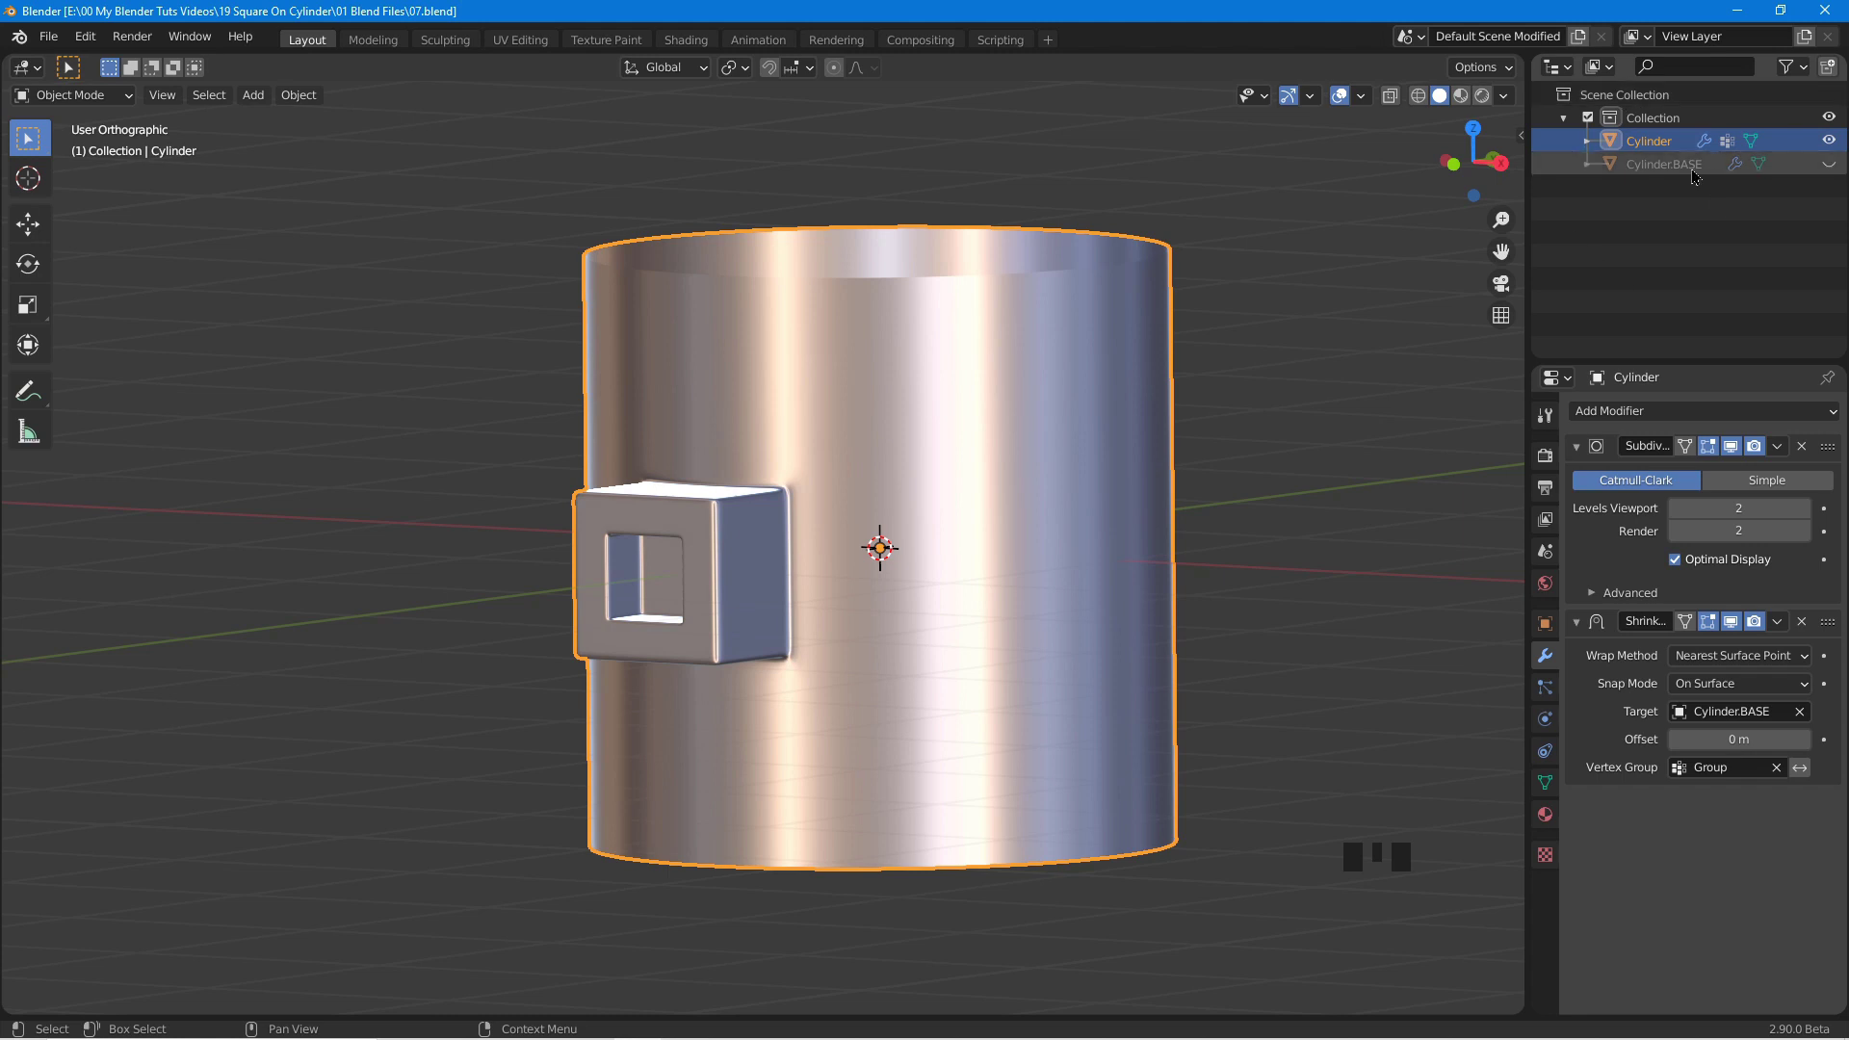
Unhide Cylinder.BASE, select it with the Cylinder and parent it to the Cylinder (Ctrl+P).
click(1833, 171)
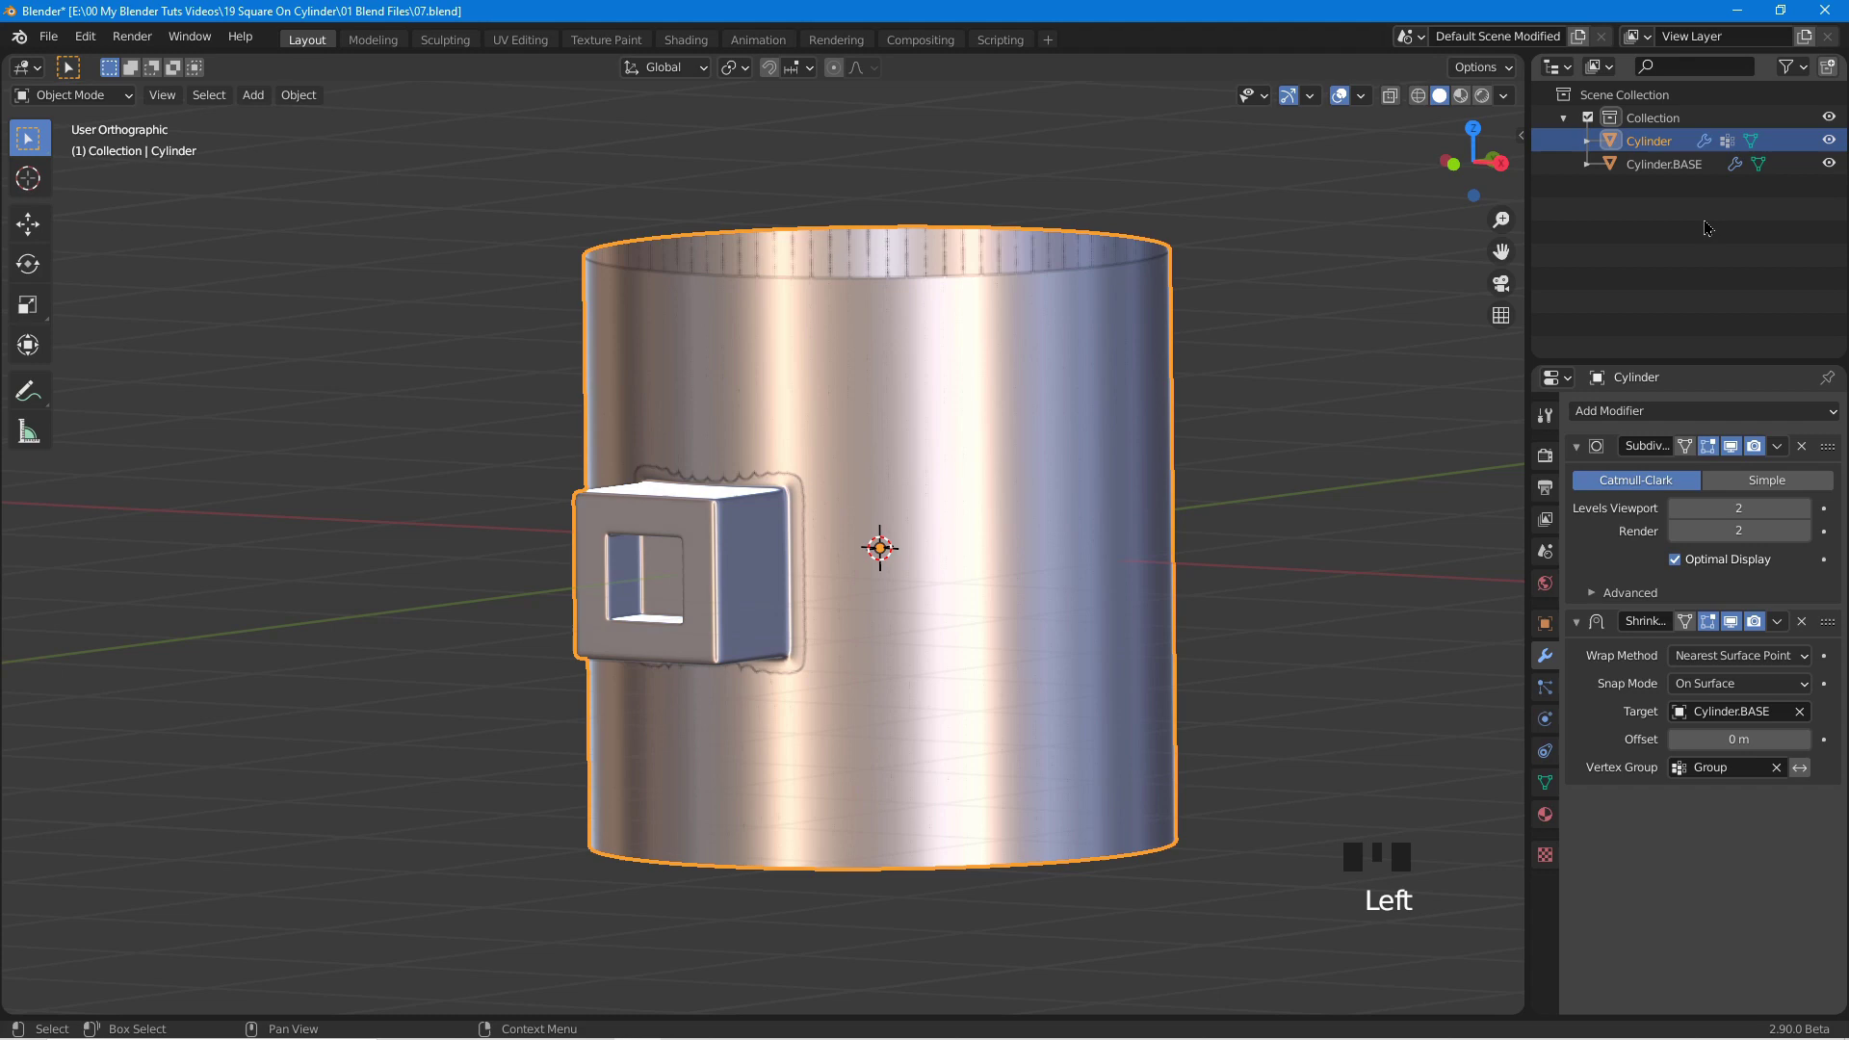
click(1649, 143)
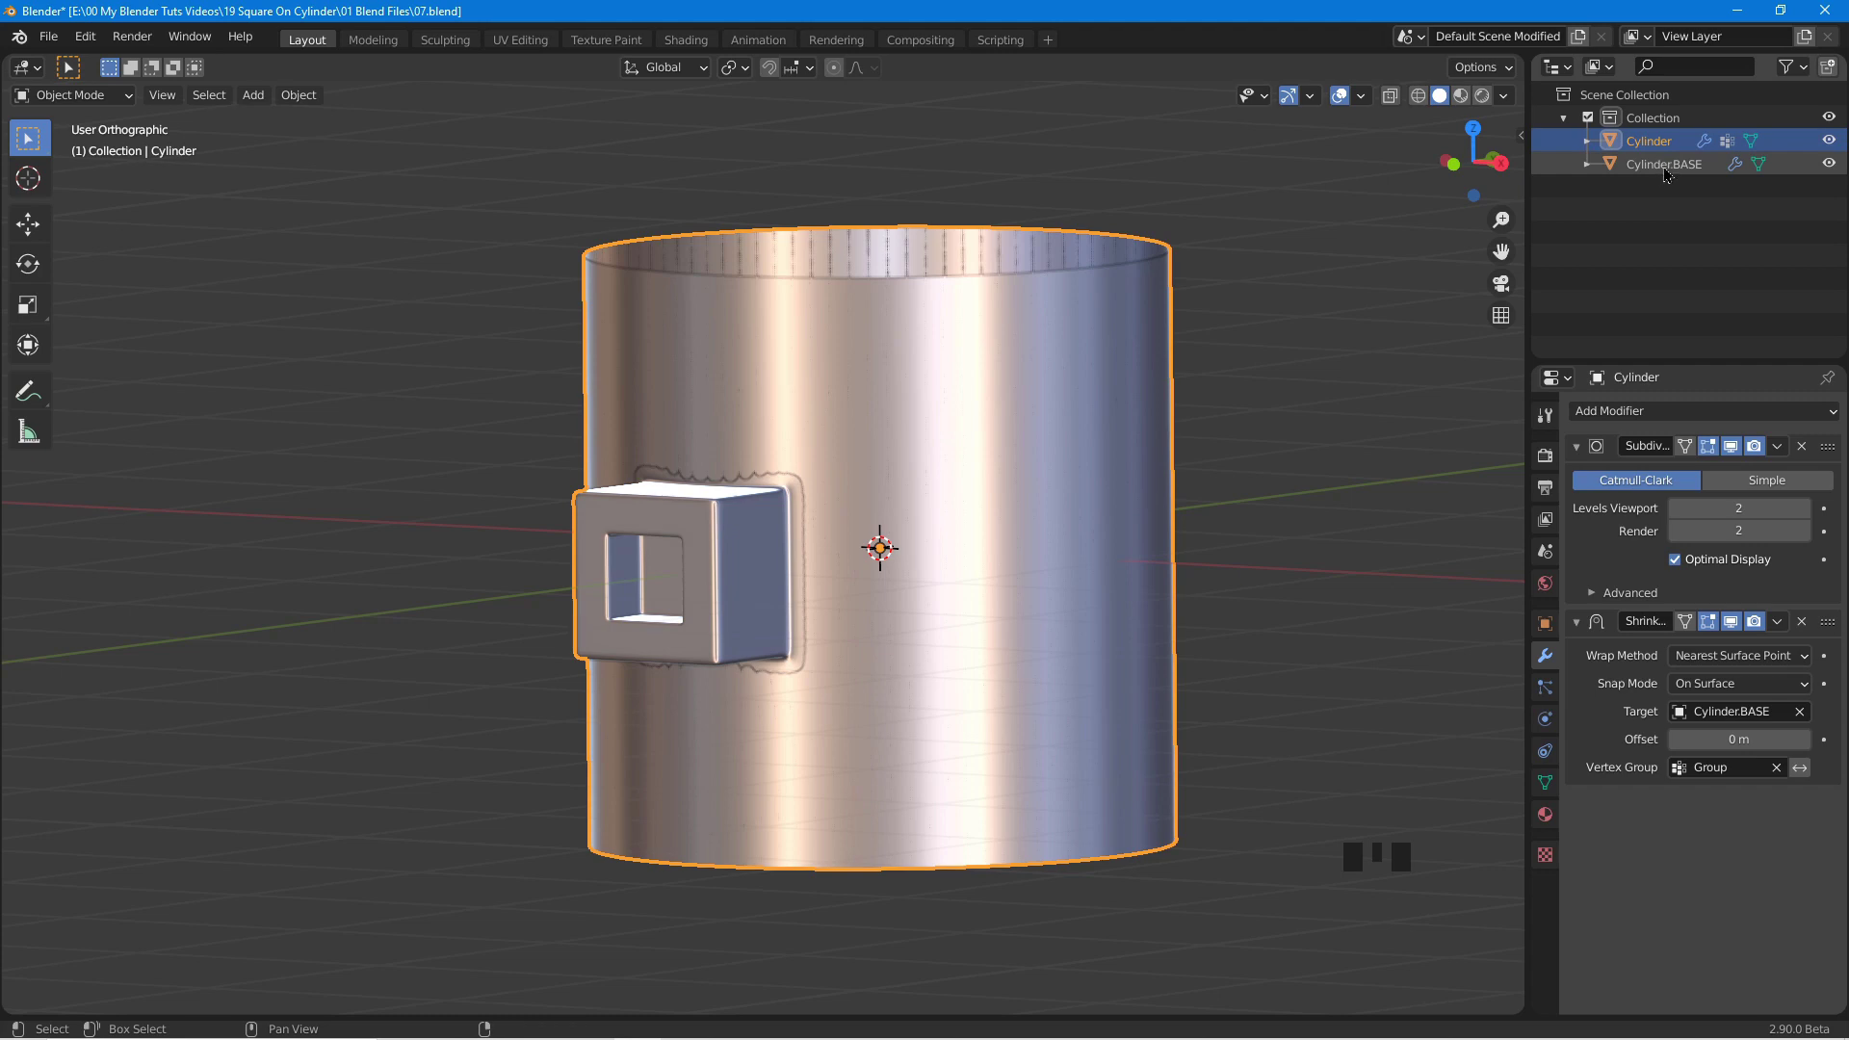
click(1669, 173)
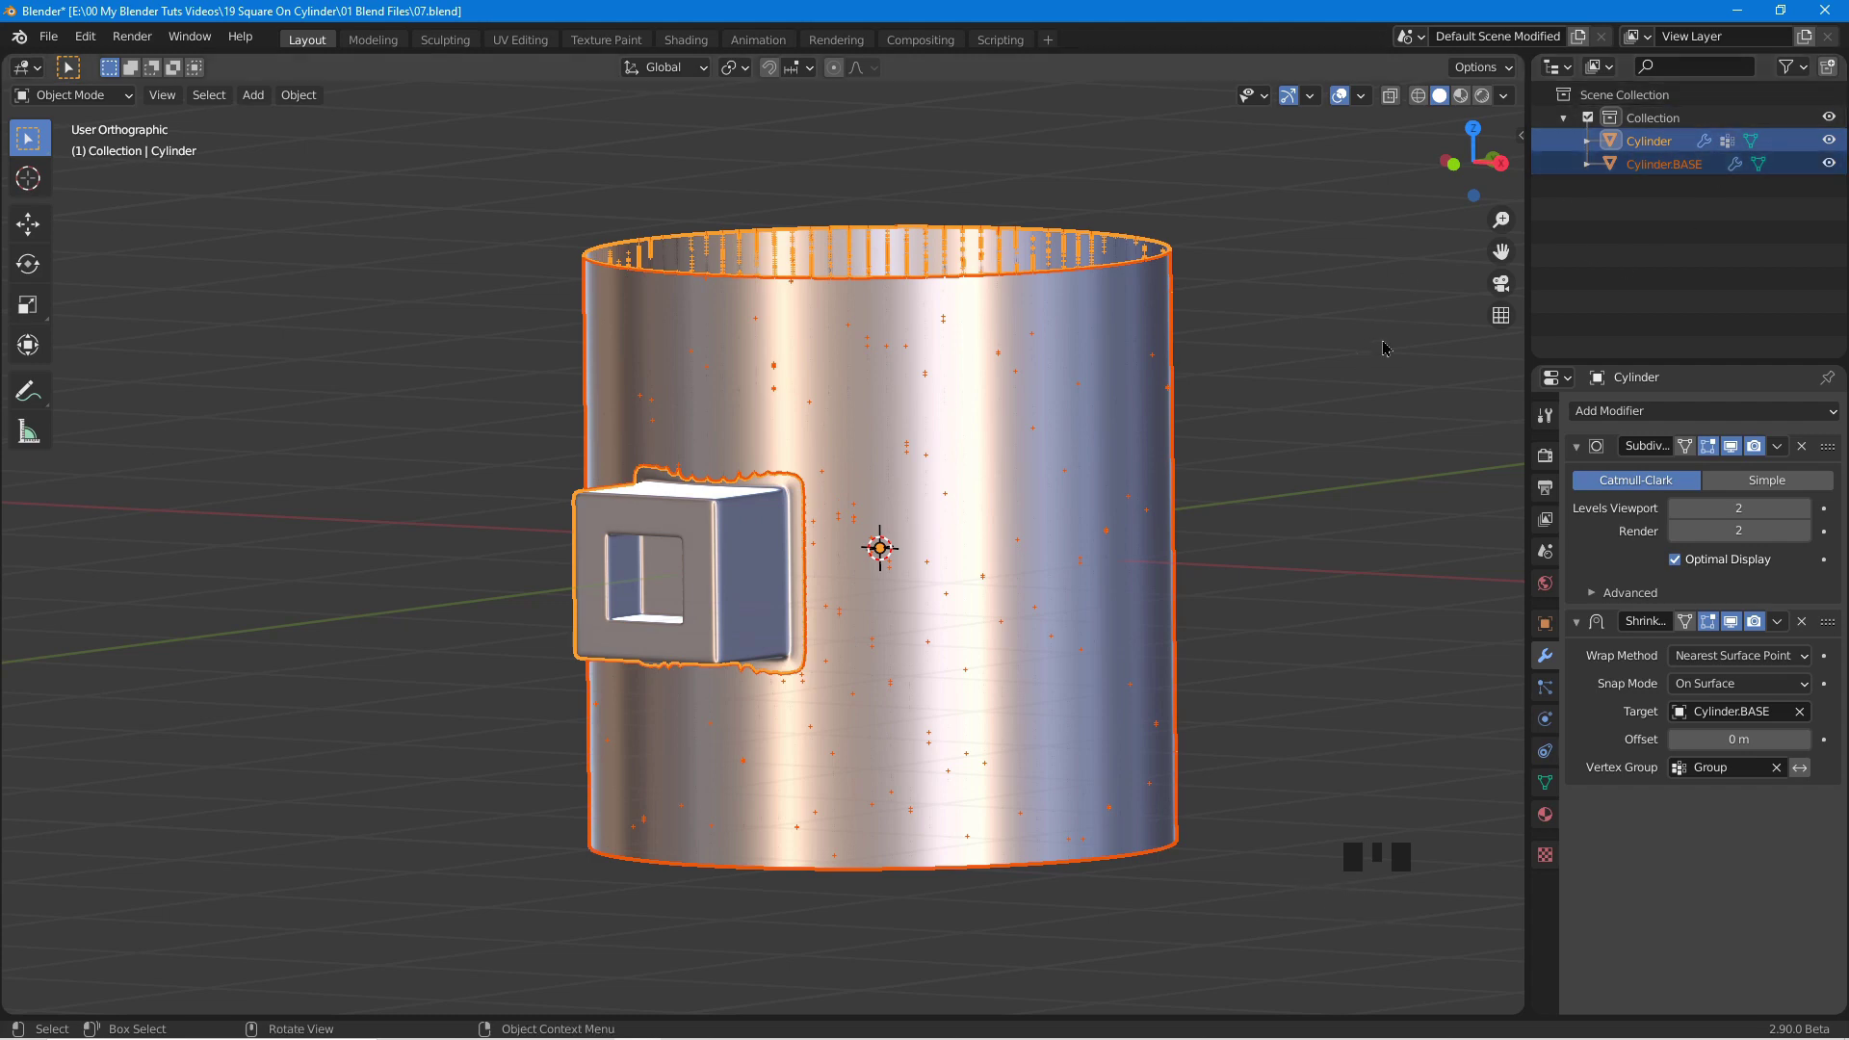
key(ctrl+p)
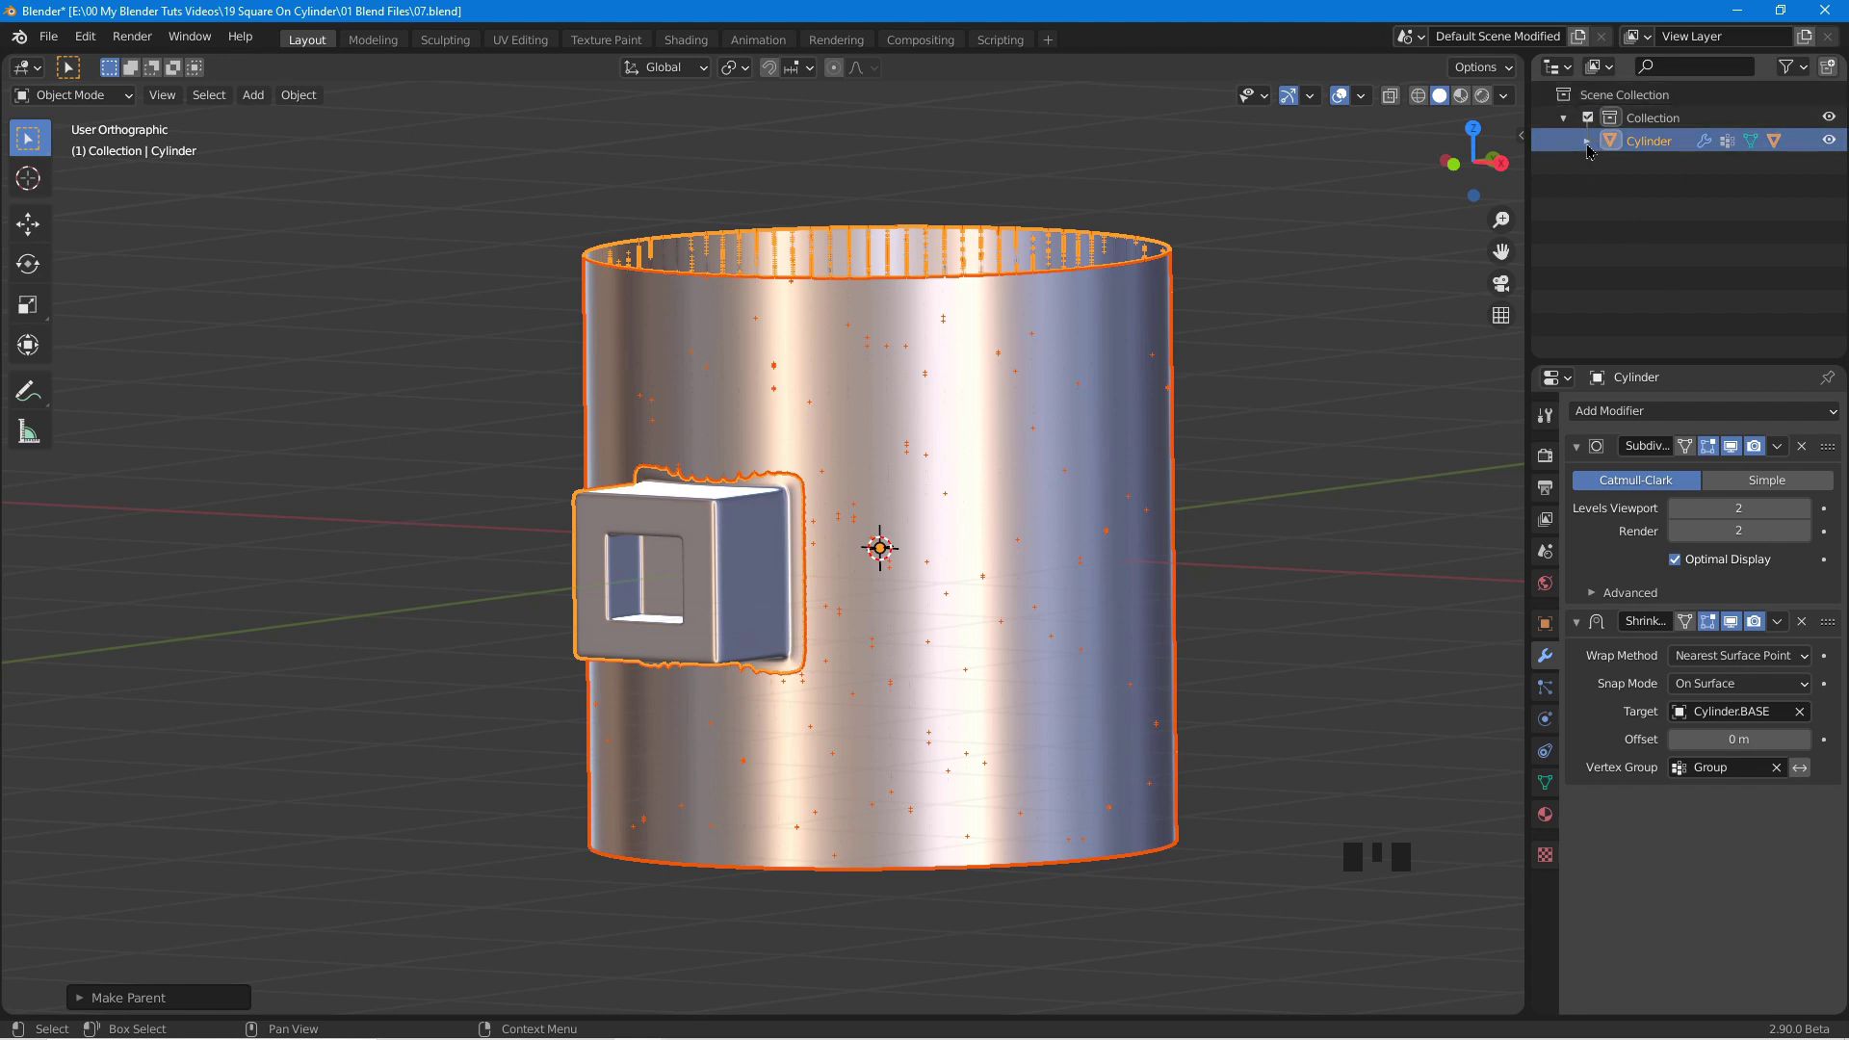
Hide Cylinder.BASE again under its new parent and save the scene as 08.blend.
click(1591, 149)
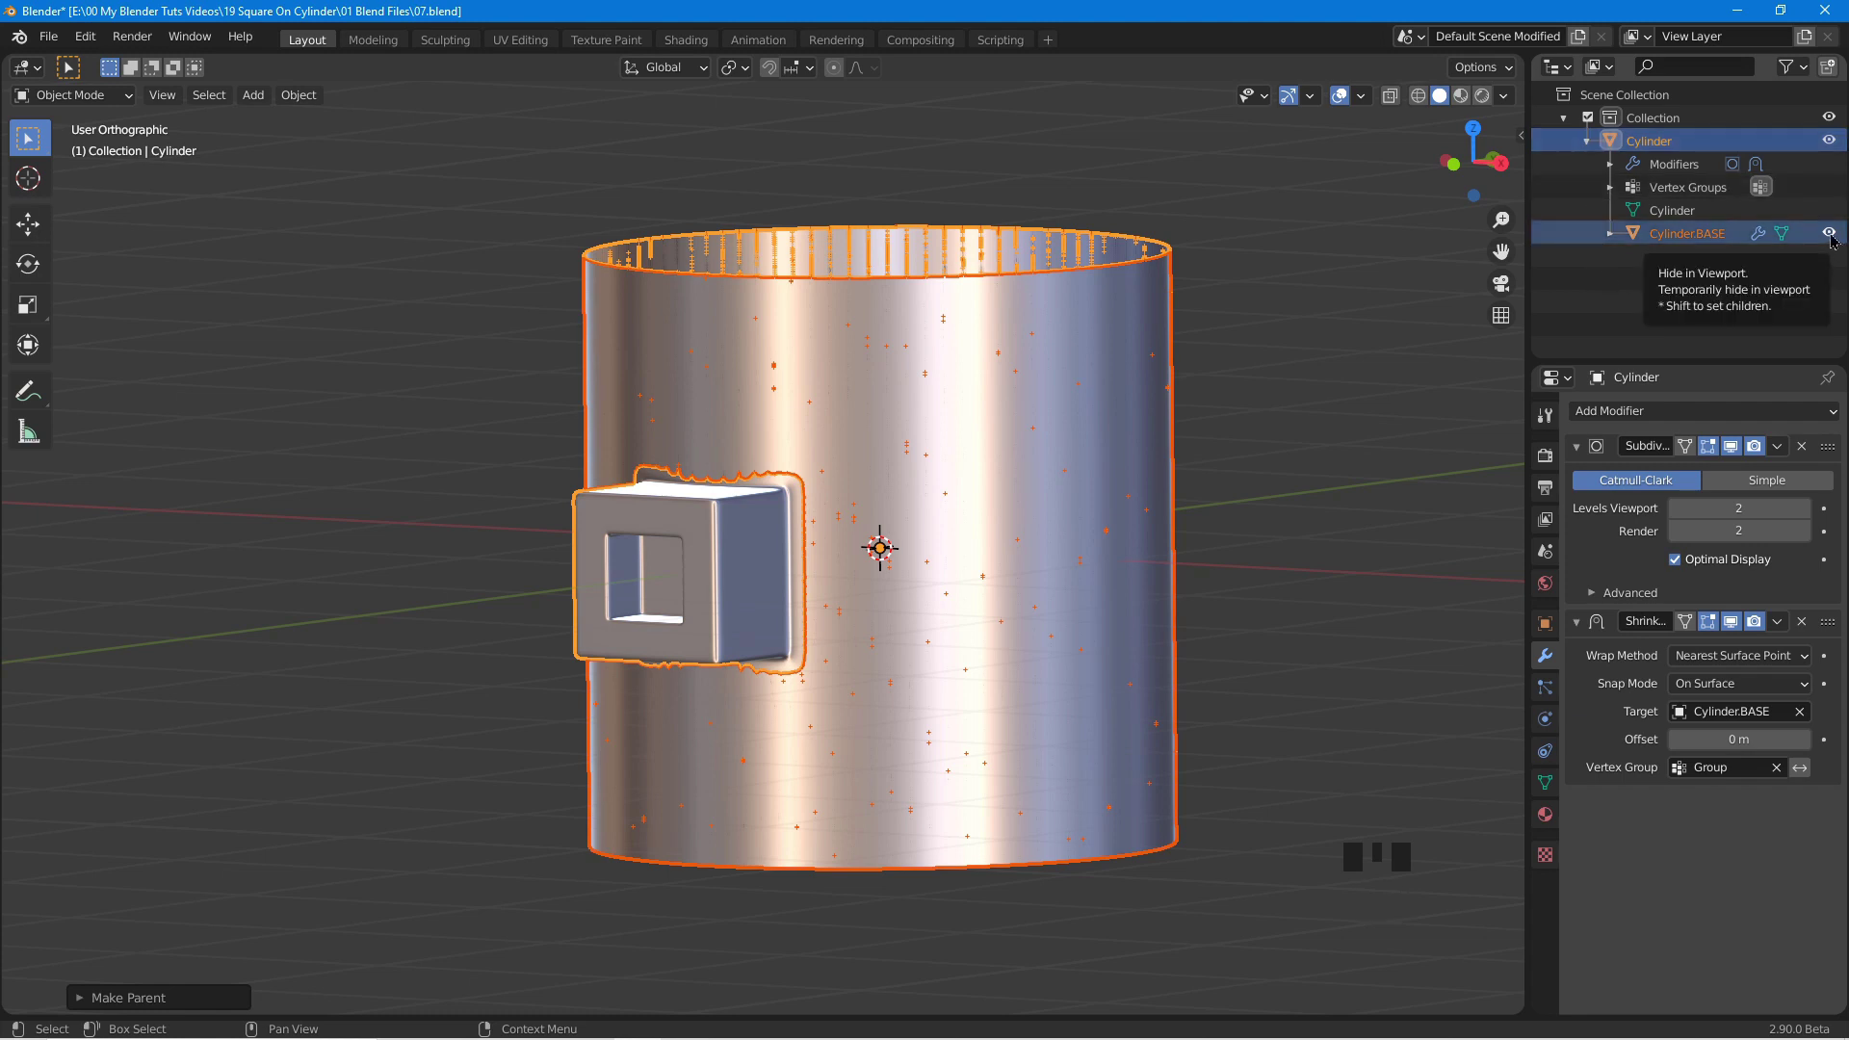
click(1836, 239)
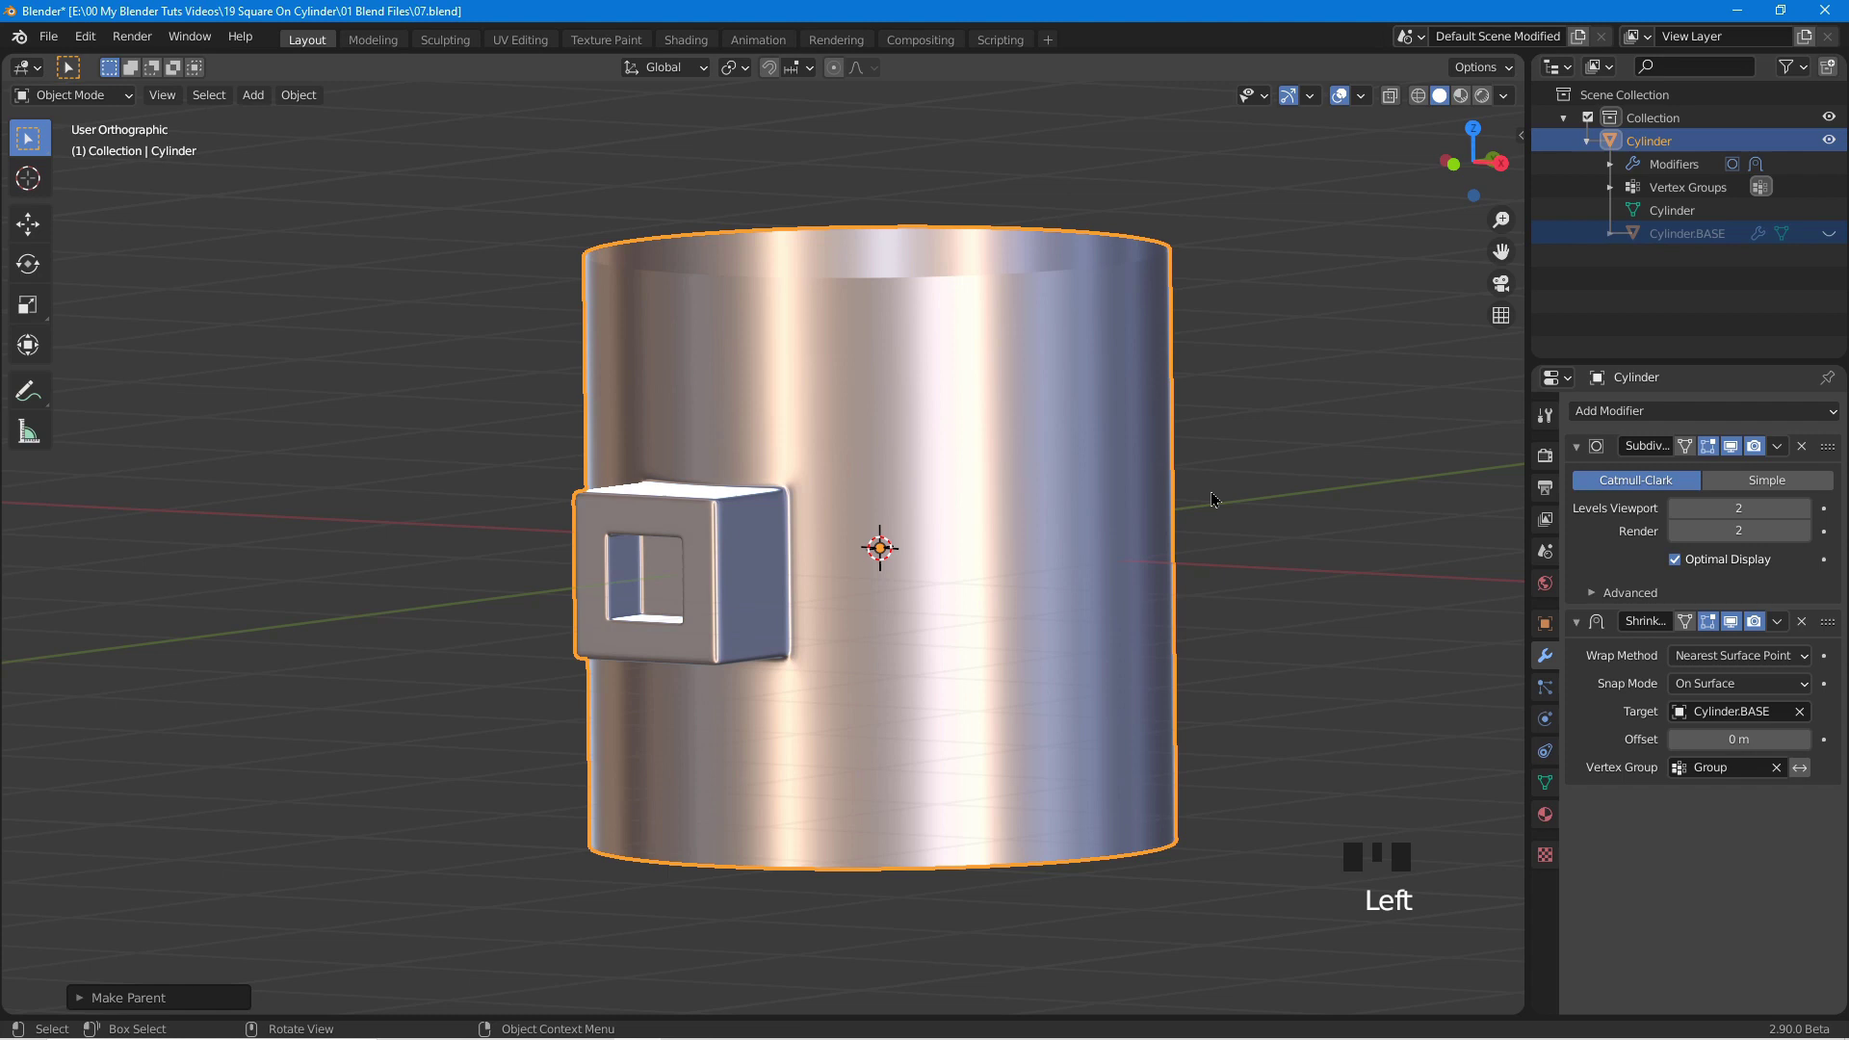
click(1027, 474)
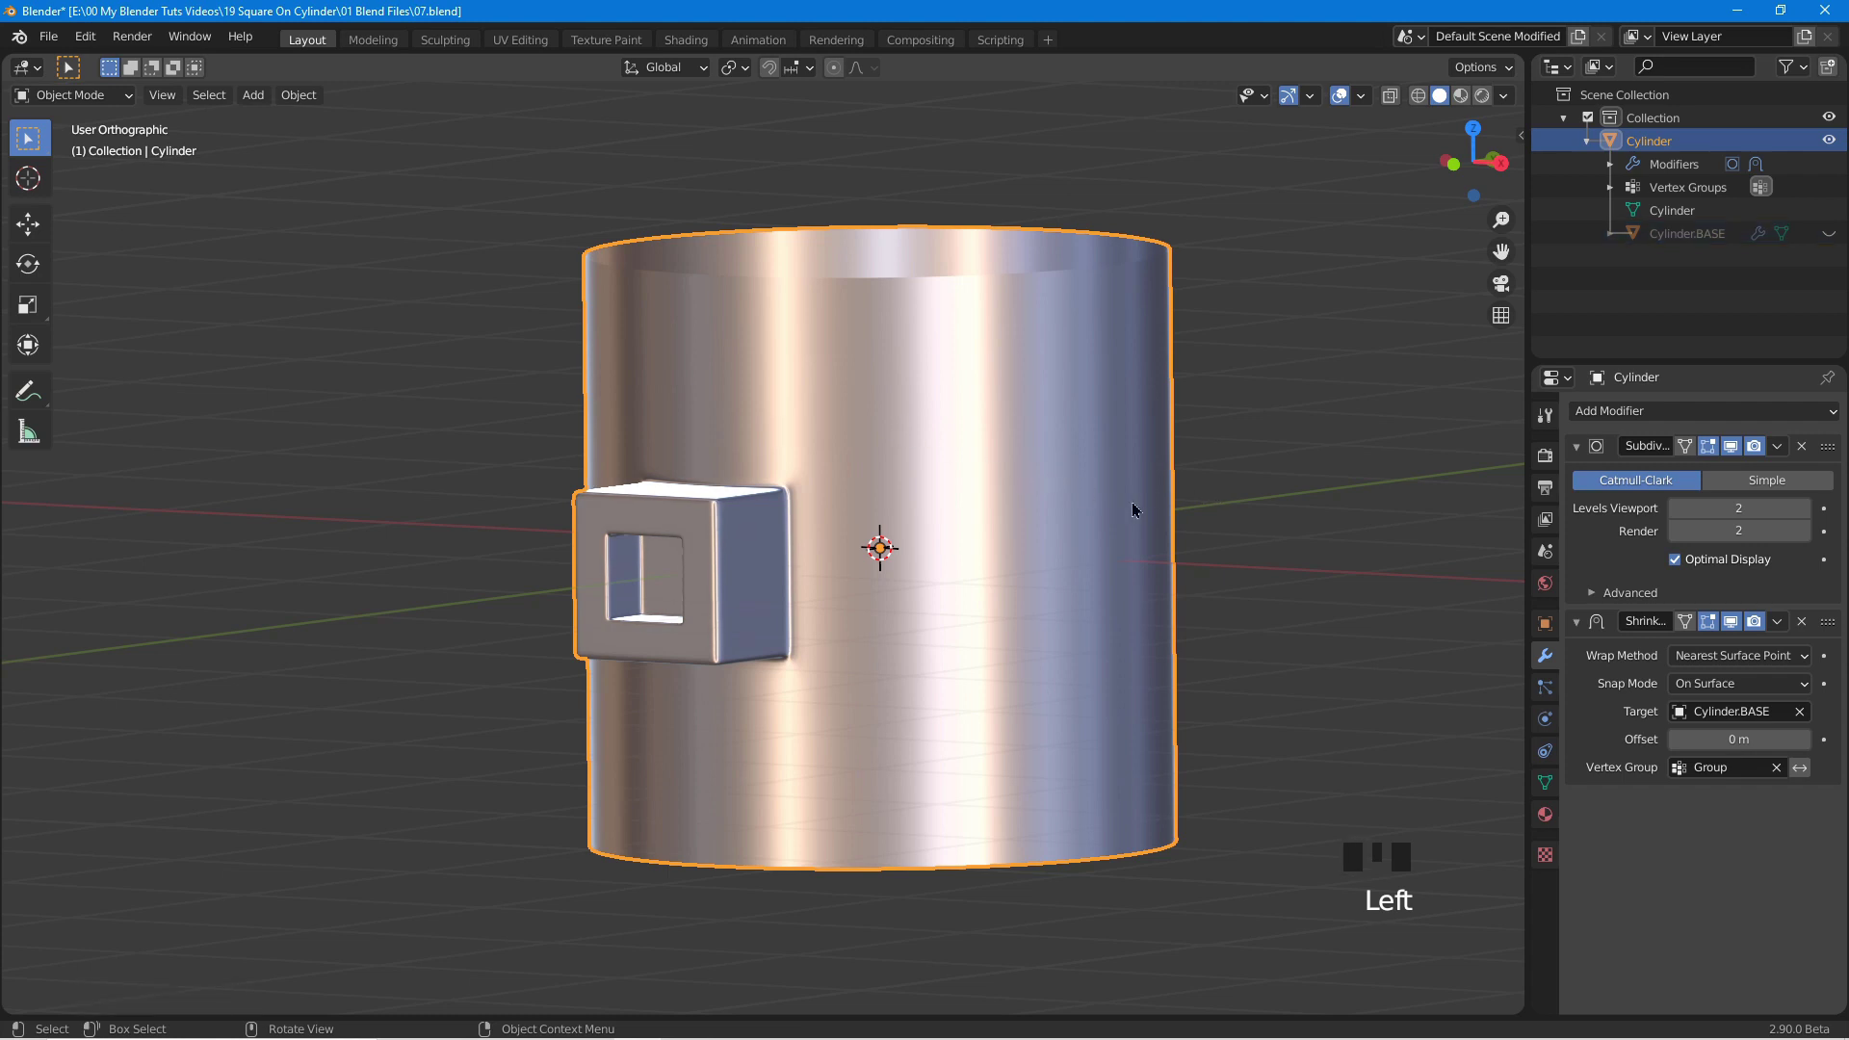
key(g)
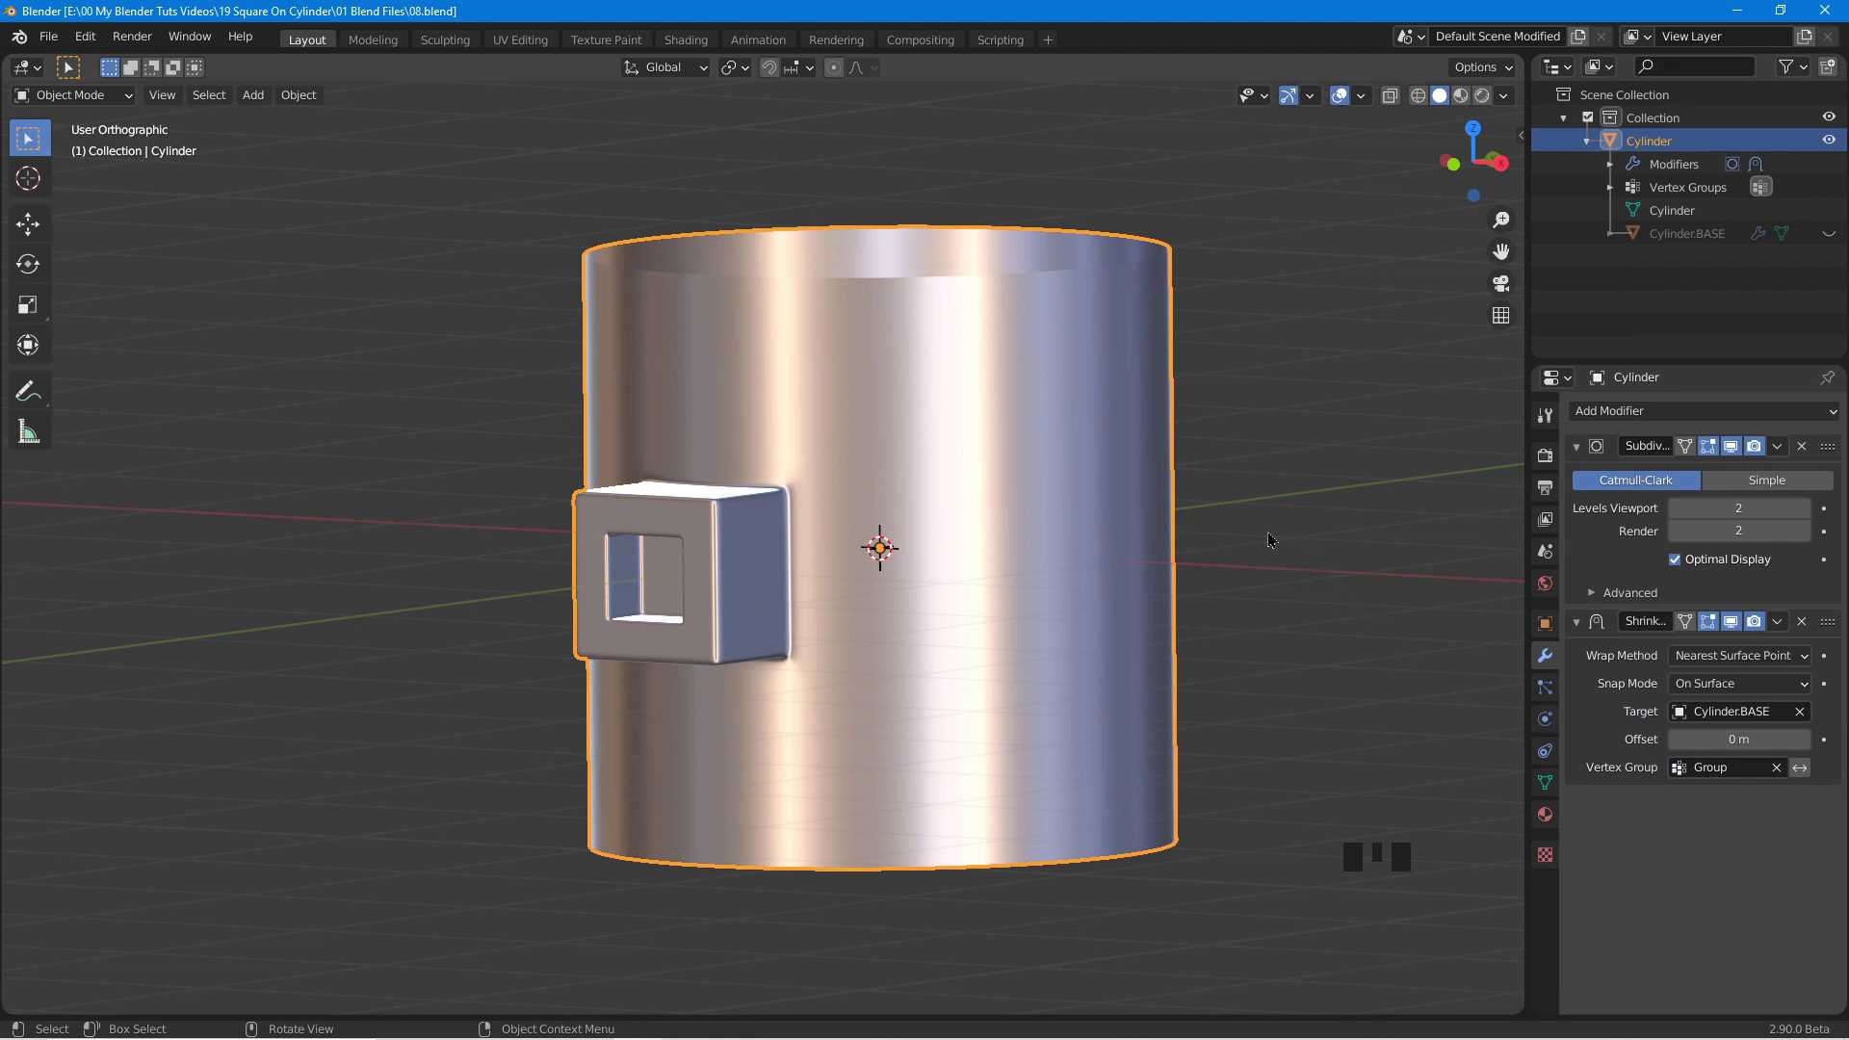
Add a Simple Deform modifier set to Bend, 81.1° around the X axis, and inspect the curved result.
drag(1091, 499, 1682, 395)
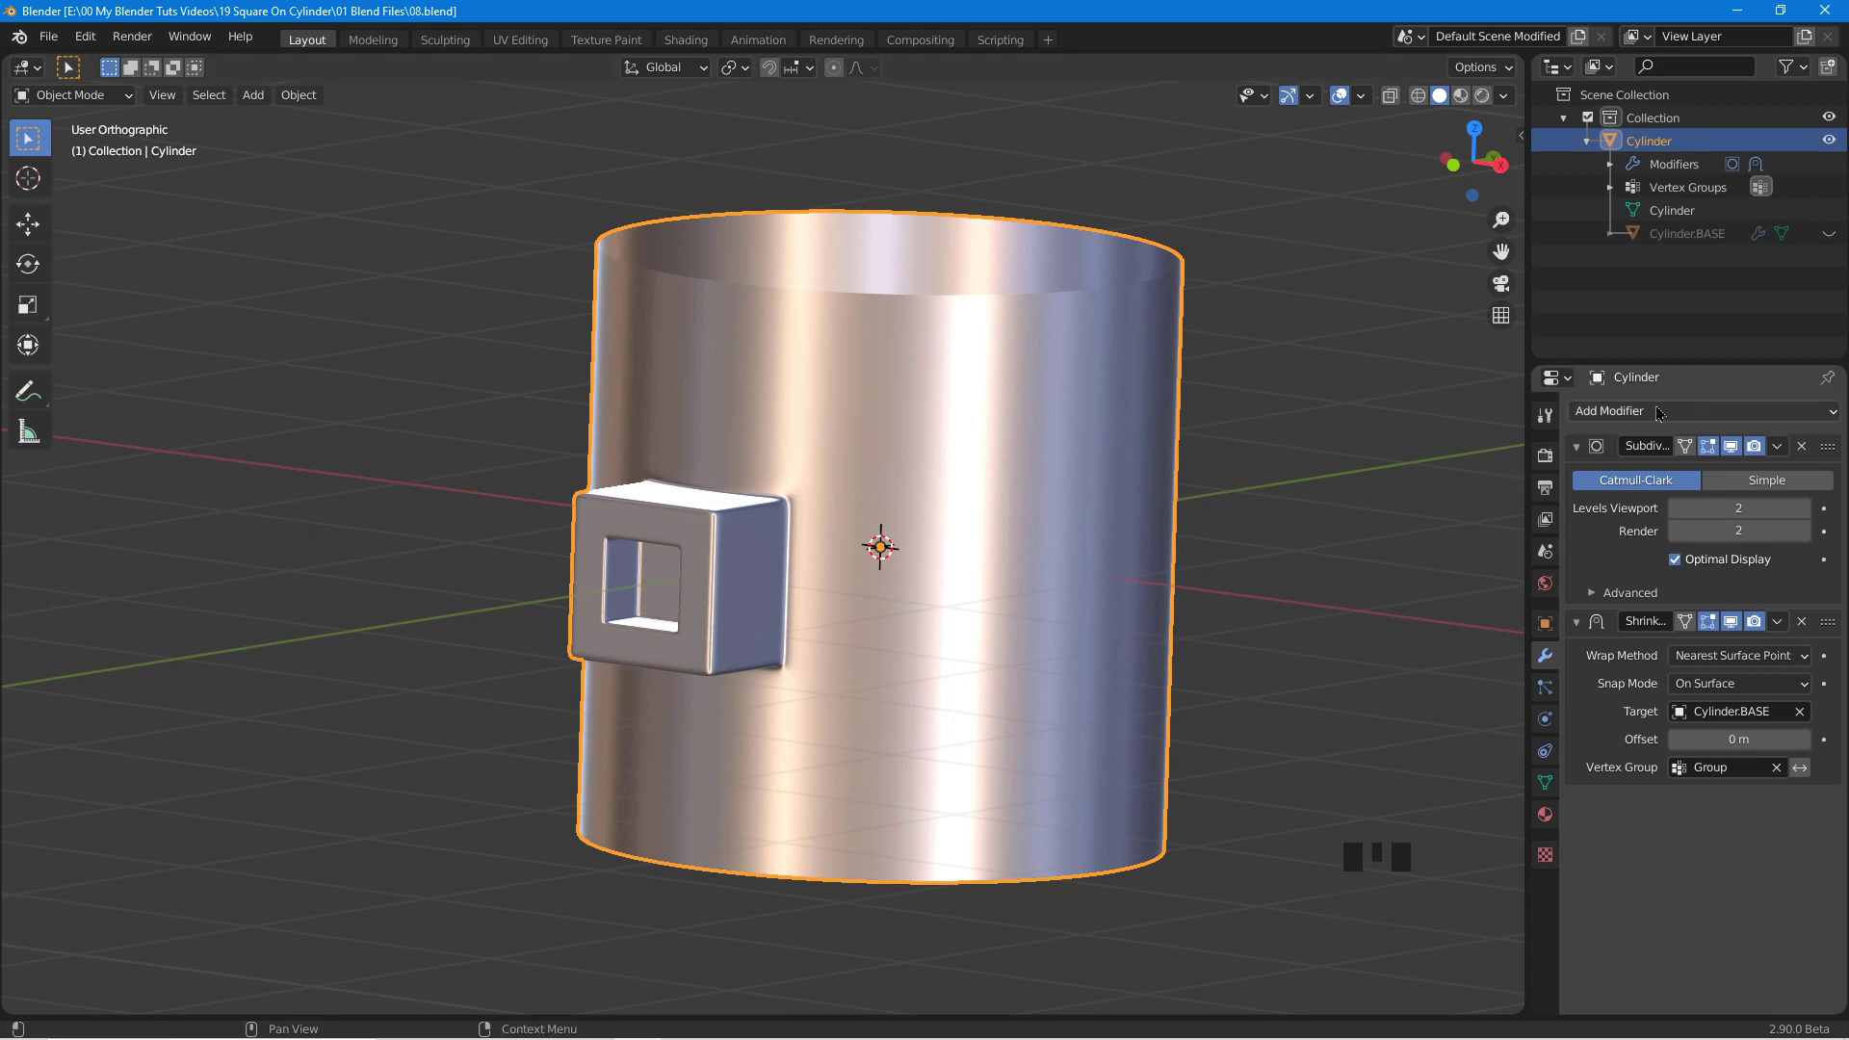
click(1653, 417)
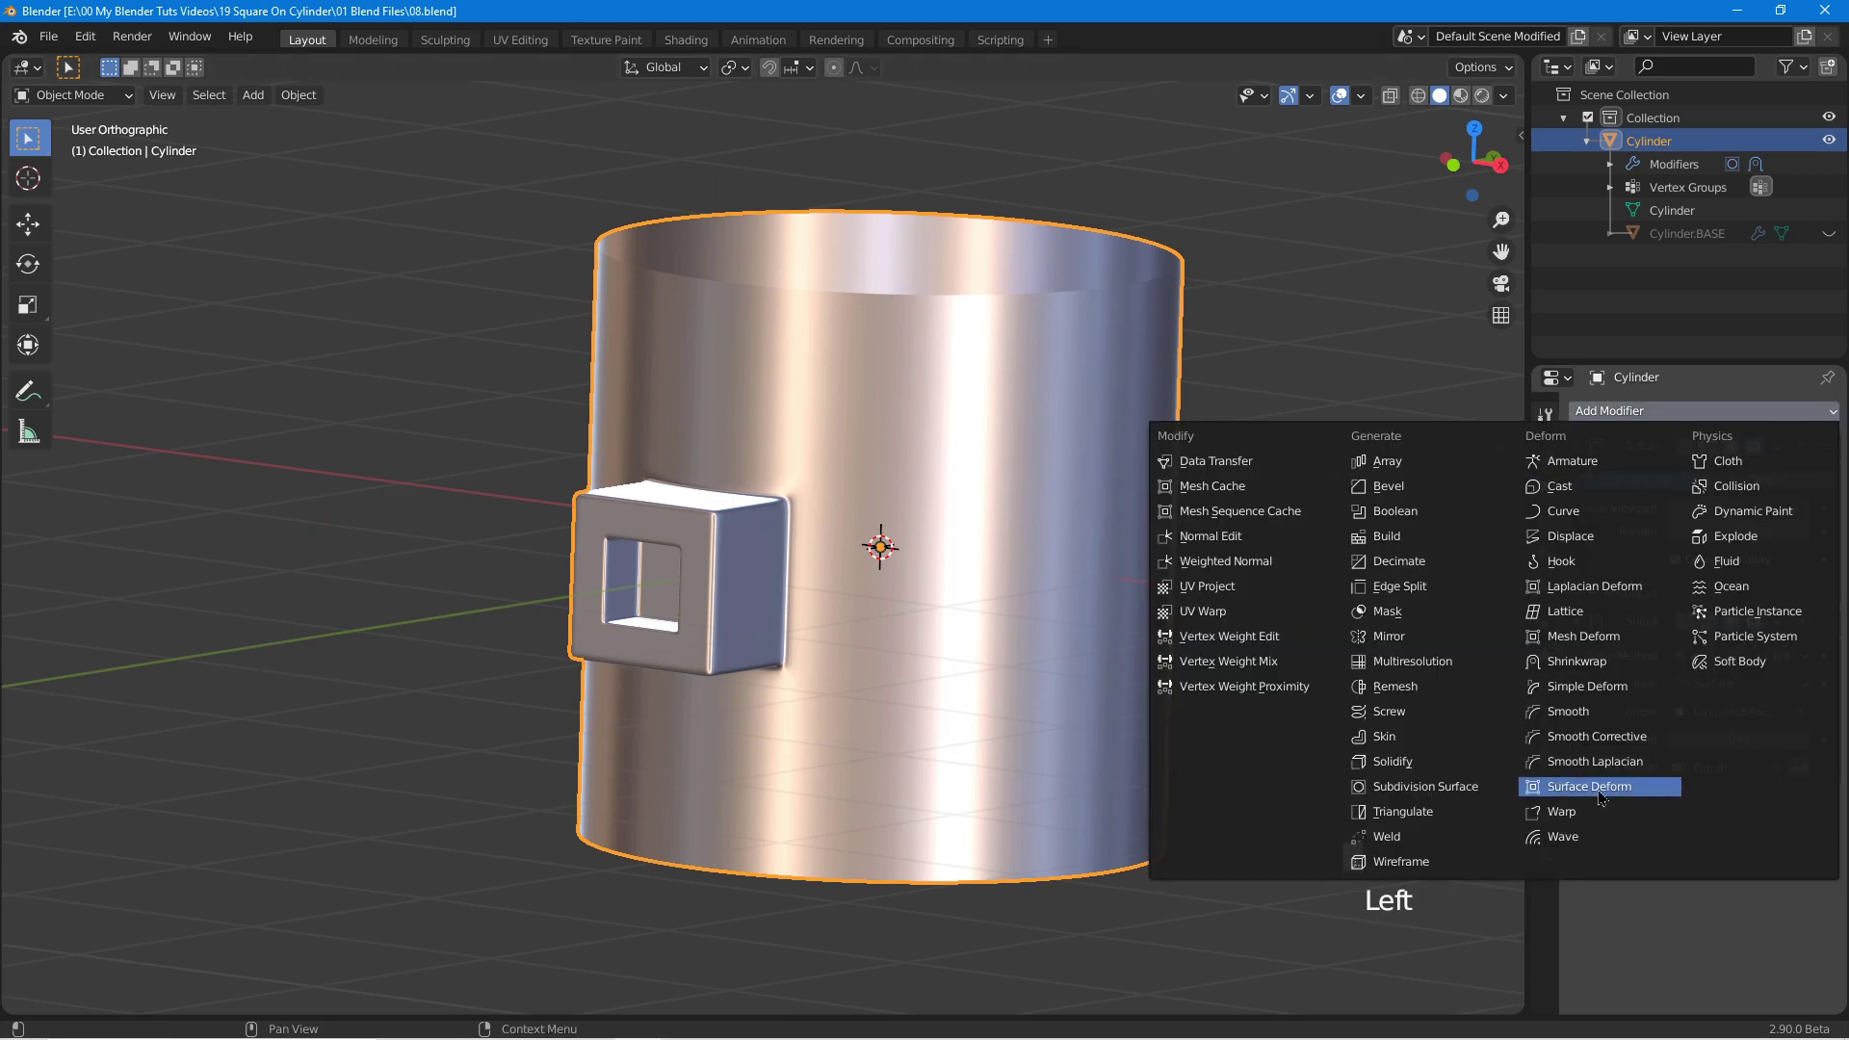
click(1597, 695)
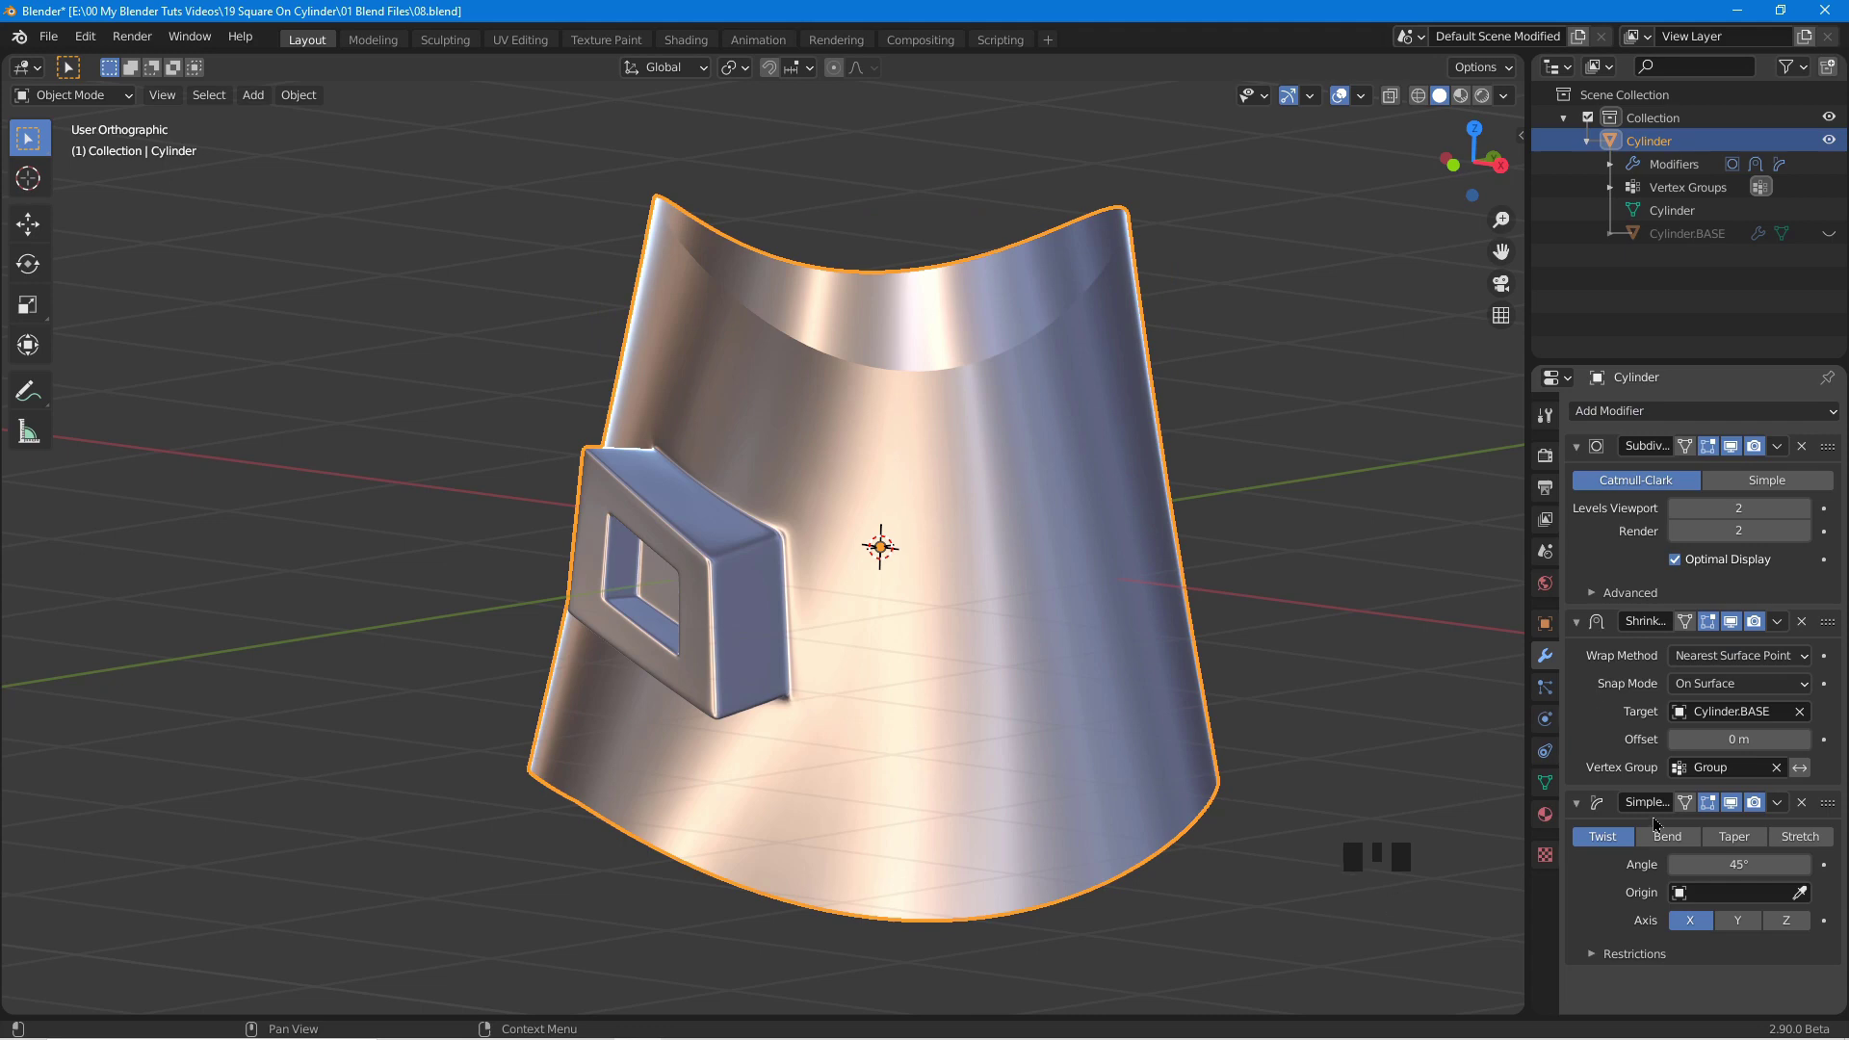
click(1675, 841)
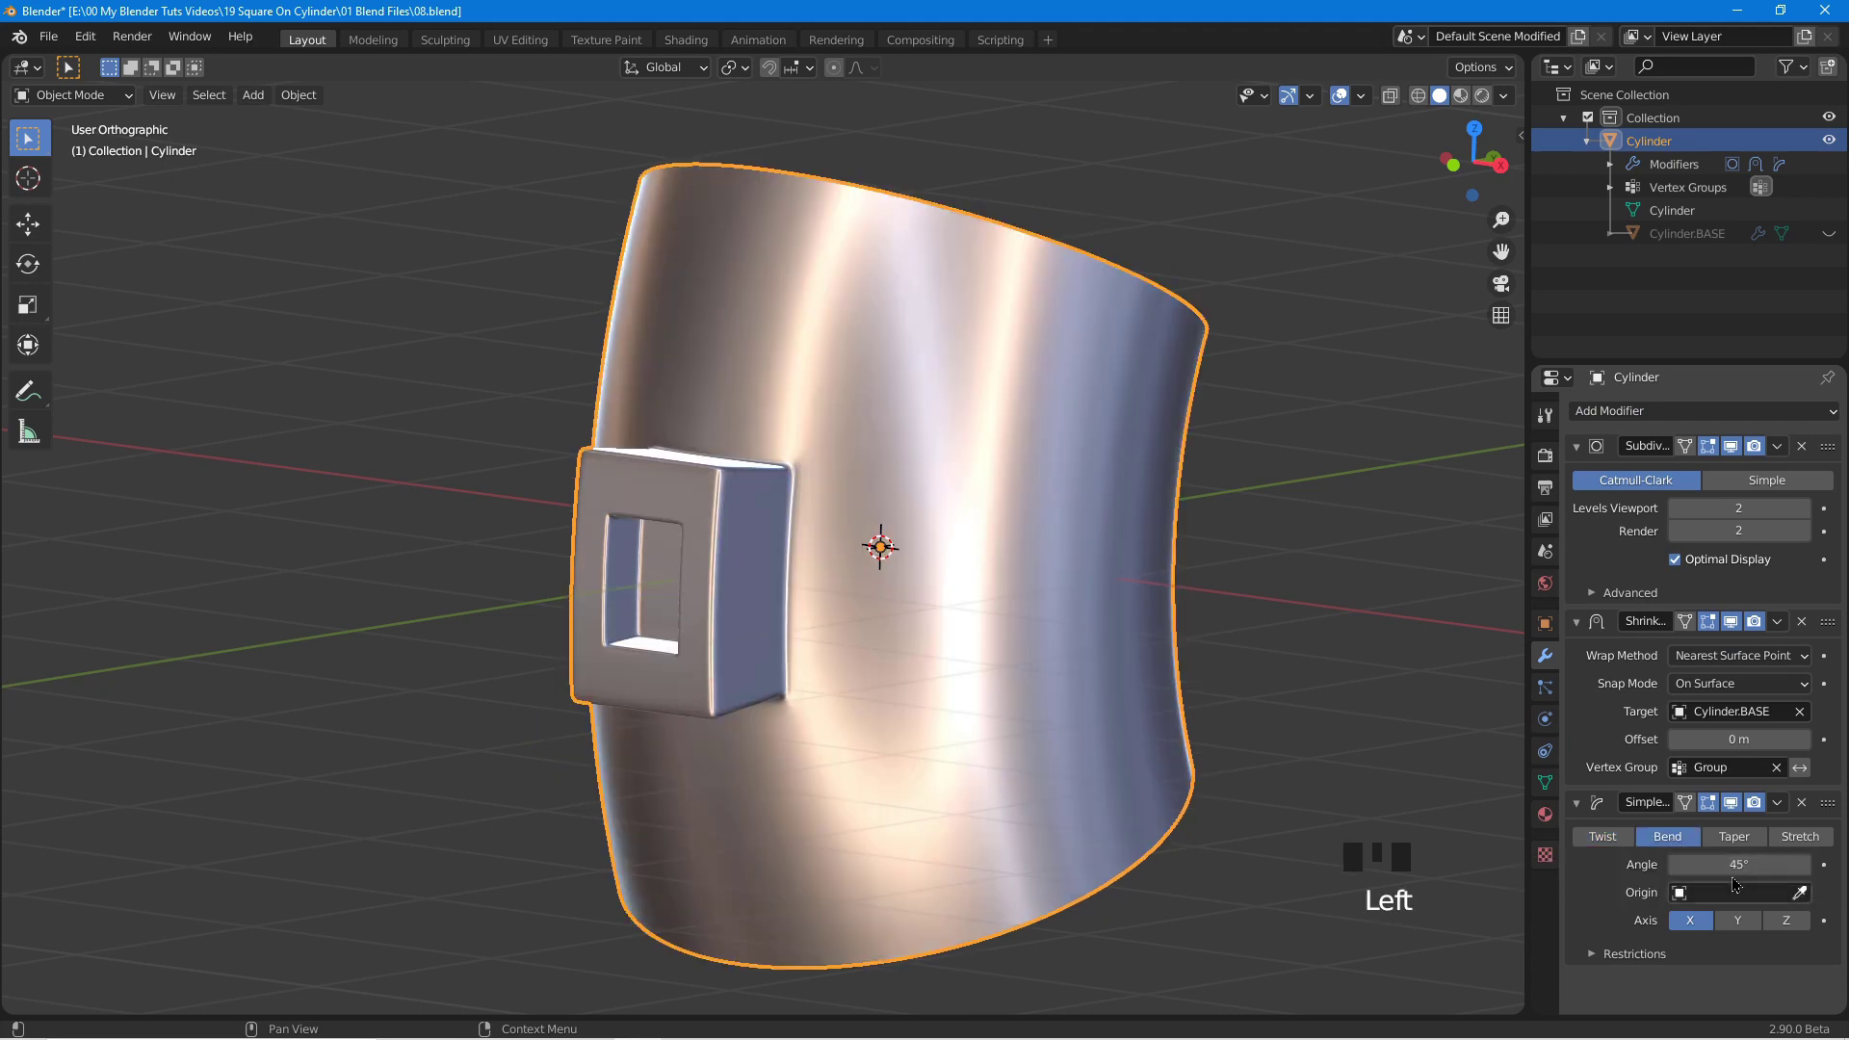
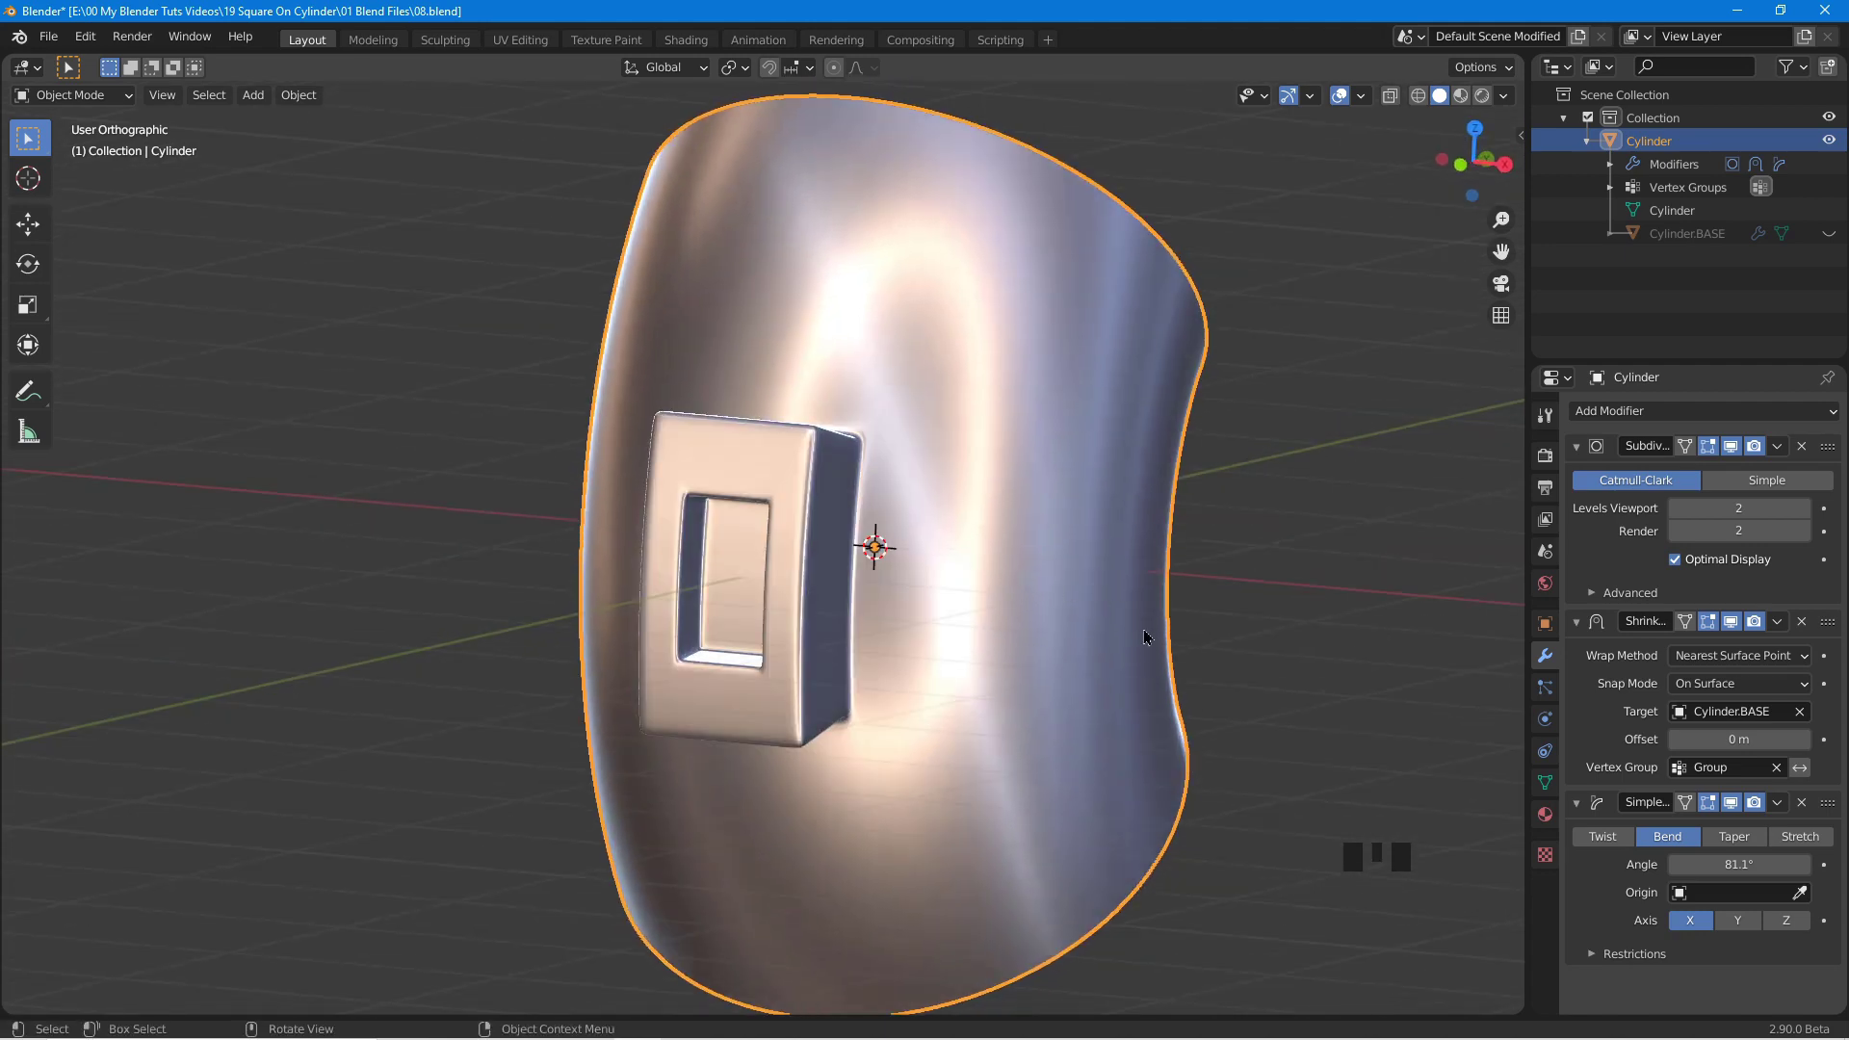
scroll(down, 3)
drag(947, 555, 1299, 611)
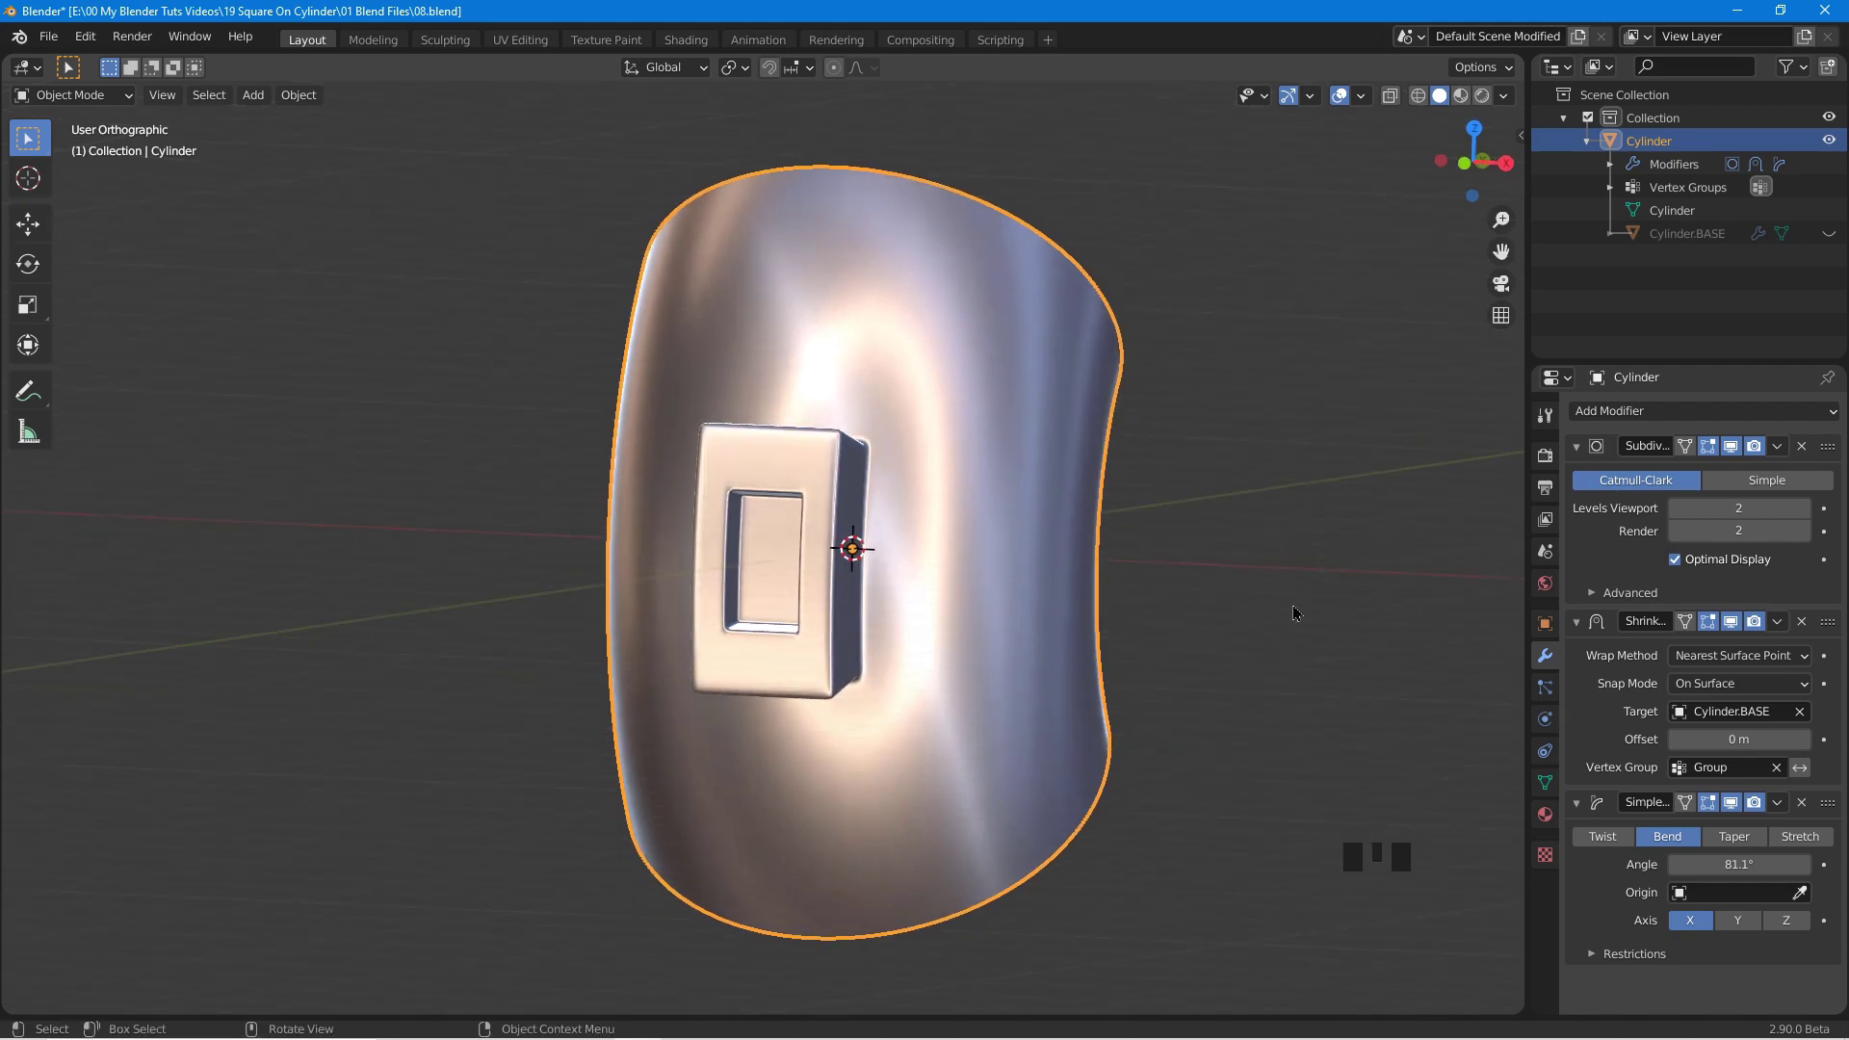